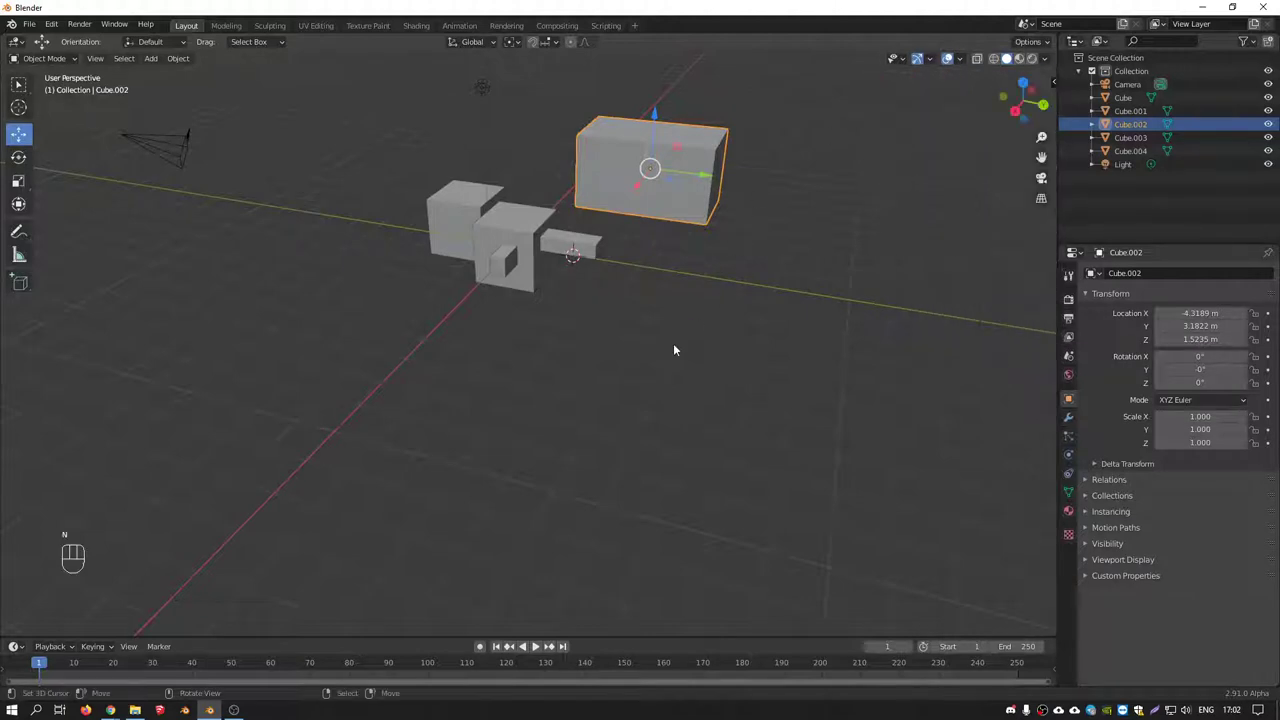
Orbit around the five blocks while probing several of them with right-click
right_click(533, 226)
right_click(460, 199)
left_click_drag(540, 237, 224, 509)
left_click_drag(521, 255, 488, 269)
left_click_drag(444, 256, 400, 253)
middle_click(544, 251)
right_click(753, 234)
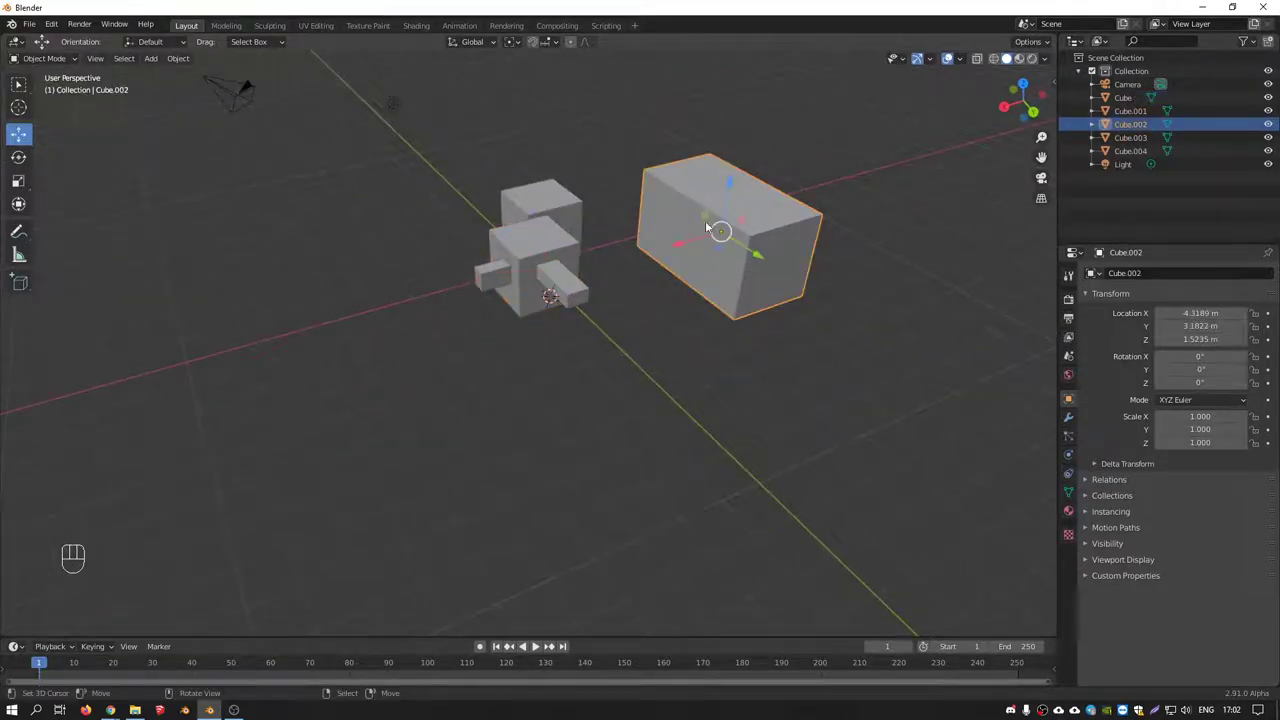
right_click(571, 202)
right_click(525, 289)
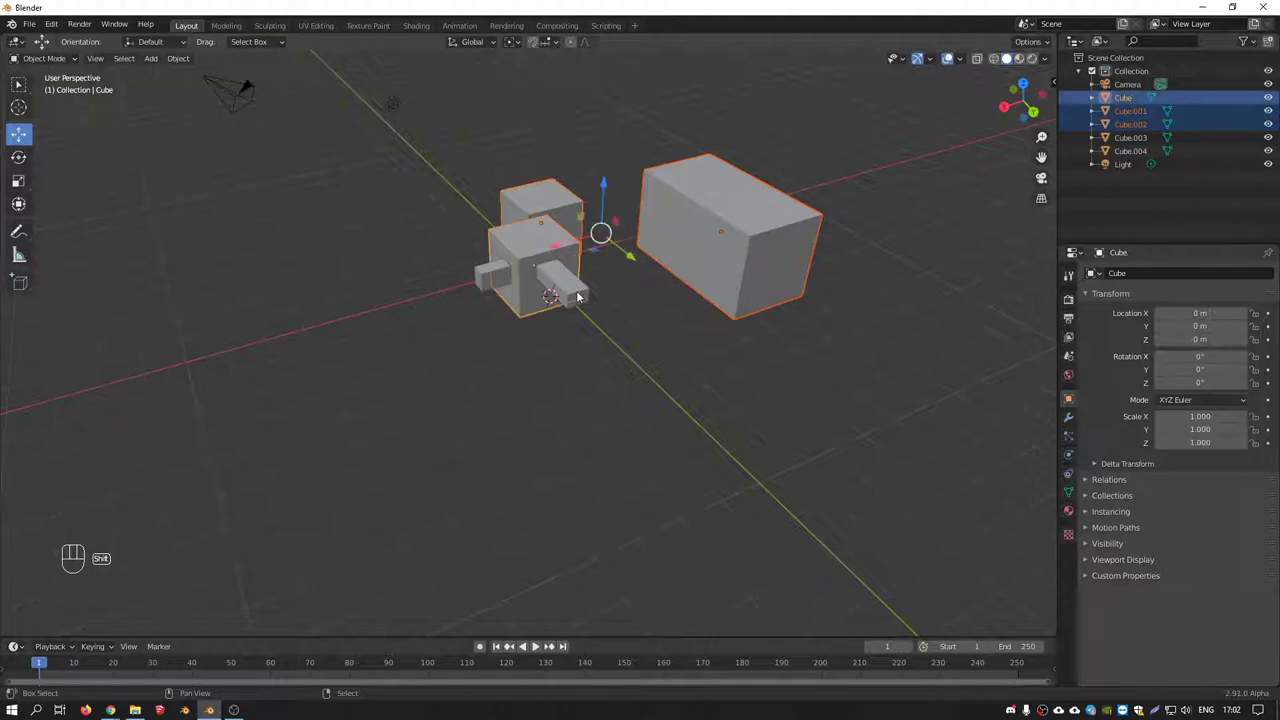
right_click(588, 296)
right_click(493, 278)
right_click(524, 238)
Select the small protruding block and orbit to look at it from a new angle
left_click(691, 202)
left_click_drag(745, 215, 587, 211)
left_click_drag(531, 215, 519, 261)
left_click(496, 278)
left_click(588, 291)
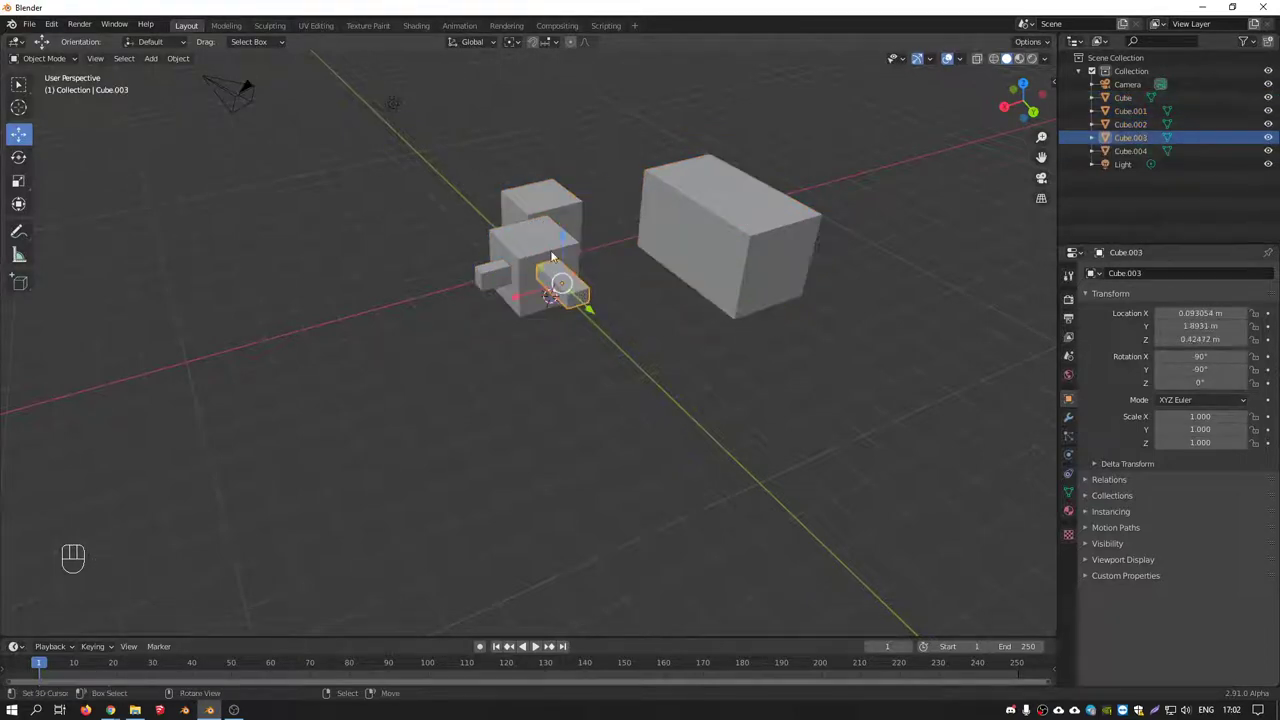
middle_click(658, 190)
left_click_drag(478, 99, 858, 364)
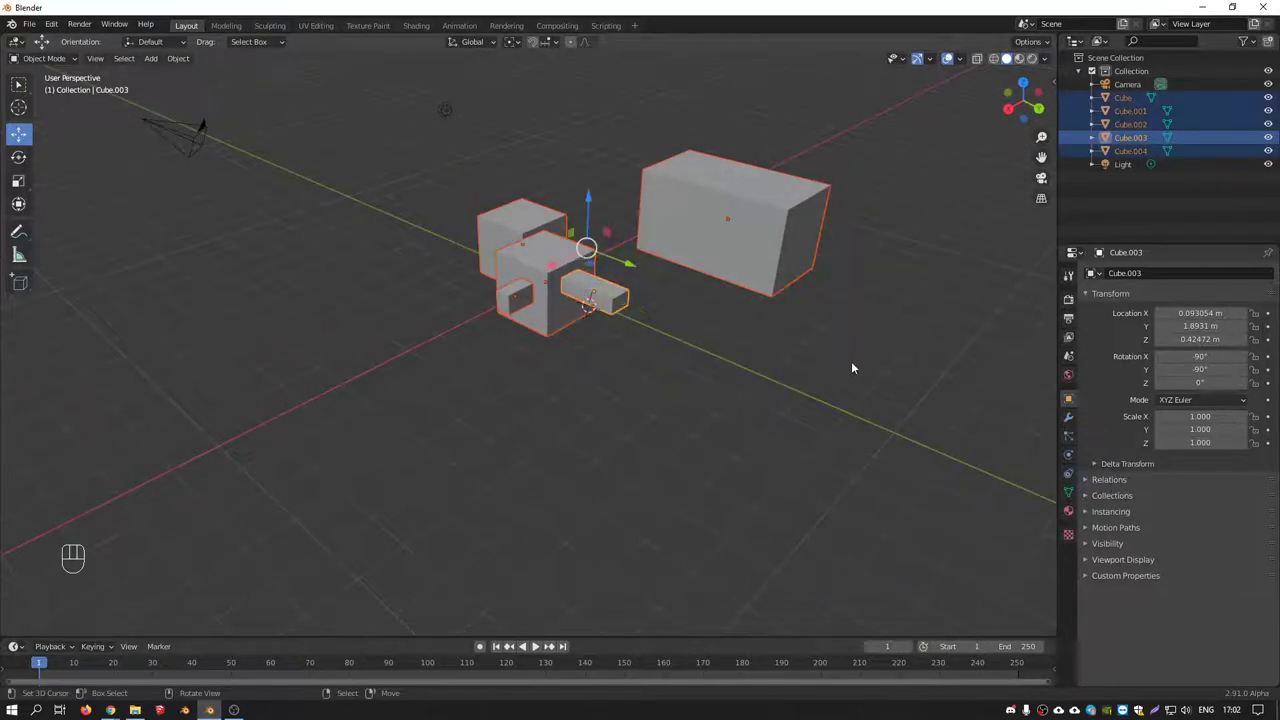
left_click_drag(869, 279, 730, 135)
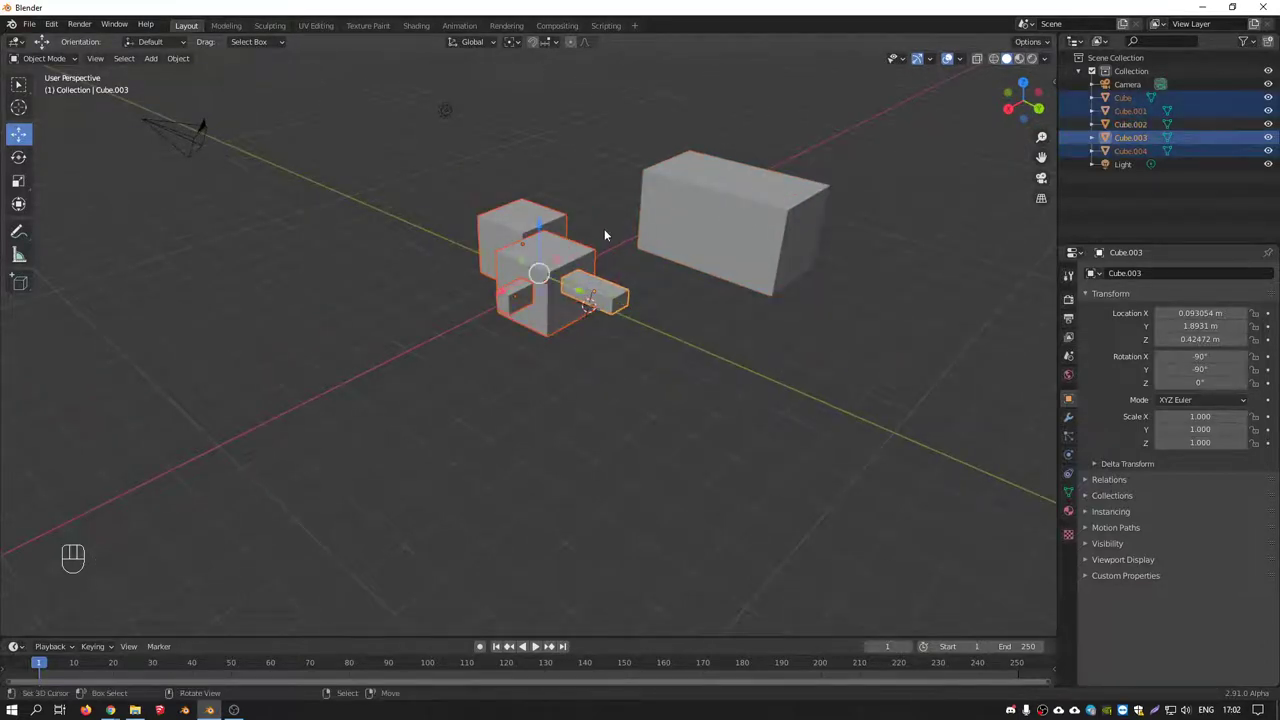
Click among the blocks and zoom in close on the small ones
left_click(586, 256)
left_click(710, 207)
left_click(520, 216)
right_click(530, 293)
right_click(628, 296)
middle_click(616, 290)
right_click(592, 304)
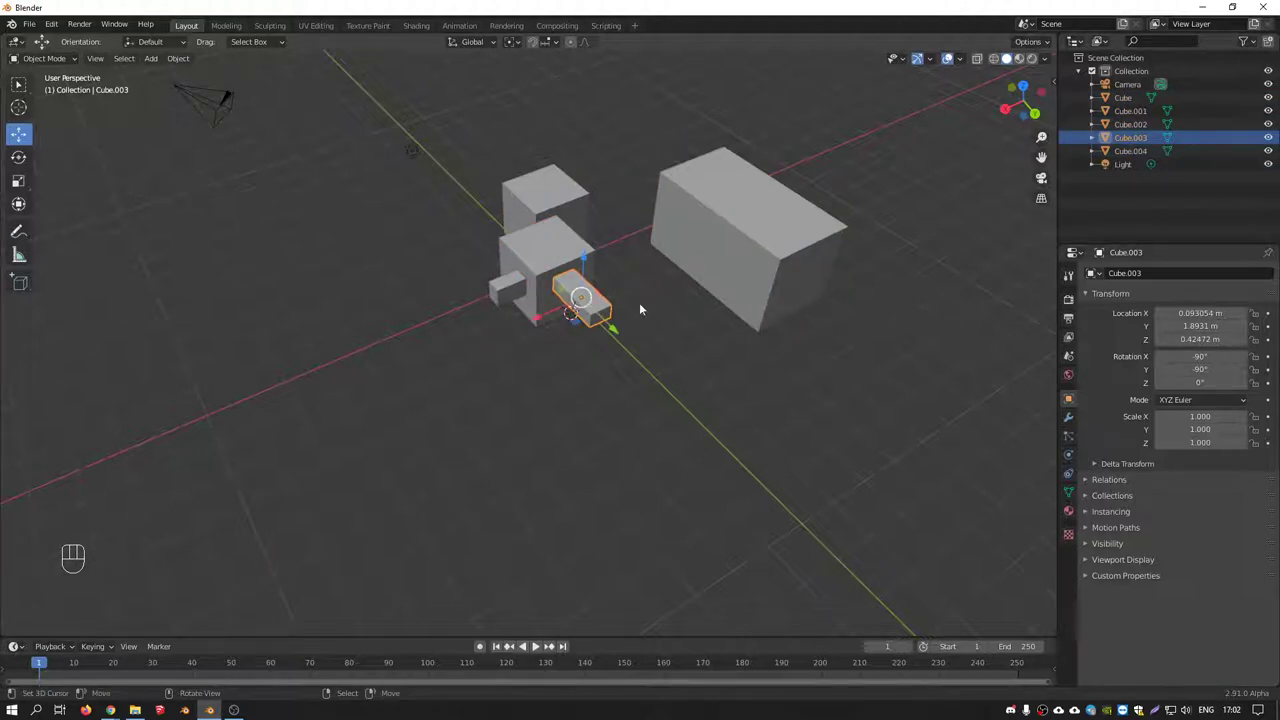
middle_click(598, 286)
left_click_drag(715, 237, 515, 290)
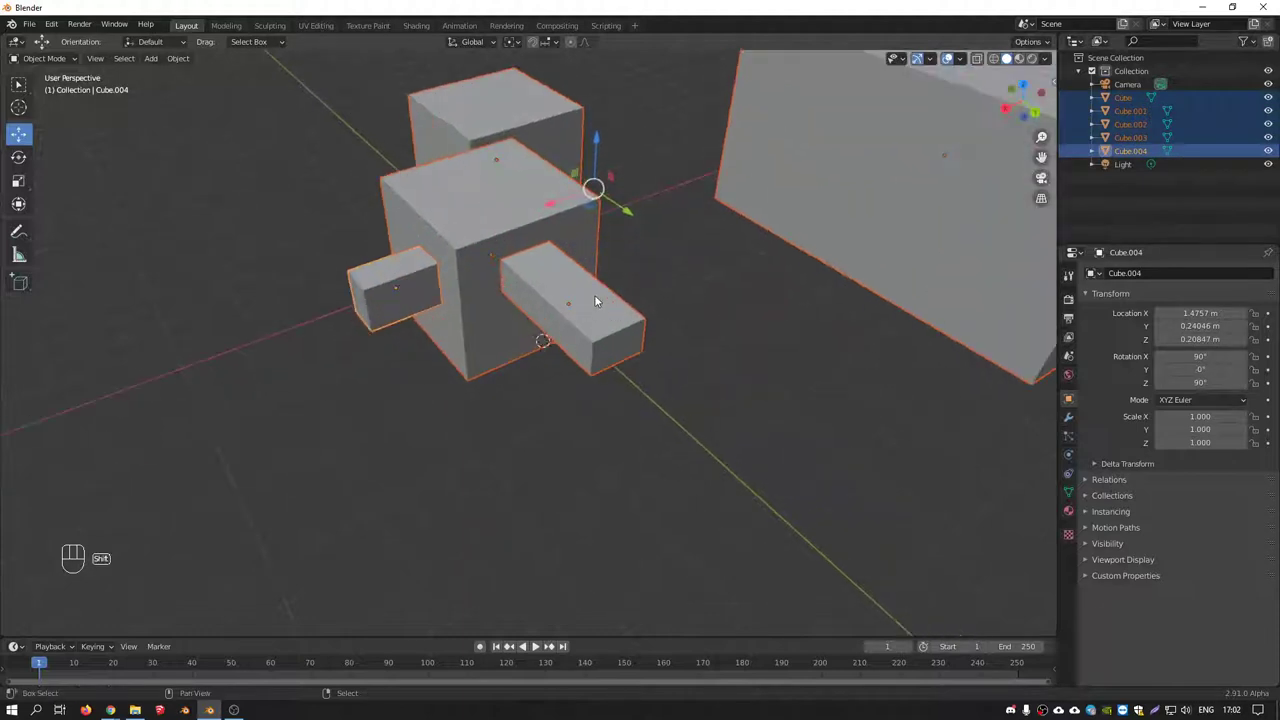
Pick at the small blocks up close, then zoom back out to see all five
right_click(599, 300)
right_click(602, 303)
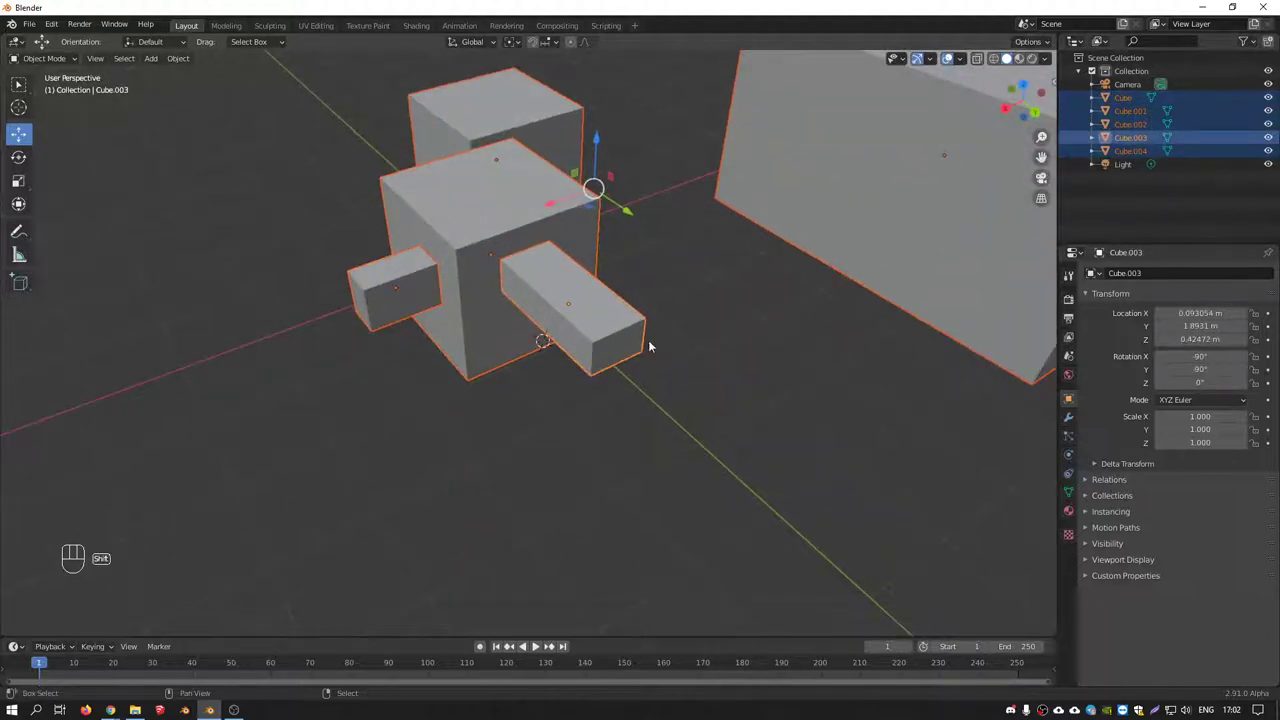
right_click(648, 336)
left_click_drag(603, 306, 643, 306)
left_click_drag(609, 302, 573, 308)
right_click(588, 320)
left_click(610, 309)
left_click_drag(615, 330, 587, 350)
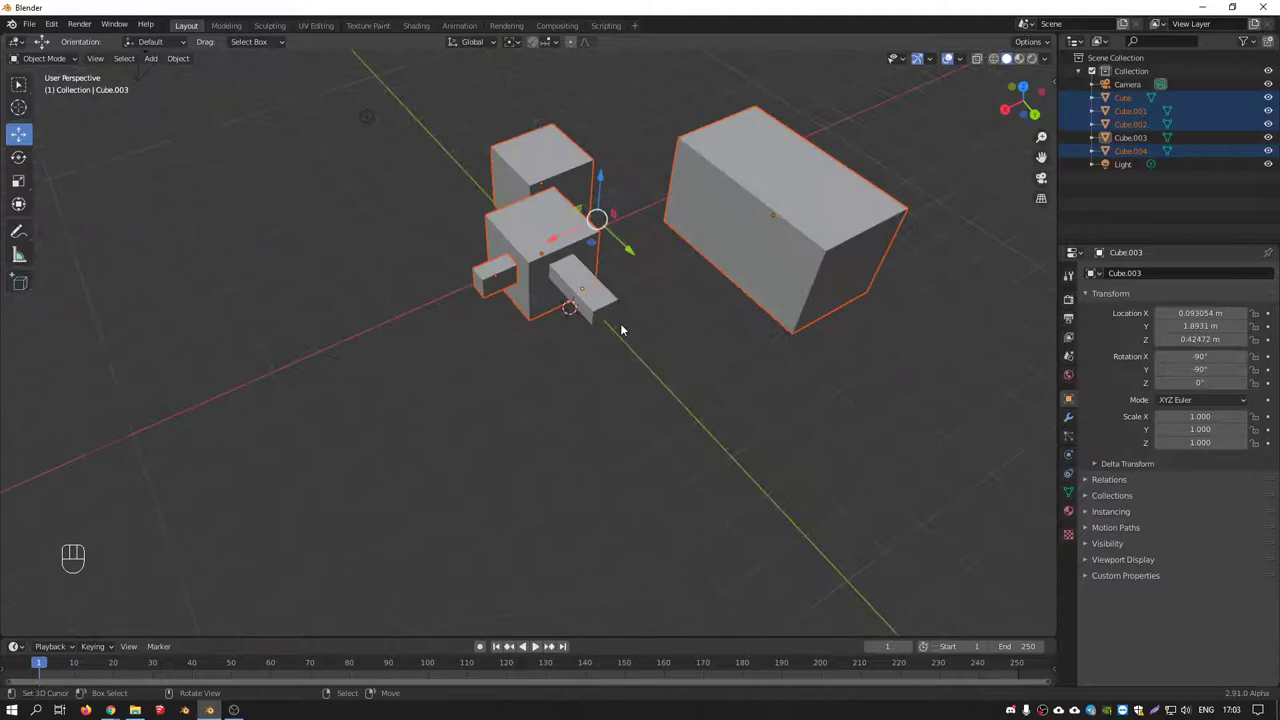
middle_click(617, 288)
Select the large box, then toggle select-all and deselect-all with A / Alt+A
left_click(693, 234)
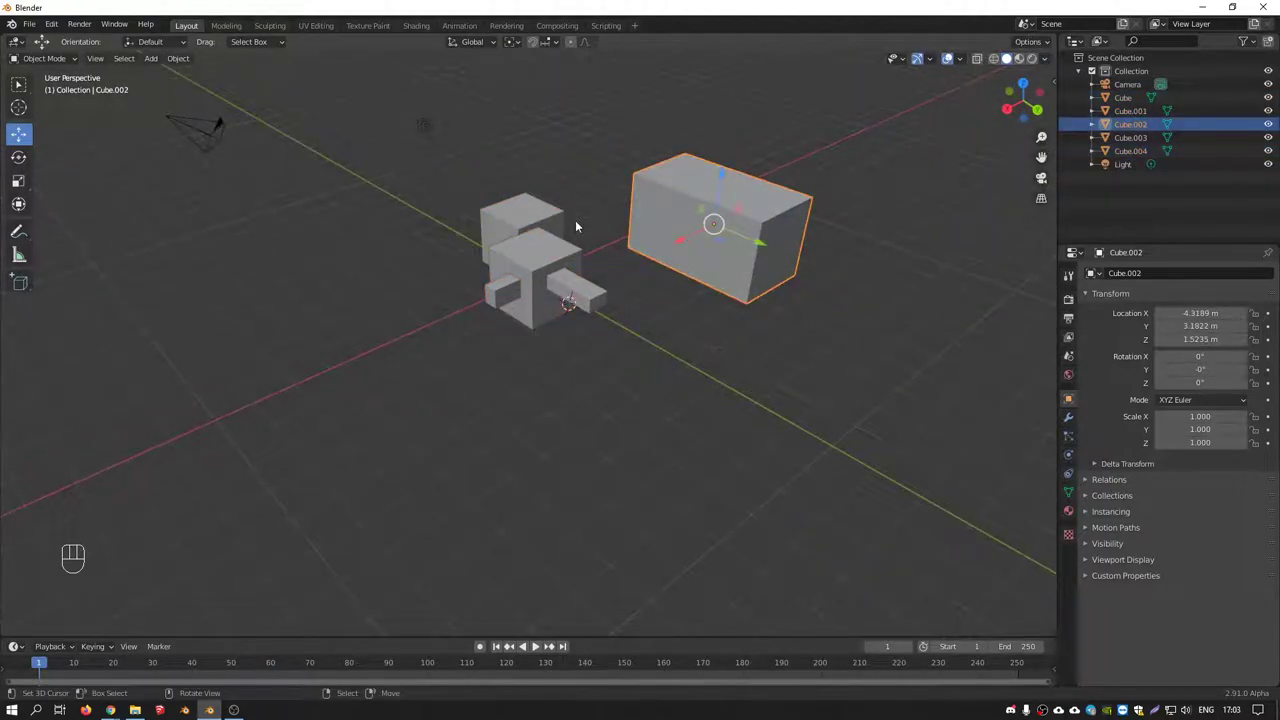
key("a")
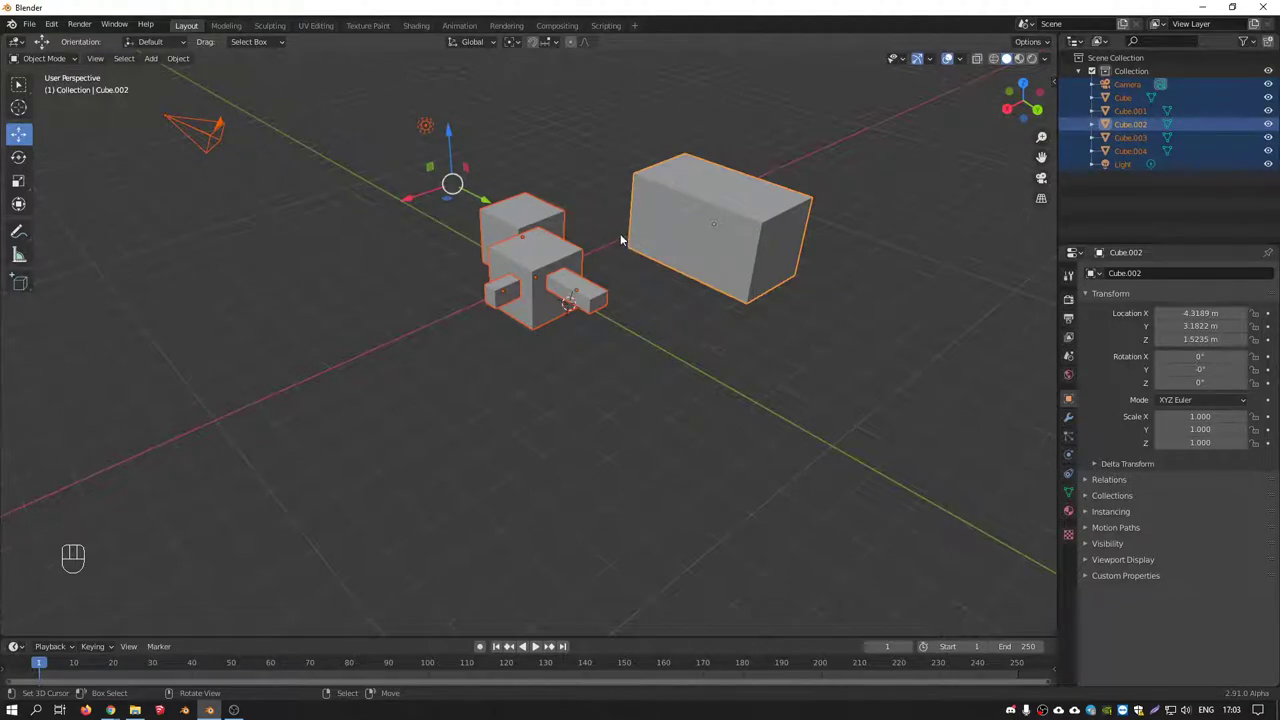
key("alt+a")
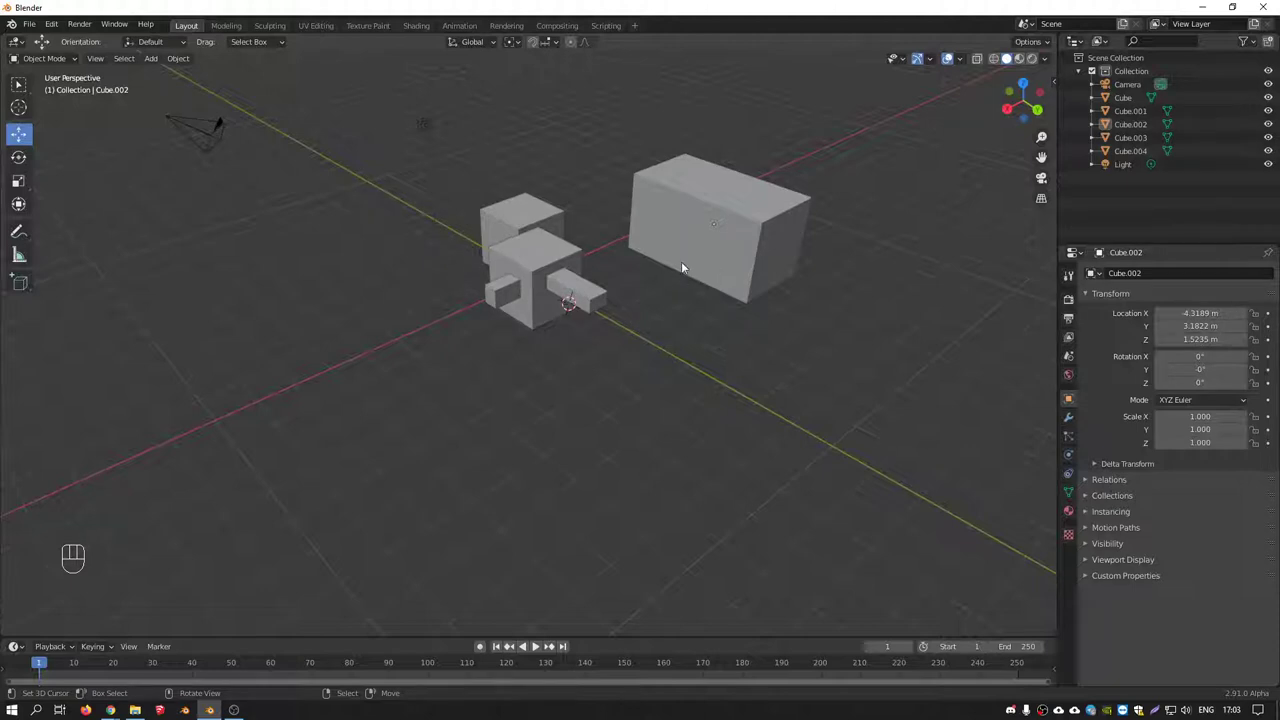
left_click_drag(646, 258, 658, 282)
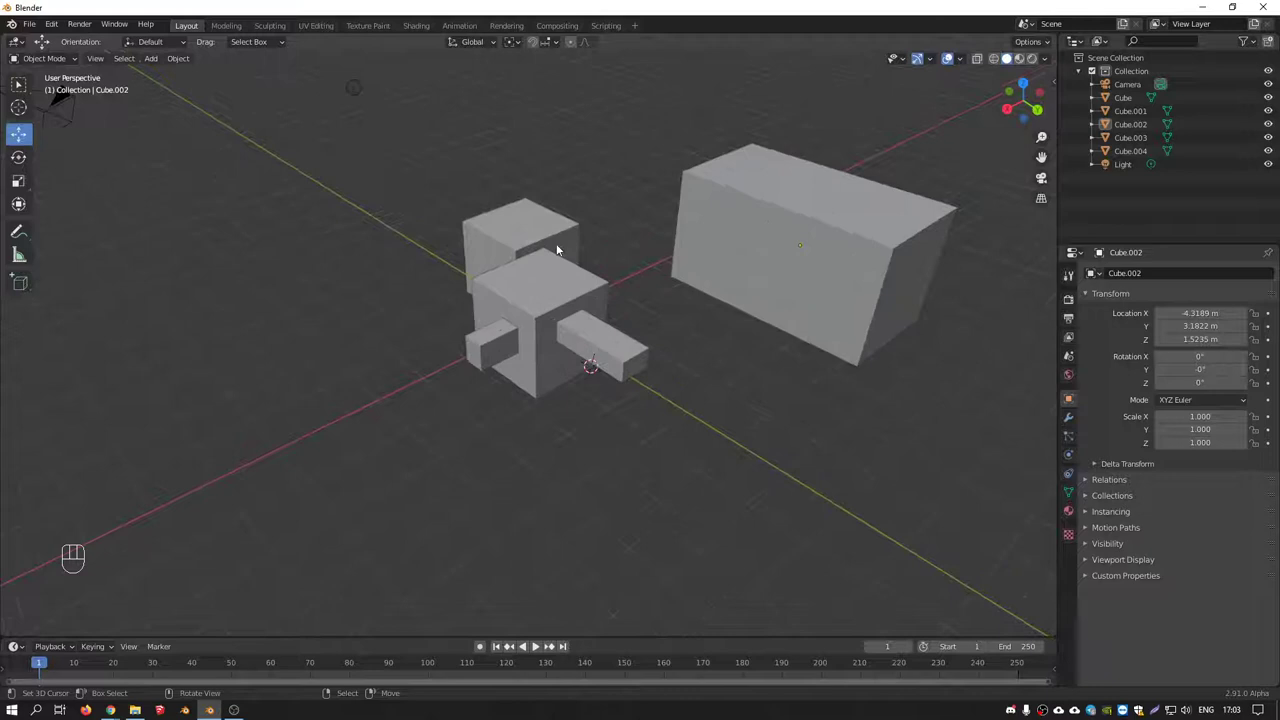
key("a")
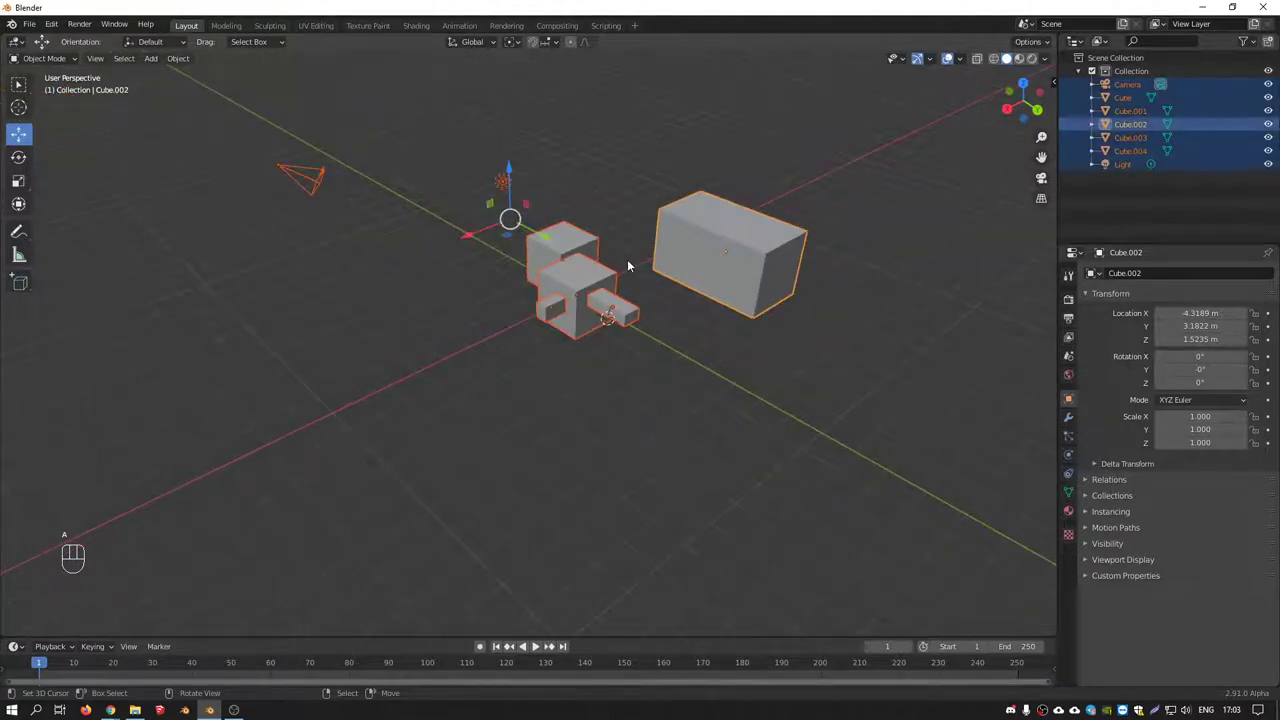
key("a")
key("a")
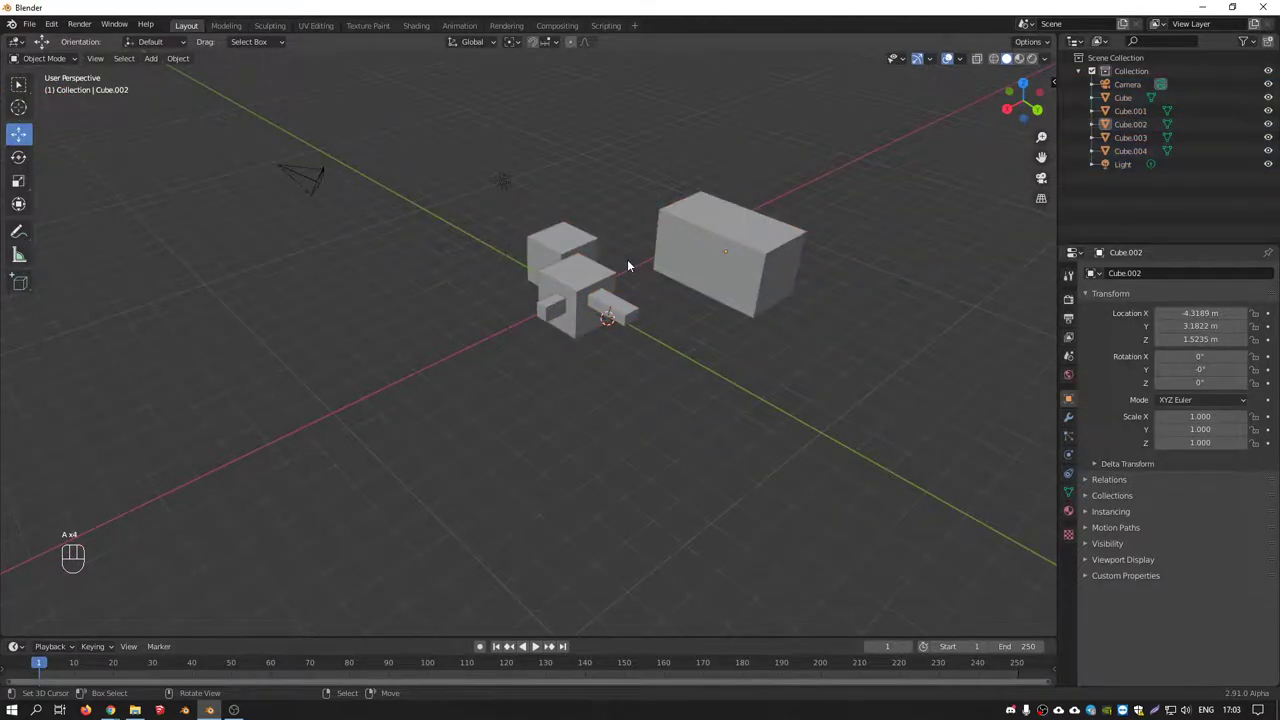
Drag the large box farther out and higher, to about X 4.76, Y 3.31, Z 1.79 m
left_click_drag(565, 280, 542, 228)
left_click_drag(30, 88, 73, 96)
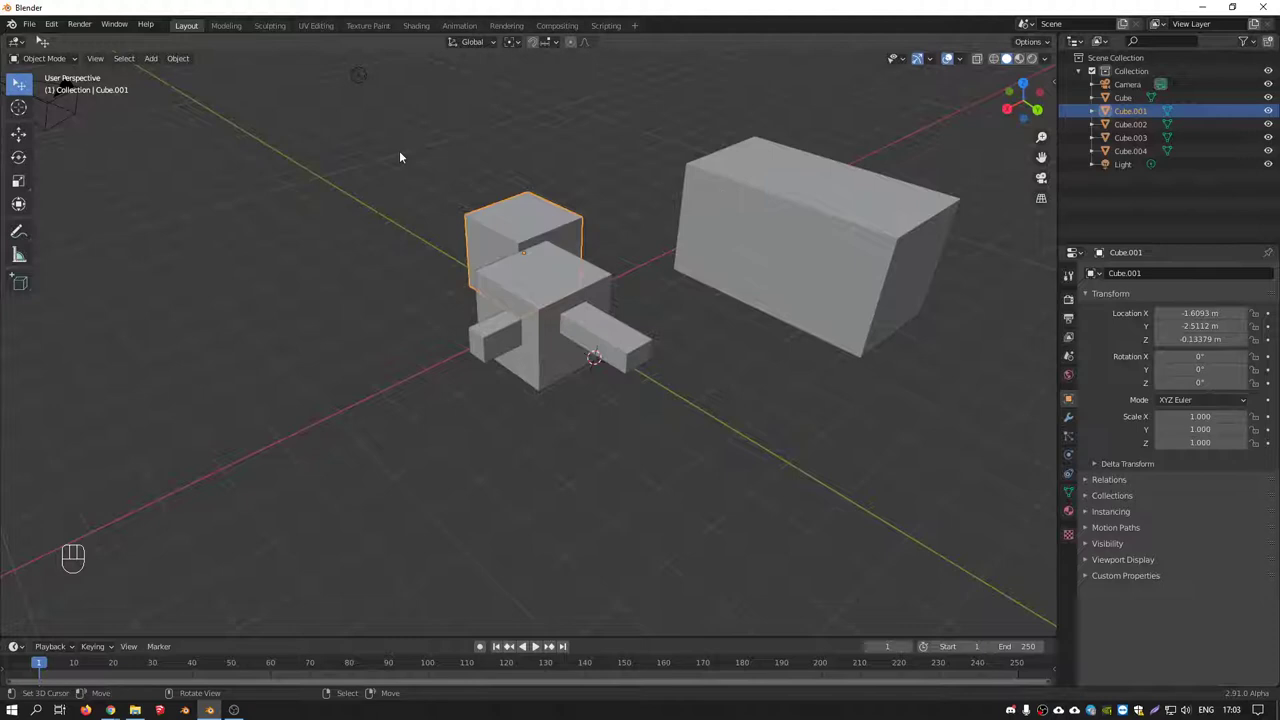
left_click_drag(734, 202, 754, 190)
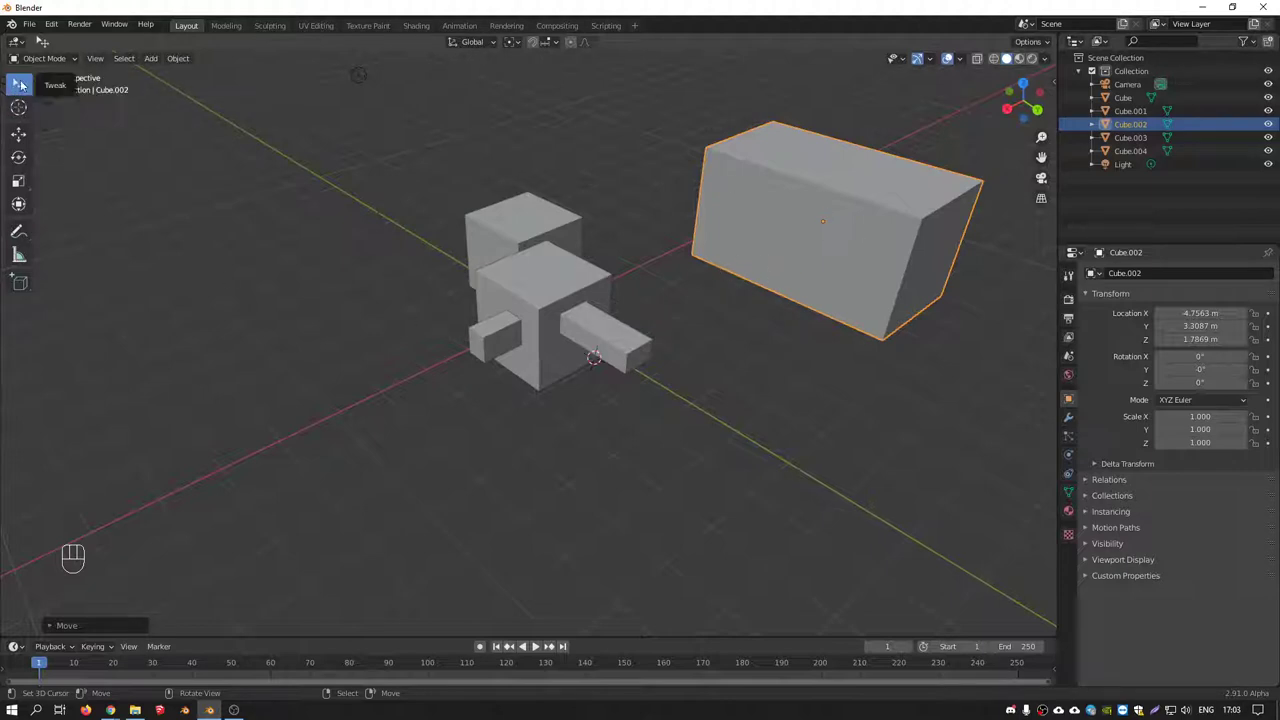
Cycle the active selection tool with W and the toolbar flyout, ending on box select
key("w")
key("w")
key("w")
key("w")
key("w")
key("w")
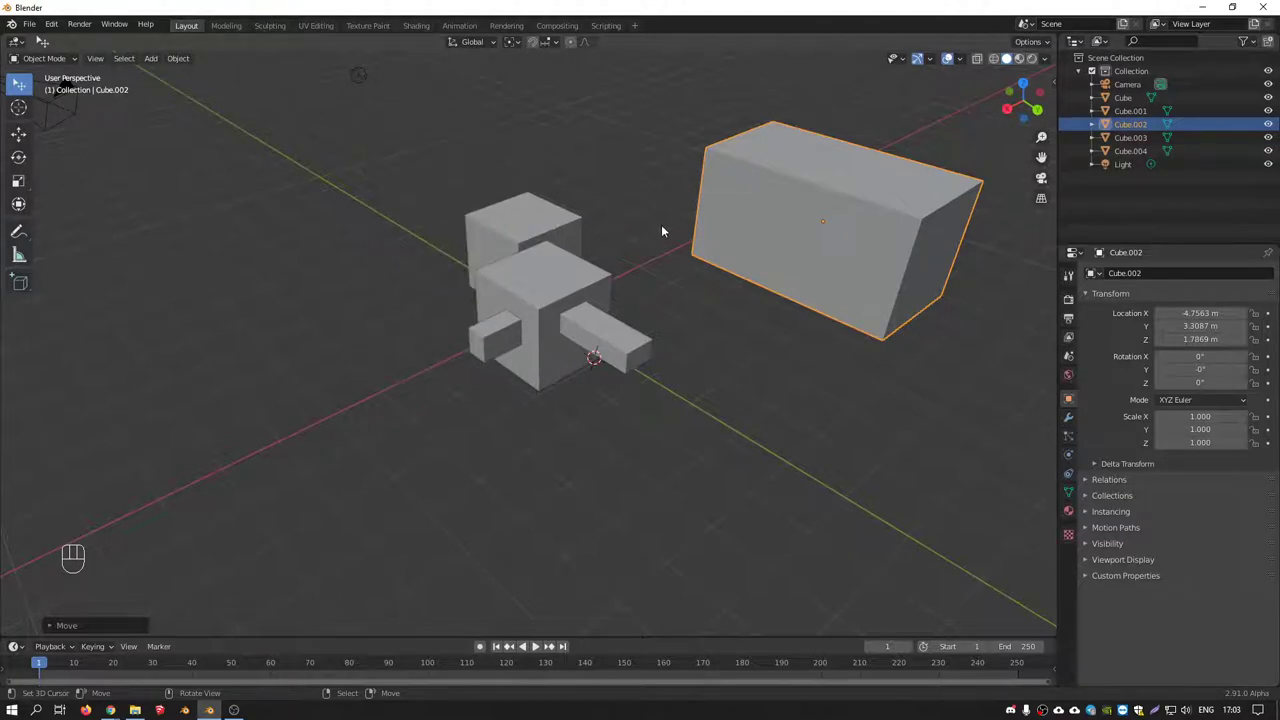
left_click_drag(35, 88, 338, 87)
left_click_drag(26, 87, 26, 86)
left_click_drag(31, 84, 271, 118)
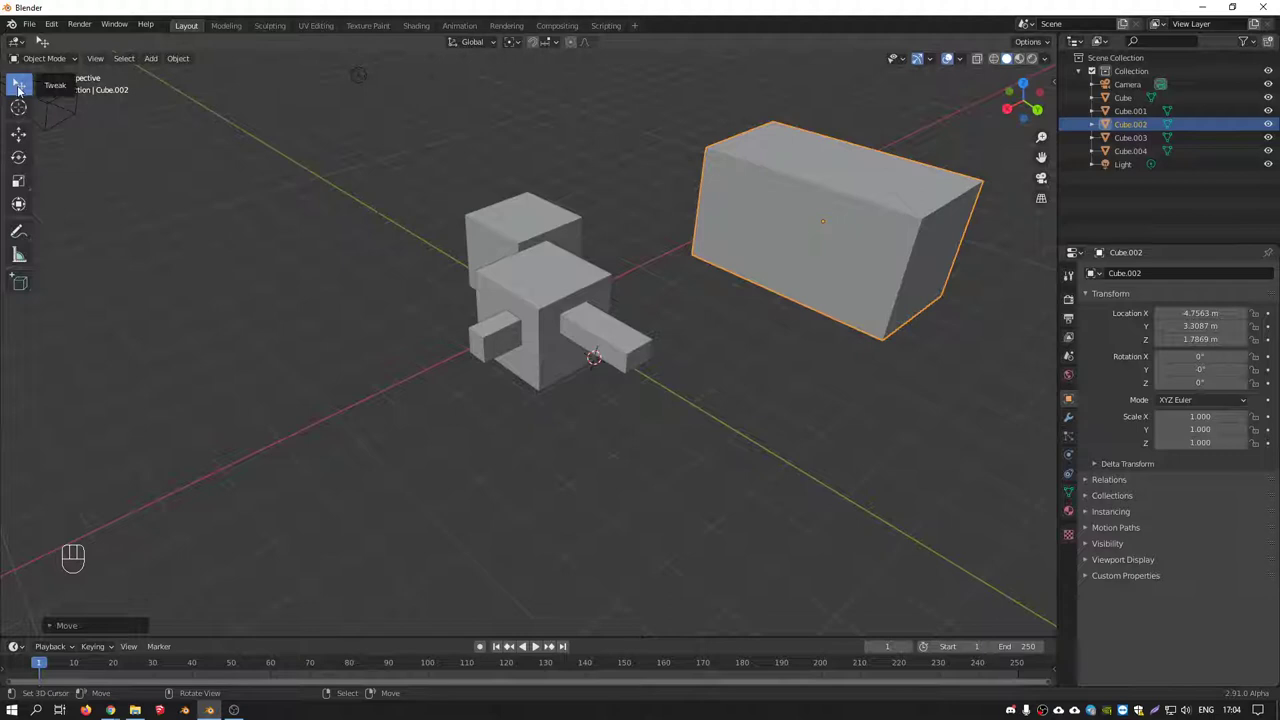
left_click_drag(25, 87, 76, 118)
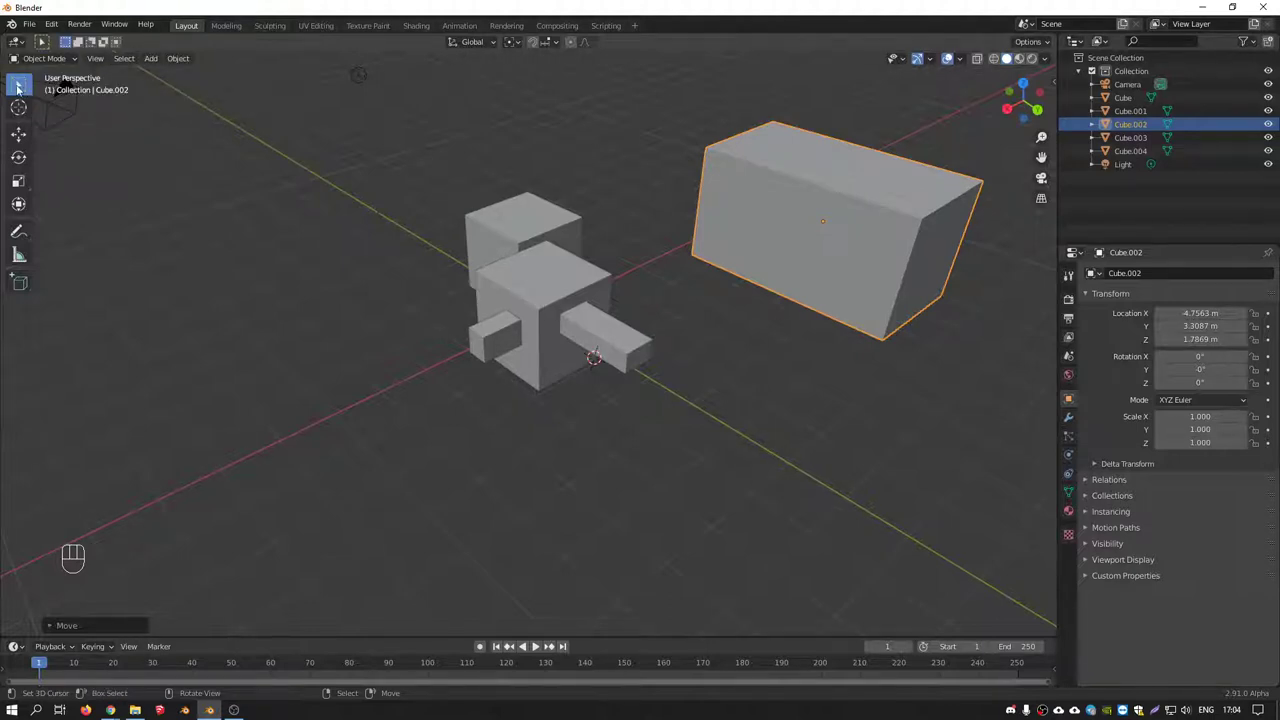
Drag-select the small blocks, clear, and retry with the toolbar select modes on single blocks
left_click_drag(600, 378, 670, 398)
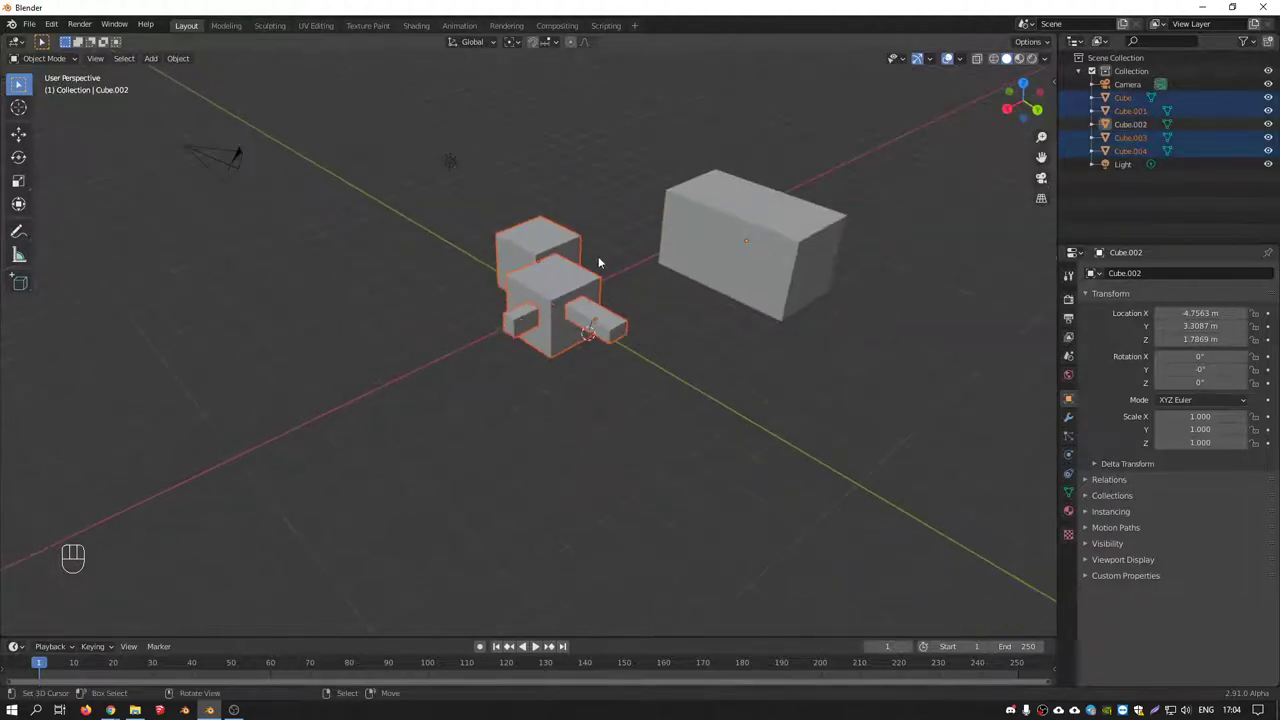
left_click(604, 252)
left_click_drag(28, 85, 71, 172)
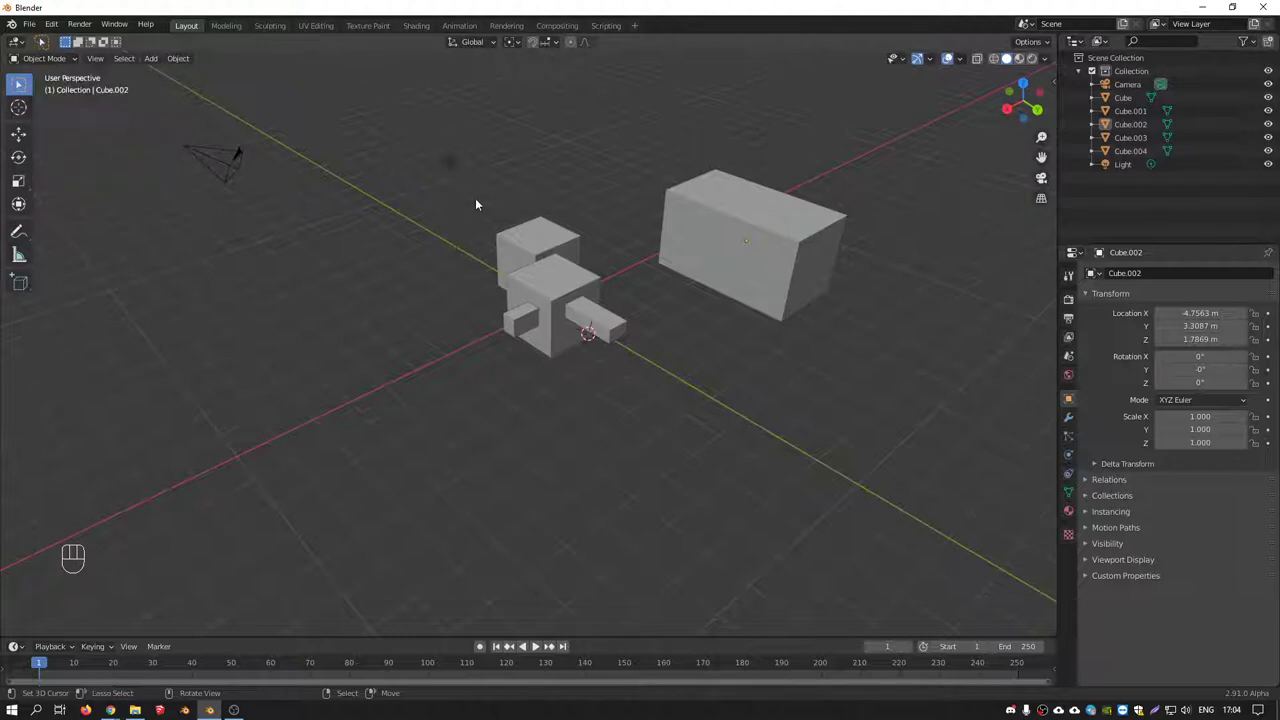
left_click_drag(497, 208, 610, 214)
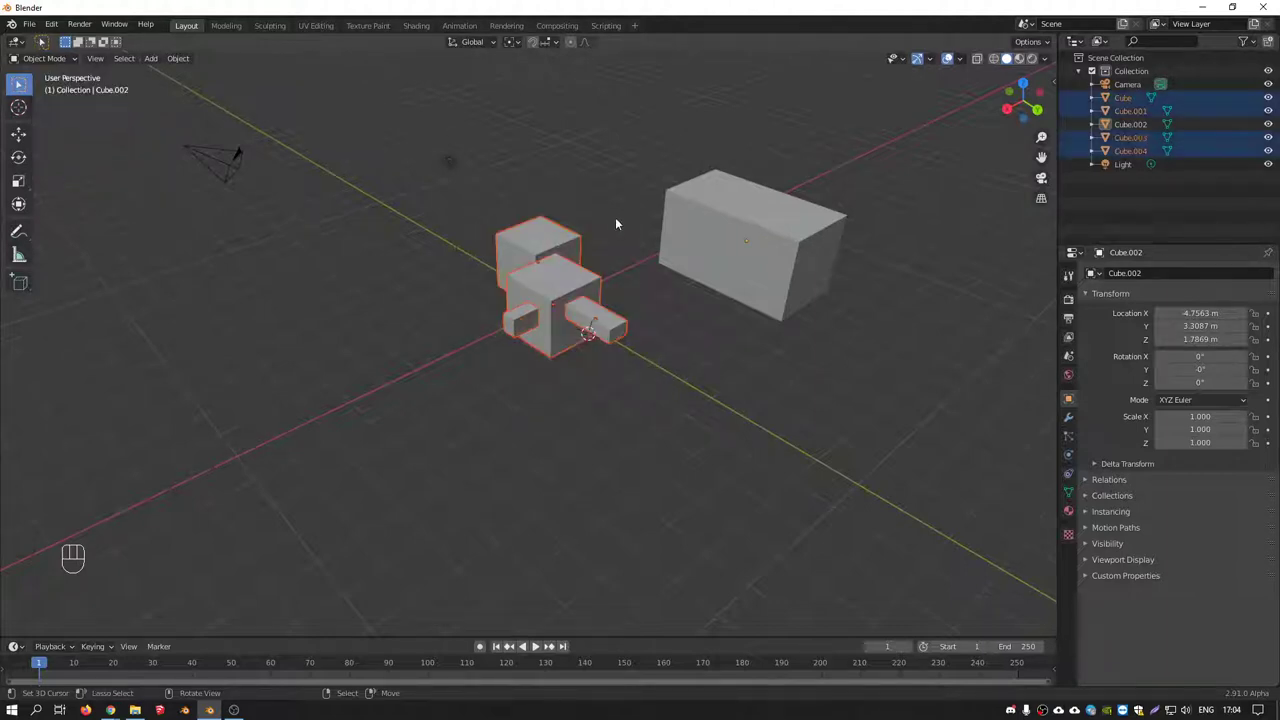
left_click_drag(636, 283, 620, 414)
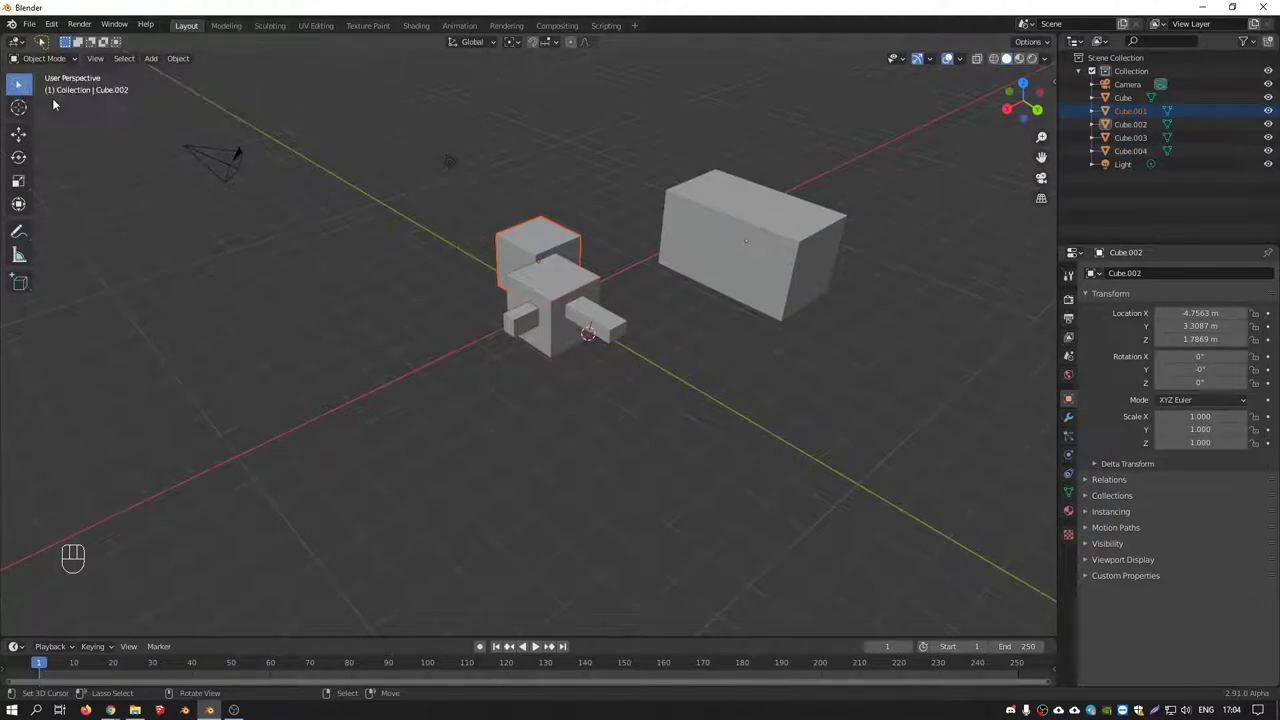
Use B box select then C circle select to gather all five boxes without camera or light
key("b")
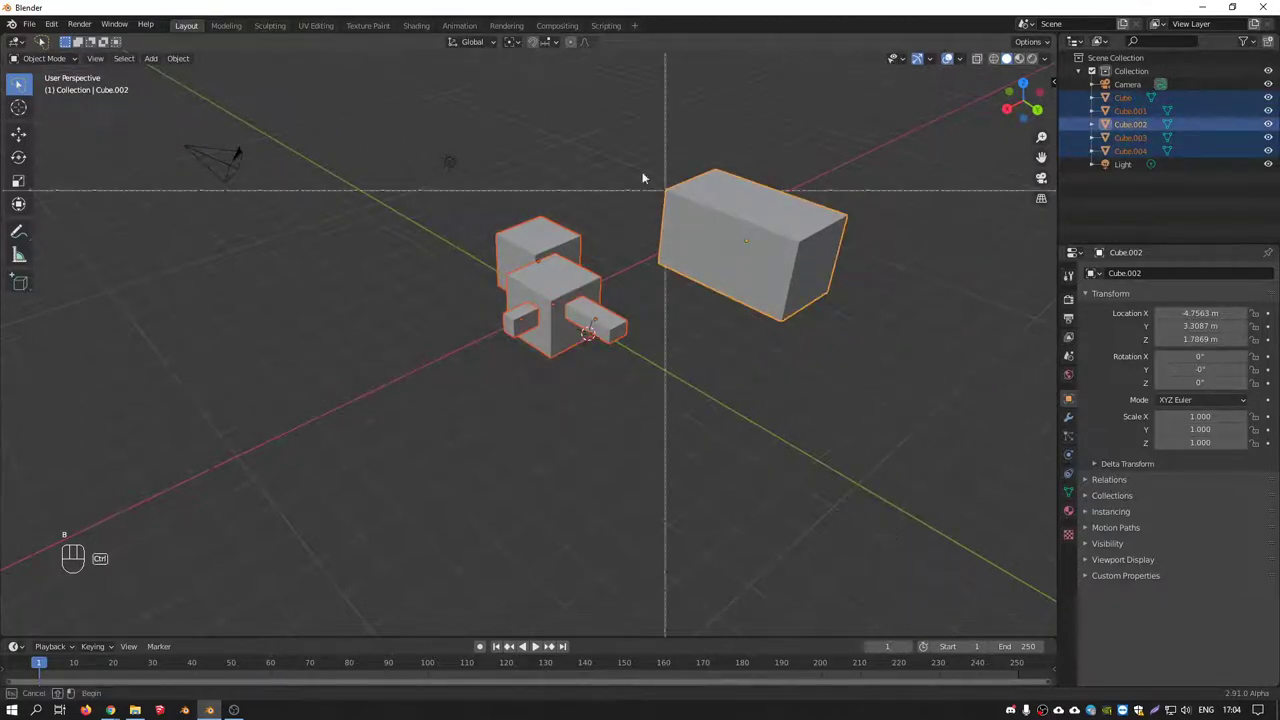
key("b")
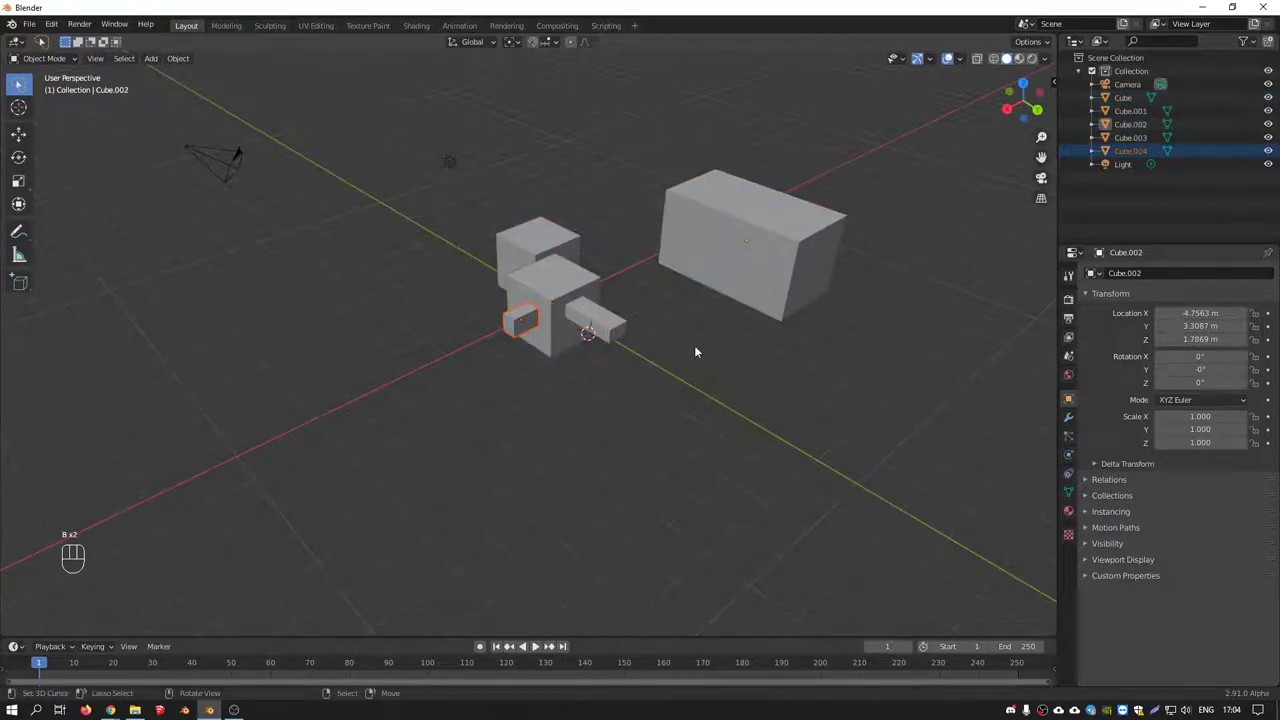
key("c")
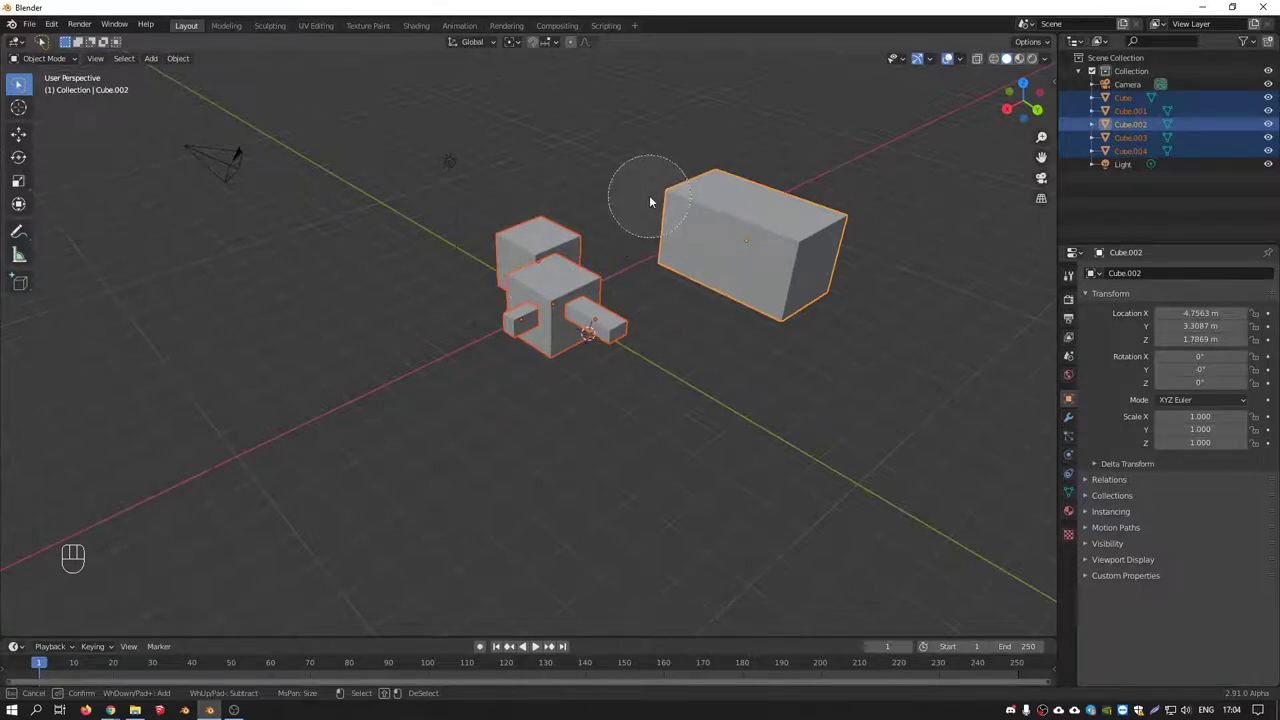
left_click_drag(626, 180, 608, 183)
left_click_drag(601, 228, 632, 232)
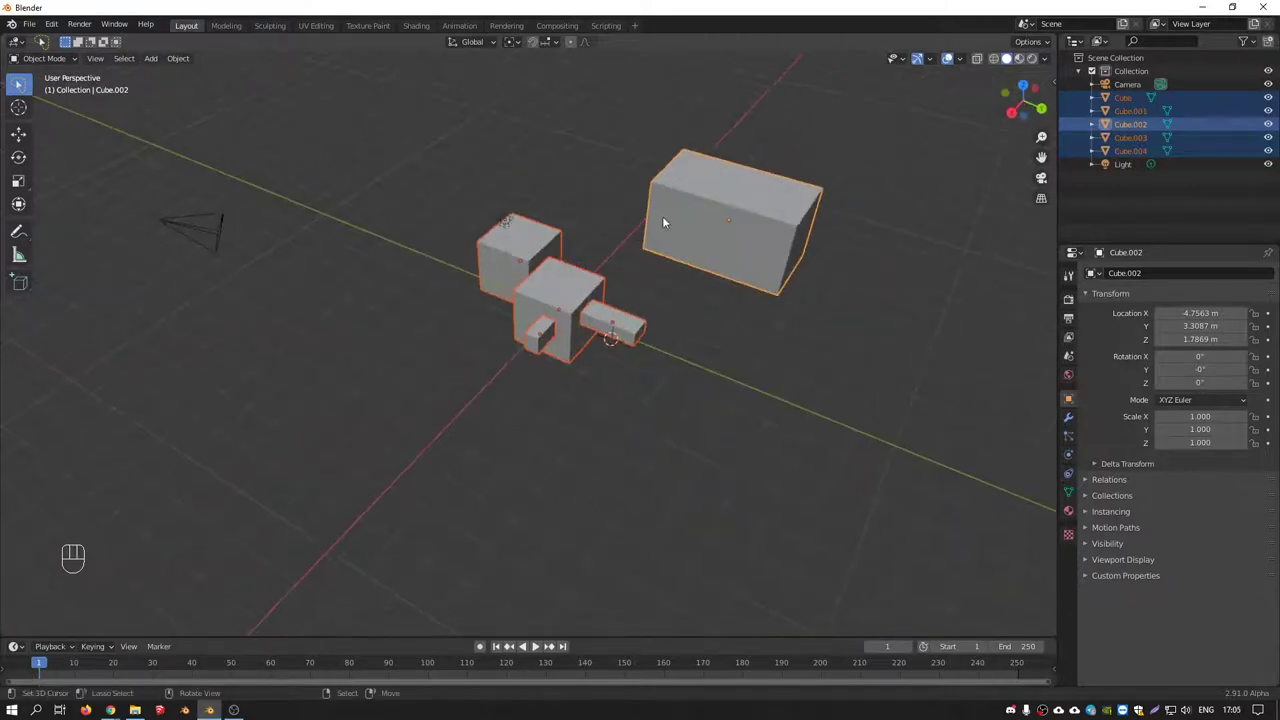
middle_click(611, 226)
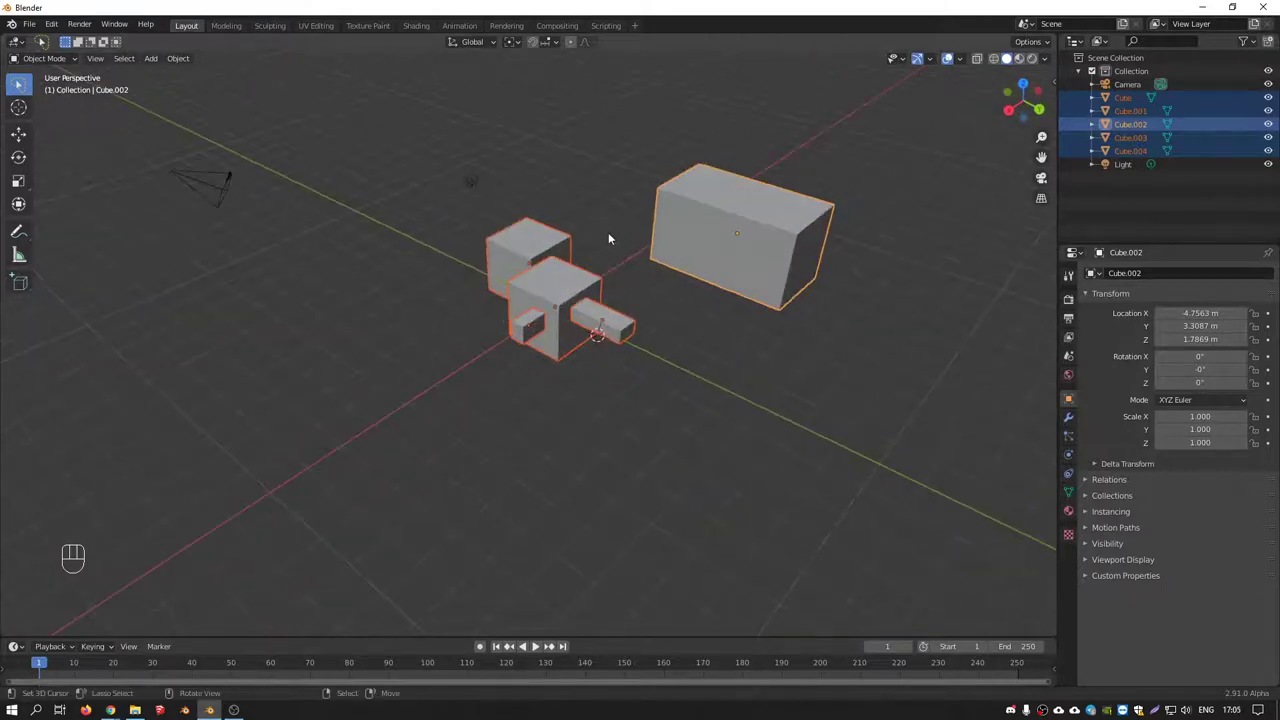
key("c")
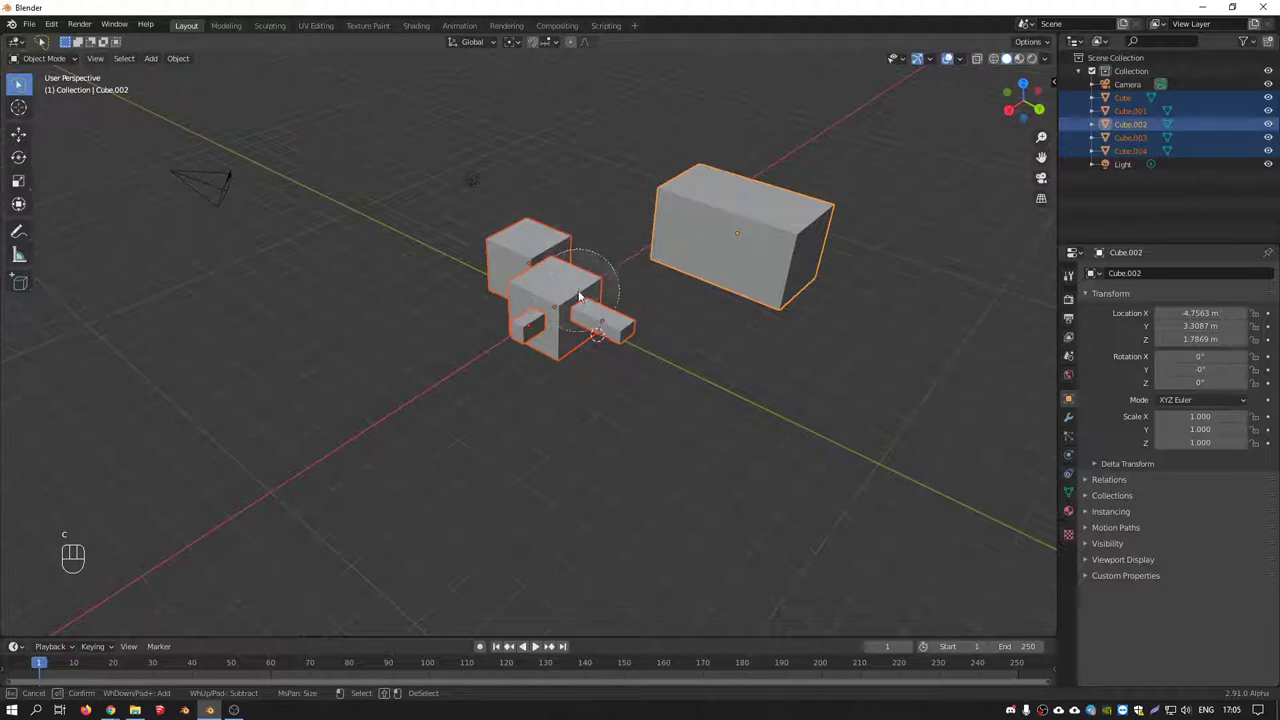
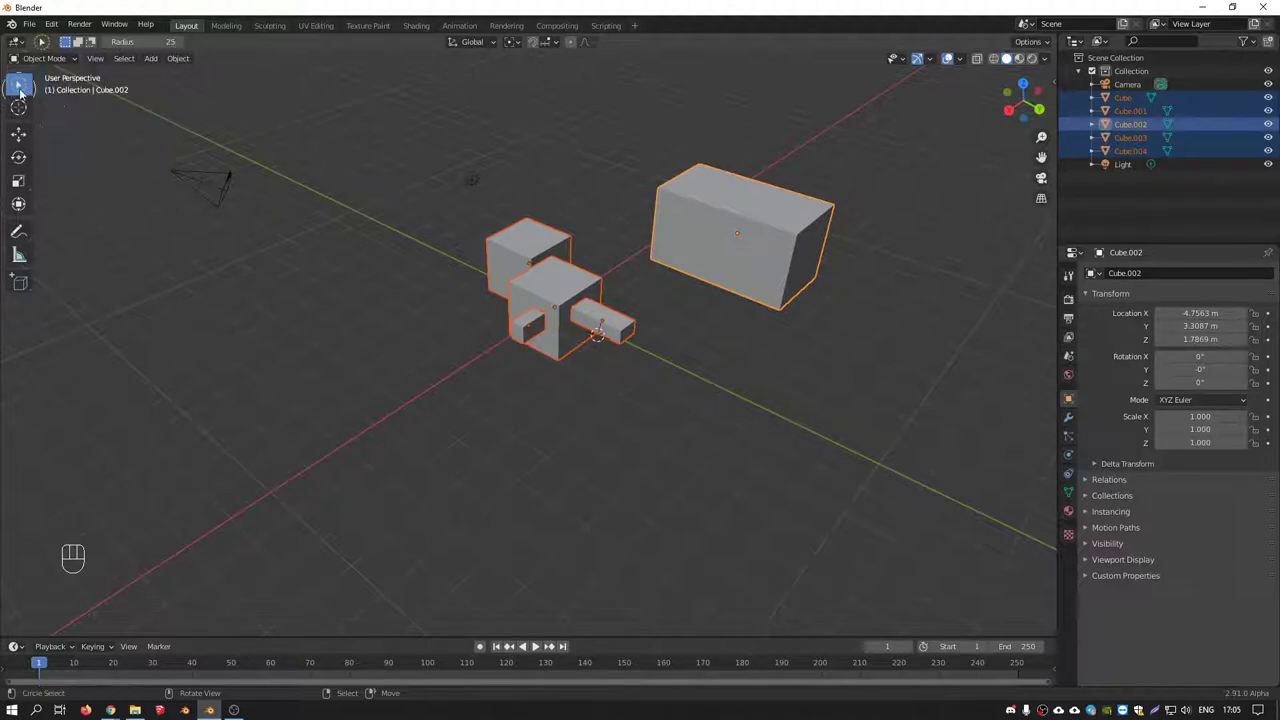
left_click(26, 88)
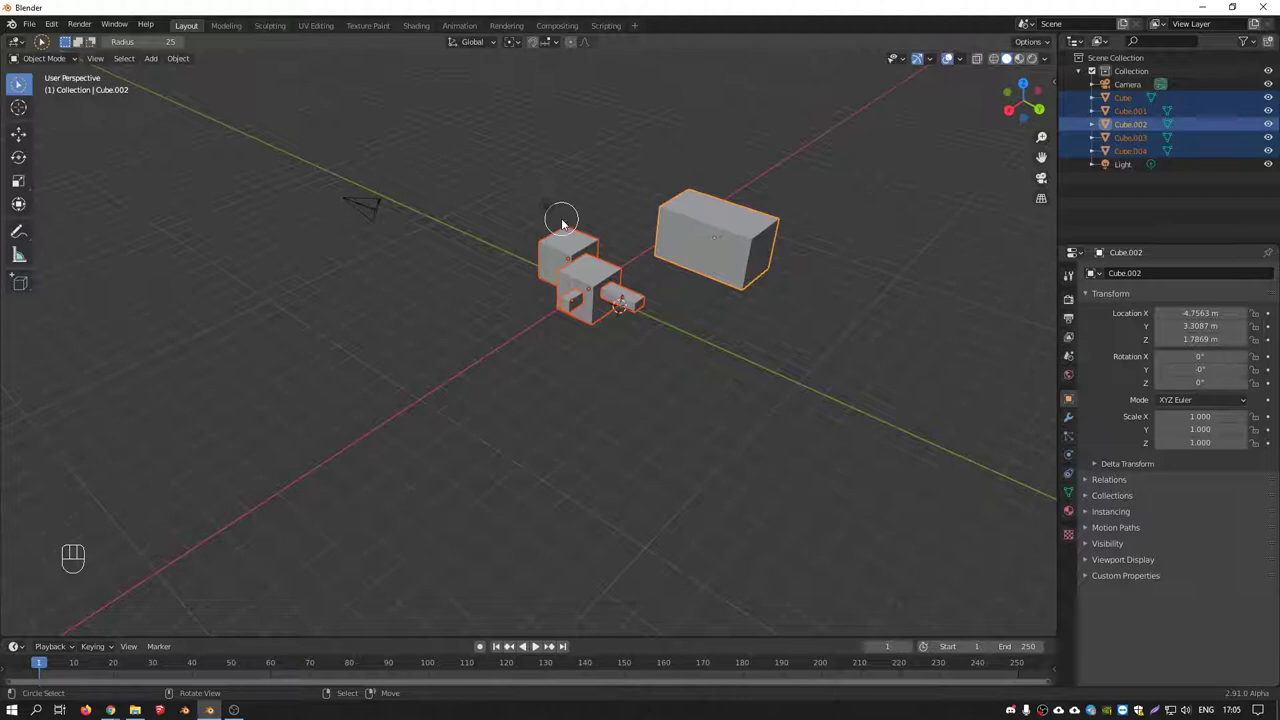
left_click_drag(29, 84, 55, 123)
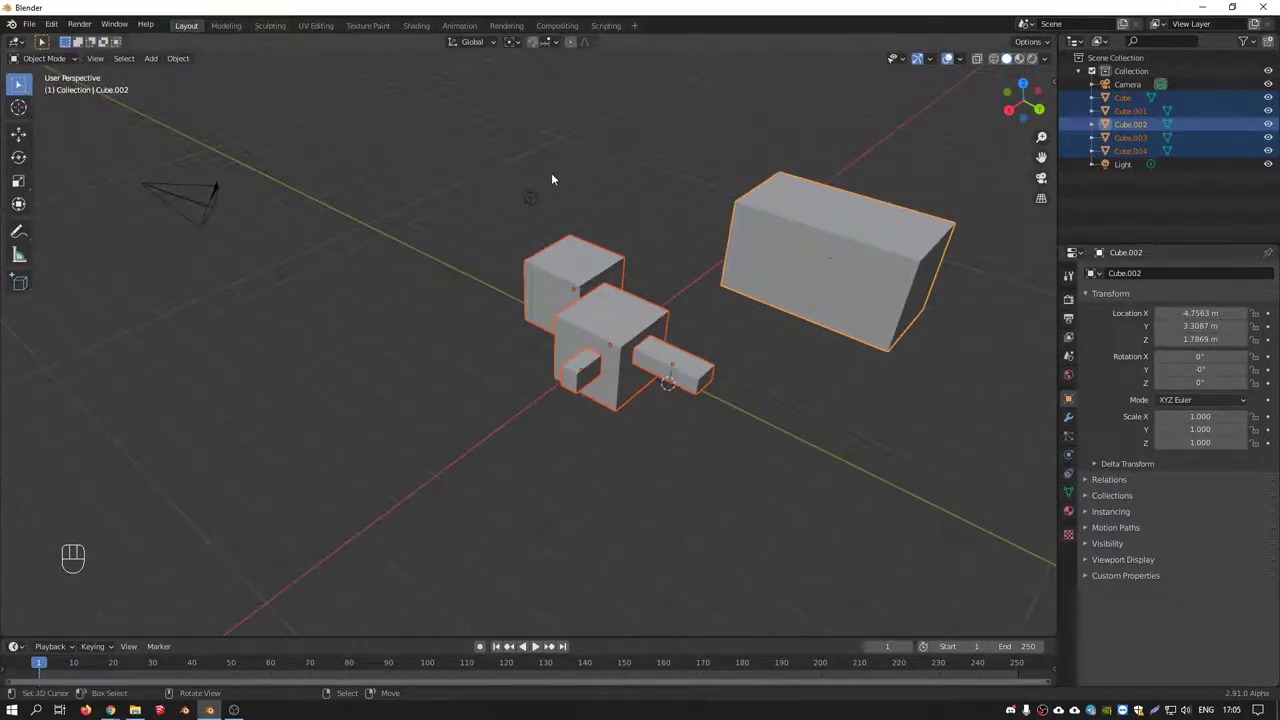
left_click(549, 152)
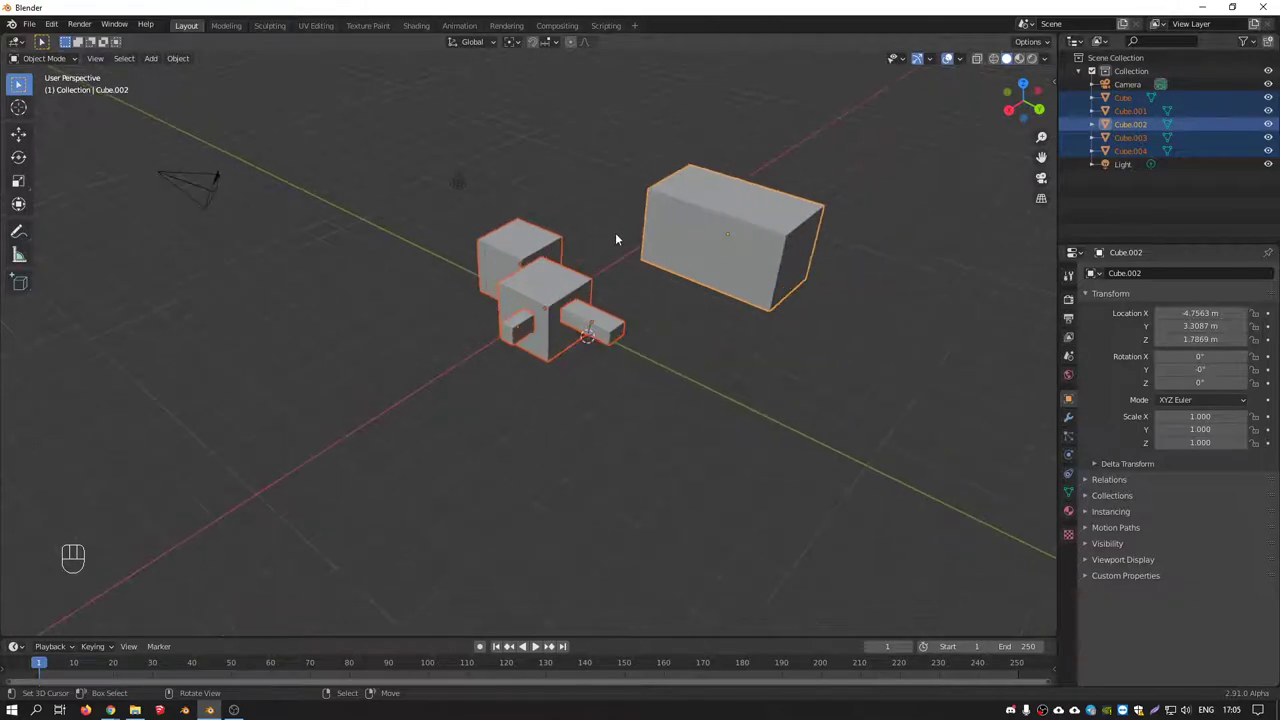
left_click_drag(716, 389, 878, 436)
left_click(946, 450)
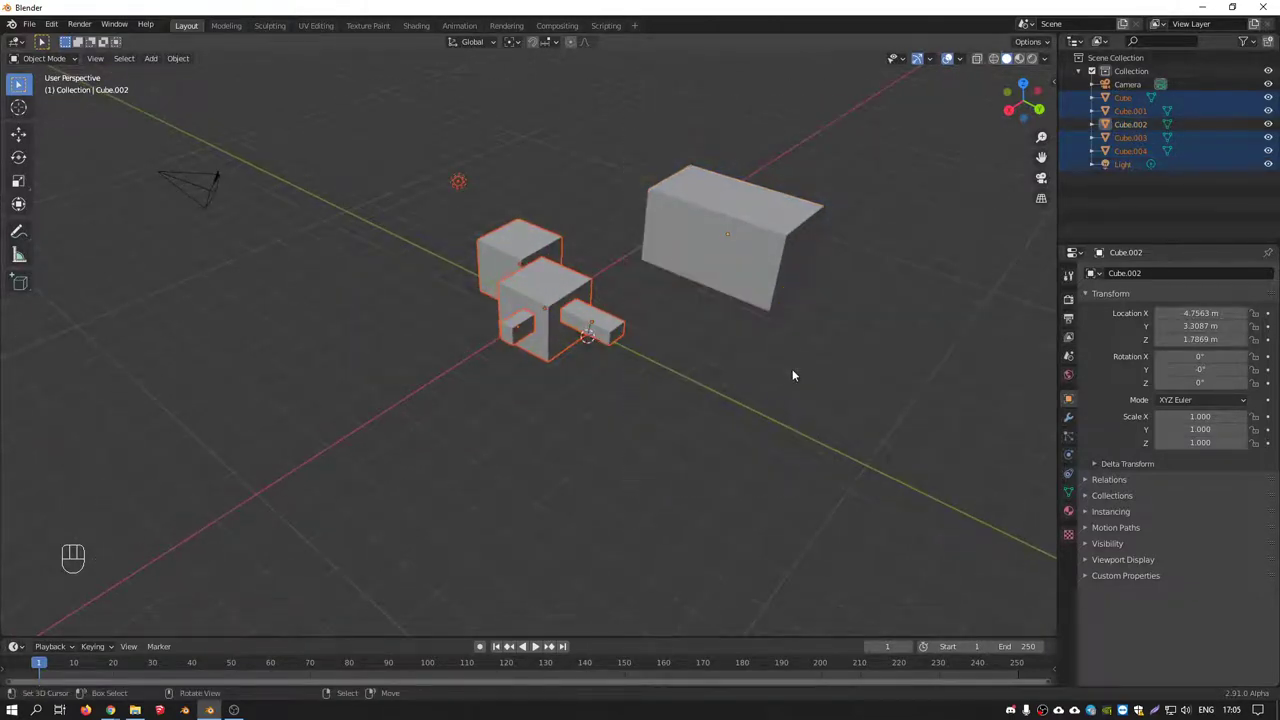
left_click_drag(677, 269, 685, 256)
left_click(682, 241)
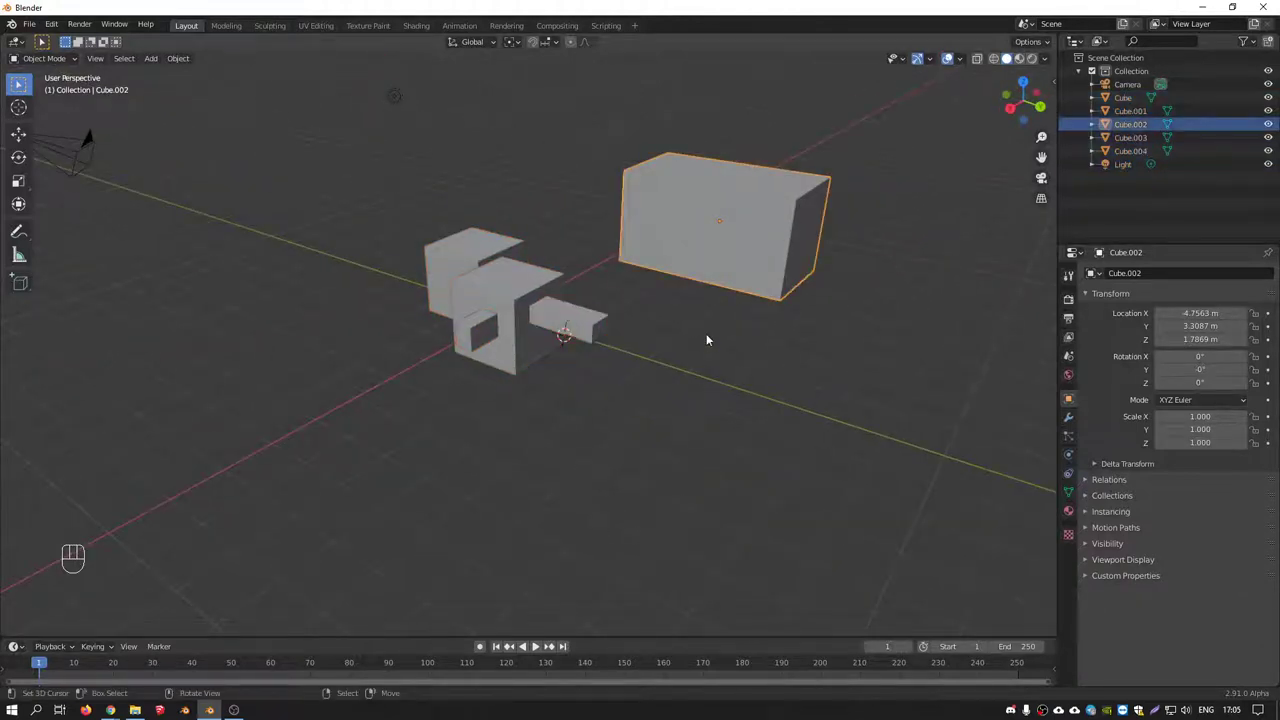
From front view, box-select all five cubes and delete them, leaving only camera and light
key("KP_1")
left_click(569, 283)
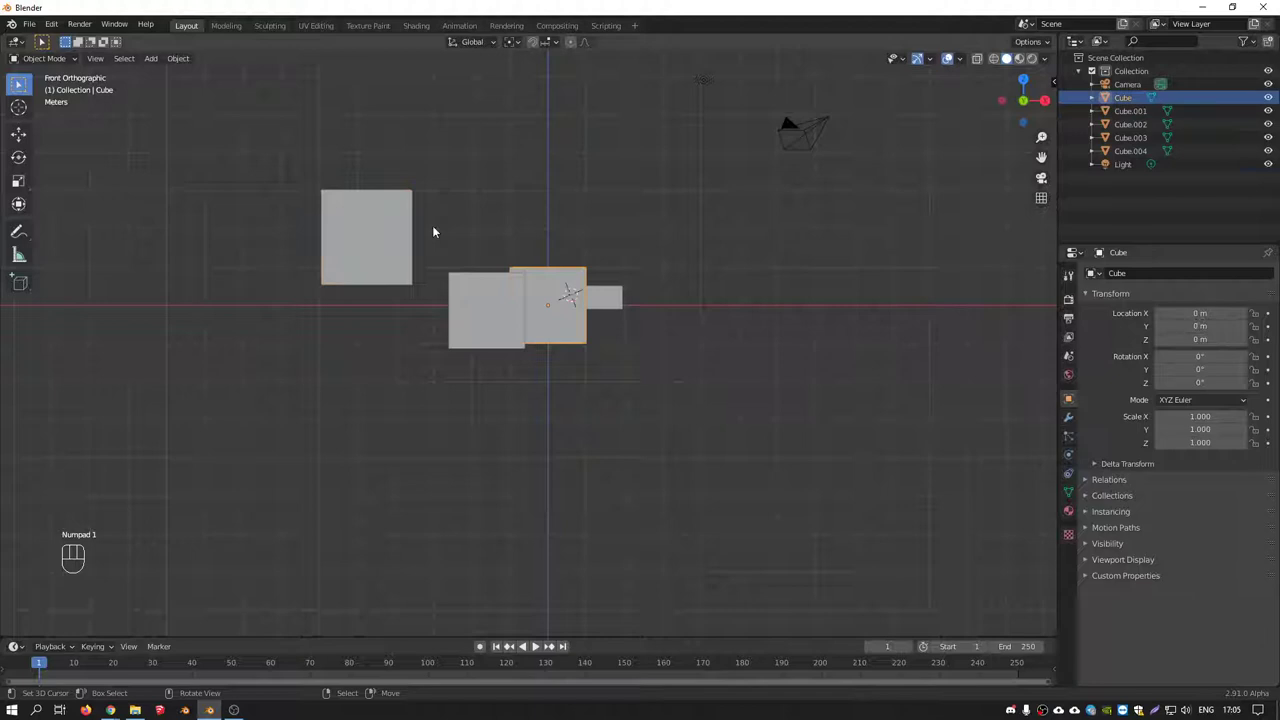
left_click(406, 215)
left_click_drag(305, 186, 671, 403)
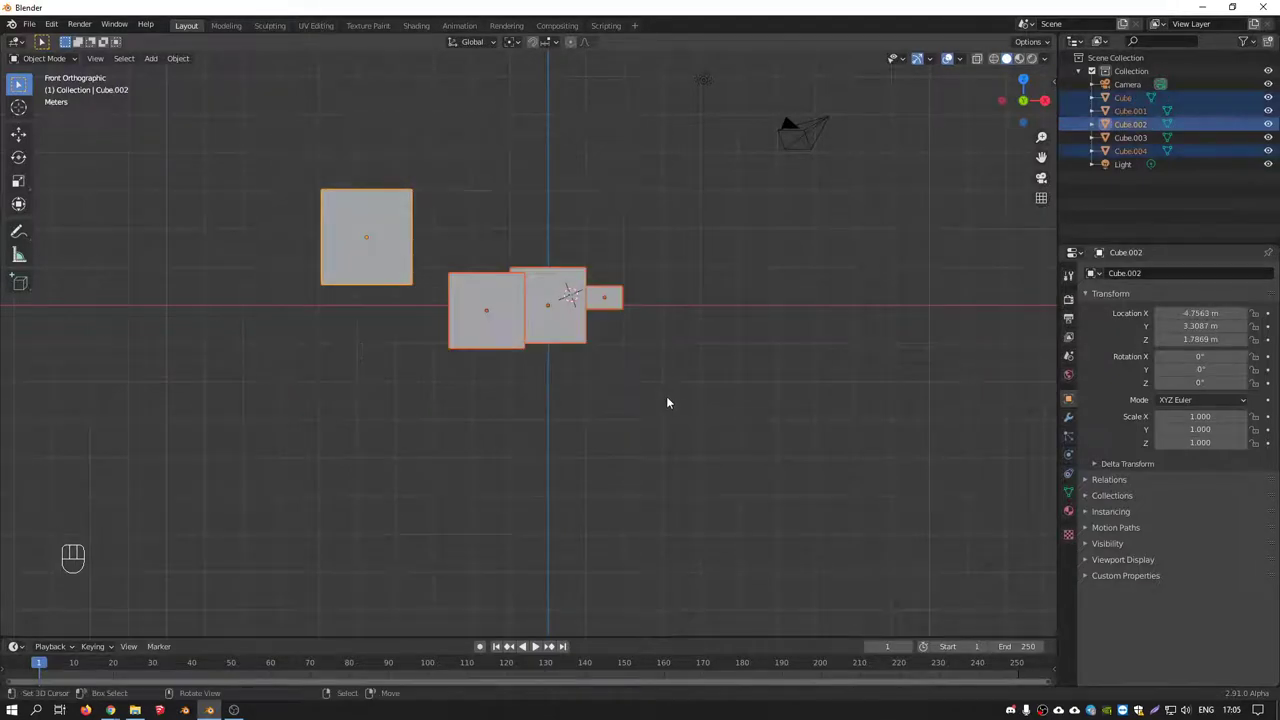
key("x")
right_click(562, 293)
key("Delete")
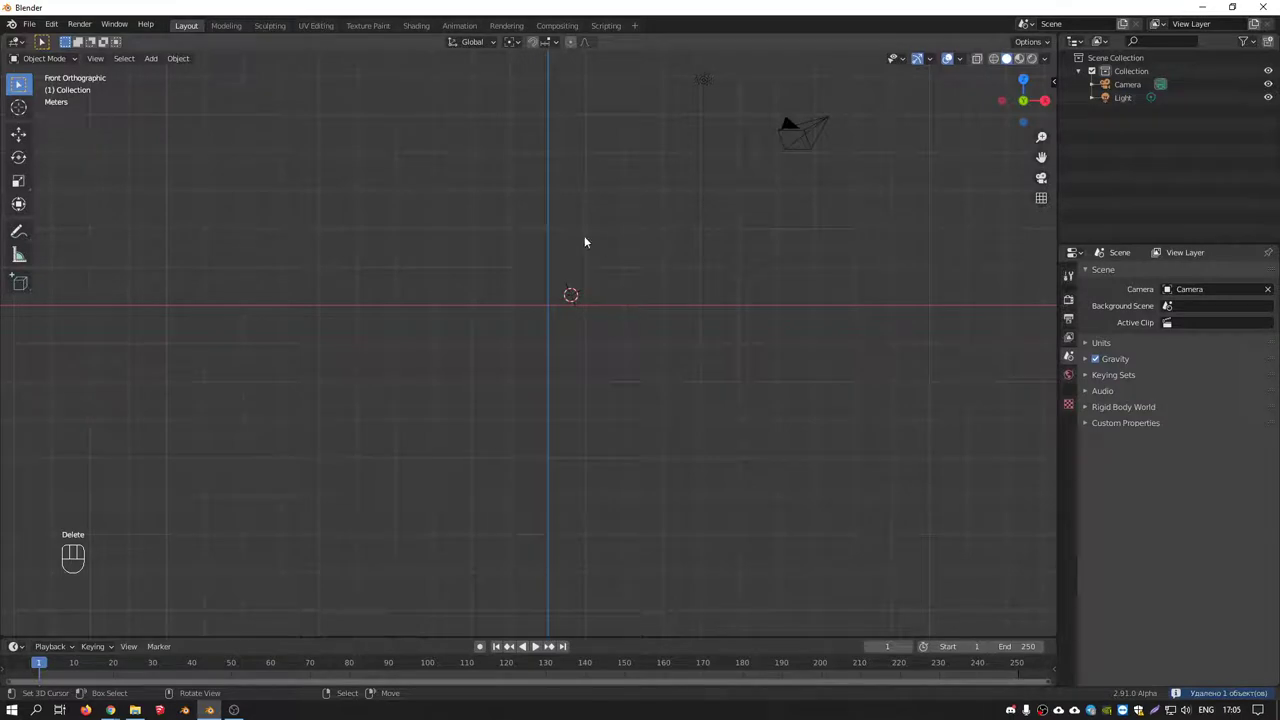
left_click_drag(583, 309, 541, 345)
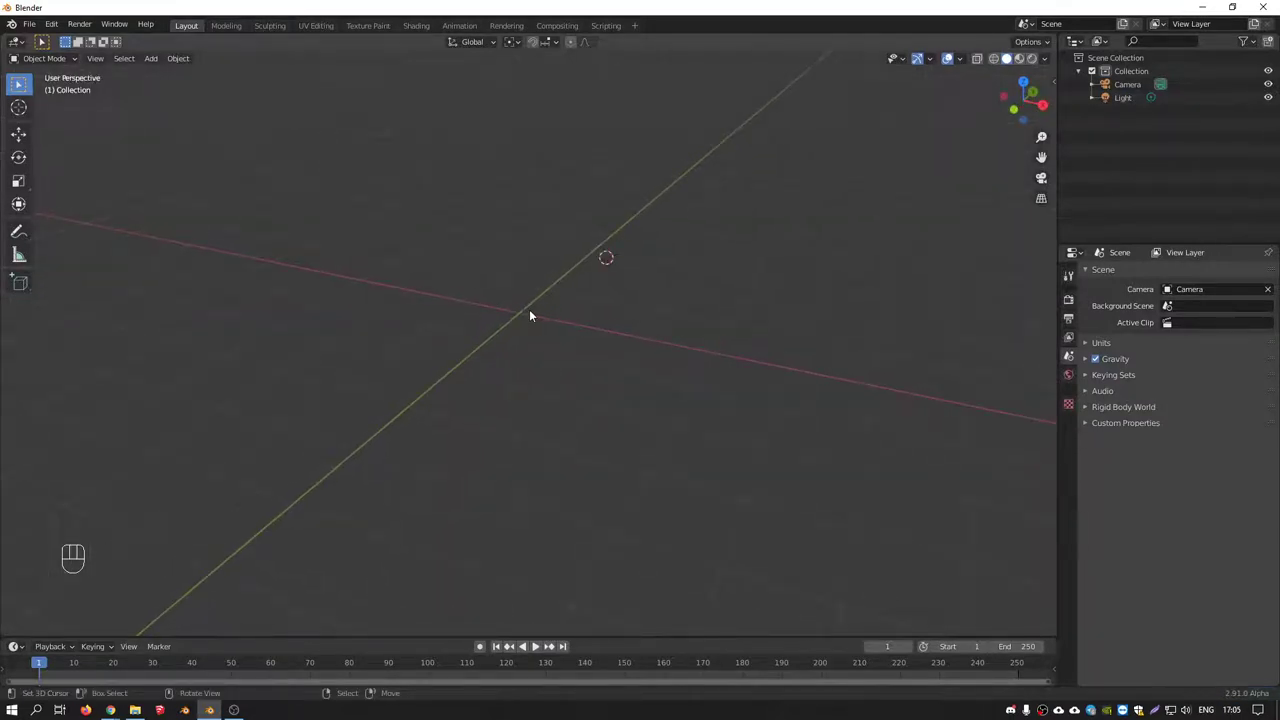
left_click_drag(515, 313, 524, 331)
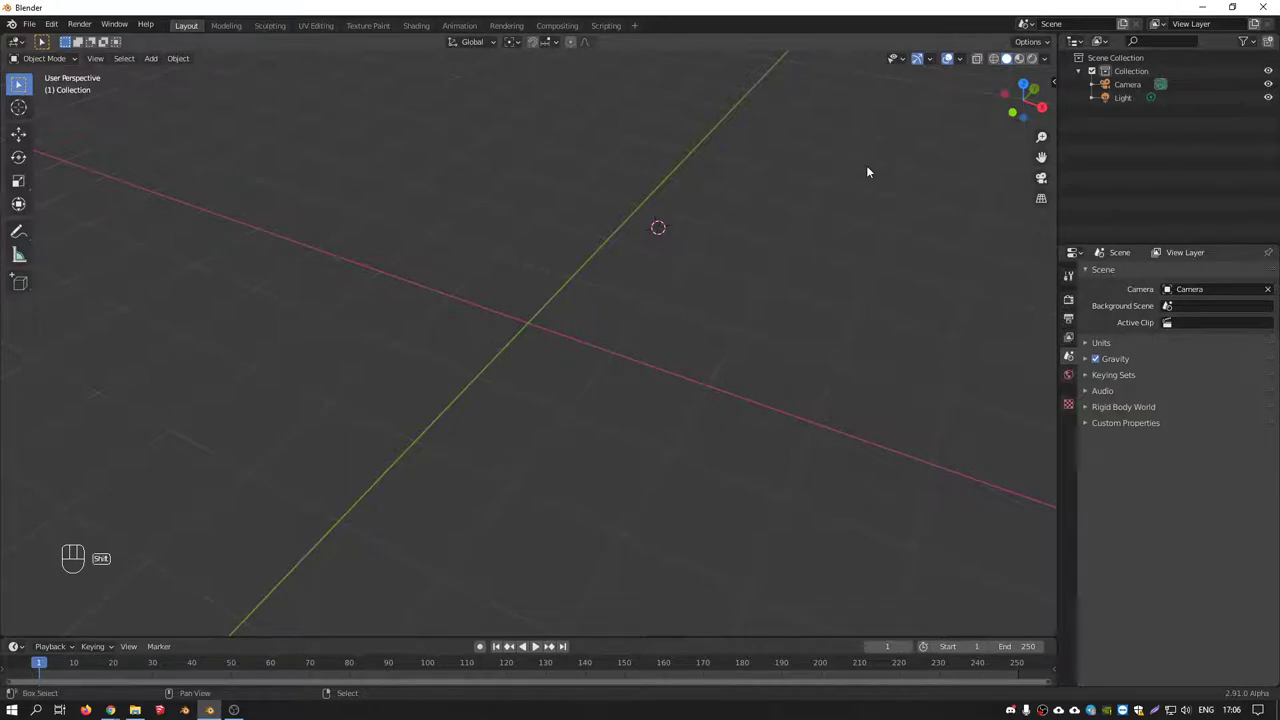
key("shift+c")
Reveal the sidebar View settings and click the 3D cursor out to about X 2, Y 2, Z 1 m
left_click_drag(592, 254, 771, 227)
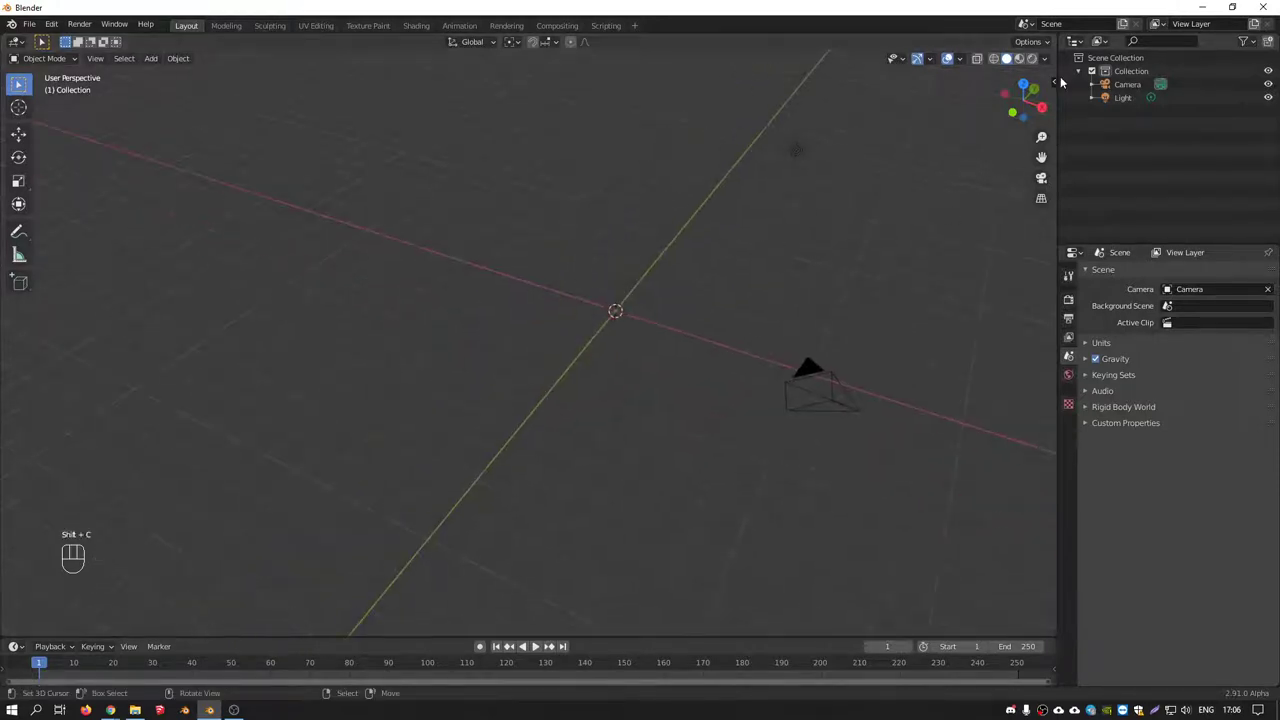
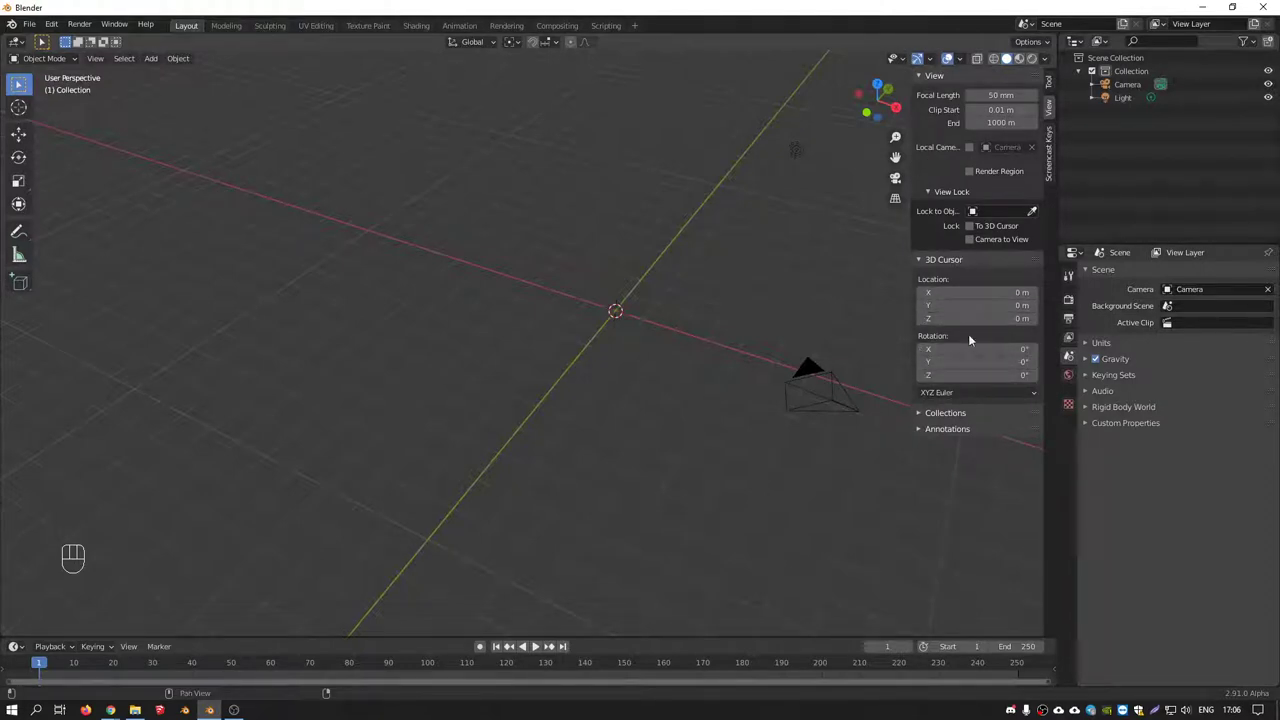
middle_click(594, 289)
left_click(542, 239)
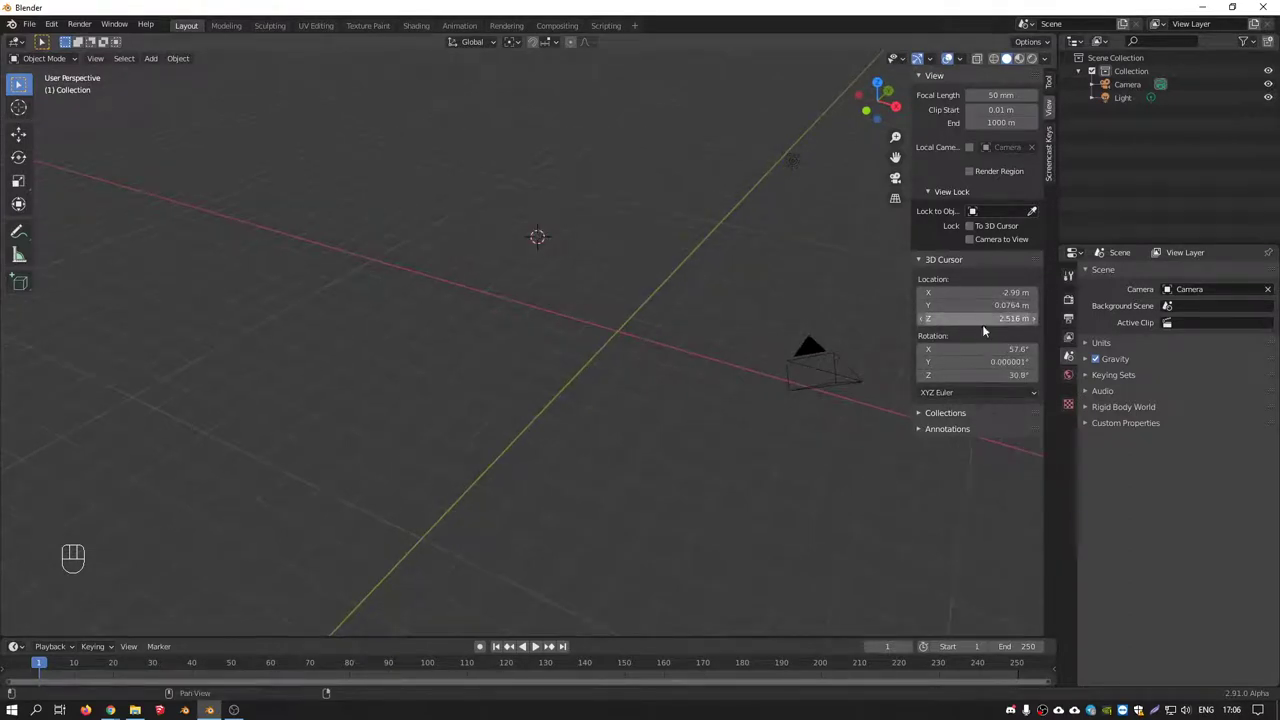
middle_click(670, 249)
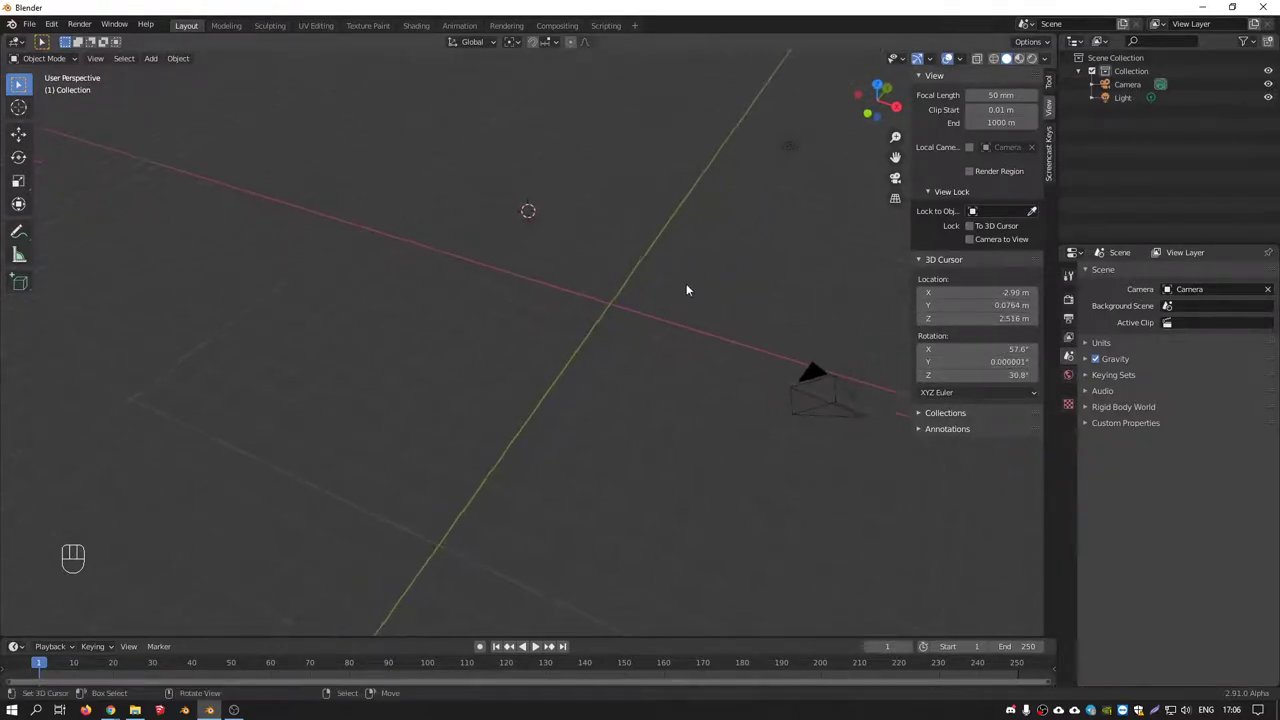
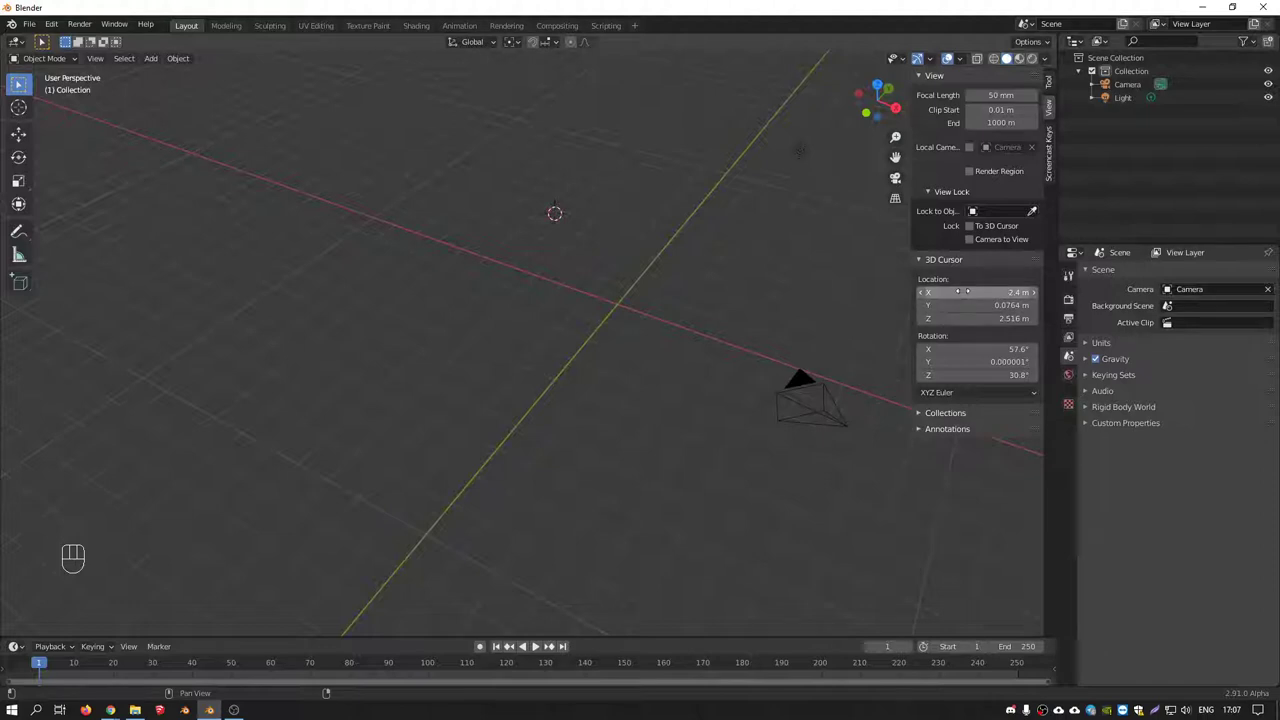
Backspace the 3D Cursor Location and Rotation fields to 0, returning the cursor to the origin
key("BackSpace")
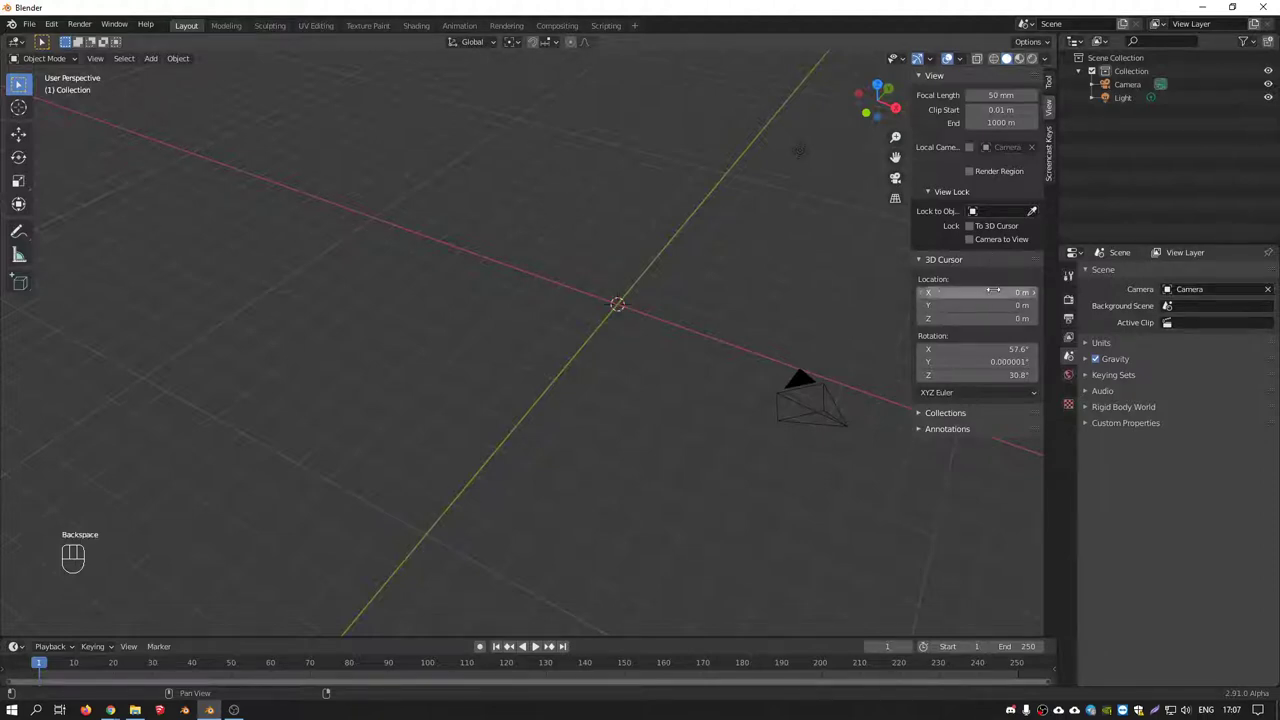
key("BackSpace")
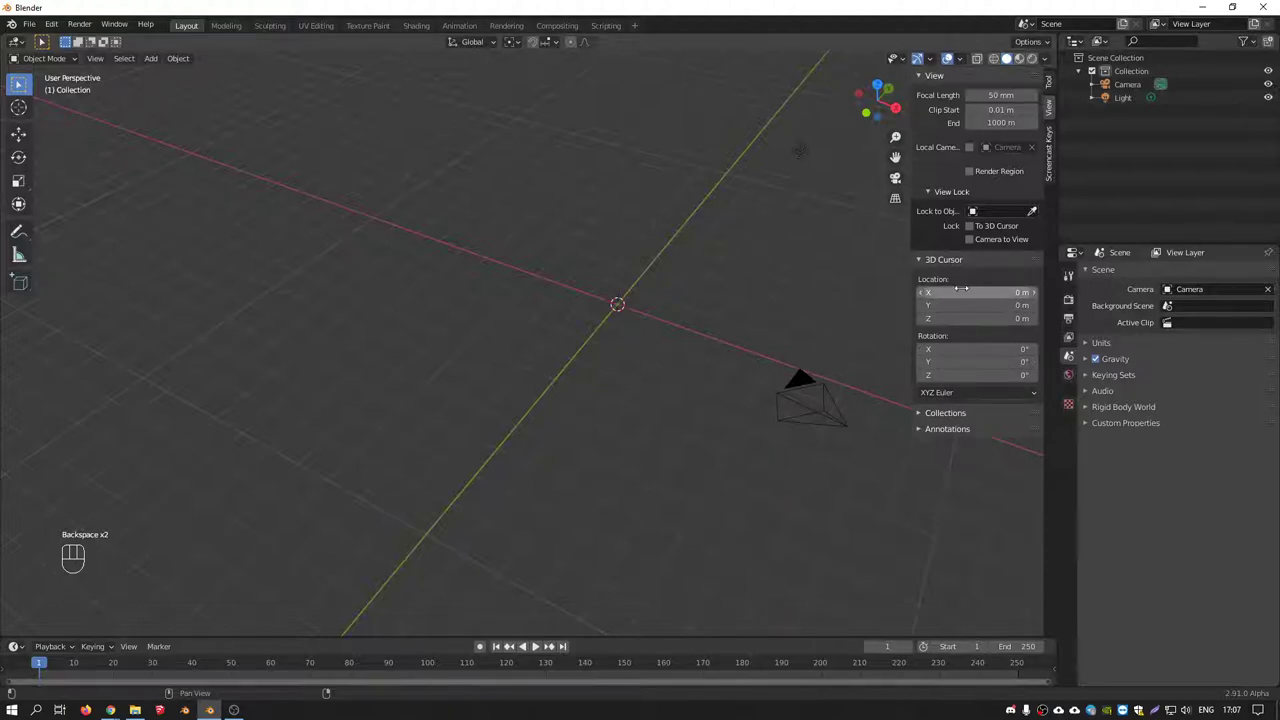
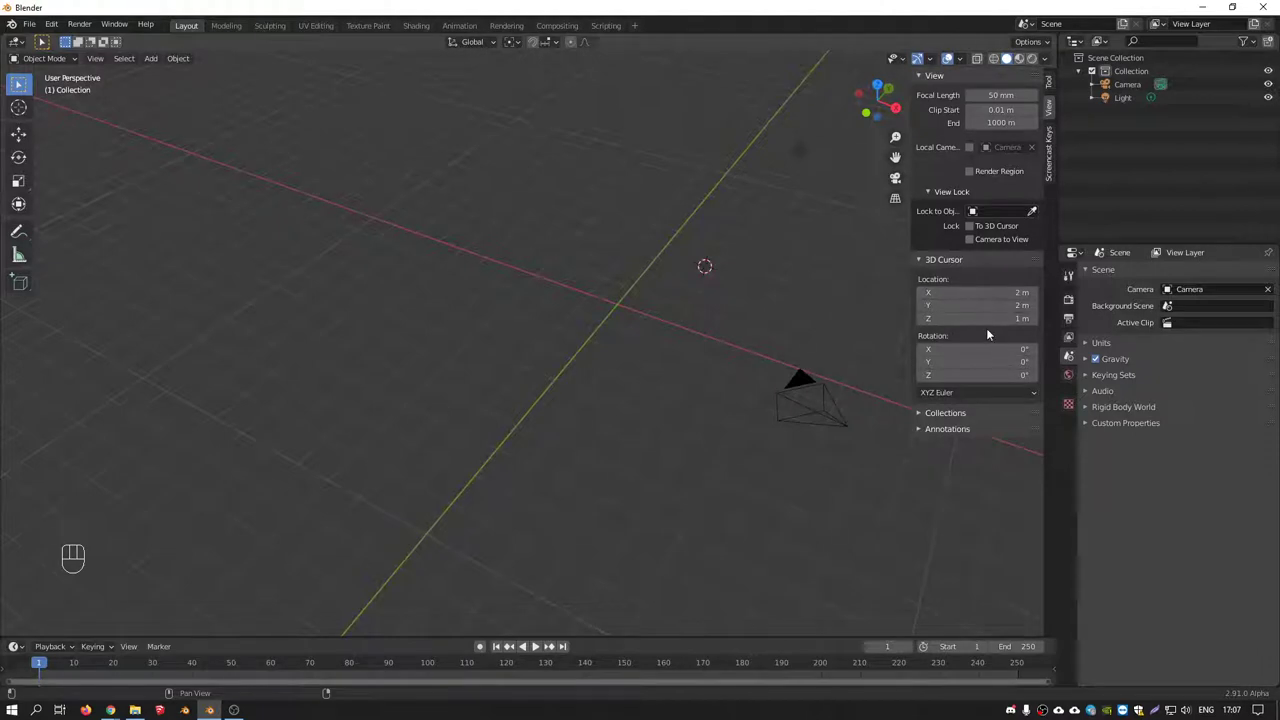
key("BackSpace")
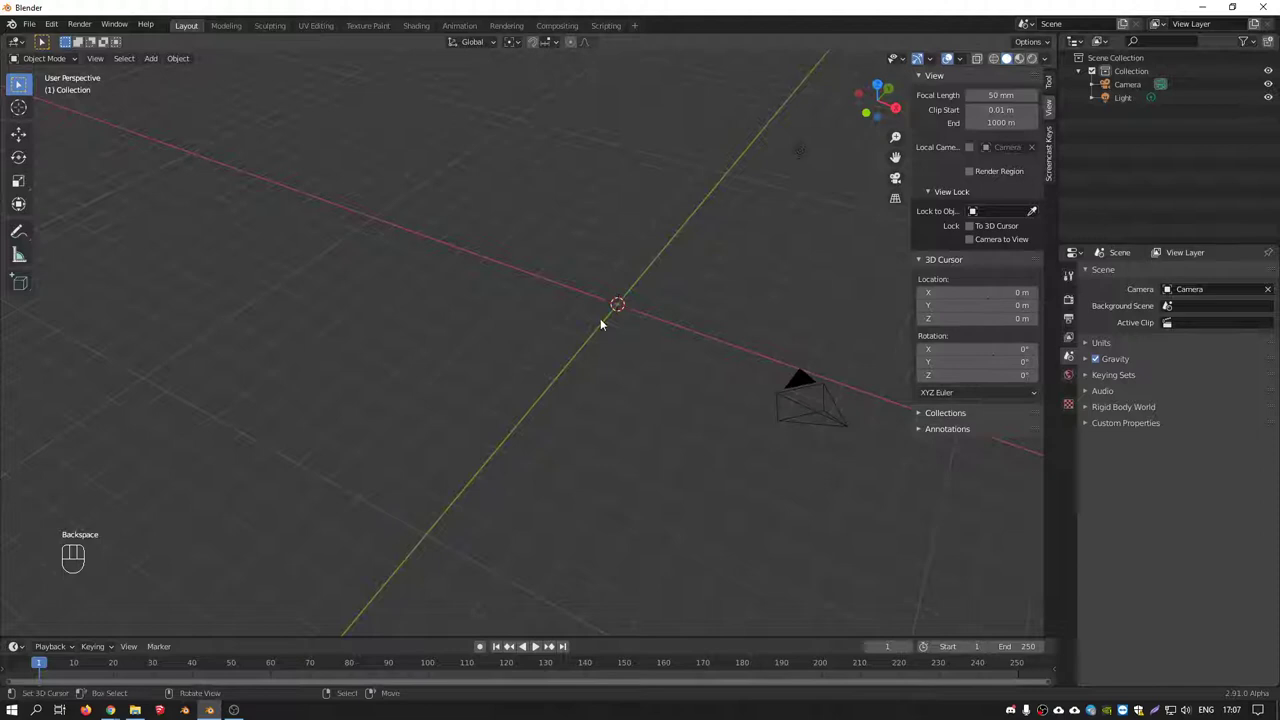
left_click_drag(674, 305, 645, 300)
middle_click(690, 322)
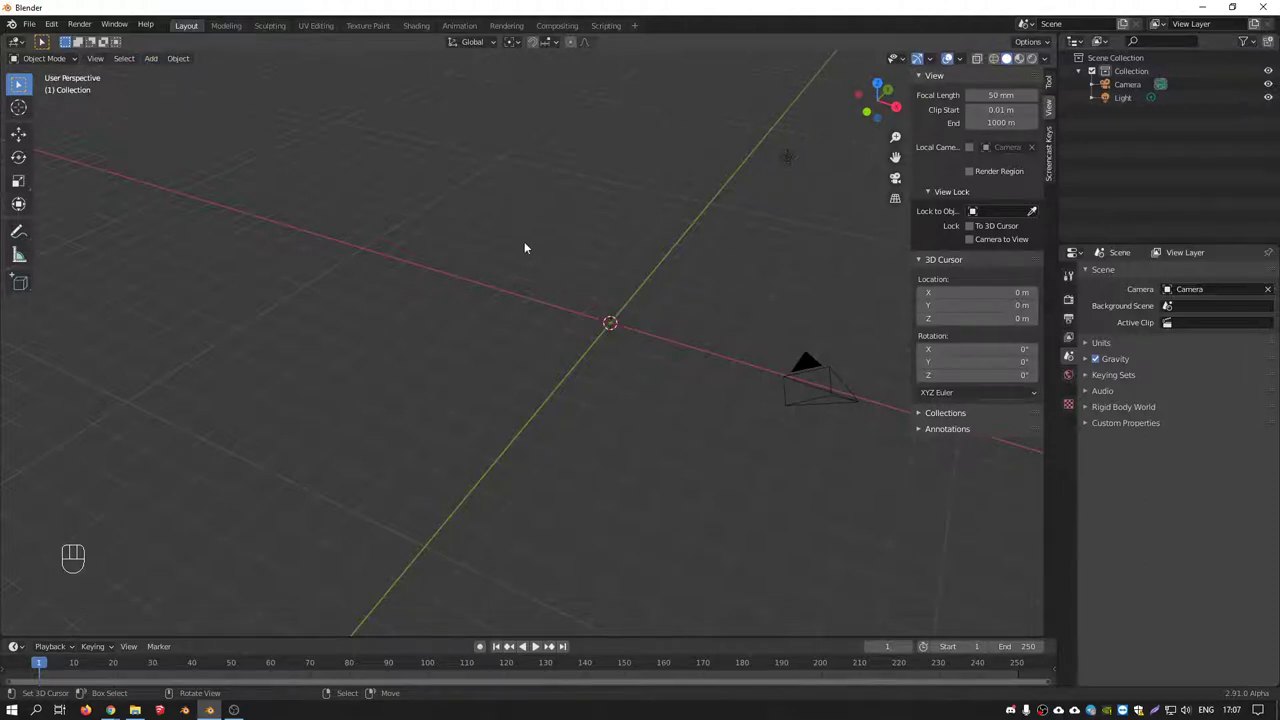
Add a mesh cube at the origin via Shift+A and set Scale X 2.9, making it 5.8 m long
key("shift+a")
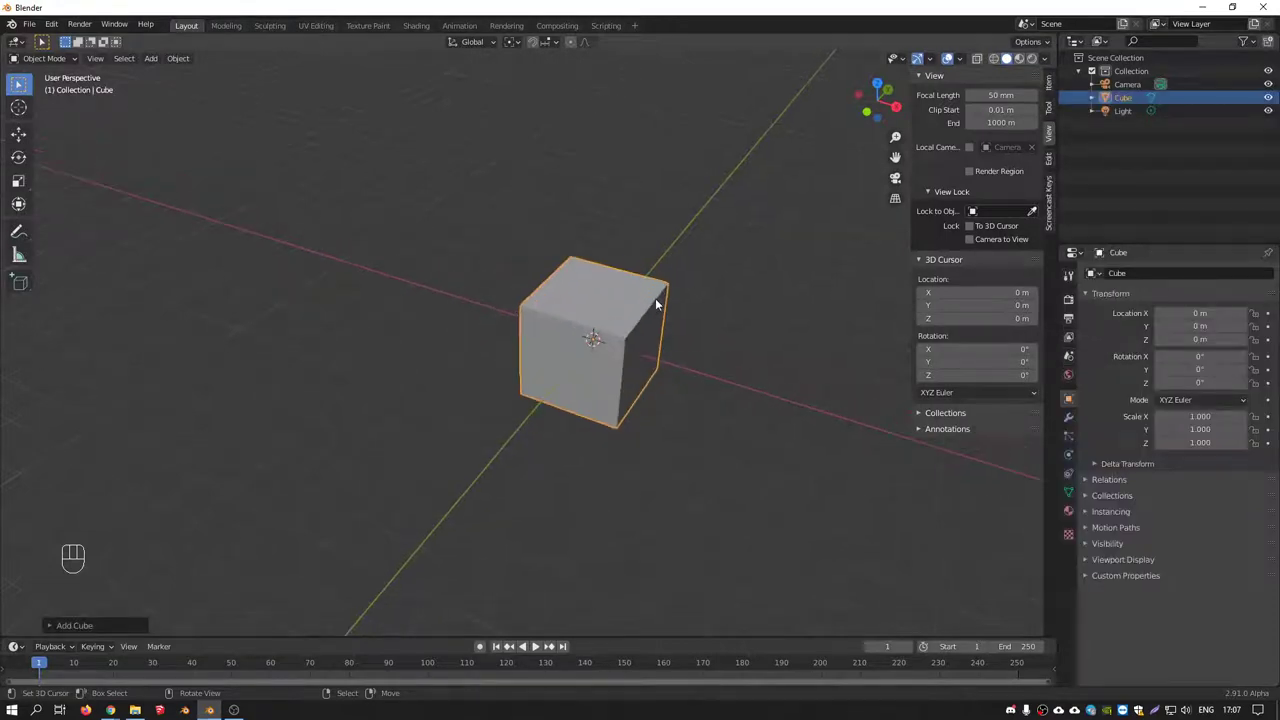
middle_click(638, 301)
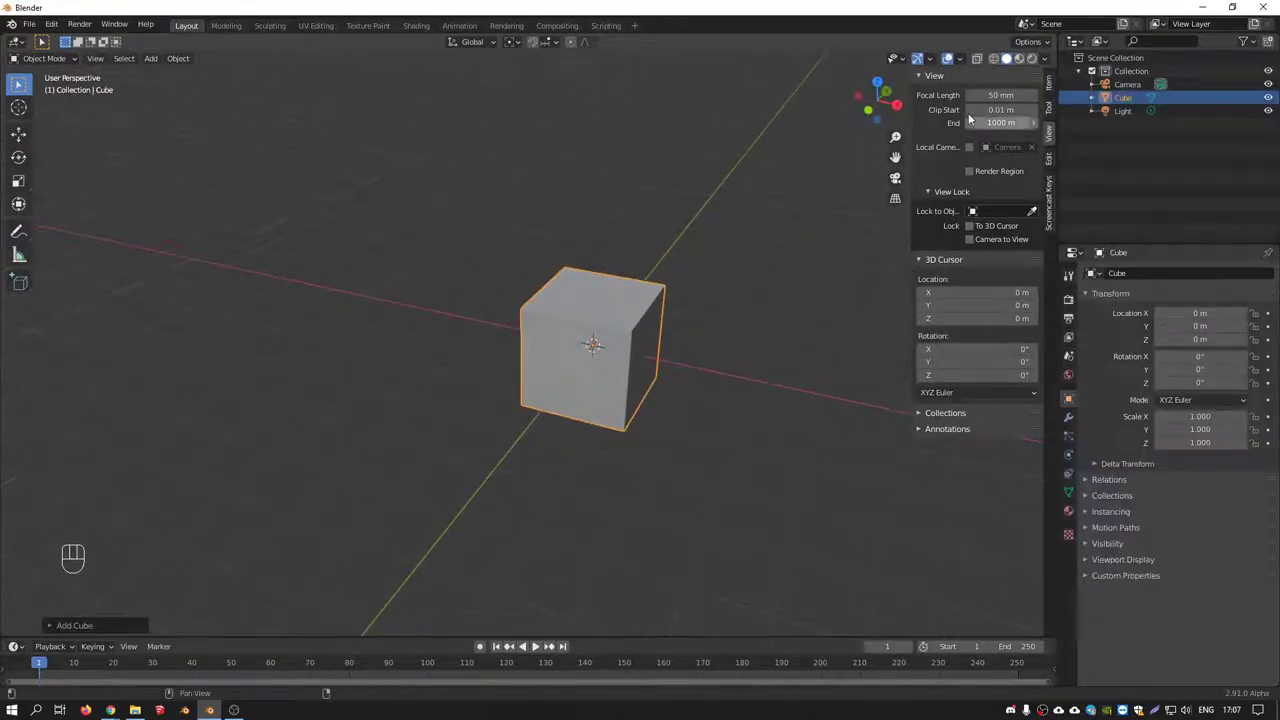
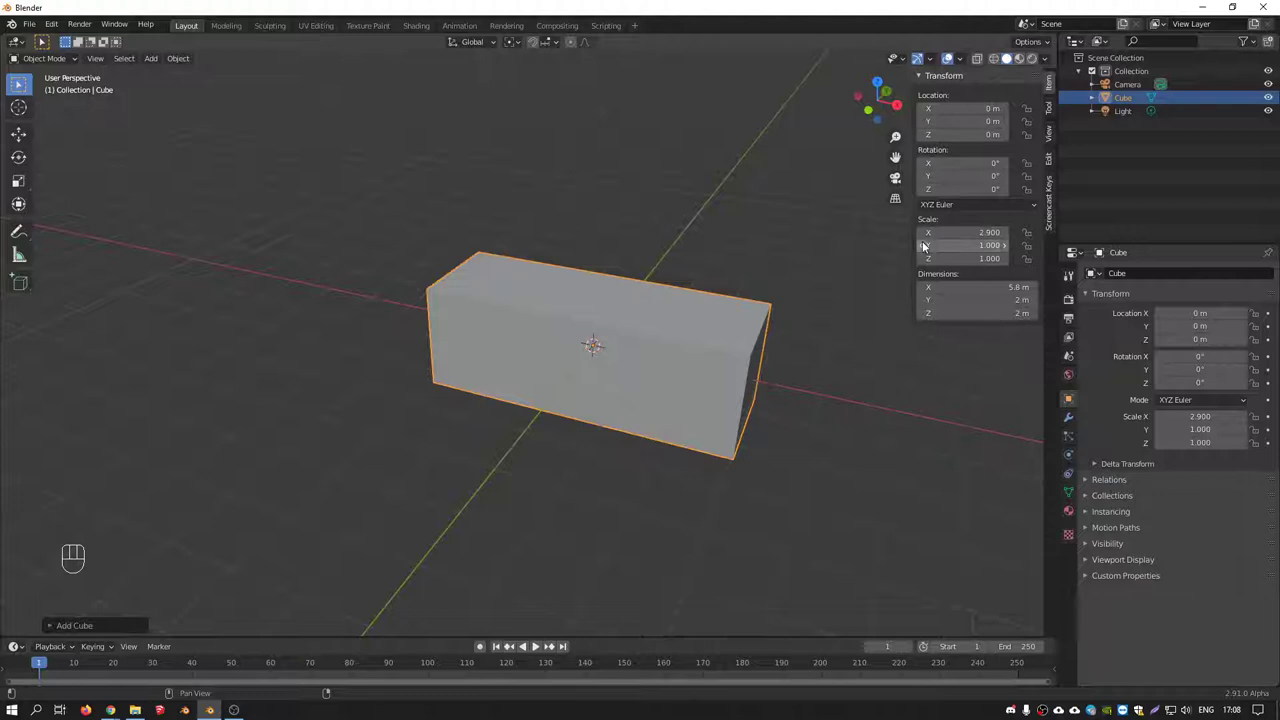
left_click_drag(573, 179, 568, 188)
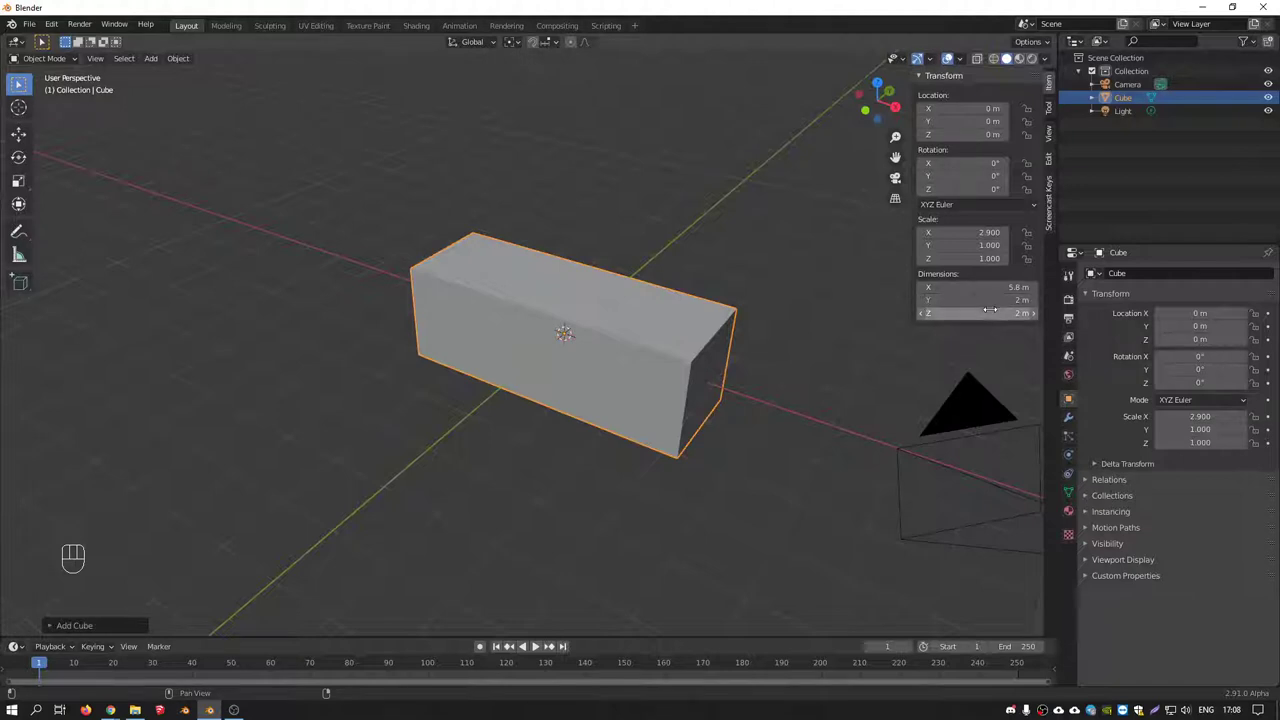
Set Scale Y 2.2 and Z 2.15 for 5.8 × 4.4 × 4.3 m, then apply scale so all values read 1.0
middle_click(524, 292)
middle_click(518, 282)
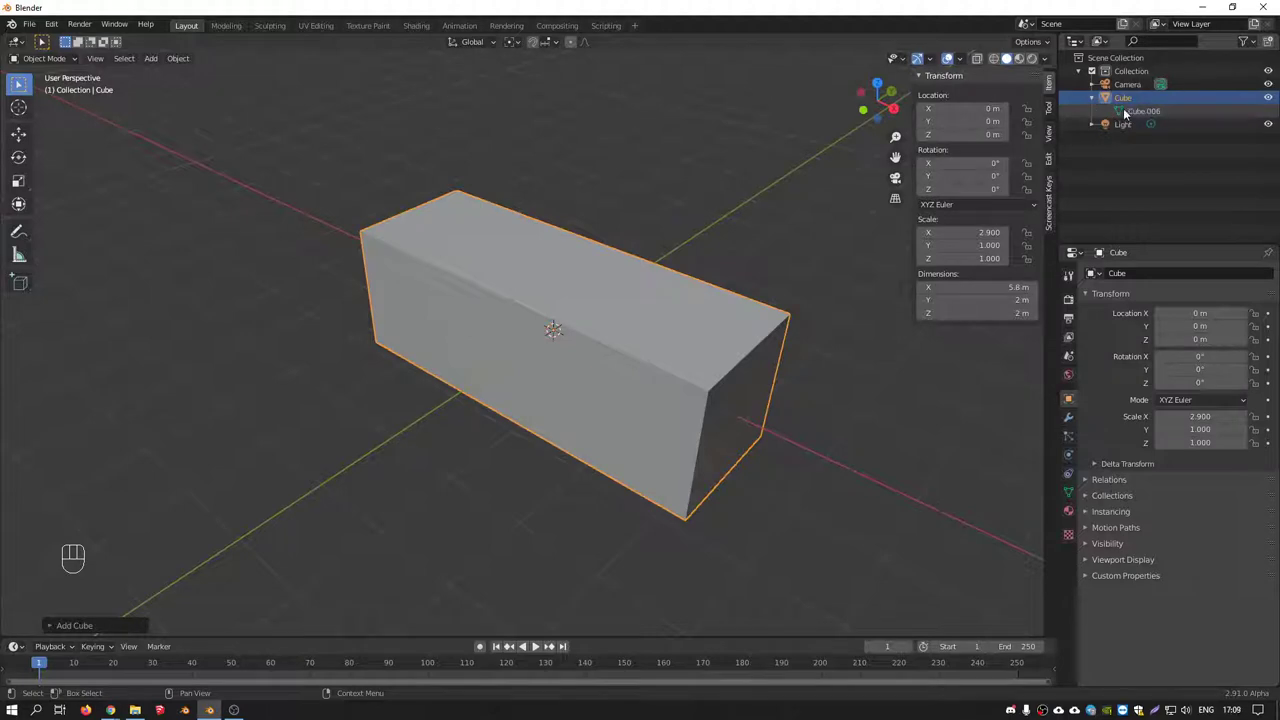
middle_click(662, 331)
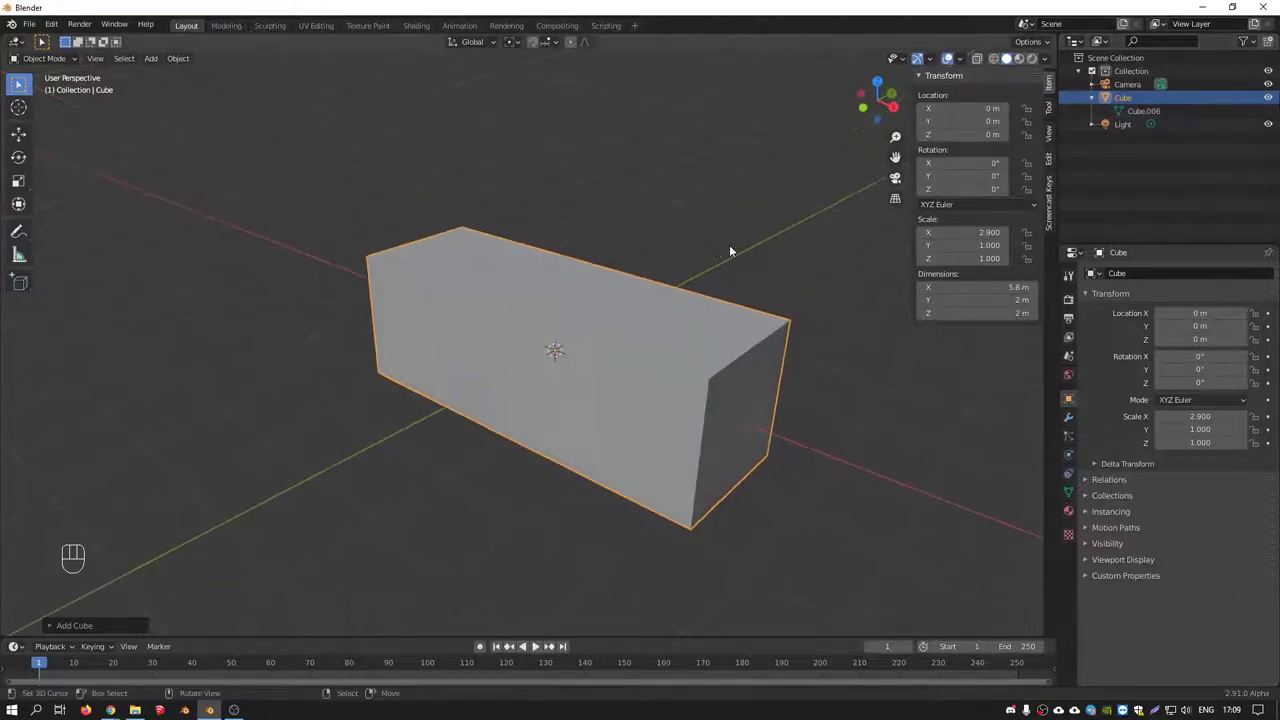
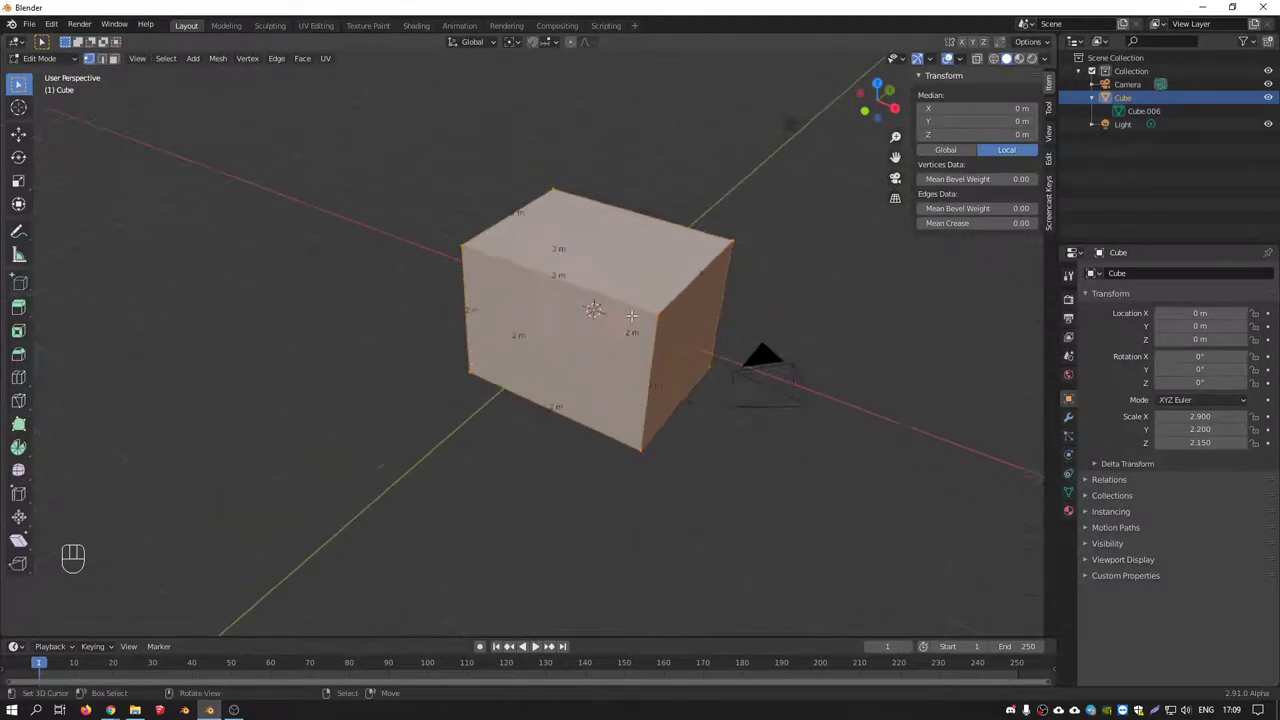
key("Tab")
middle_click(665, 260)
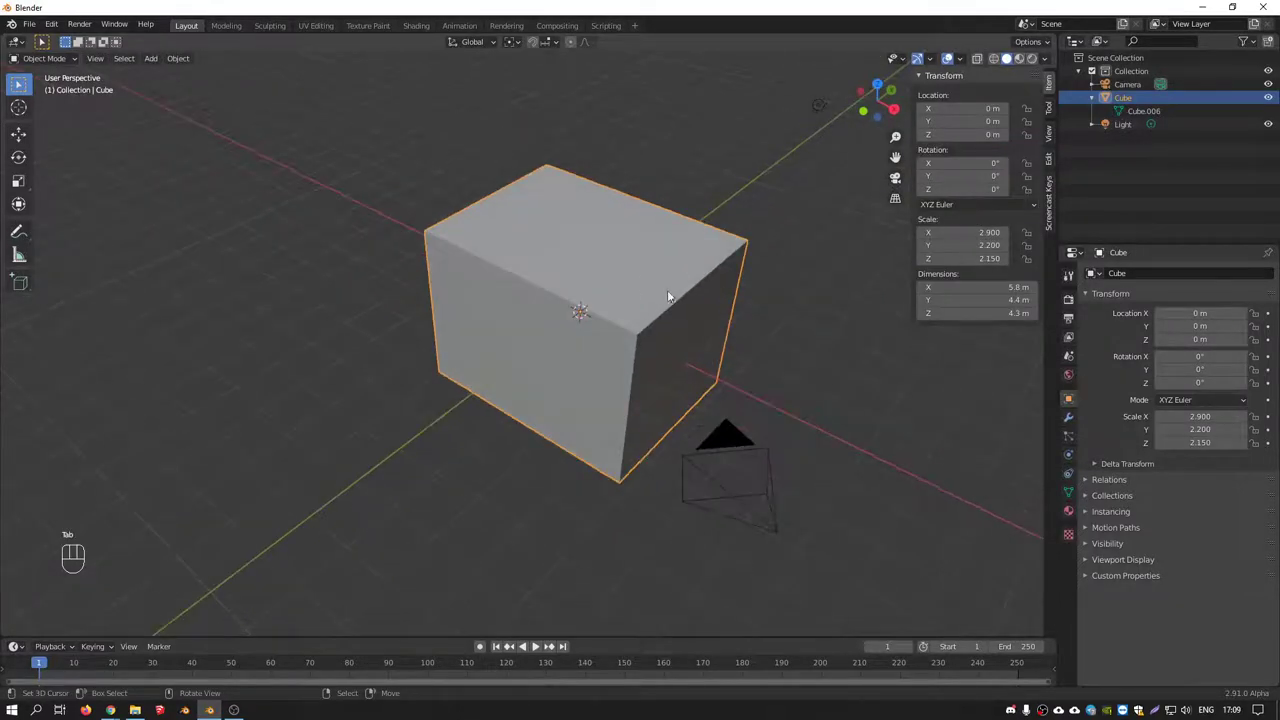
left_click_drag(185, 60, 327, 154)
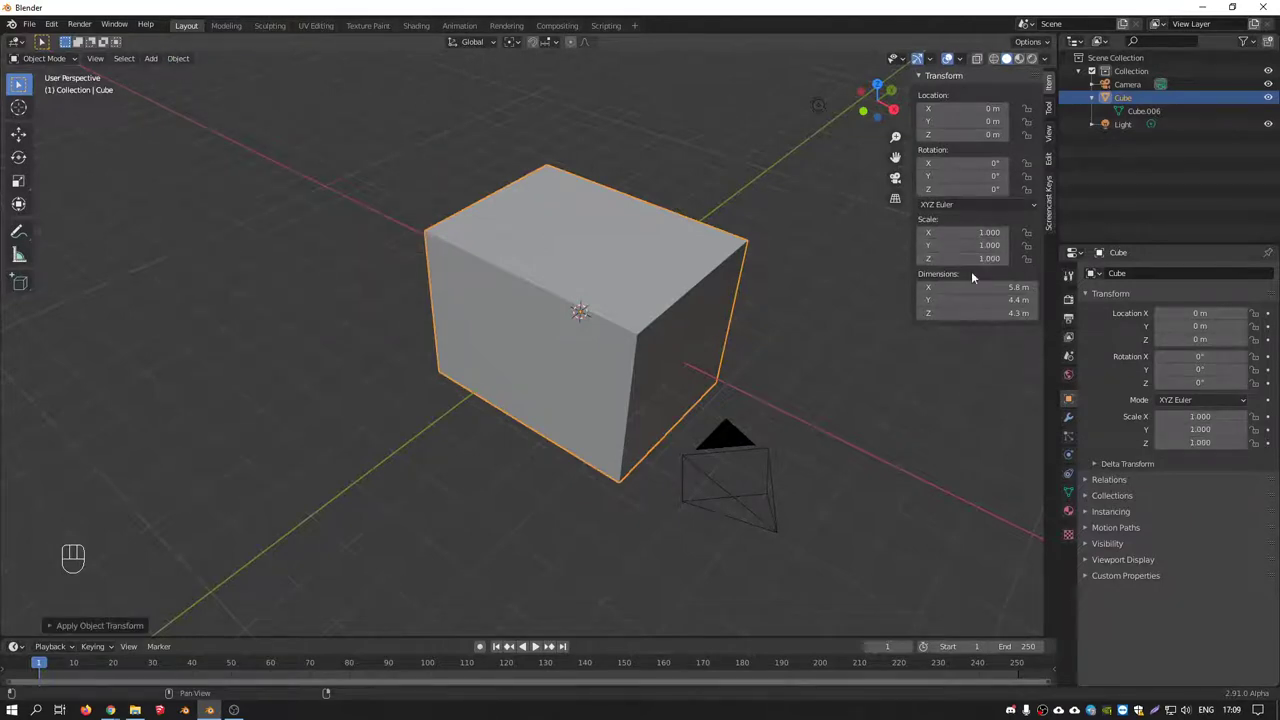
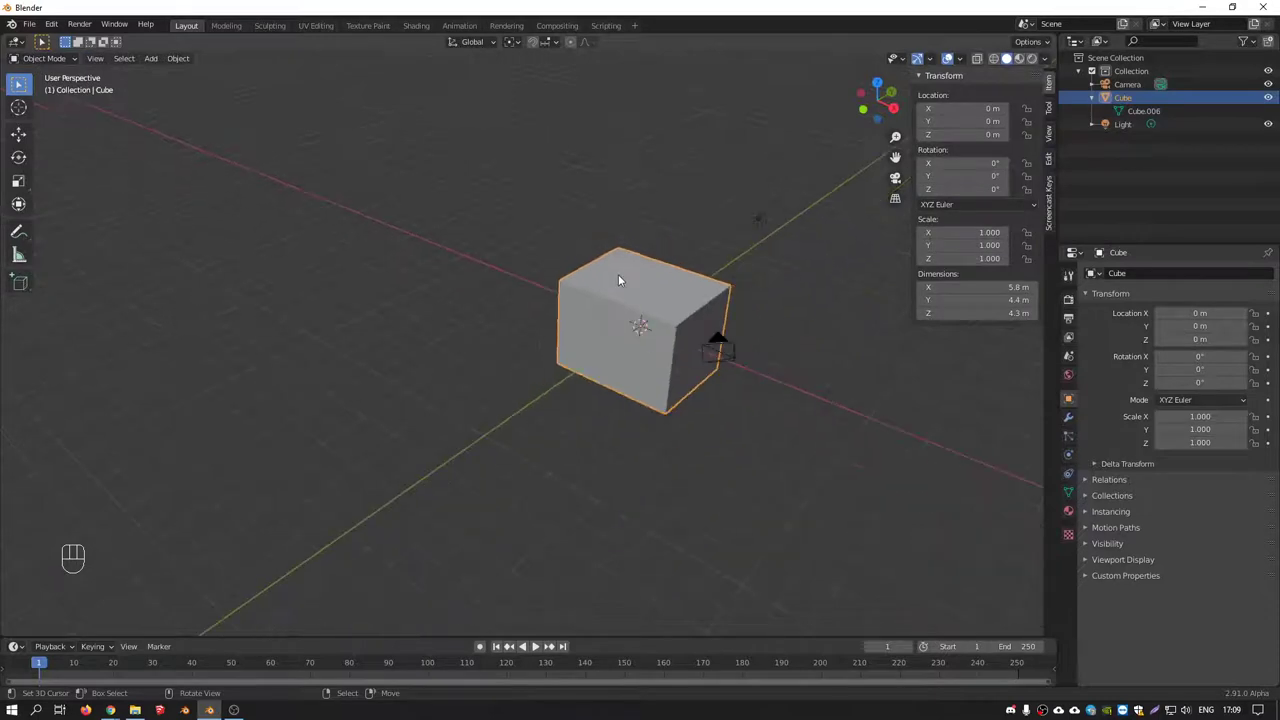
View the cube from the front, play and stop the timeline, then jump back to frame 1
key("KP_1")
left_click_drag(566, 272, 573, 325)
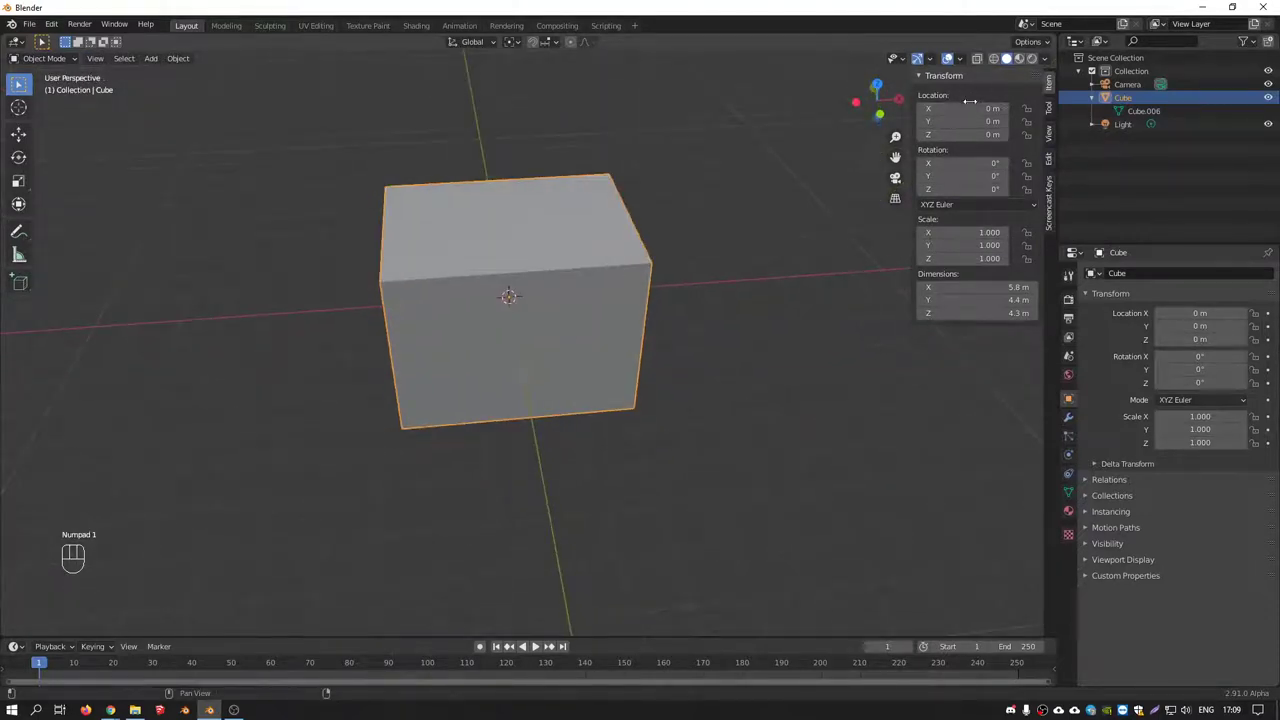
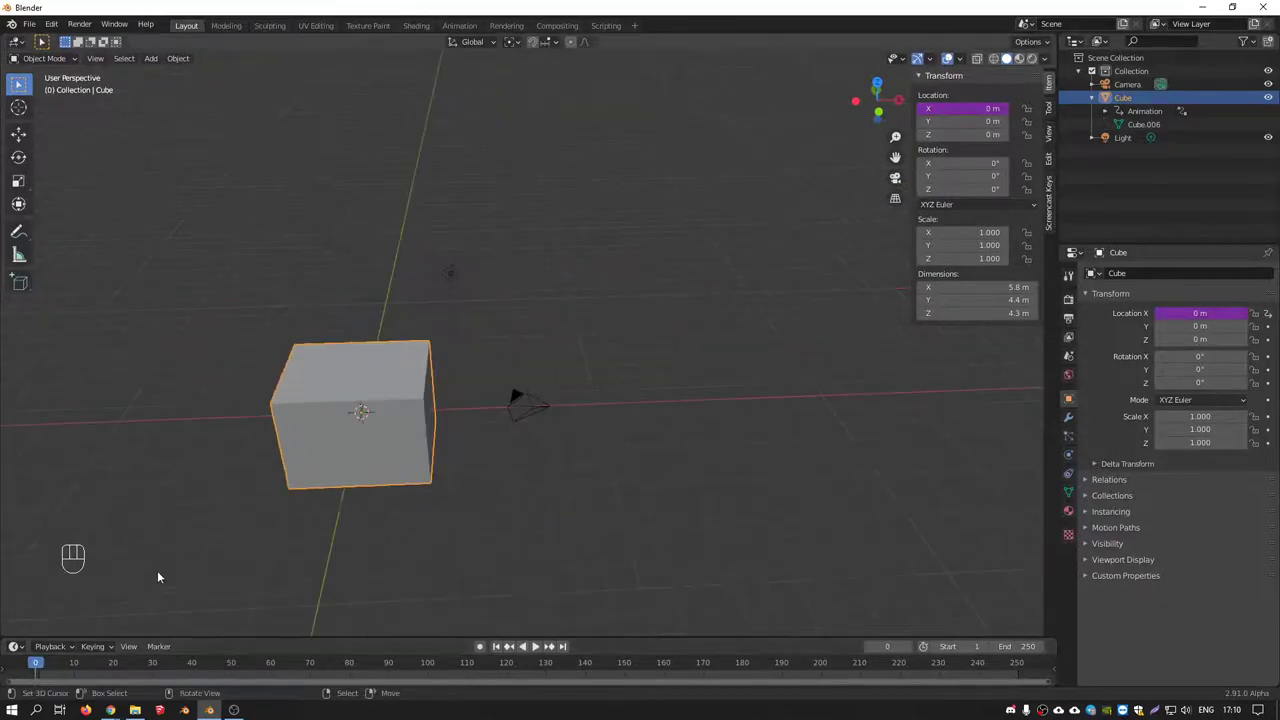
left_click_drag(234, 586, 289, 576)
left_click(543, 648)
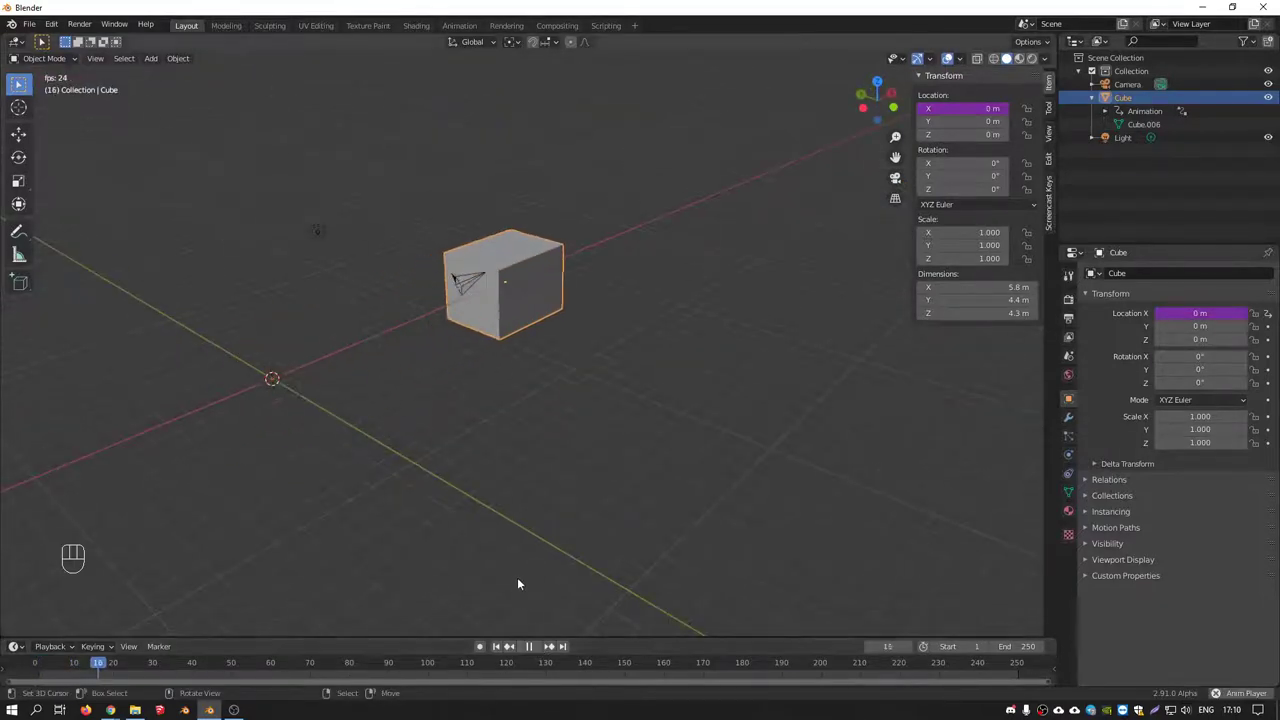
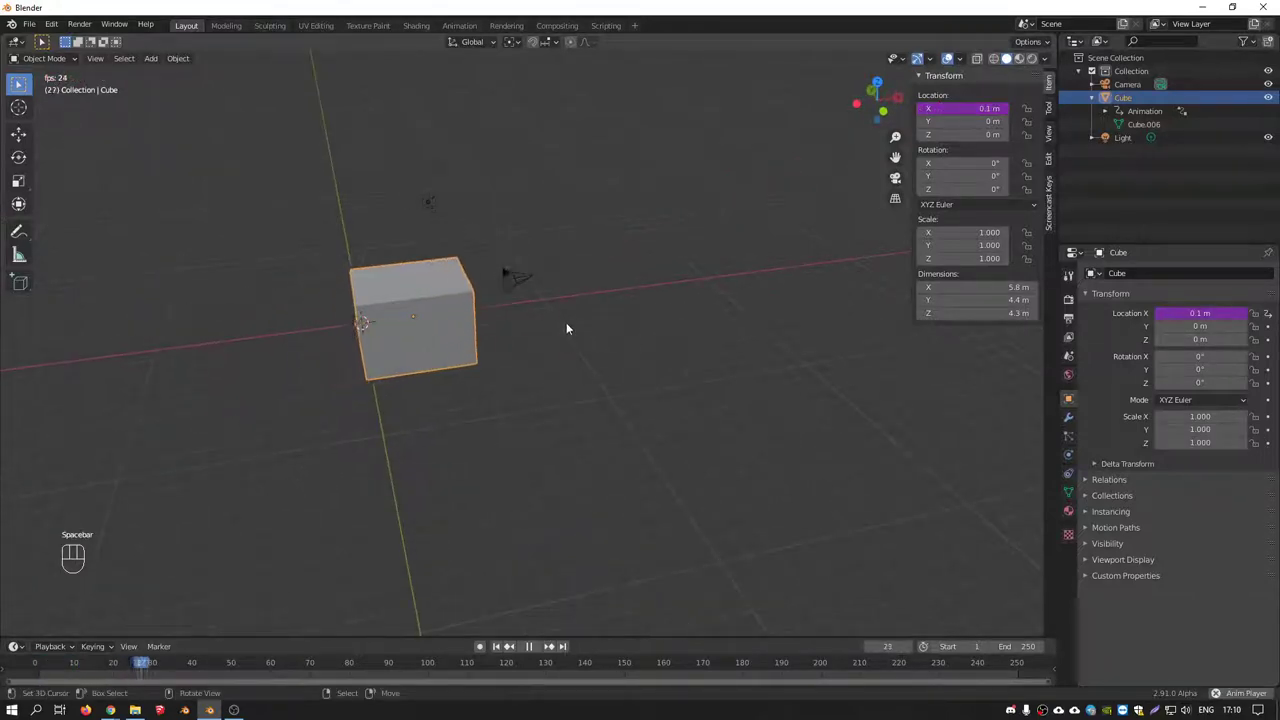
key("space")
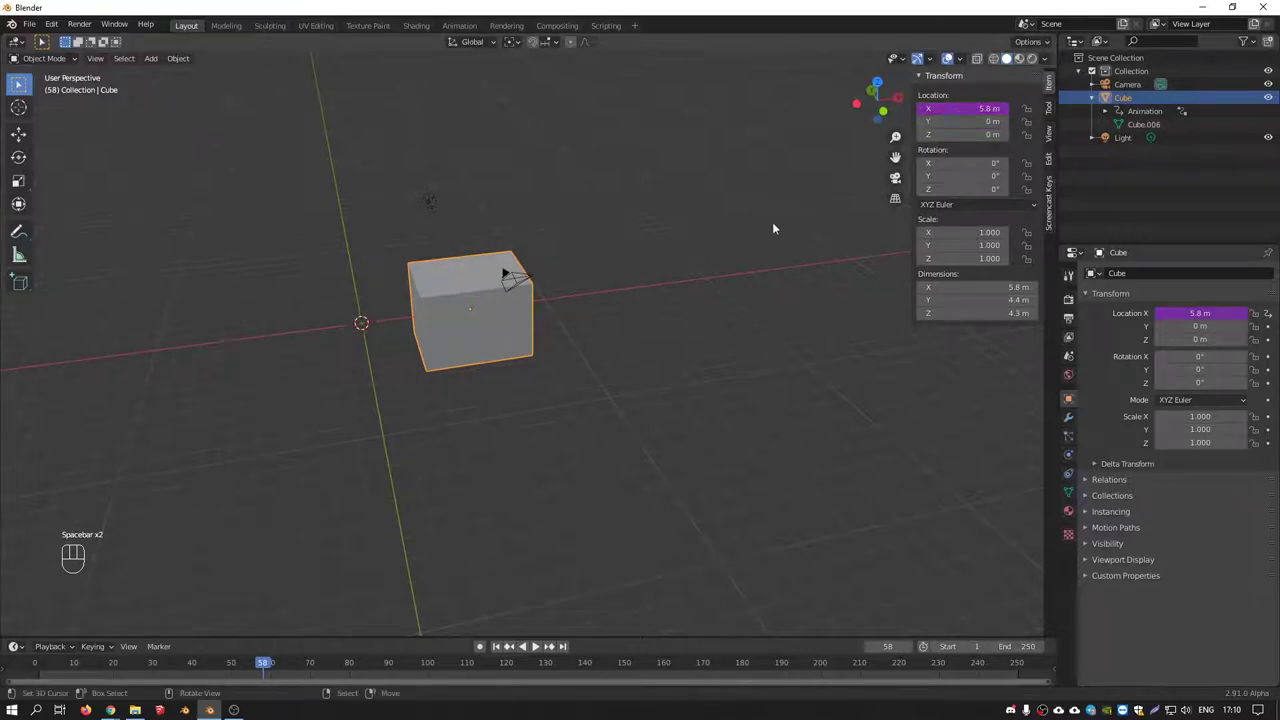
key("shift+Left")
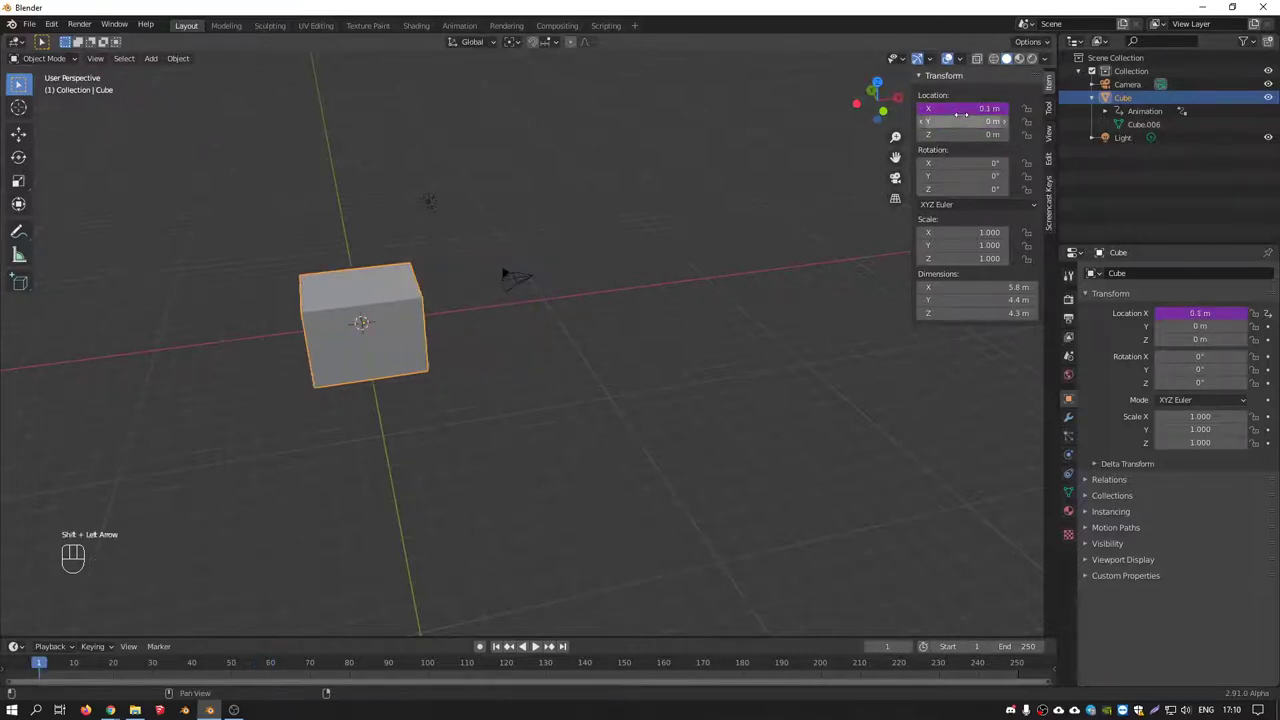
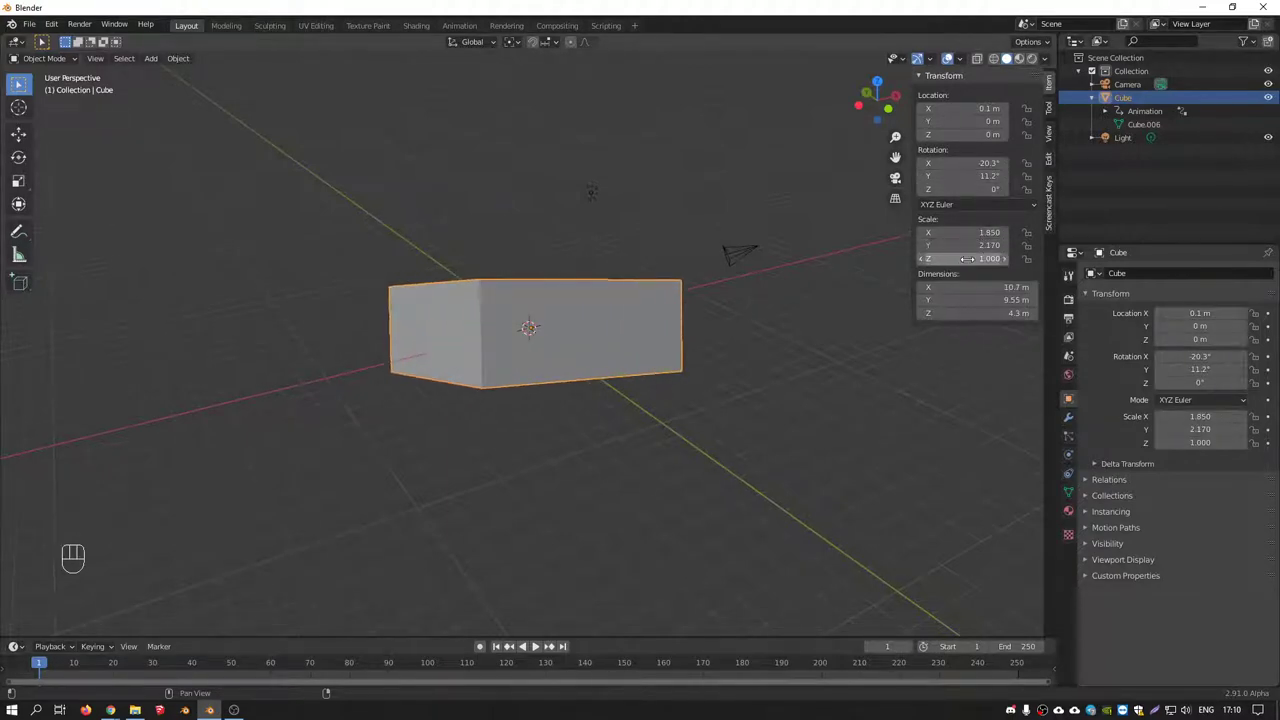
Orbit around the block and switch to the Move tool with its on-screen handle
left_click_drag(636, 289, 654, 289)
left_click(28, 132)
left_click_drag(436, 234, 397, 264)
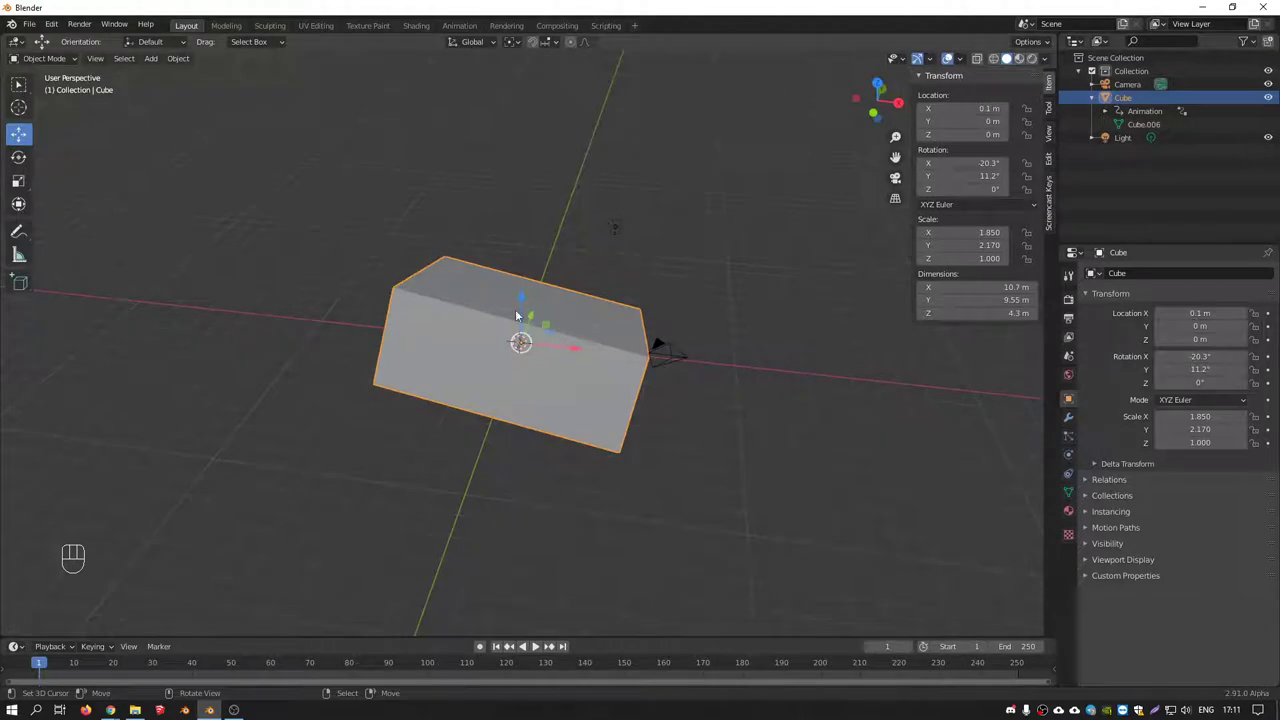
Click through the transform tools in the left toolbar and return to Move
left_click(26, 159)
left_click(30, 183)
left_click(18, 206)
left_click(21, 183)
left_click(24, 165)
left_click(23, 137)
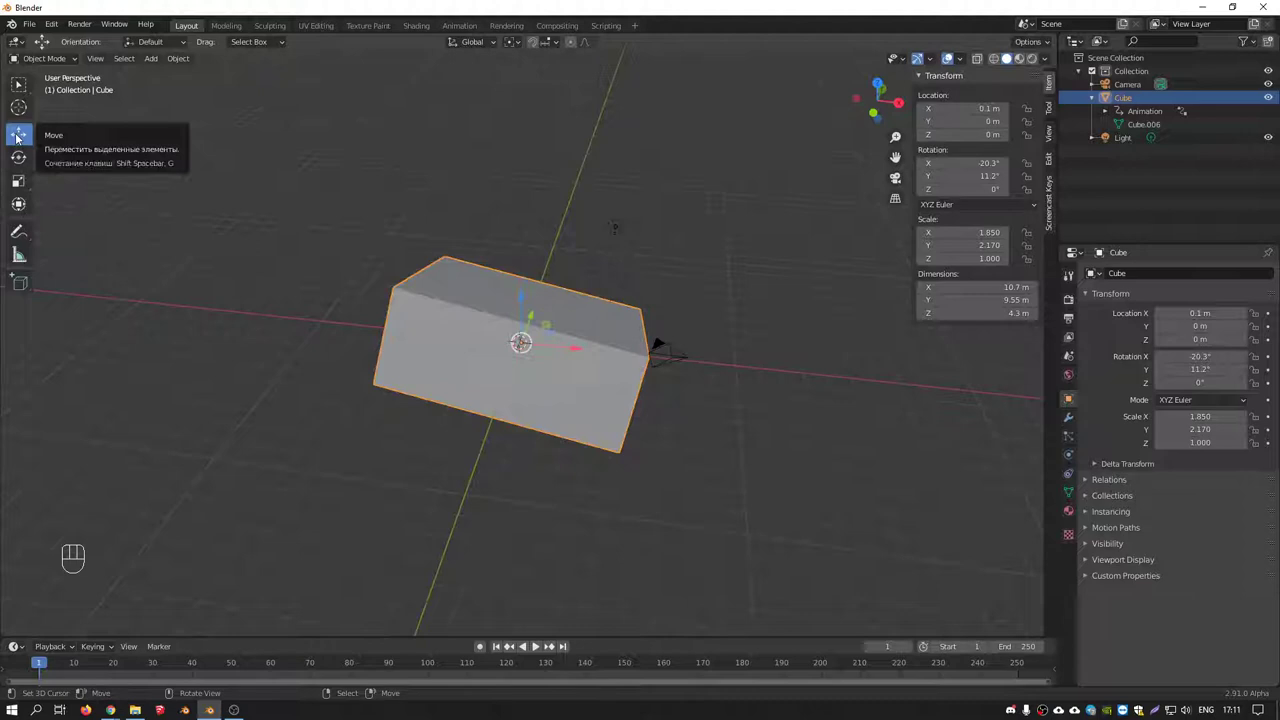
Drag the Move gizmo to lift the cube to about X 1.75, Y −1.02, Z 3.66 m, then view from top
left_click_drag(629, 326, 510, 336)
left_click_drag(721, 280, 664, 256)
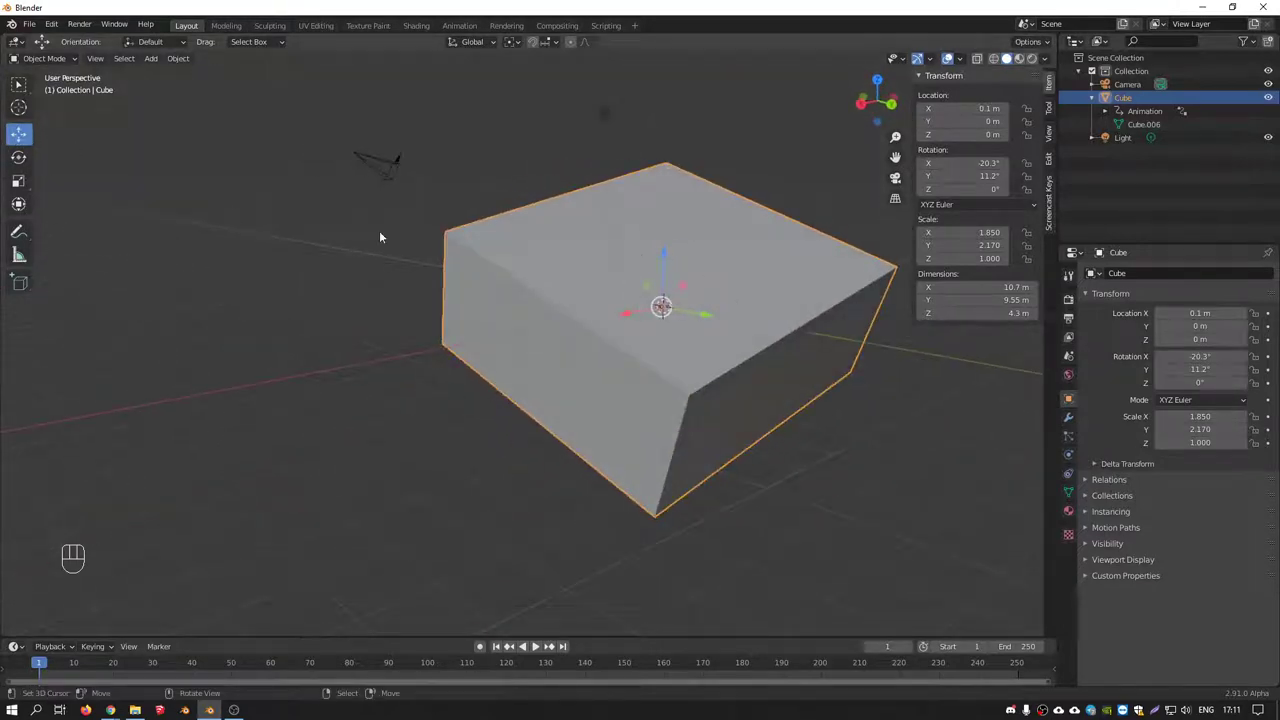
left_click_drag(574, 262, 550, 293)
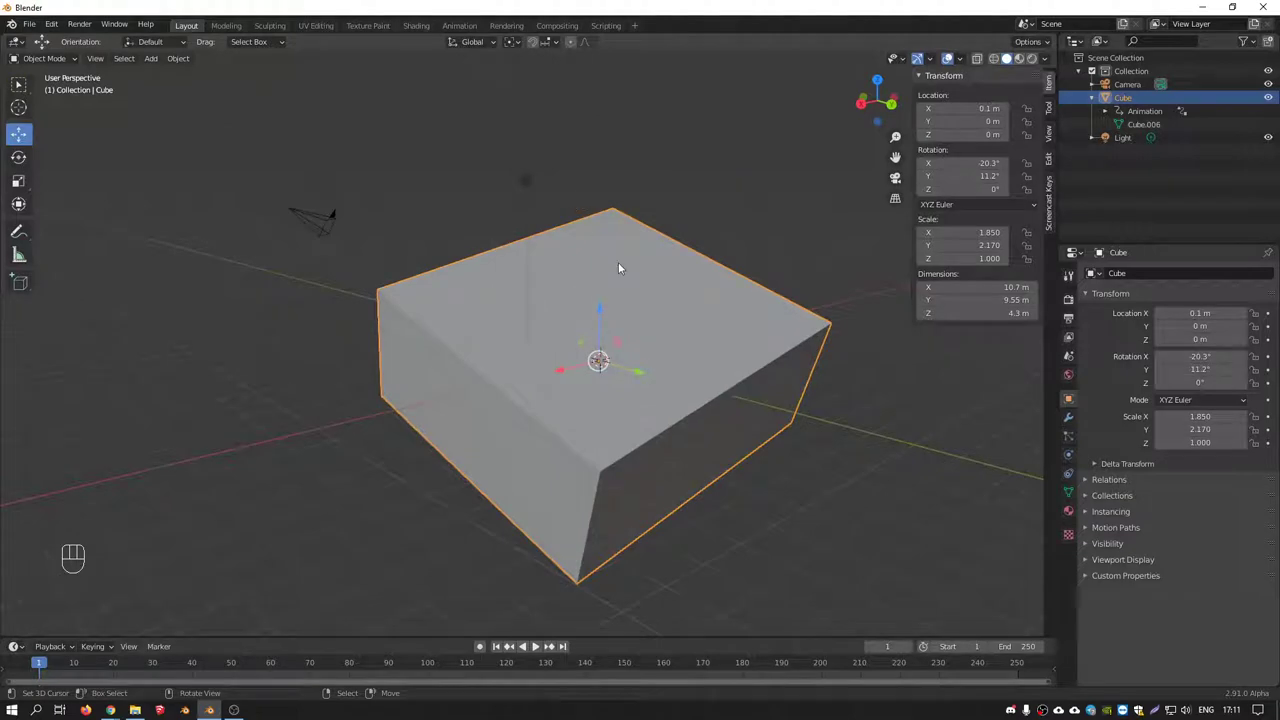
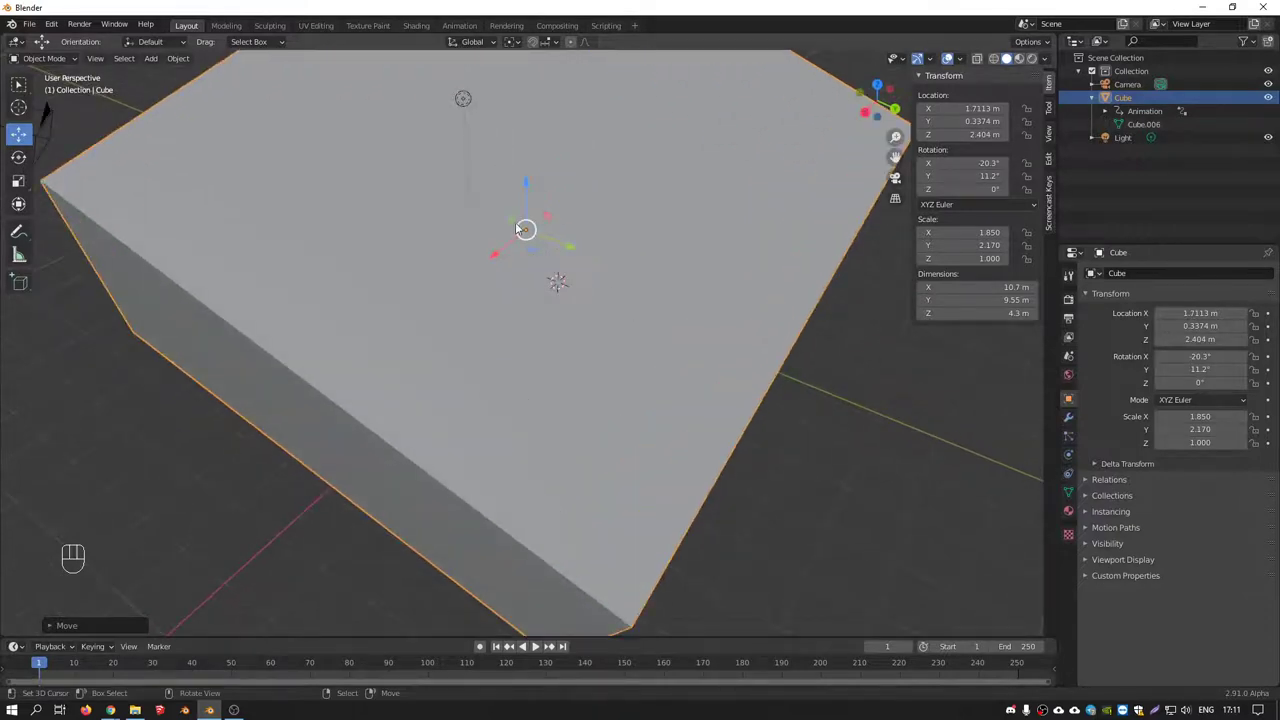
left_click_drag(518, 238, 506, 230)
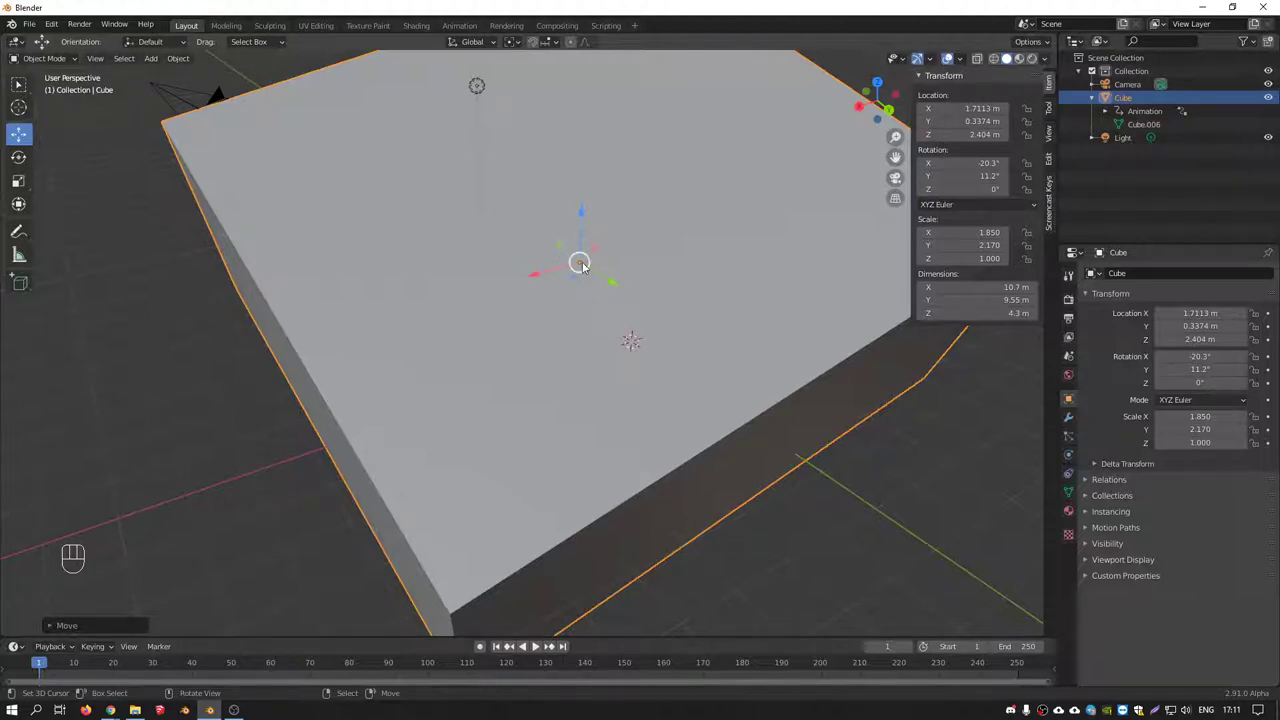
left_click_drag(564, 252, 563, 256)
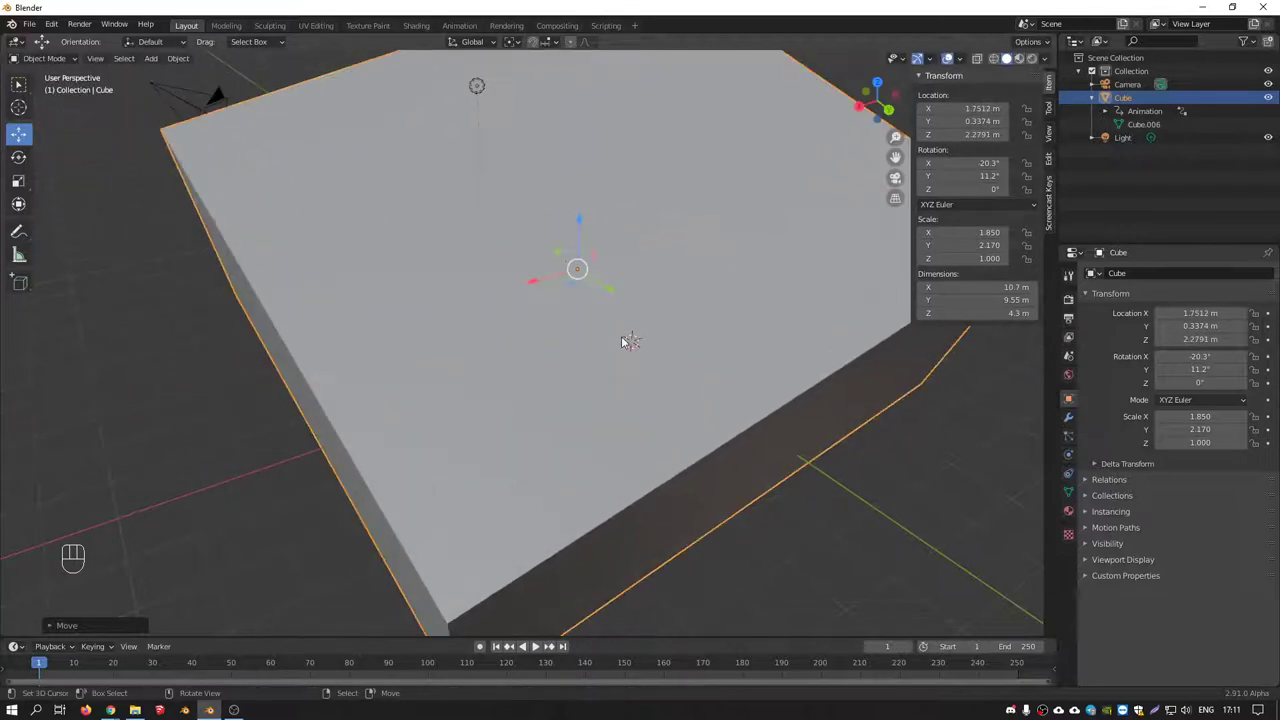
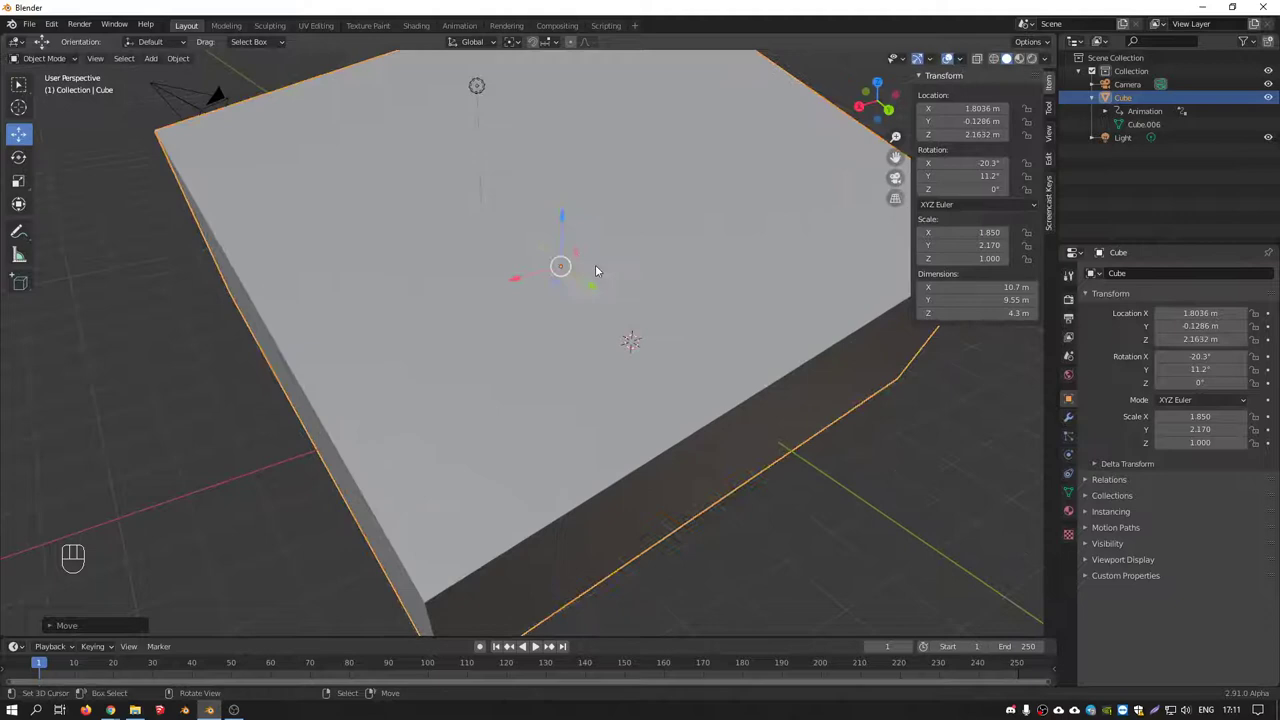
left_click_drag(589, 266, 606, 258)
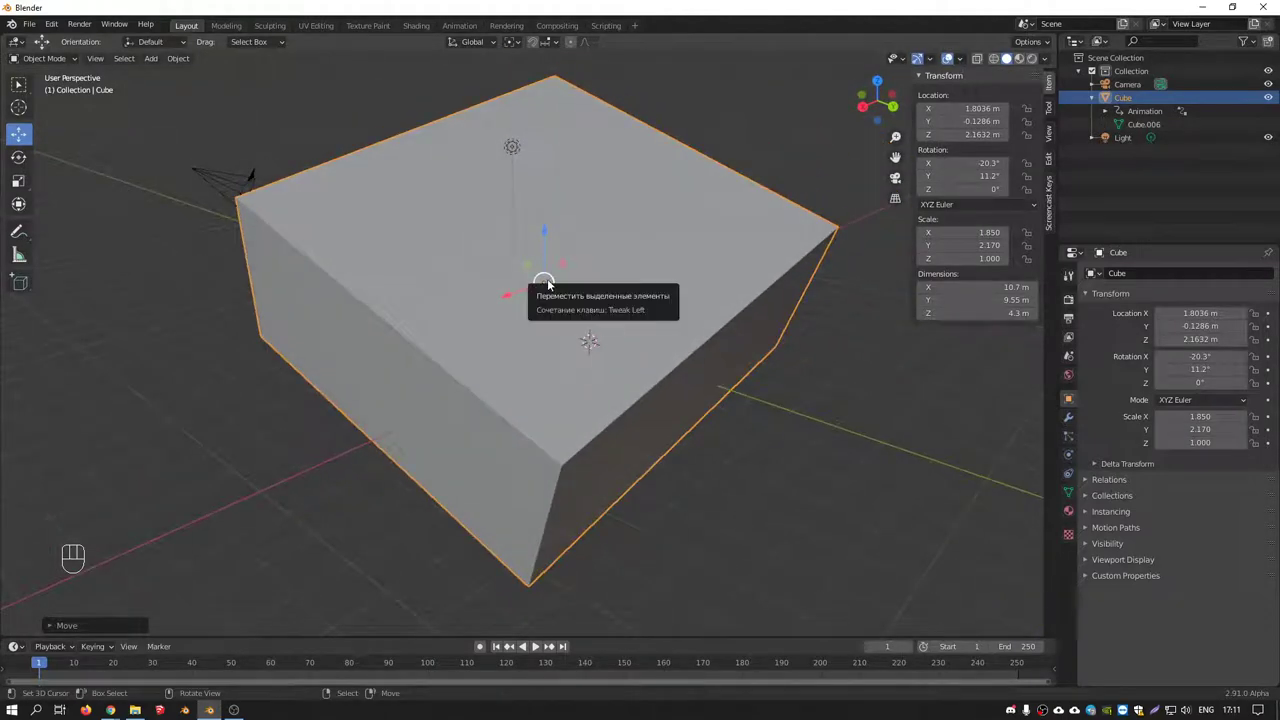
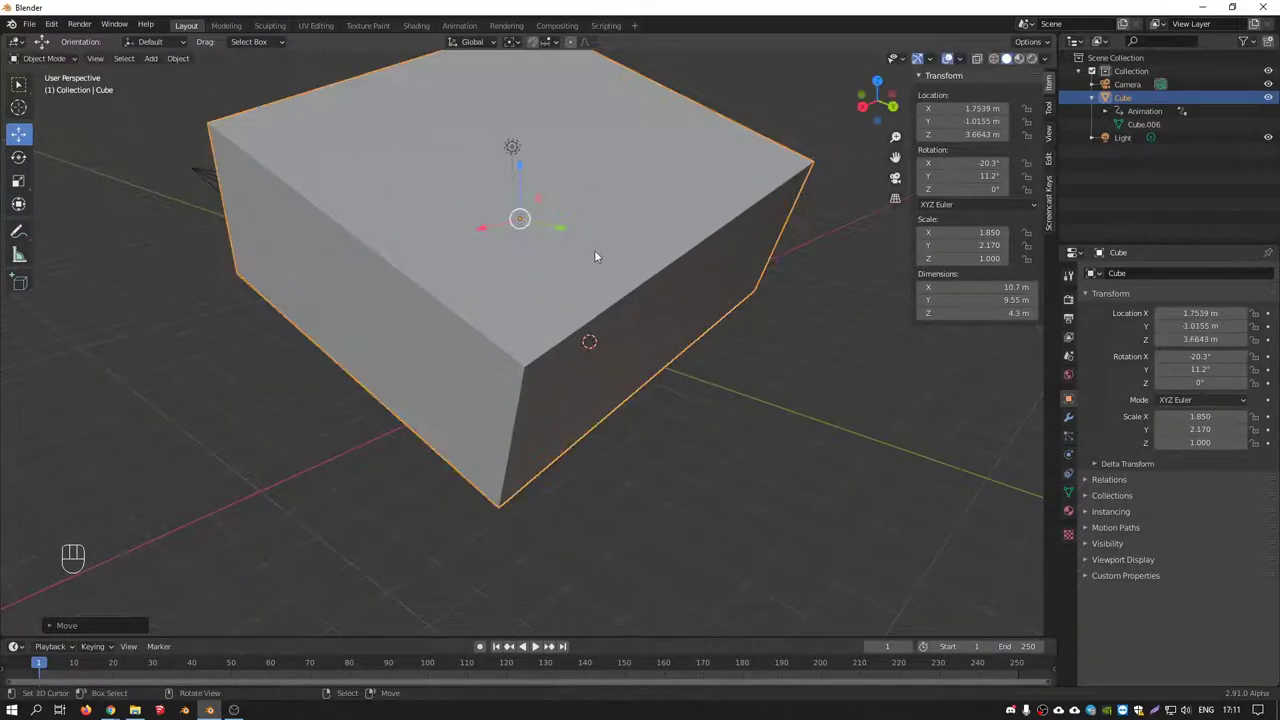
key("KP_7")
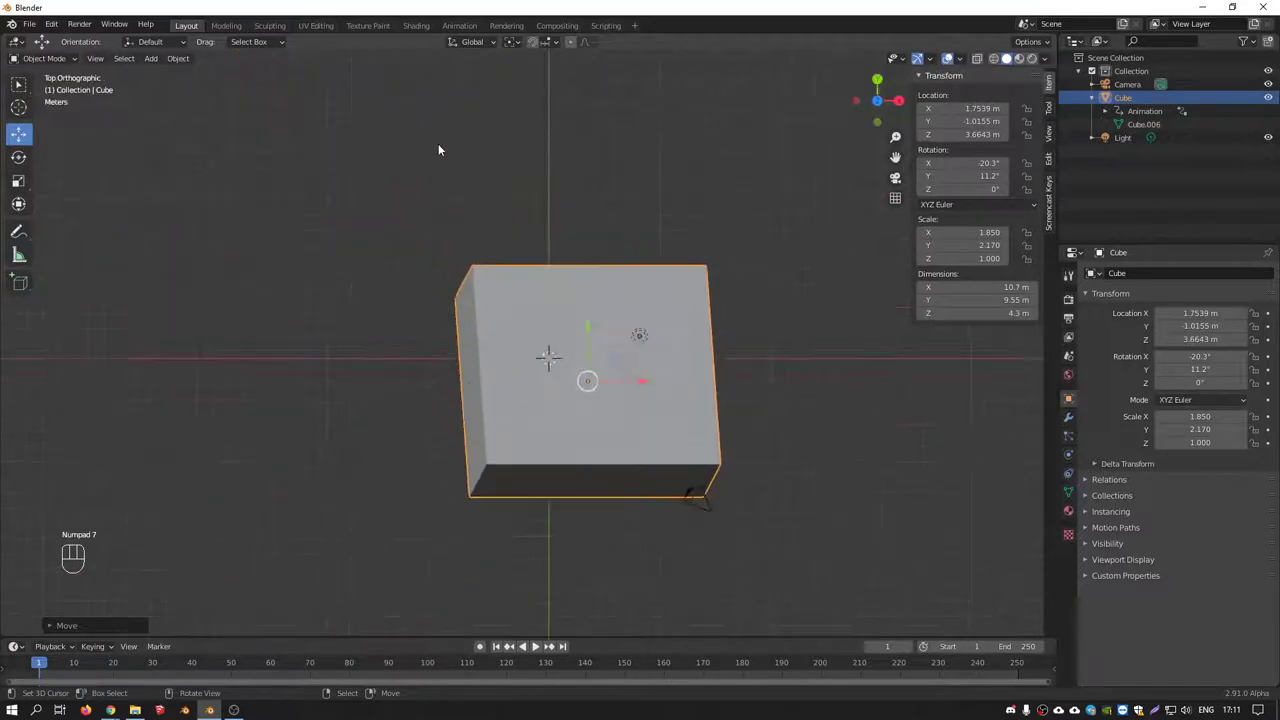
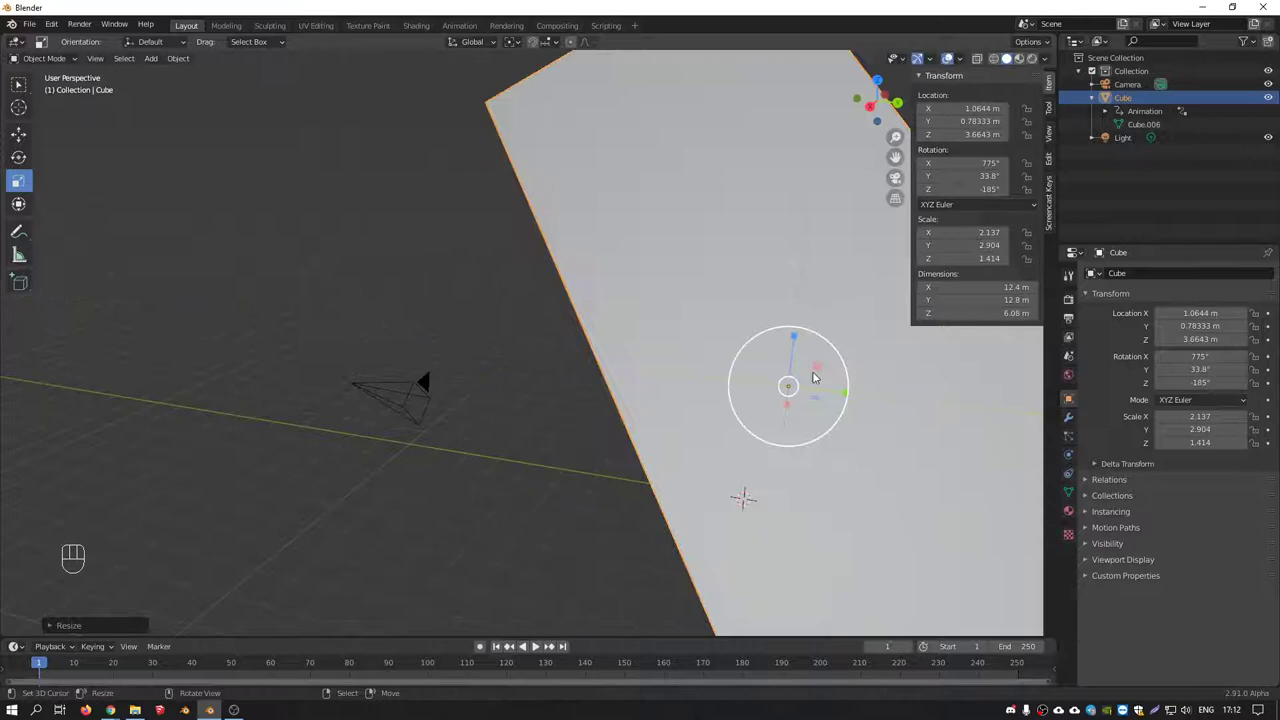
Drag the Scale gizmo to resize the tilted cube unevenly toward 3.42 × 2.82 × 1.28 m
left_click_drag(782, 357, 838, 357)
left_click(633, 314)
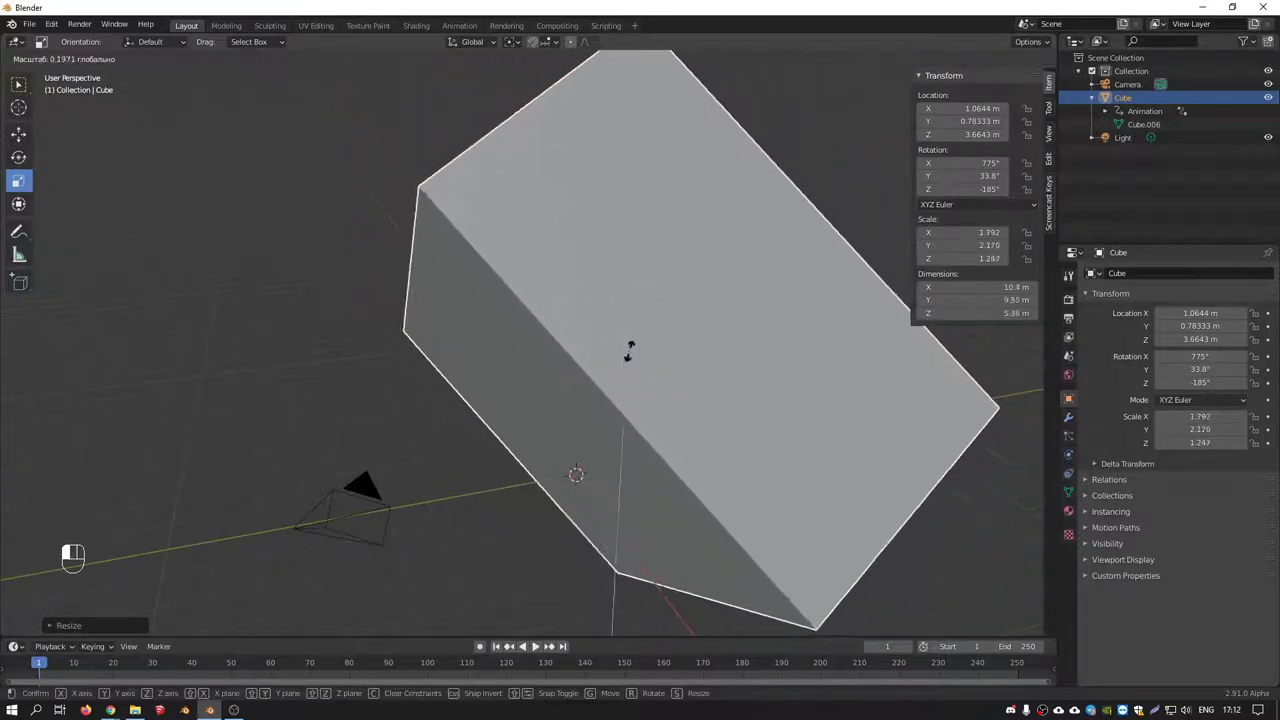
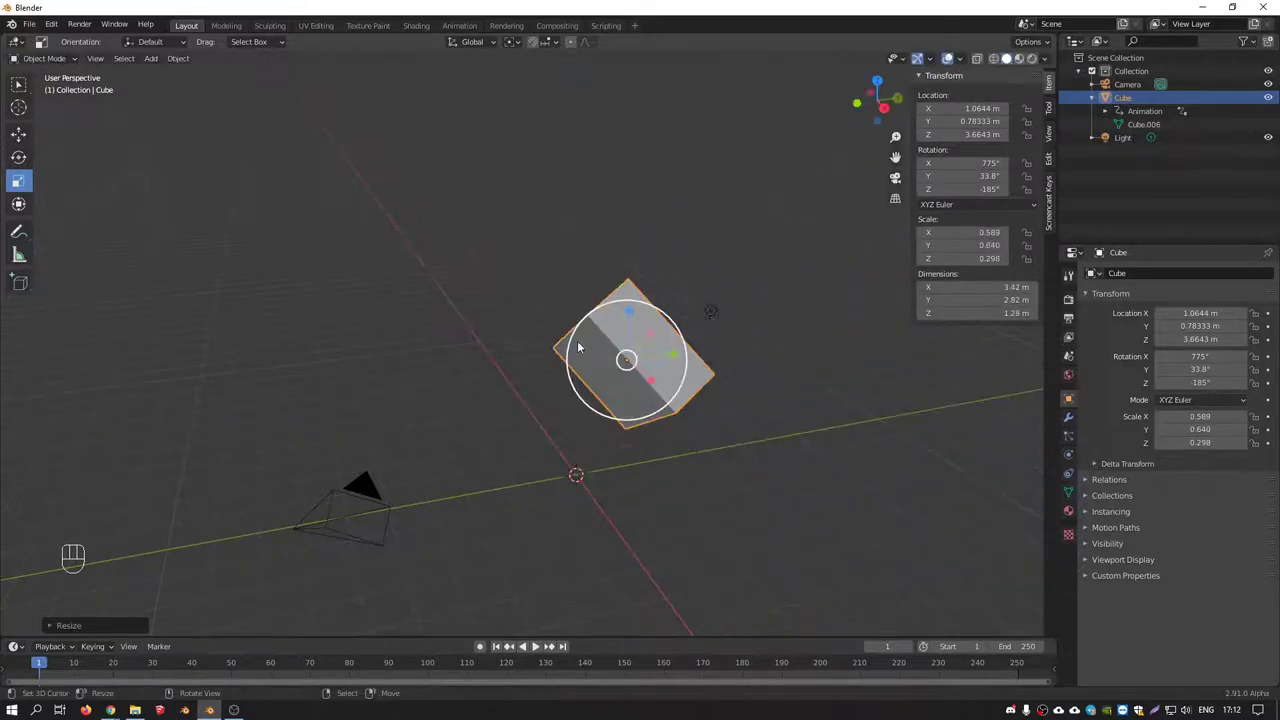
From front view, delete the tilted block and add a fresh 2 m cube at the origin
left_click(29, 204)
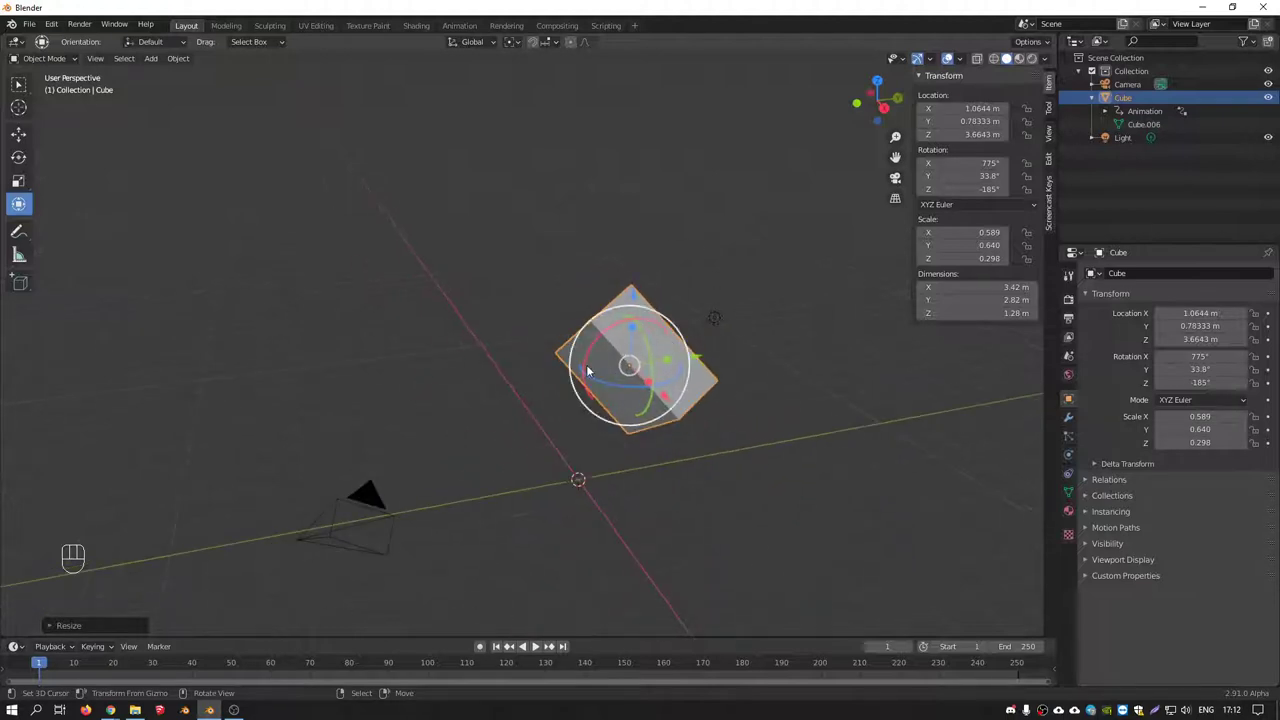
left_click_drag(655, 314, 633, 315)
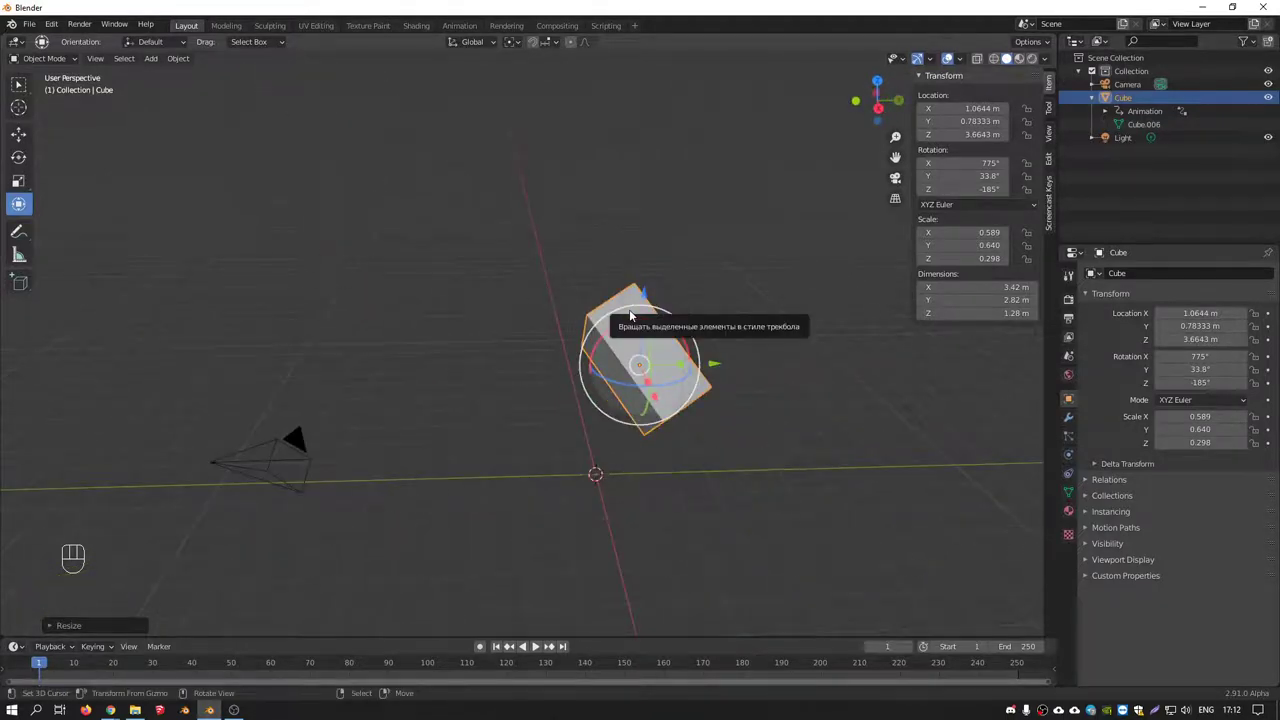
key("KP_1")
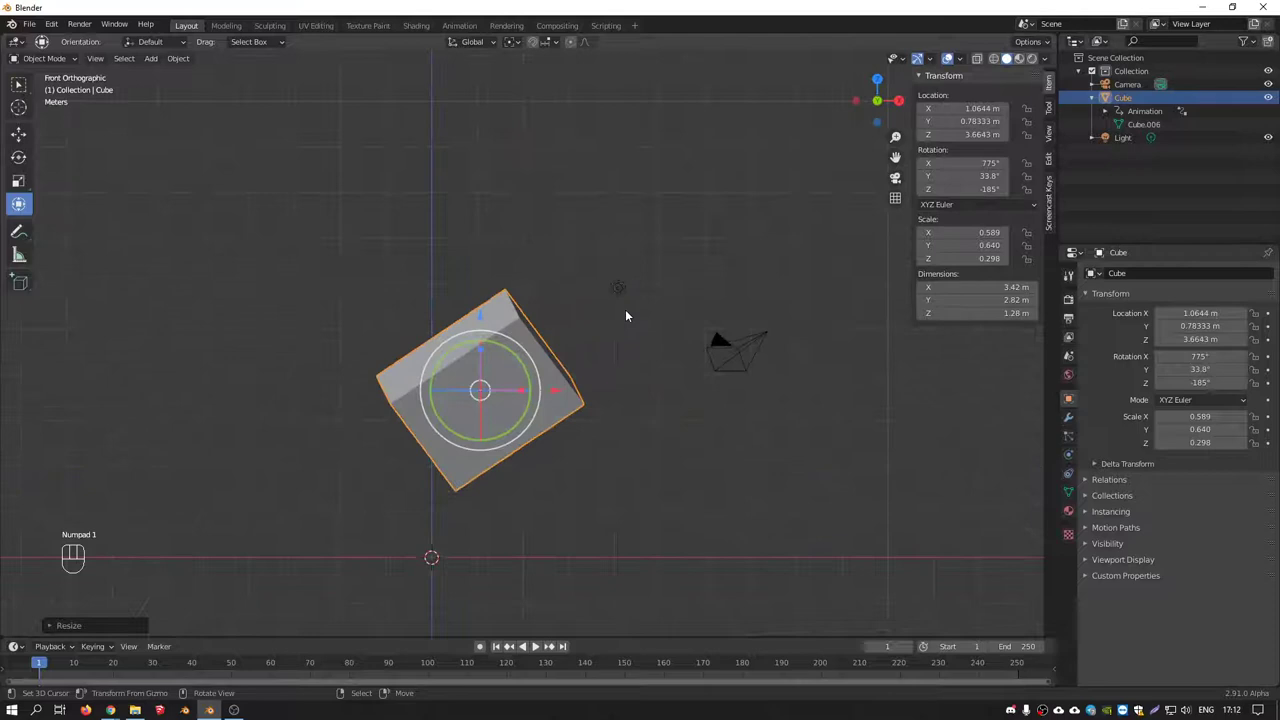
key("x")
left_click_drag(502, 372, 655, 322)
key("shift+a")
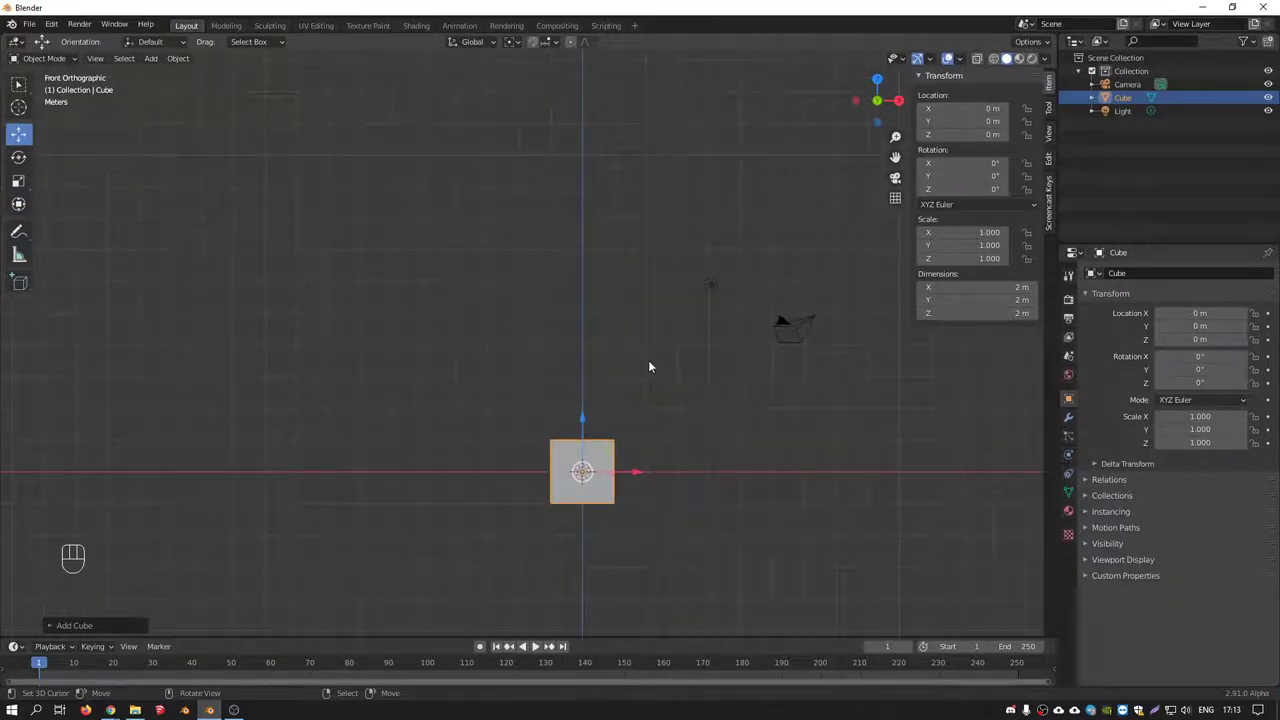
left_click_drag(638, 382, 595, 315)
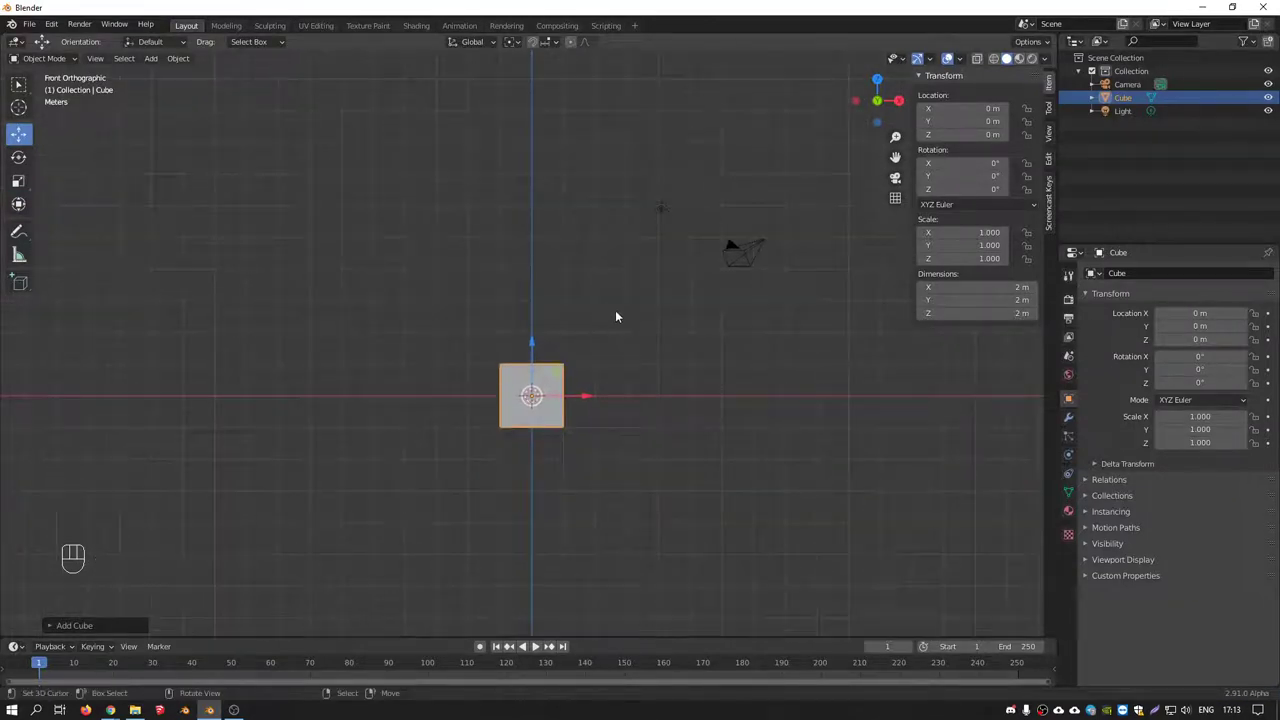
key("g")
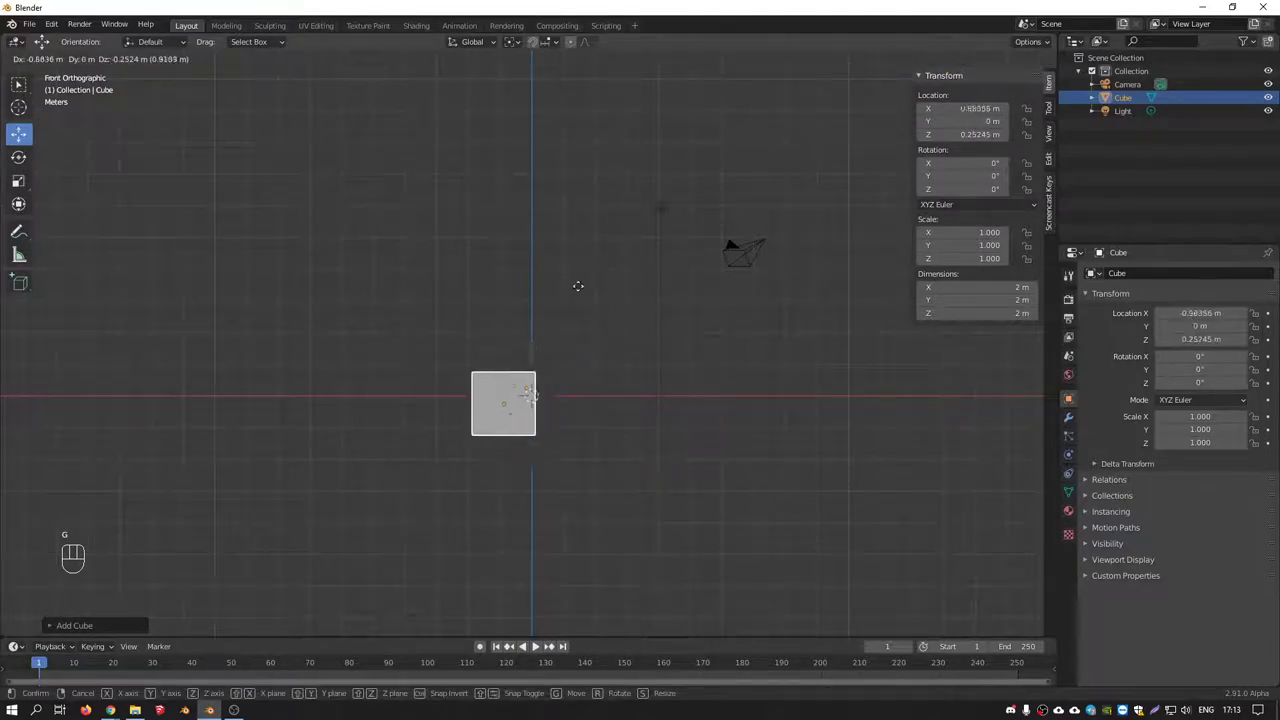
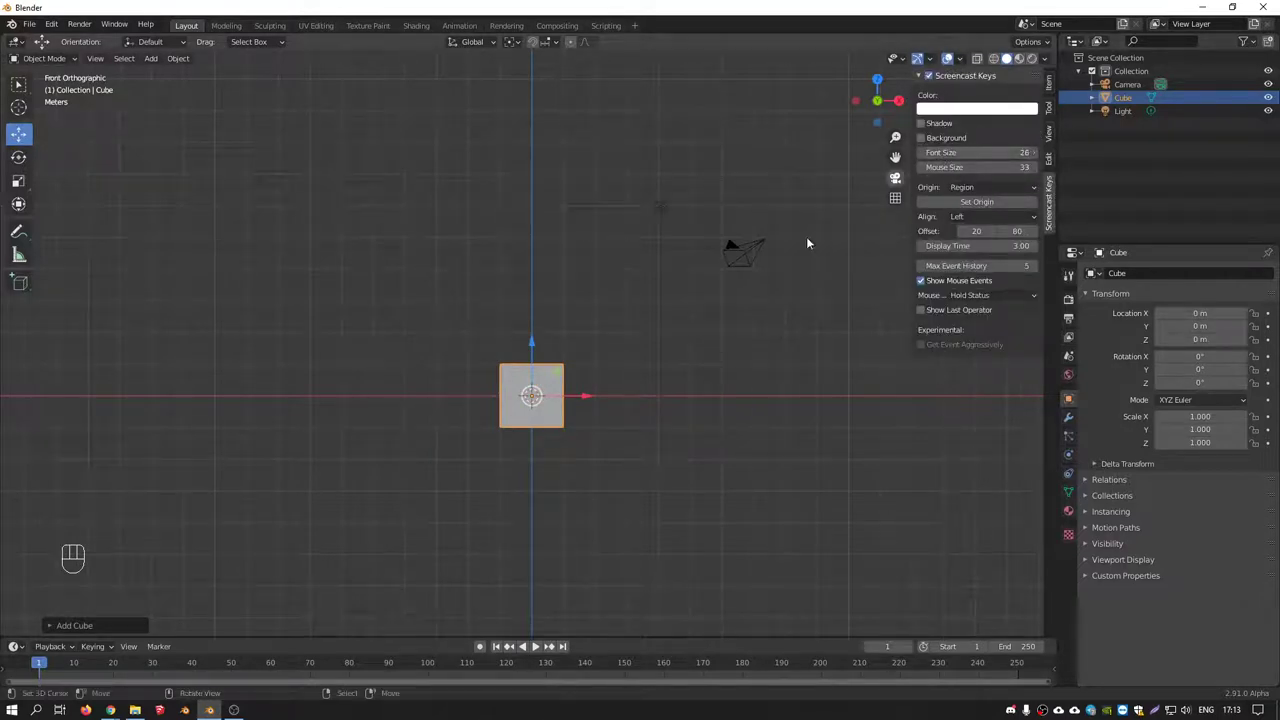
Switch to perspective and orbit around the new cube at the origin
key("g")
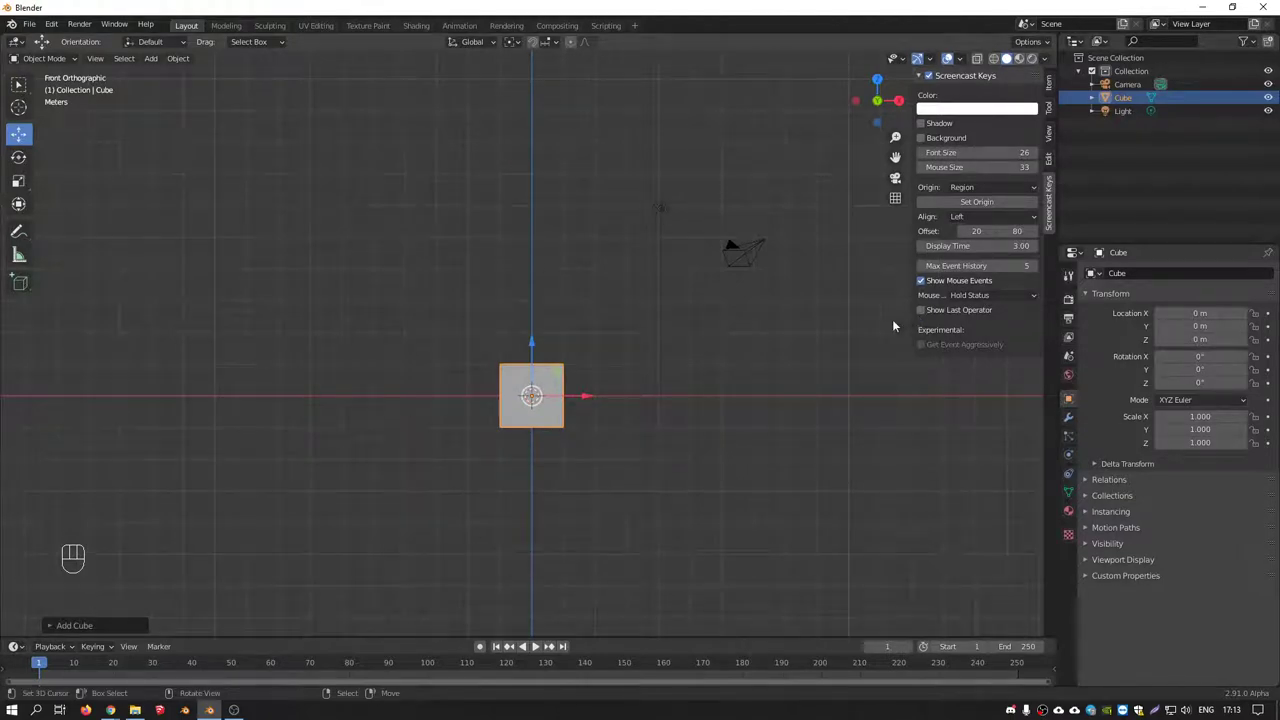
left_click_drag(631, 313, 625, 389)
left_click_drag(548, 348, 510, 314)
key("g")
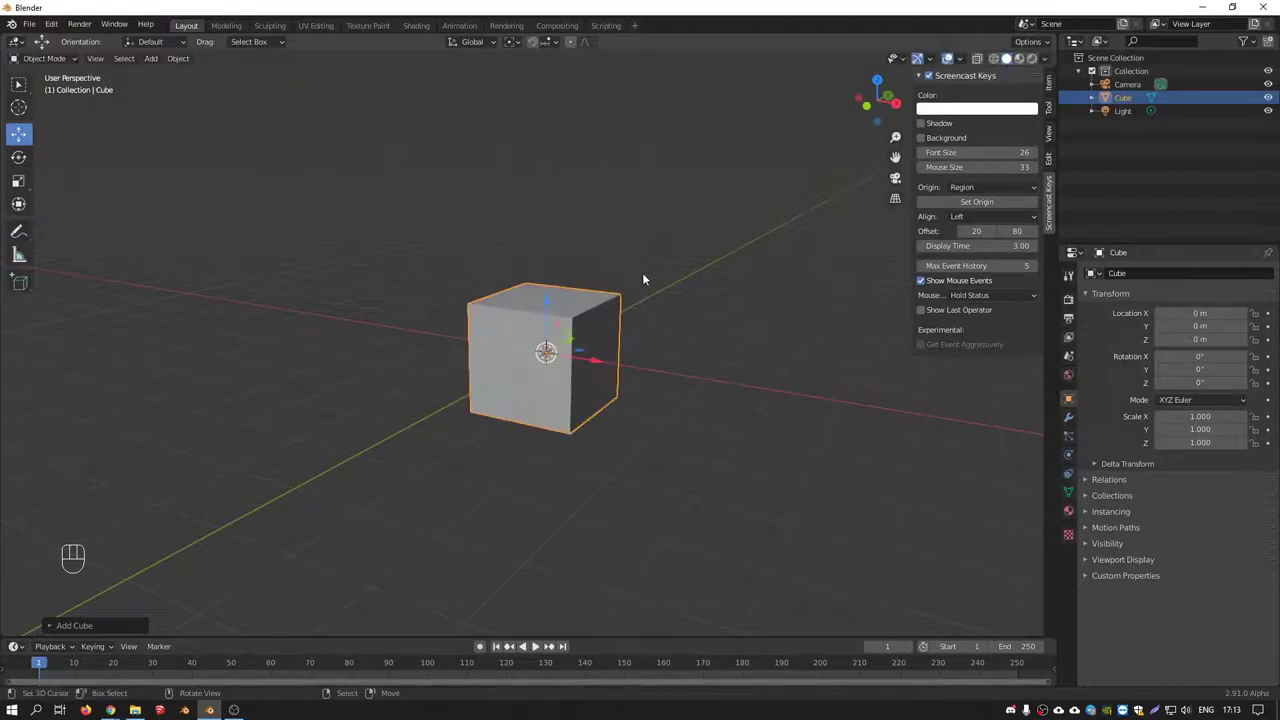
middle_click(637, 269)
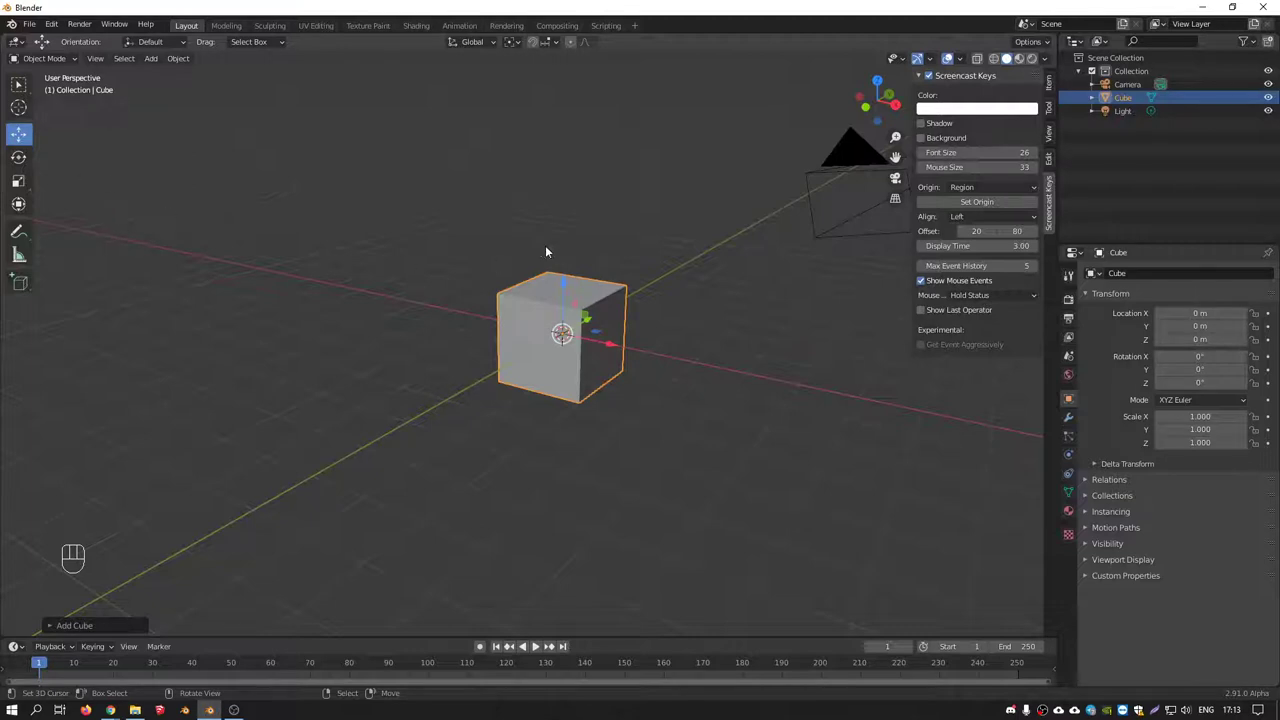
Draw a freehand annotation scribble in the space above the cube
key("d")
key("d")
key("d")
left_click_drag(623, 183, 723, 273)
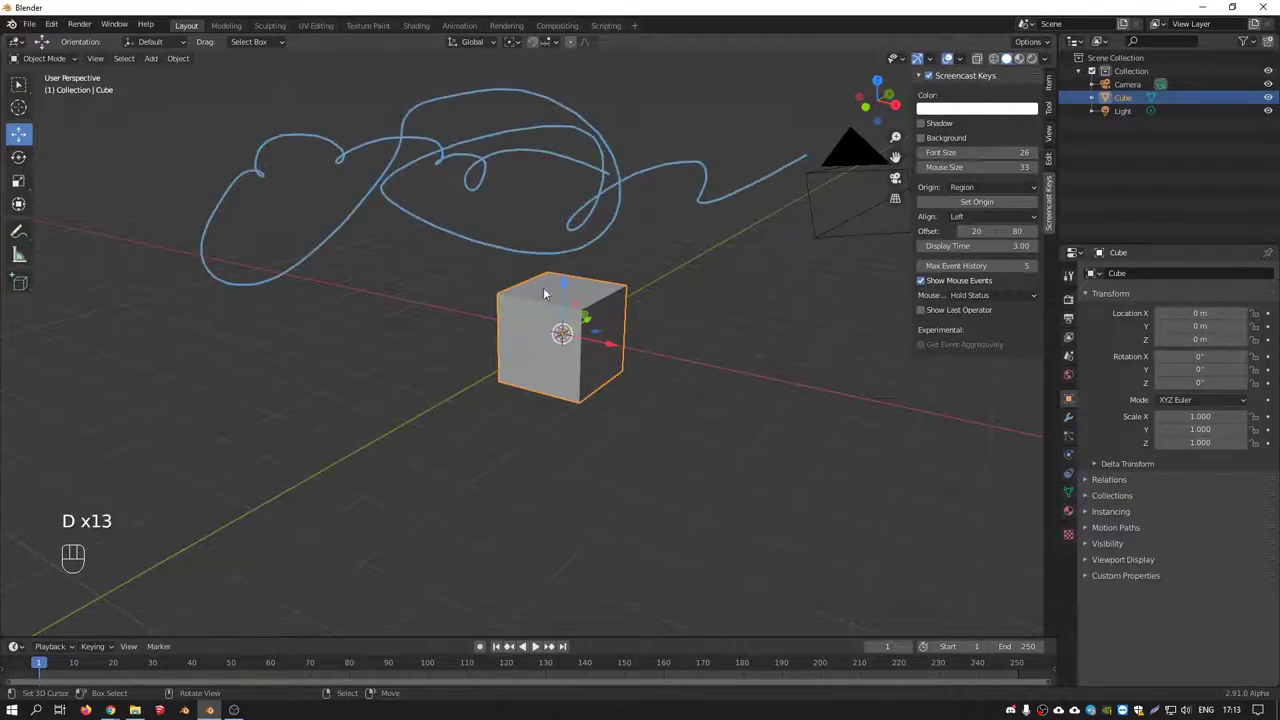
Delete the annotation layer from the View panel so only the cube remains
left_click(1054, 161)
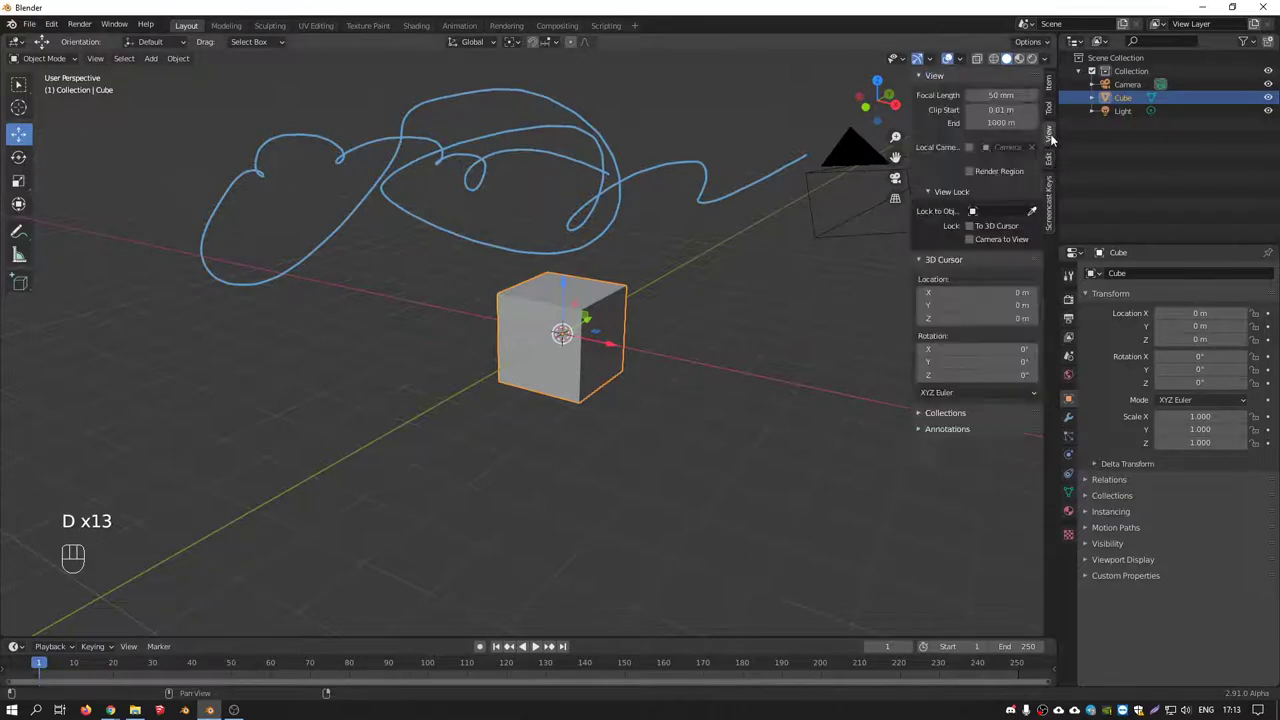
left_click(922, 434)
left_click(1041, 485)
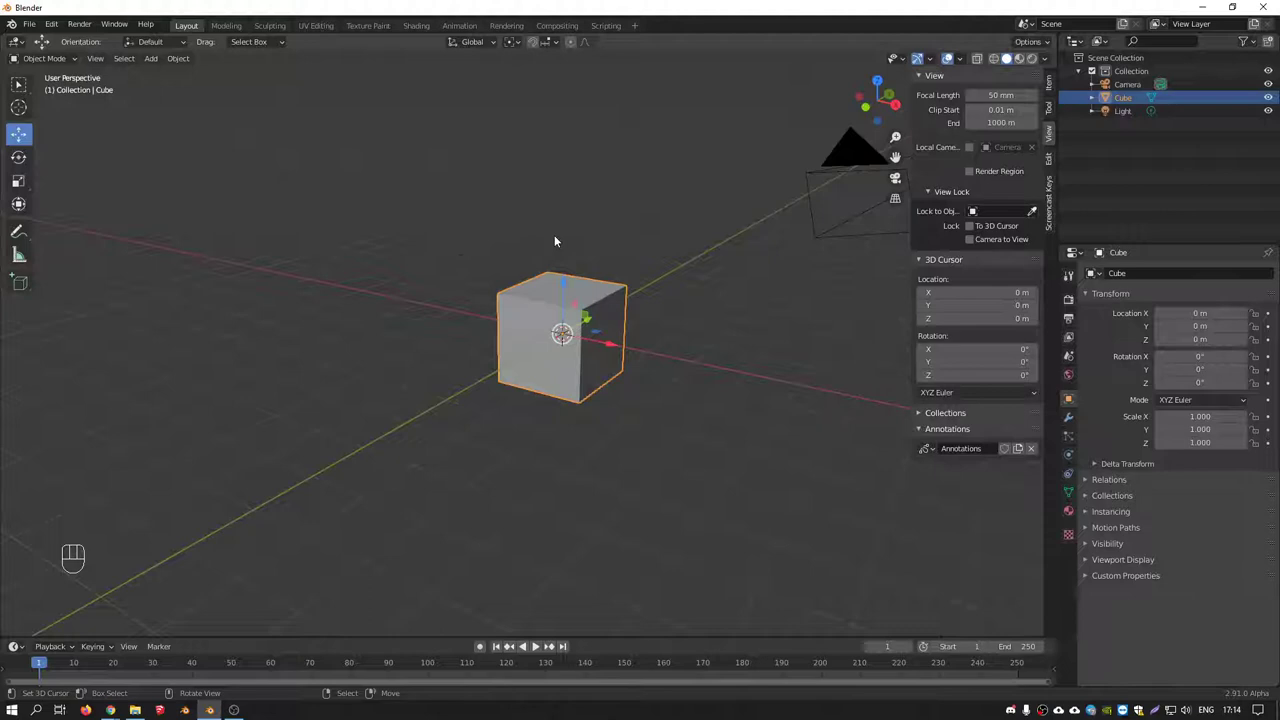
key("KP_1")
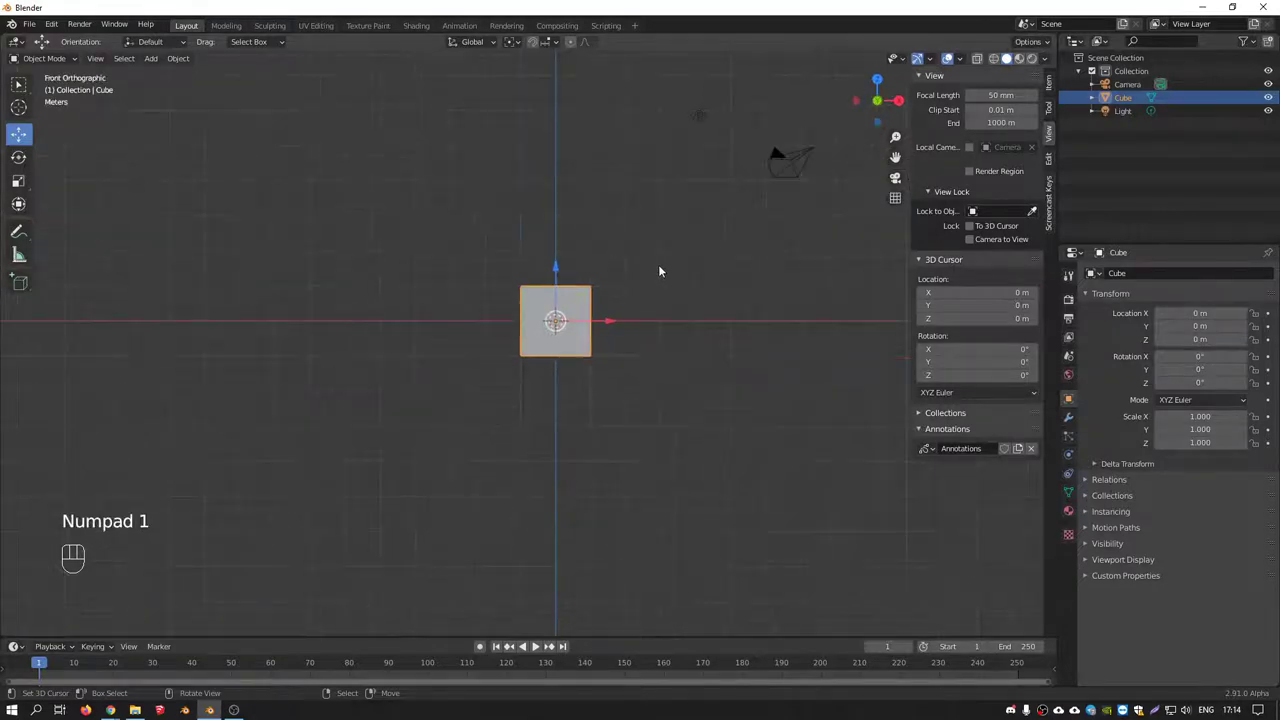
left_click_drag(640, 296, 573, 328)
key("g")
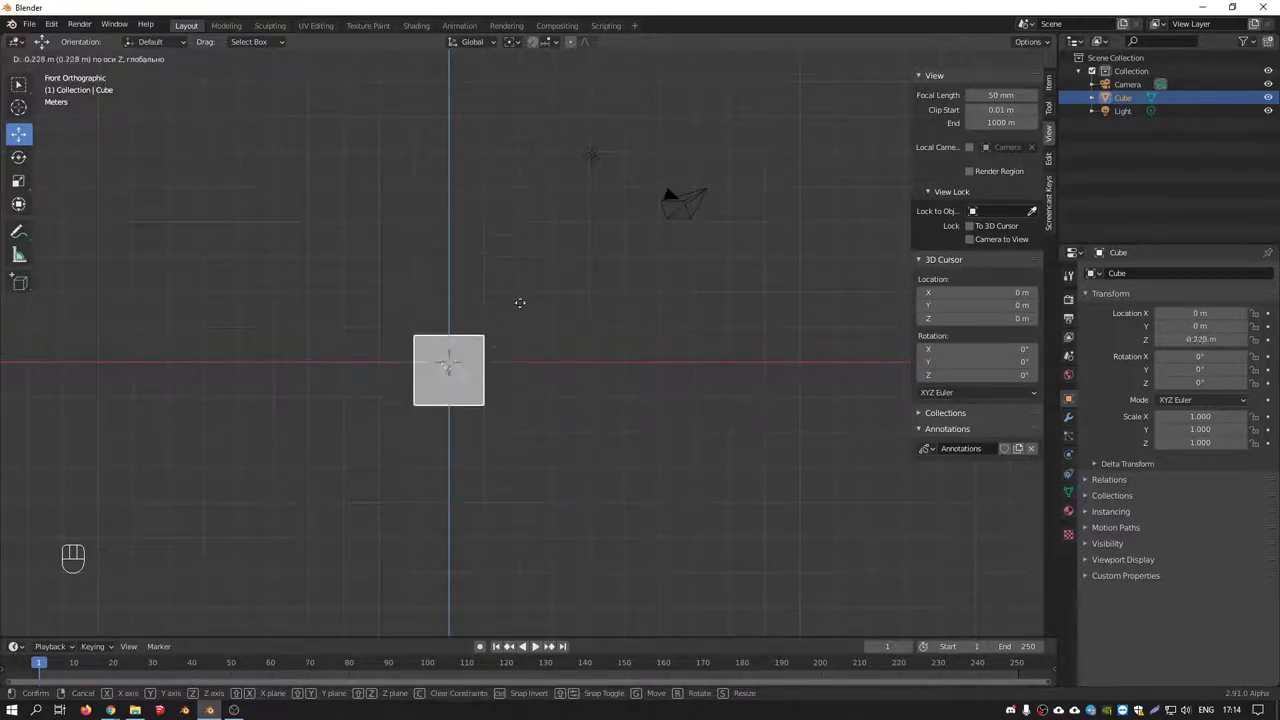
left_click_drag(573, 266, 526, 319)
middle_click(543, 315)
key("g")
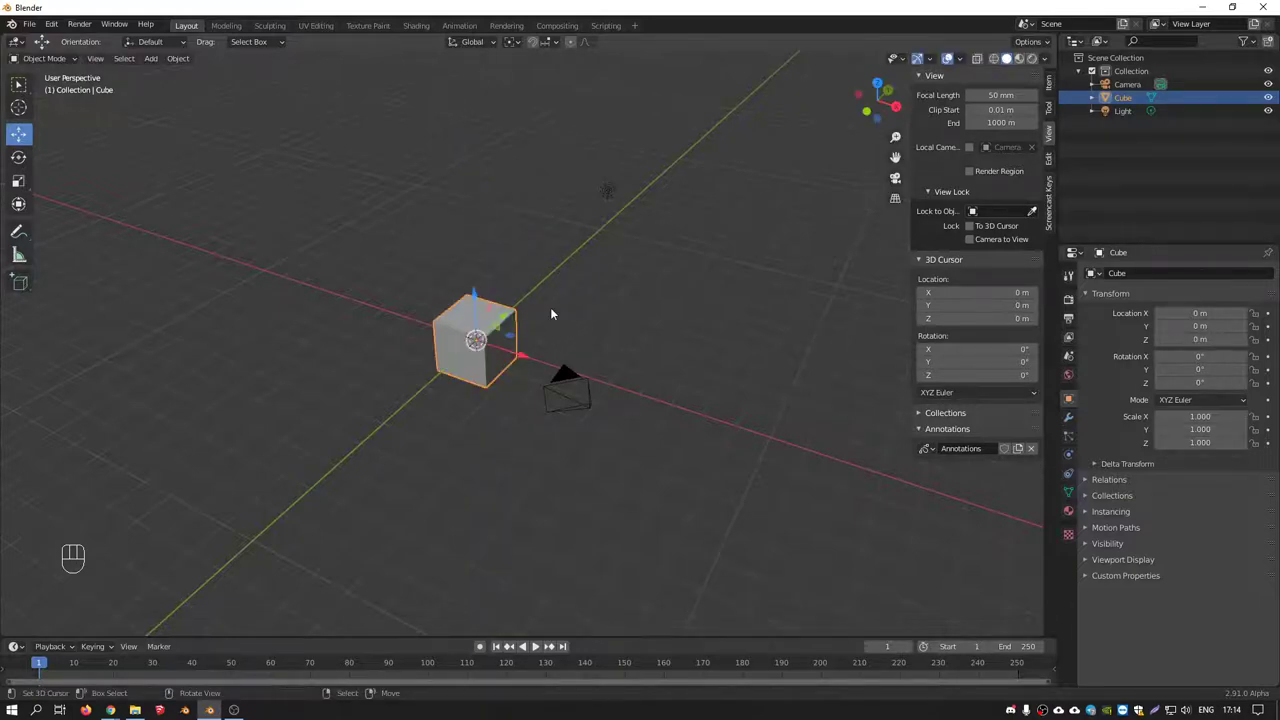
middle_click(536, 307)
key("g")
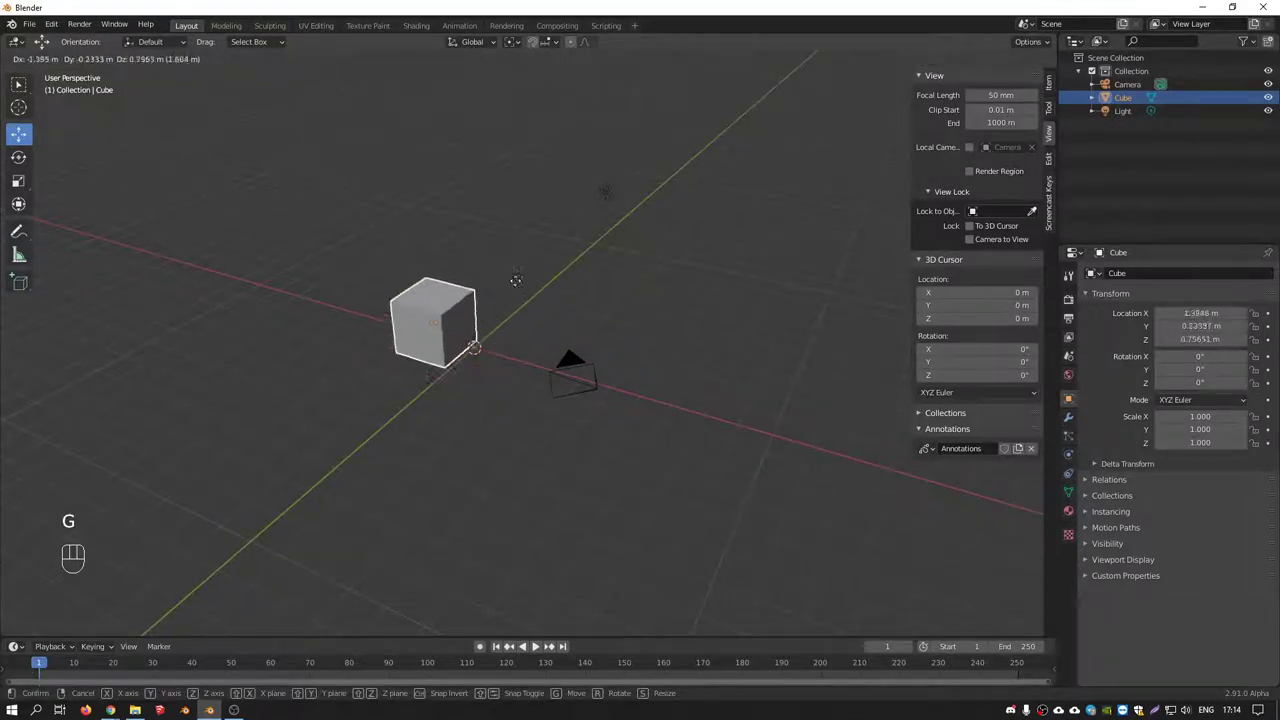
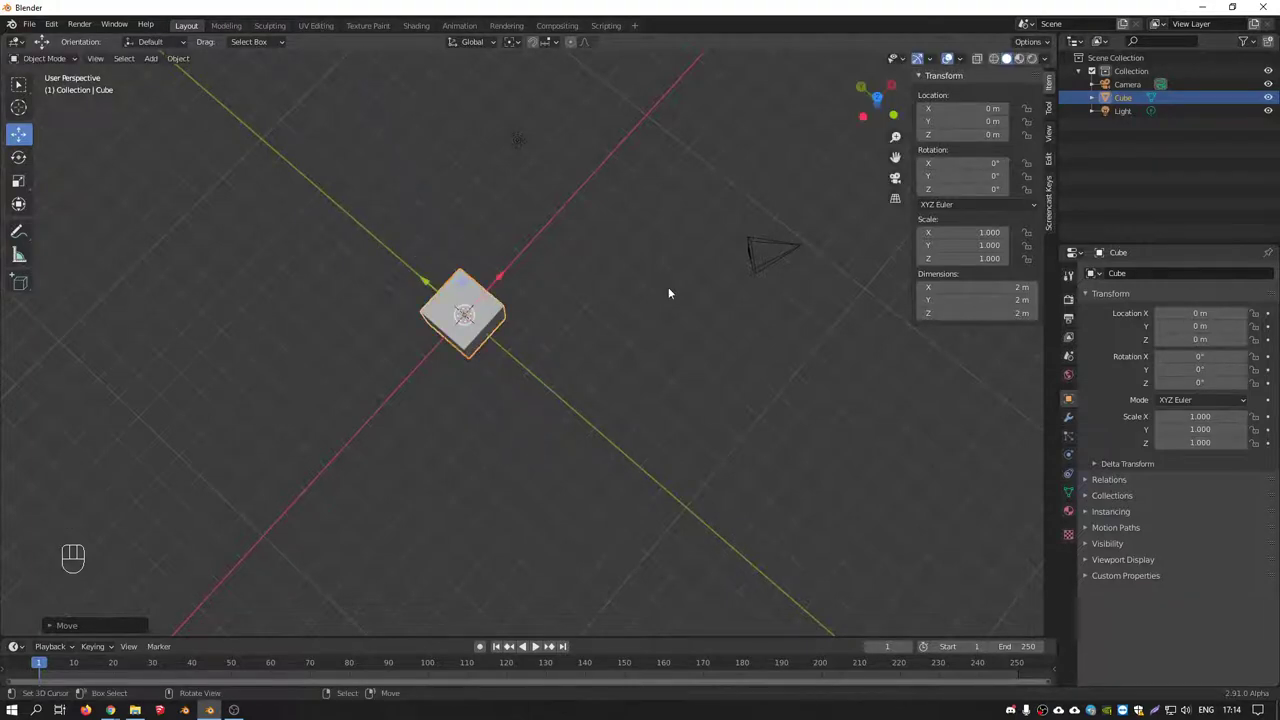
Move the cube away twice and reset its location to the origin with Alt+G
left_click_drag(506, 333, 541, 253)
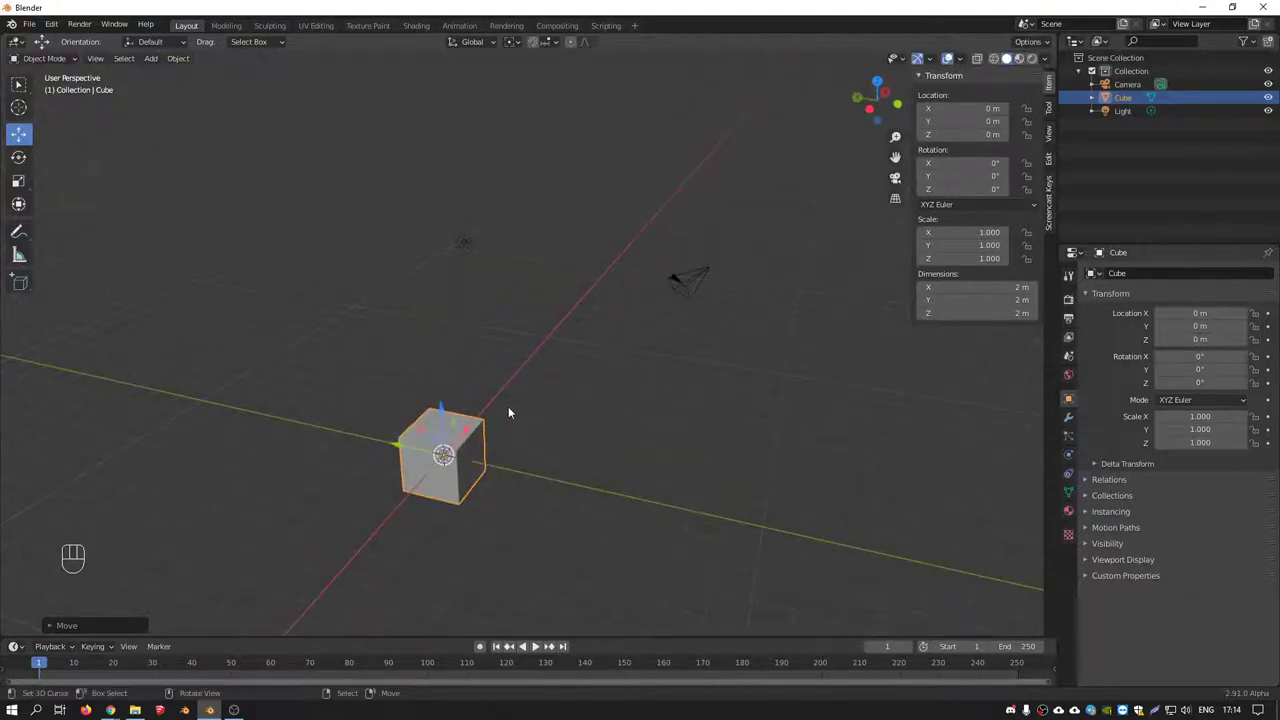
left_click_drag(511, 426, 578, 394)
key("g")
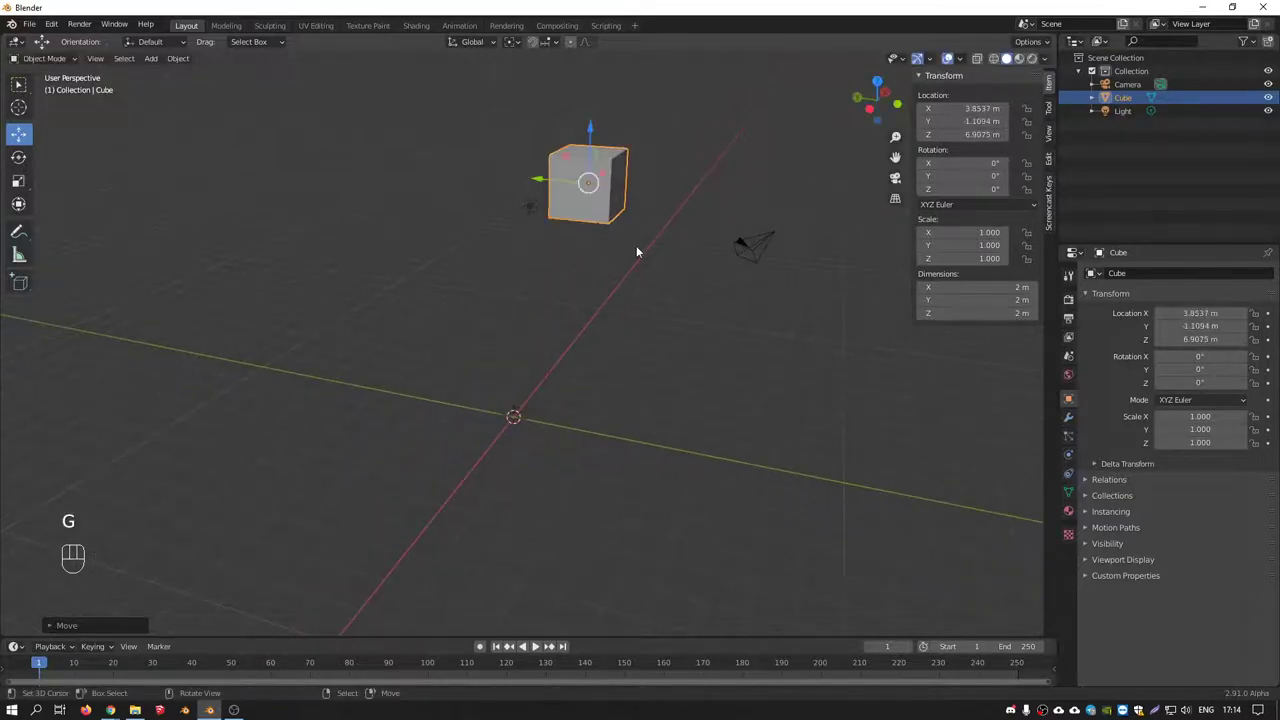
key("BackSpace")
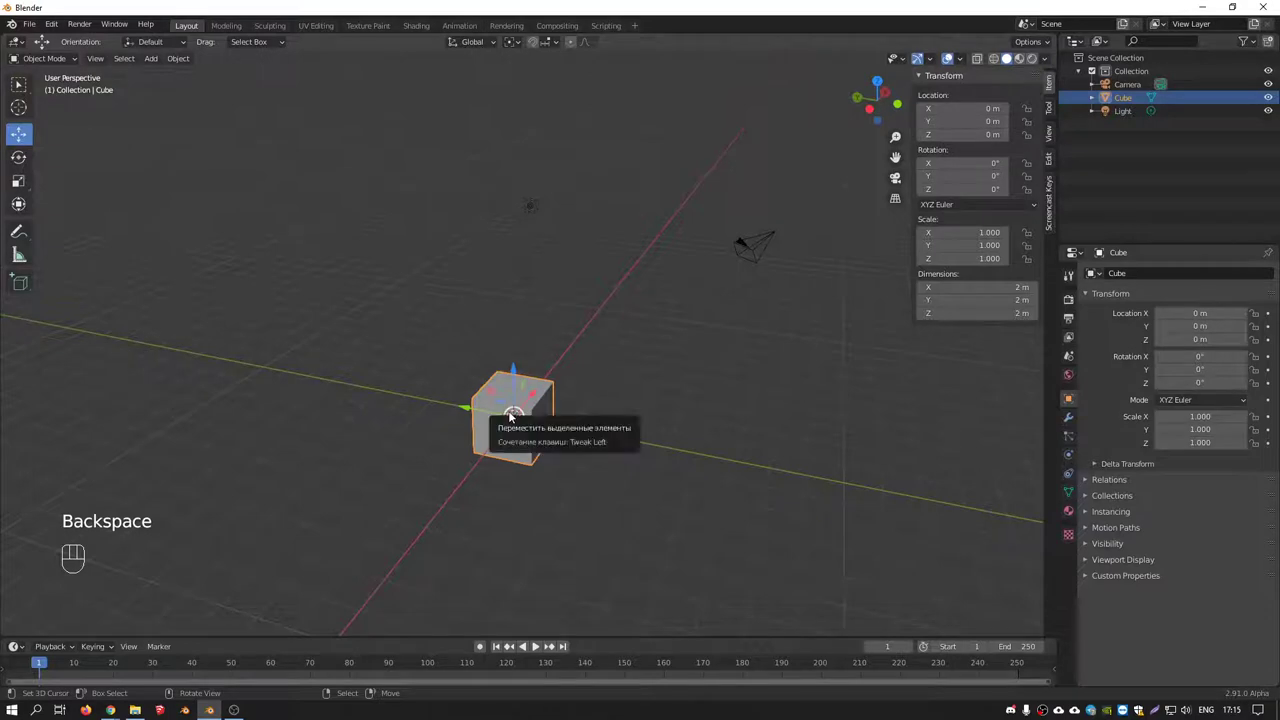
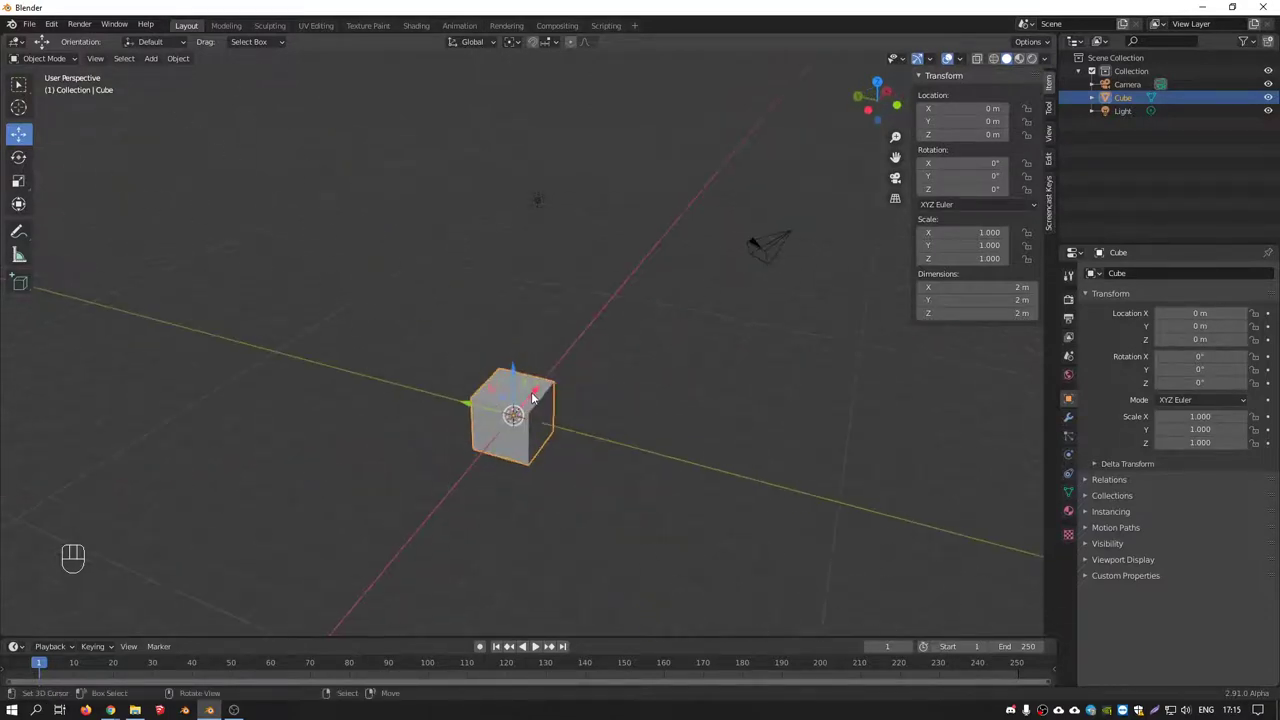
key("g")
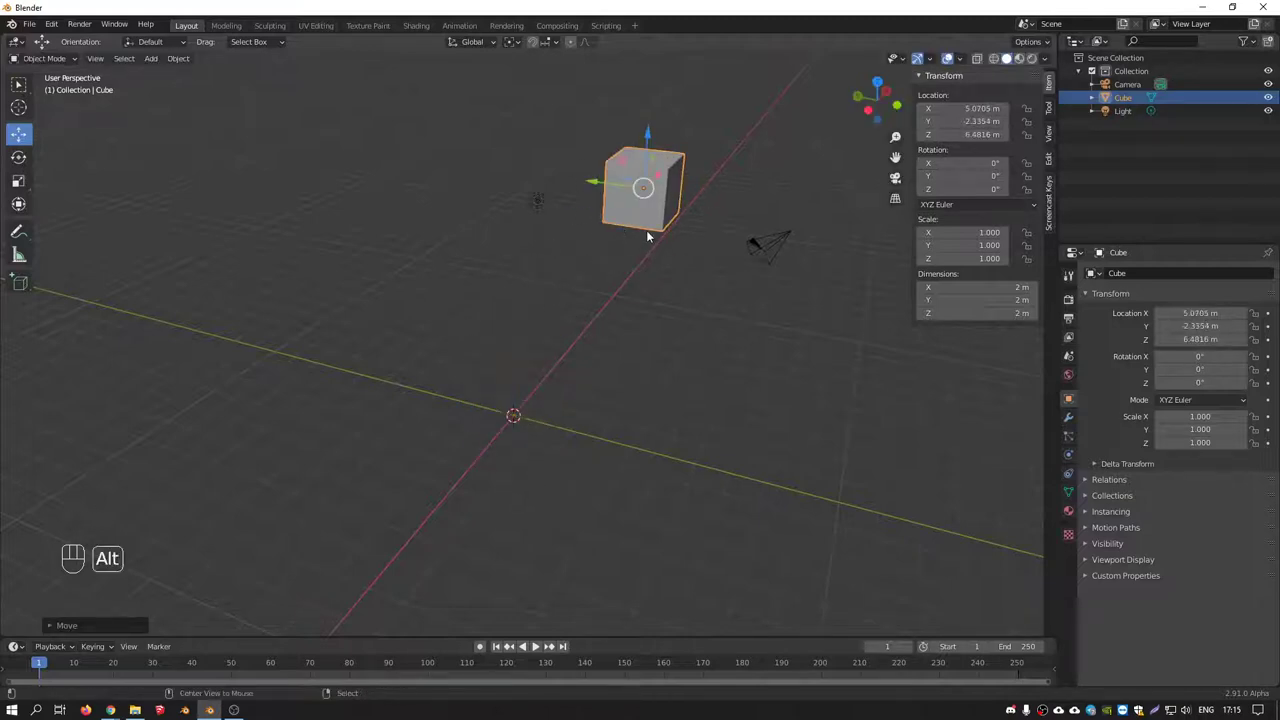
key("alt+g")
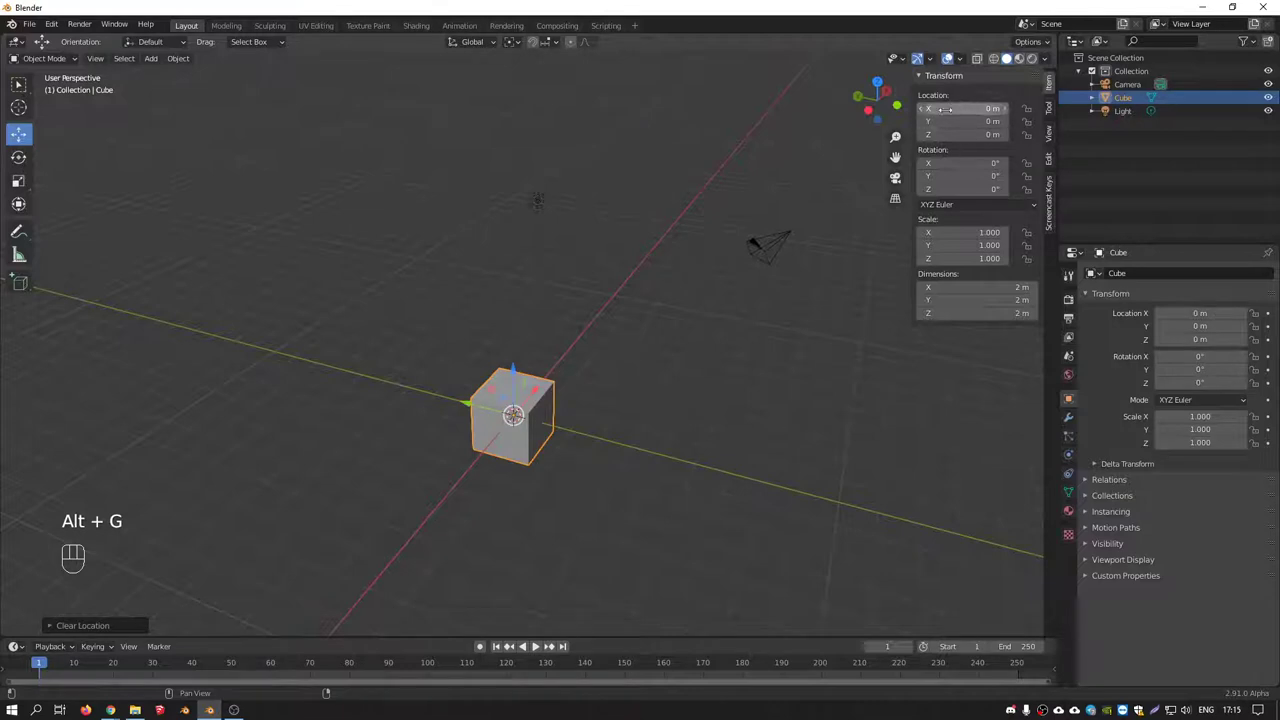
Orbit the view around the cube from the front before deleting it
left_click_drag(505, 318, 369, 333)
key("KP_1")
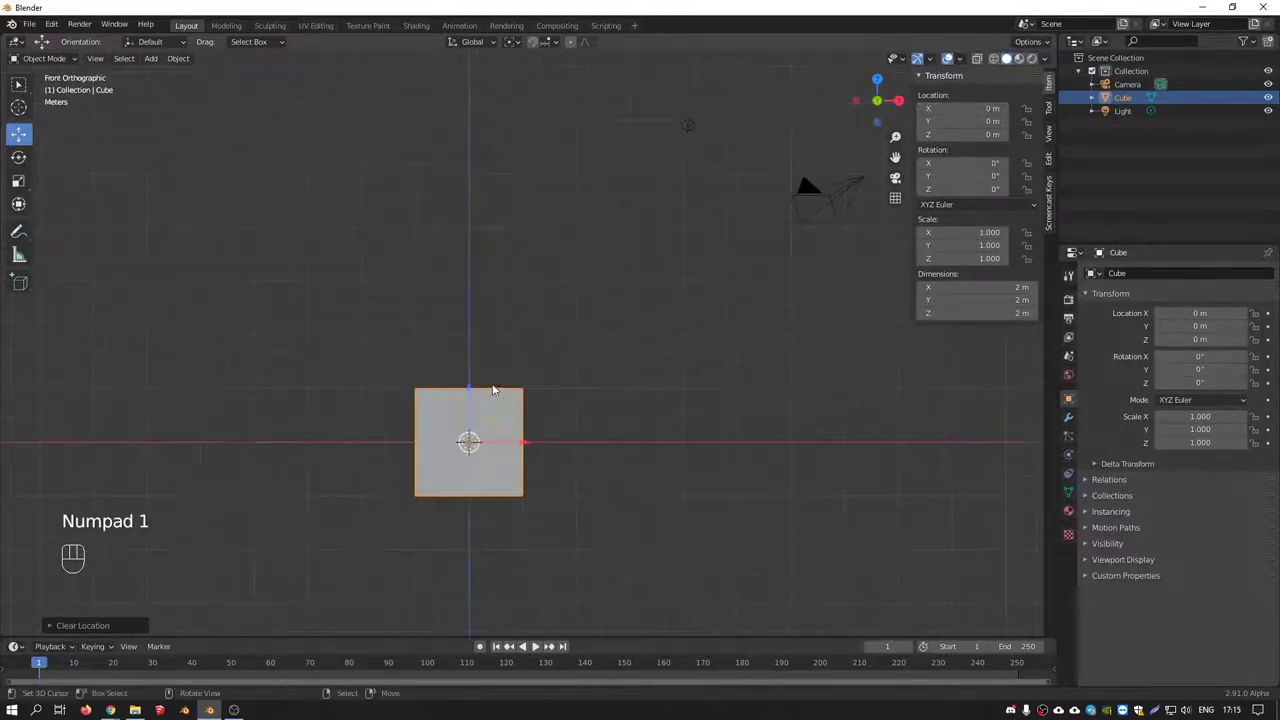
left_click_drag(530, 397, 588, 304)
left_click_drag(545, 292, 531, 320)
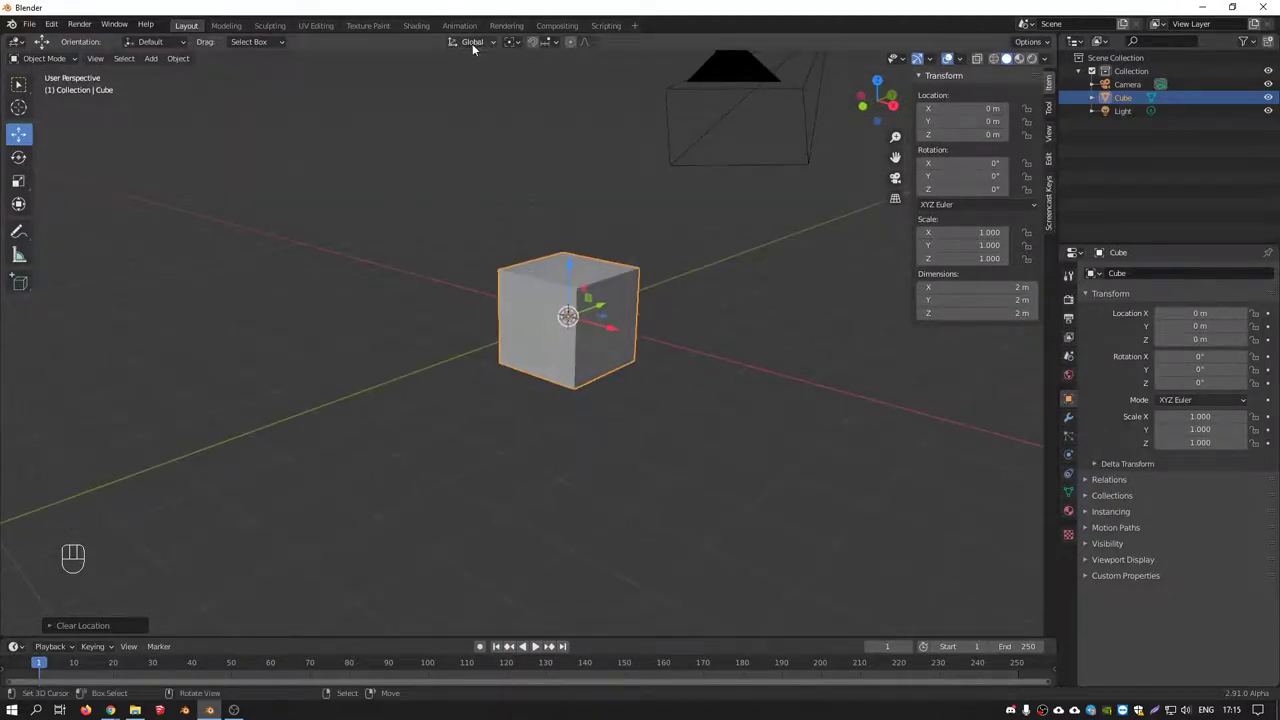
left_click_drag(545, 268, 467, 268)
left_click_drag(451, 268, 374, 275)
middle_click(470, 275)
Delete the cube and add a Suzanne monkey head mesh at the world origin
key("Delete")
key("shift+a")
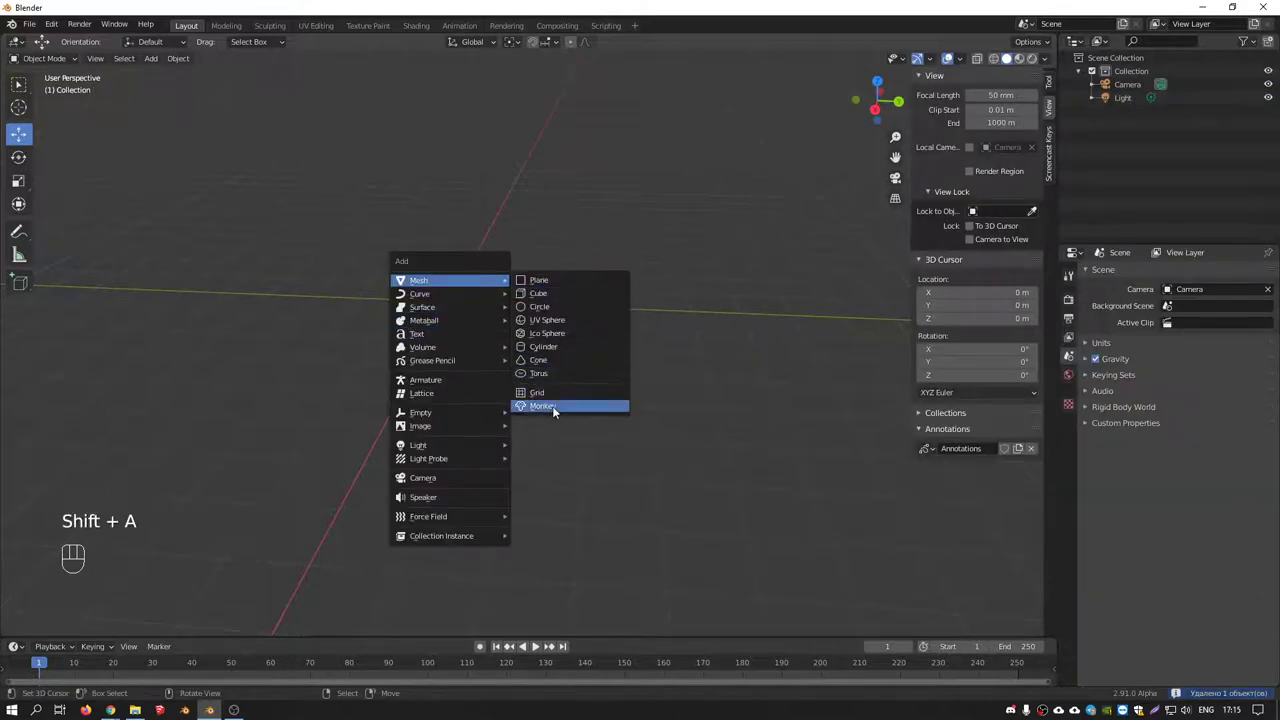
left_click_drag(507, 310, 626, 307)
left_click_drag(447, 339, 455, 332)
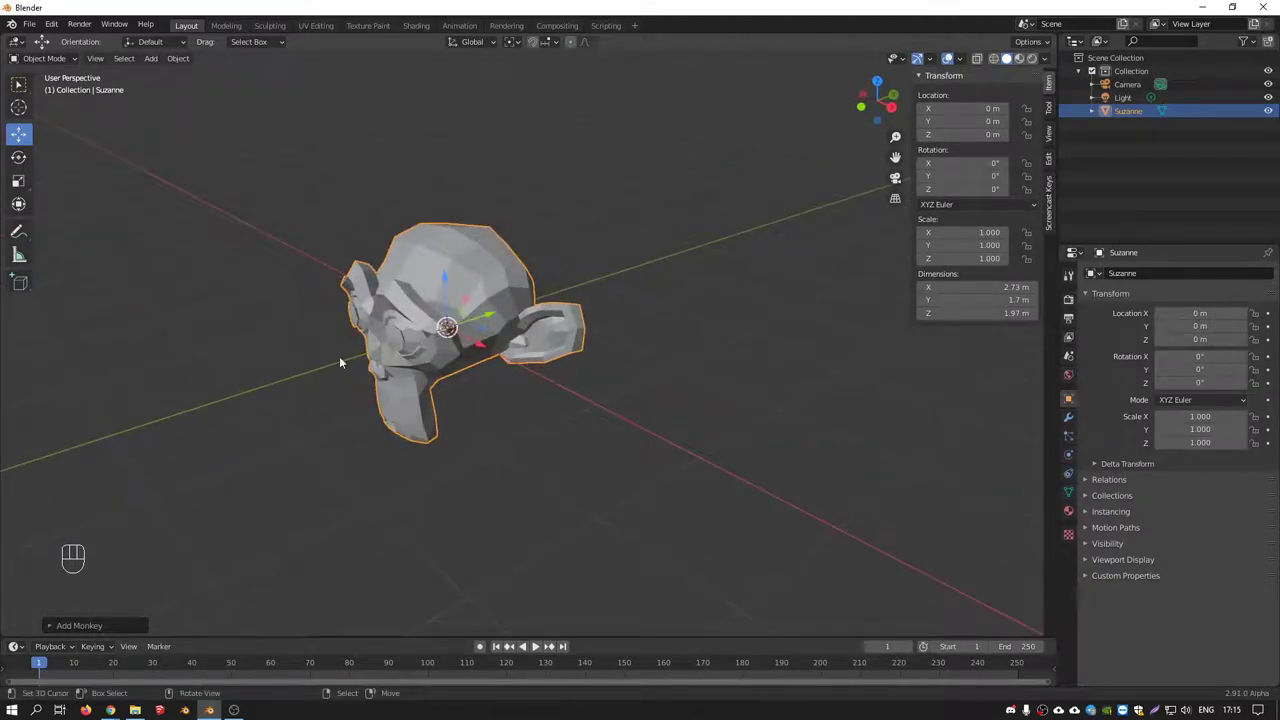
left_click_drag(455, 308, 595, 268)
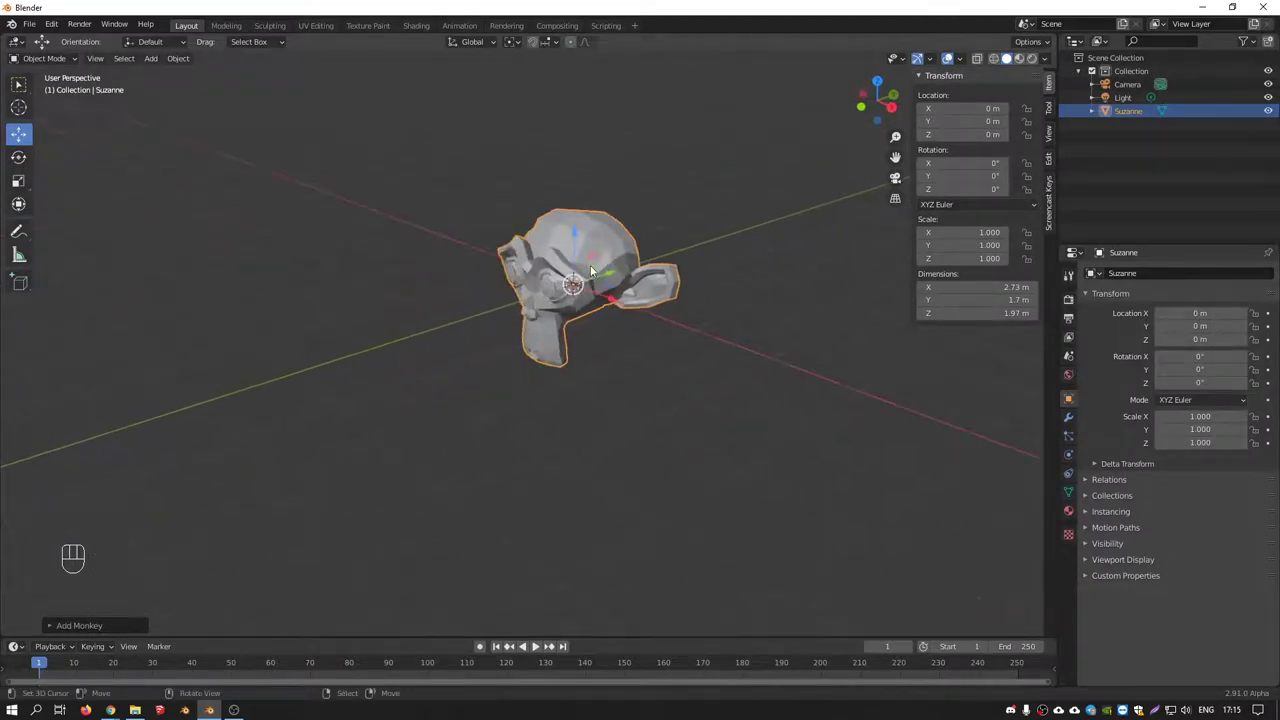
left_click_drag(482, 49, 626, 268)
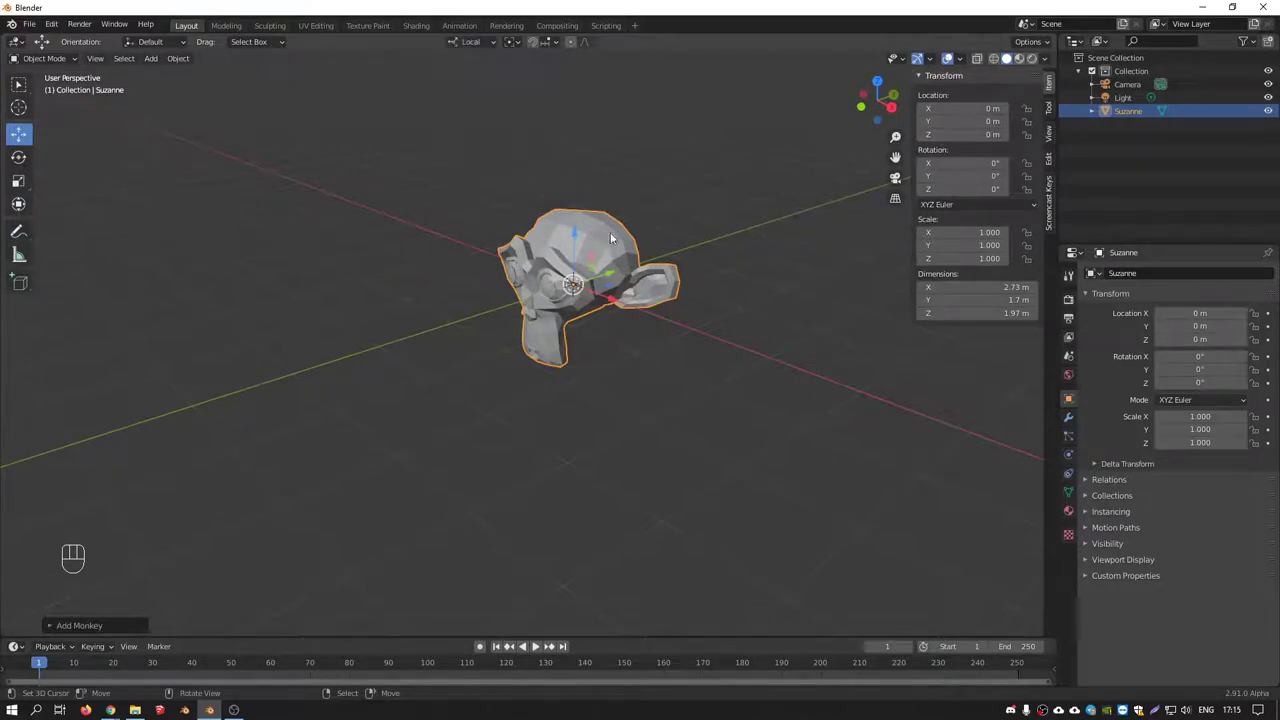
Rotate Suzanne freely to about -41.3°, -28.1°, 40°
left_click_drag(609, 233, 717, 252)
middle_click(600, 306)
key("r")
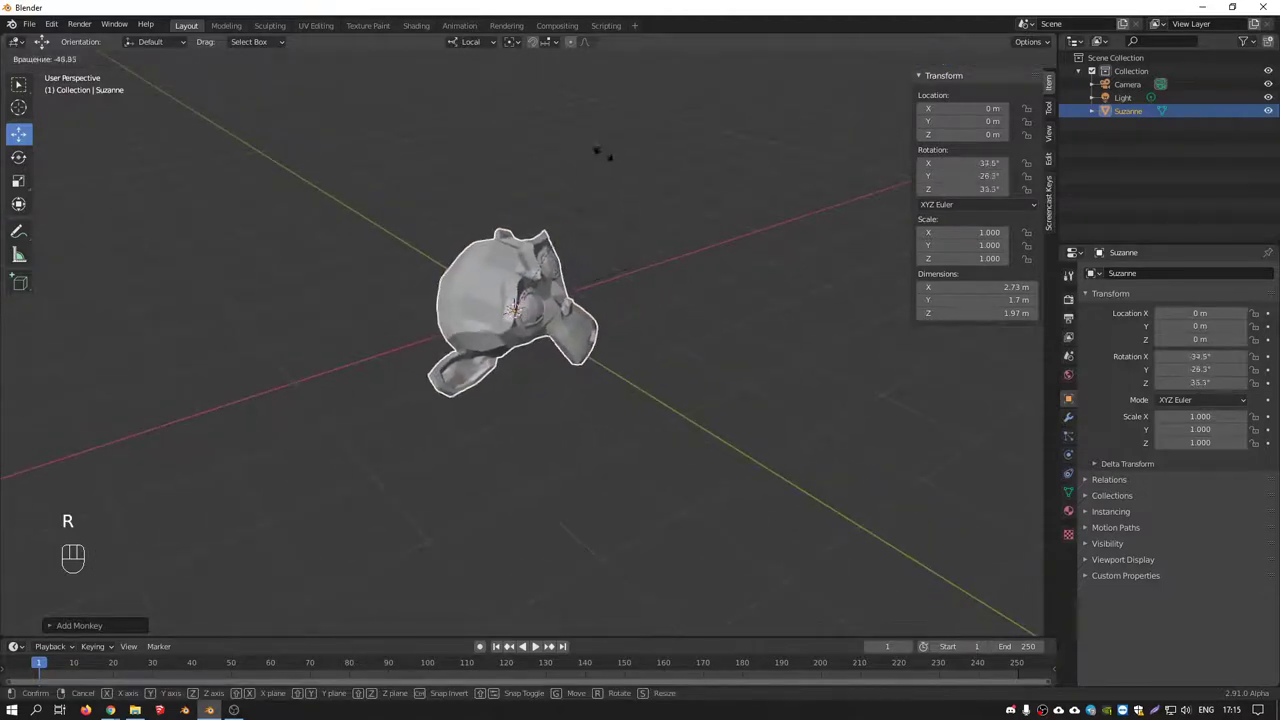
left_click_drag(547, 311, 562, 289)
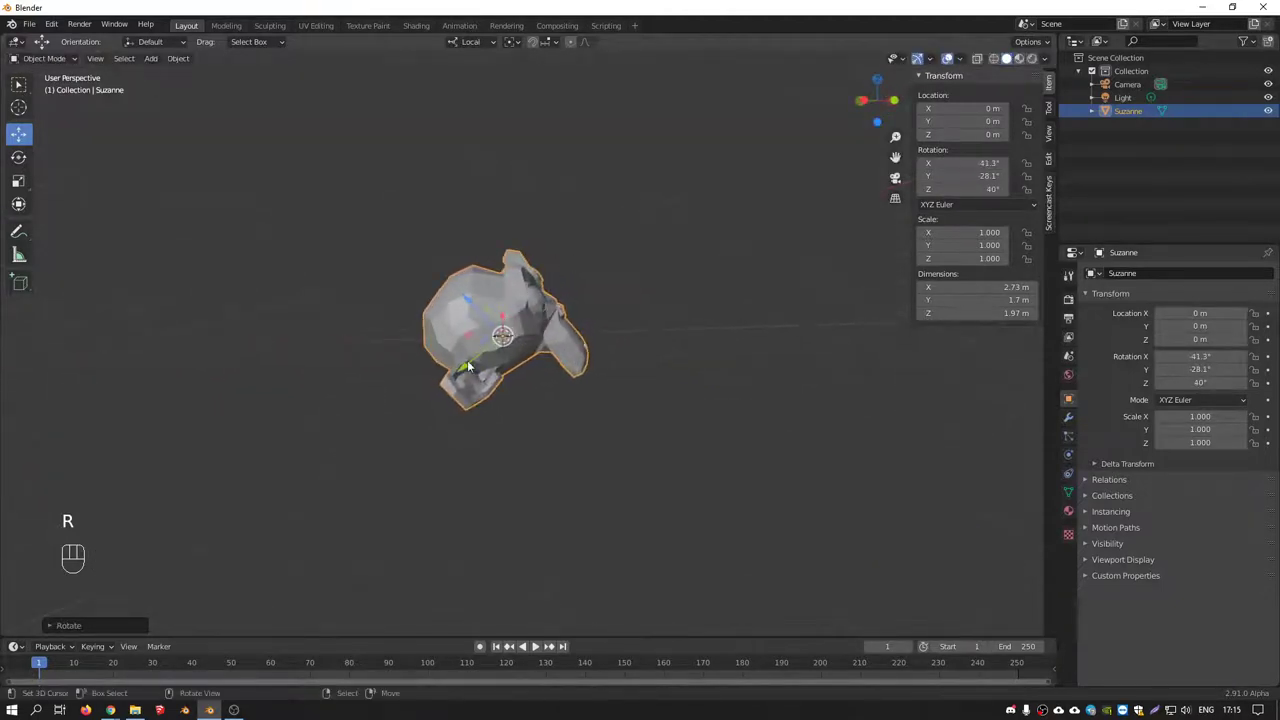
middle_click(543, 294)
Orbit and zoom the view around the tilted Suzanne to inspect it
left_click_drag(487, 45, 576, 319)
left_click_drag(543, 302, 576, 337)
left_click_drag(484, 45, 480, 198)
left_click_drag(524, 262, 547, 262)
left_click_drag(514, 296, 490, 367)
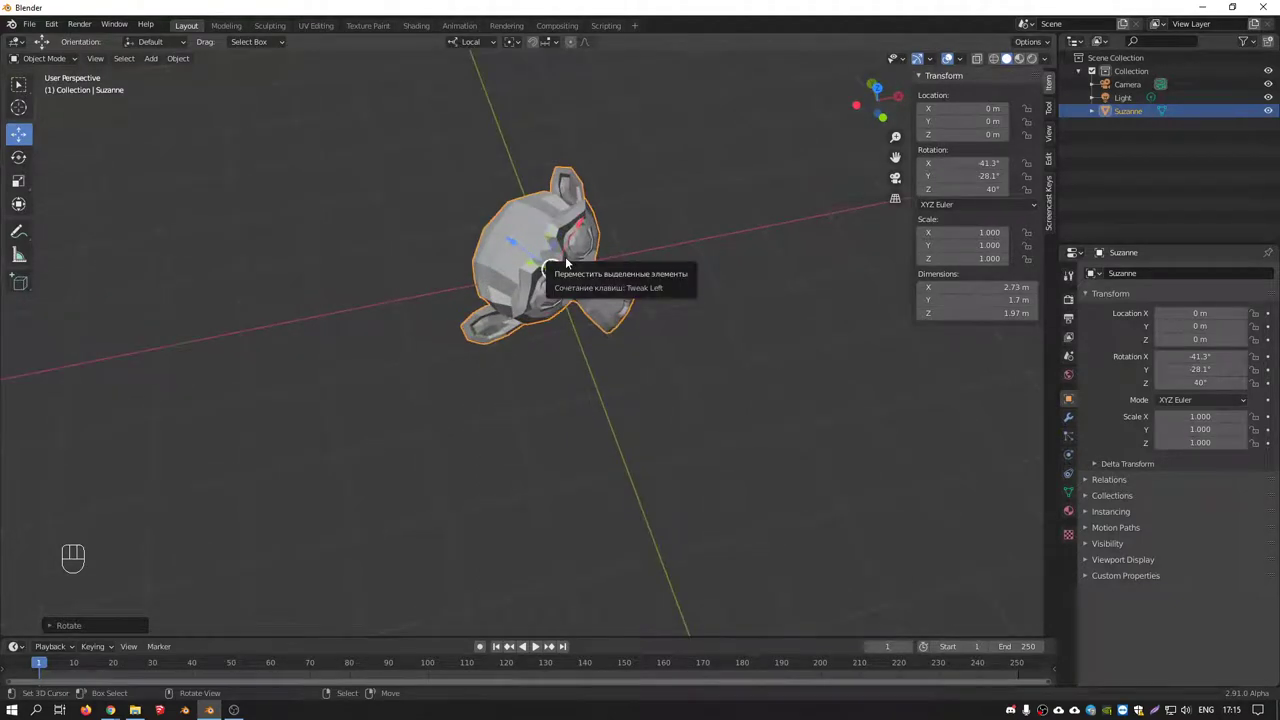
left_click_drag(608, 268, 587, 230)
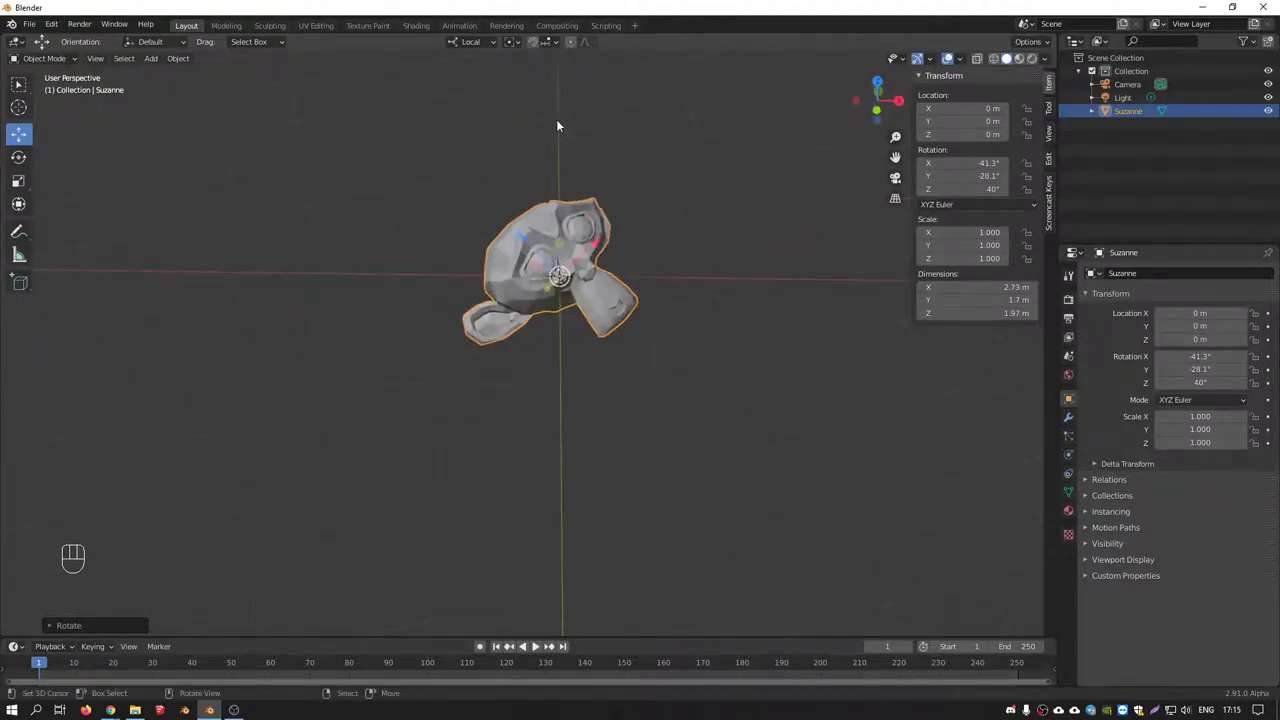
left_click_drag(479, 42, 600, 234)
left_click_drag(574, 225, 524, 228)
left_click_drag(590, 250, 526, 268)
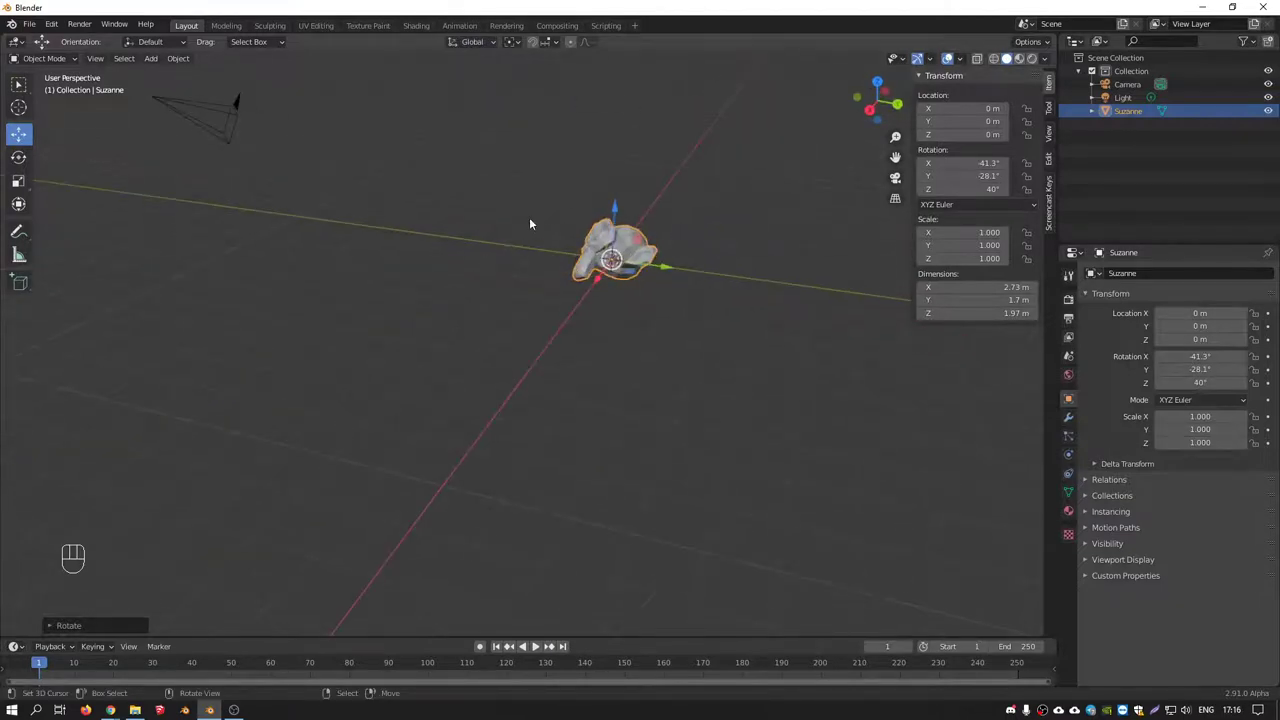
left_click_drag(516, 222, 585, 247)
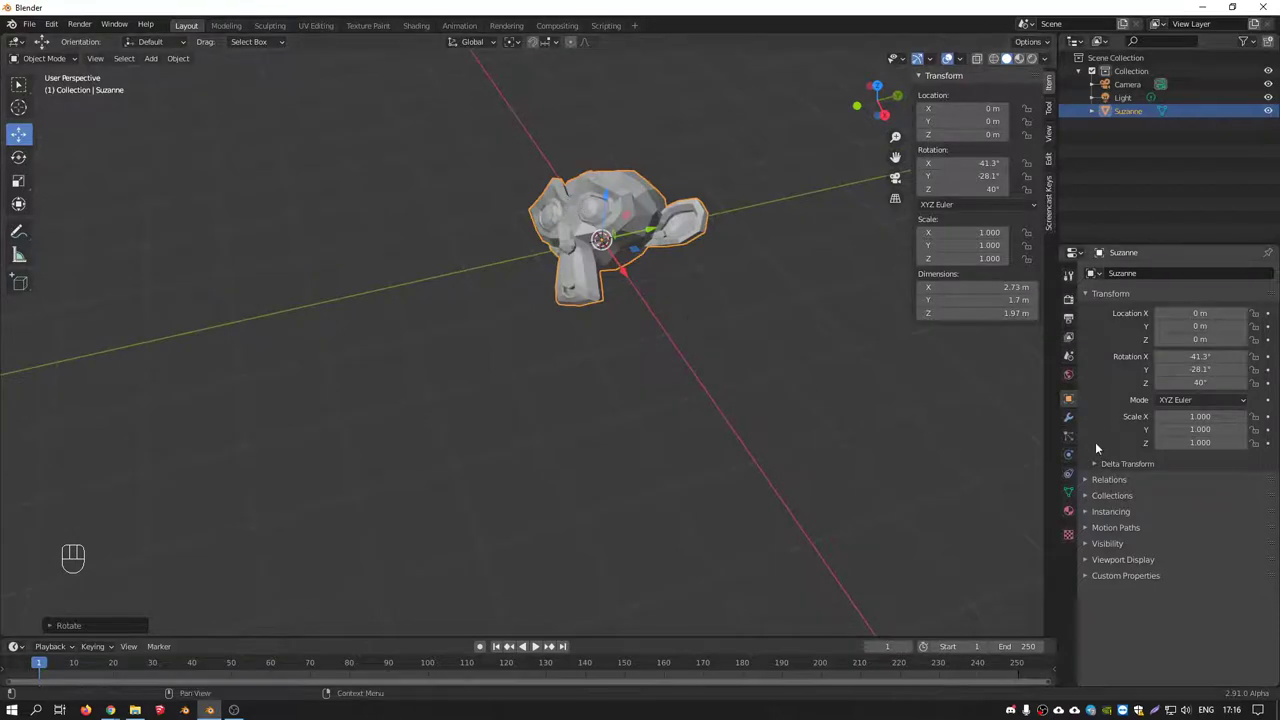
Enable Axis in Suzanne's Viewport Display so its local axes show
left_click(1091, 564)
left_click(1167, 598)
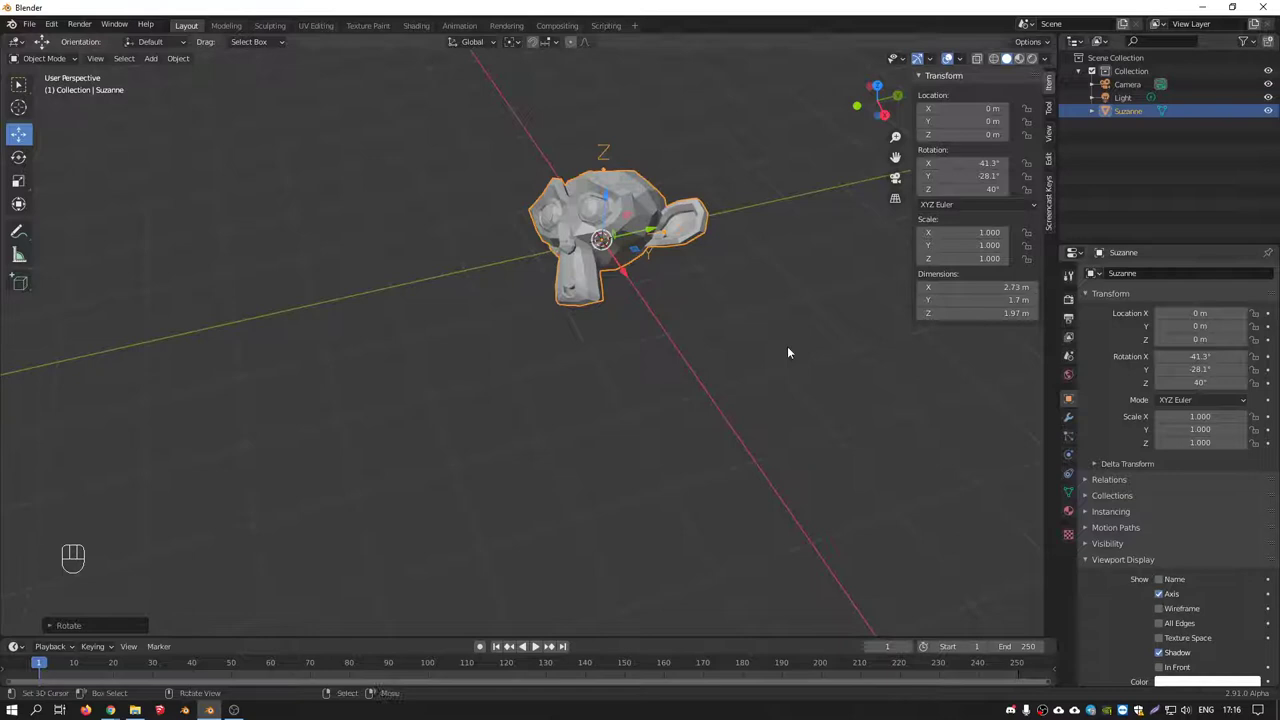
left_click_drag(687, 282, 654, 266)
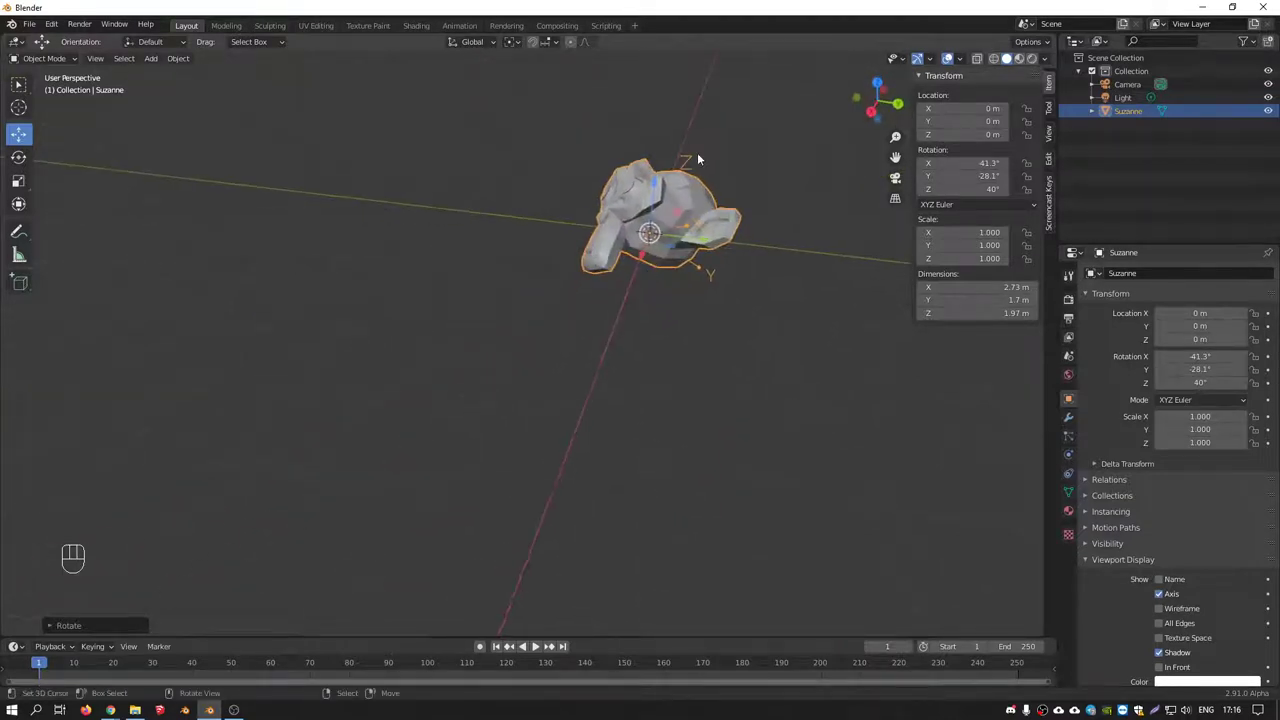
left_click_drag(693, 194, 683, 217)
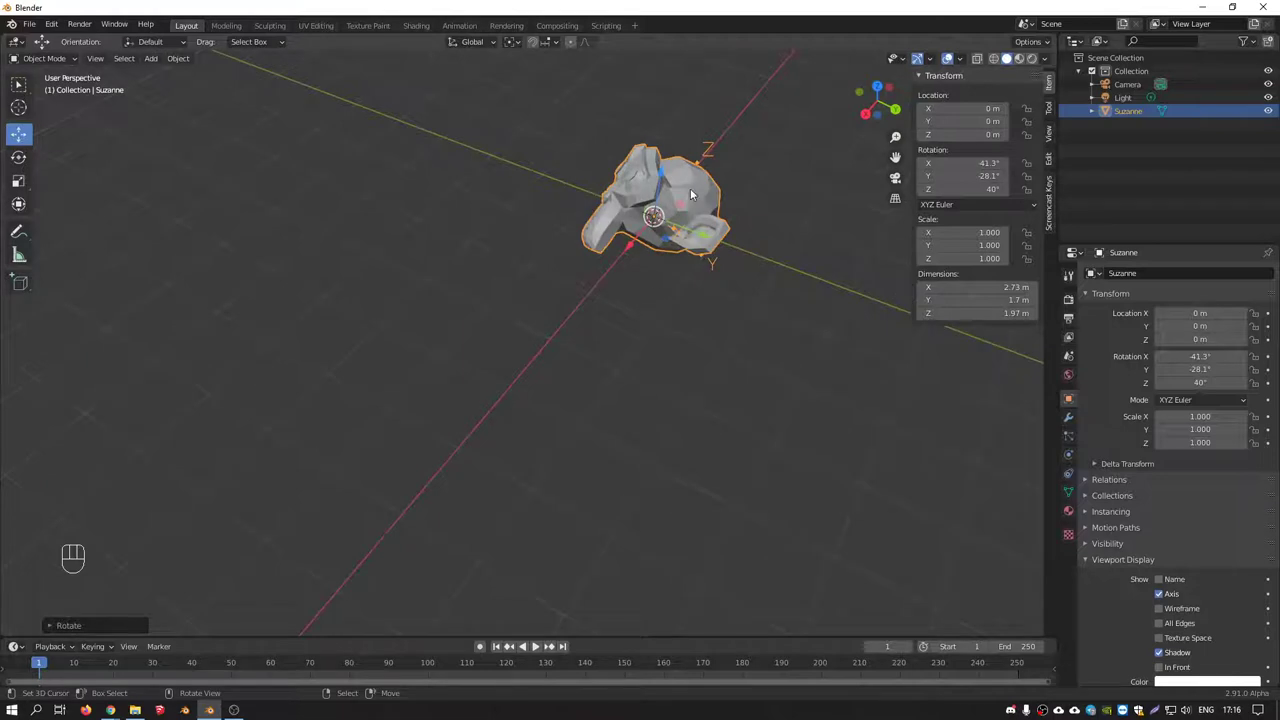
left_click_drag(674, 204, 751, 179)
left_click_drag(705, 199, 638, 242)
left_click_drag(622, 245, 606, 260)
Test moving Suzanne along its own Z and X axes, then cancel
key("g")
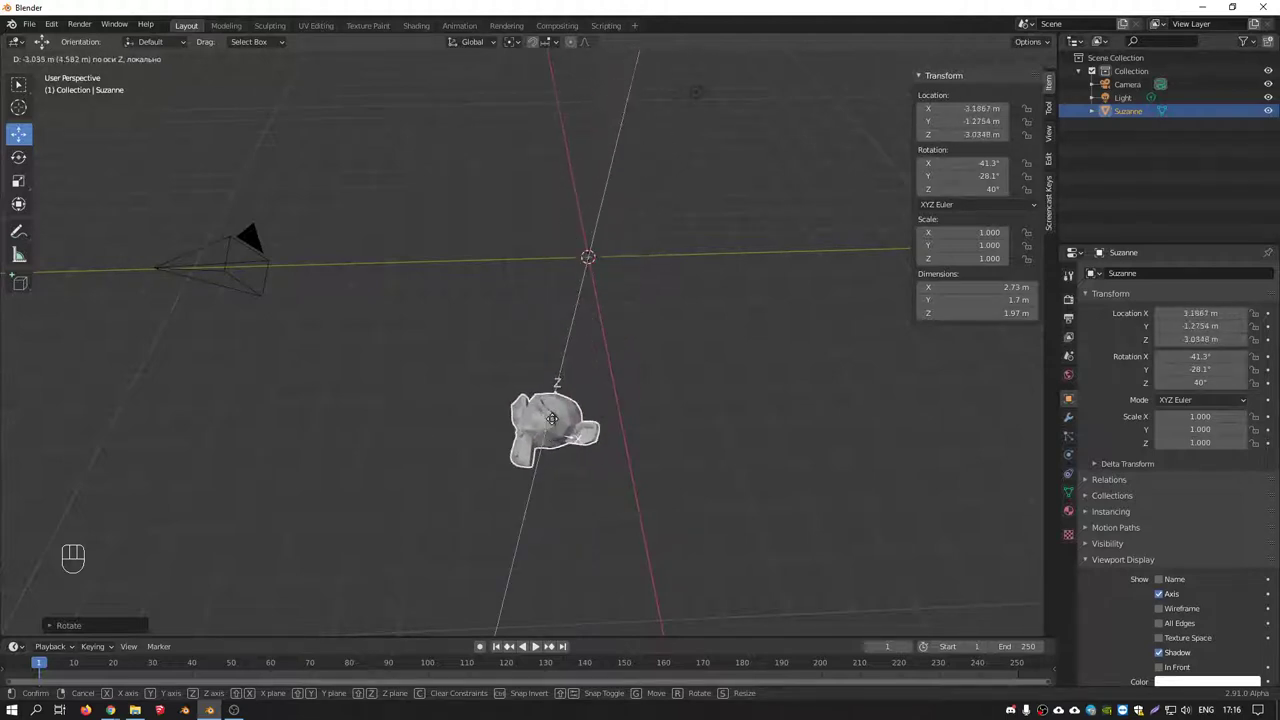
left_click_drag(618, 234, 601, 236)
key("g")
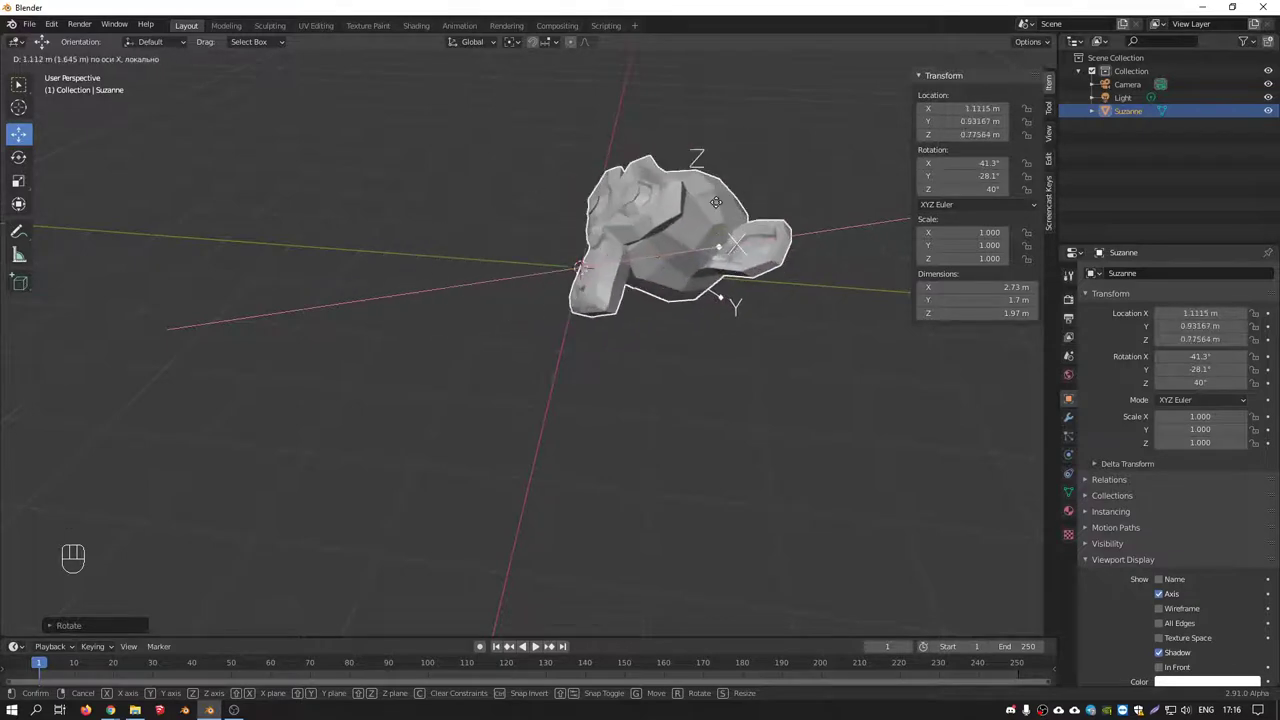
left_click_drag(521, 238, 562, 251)
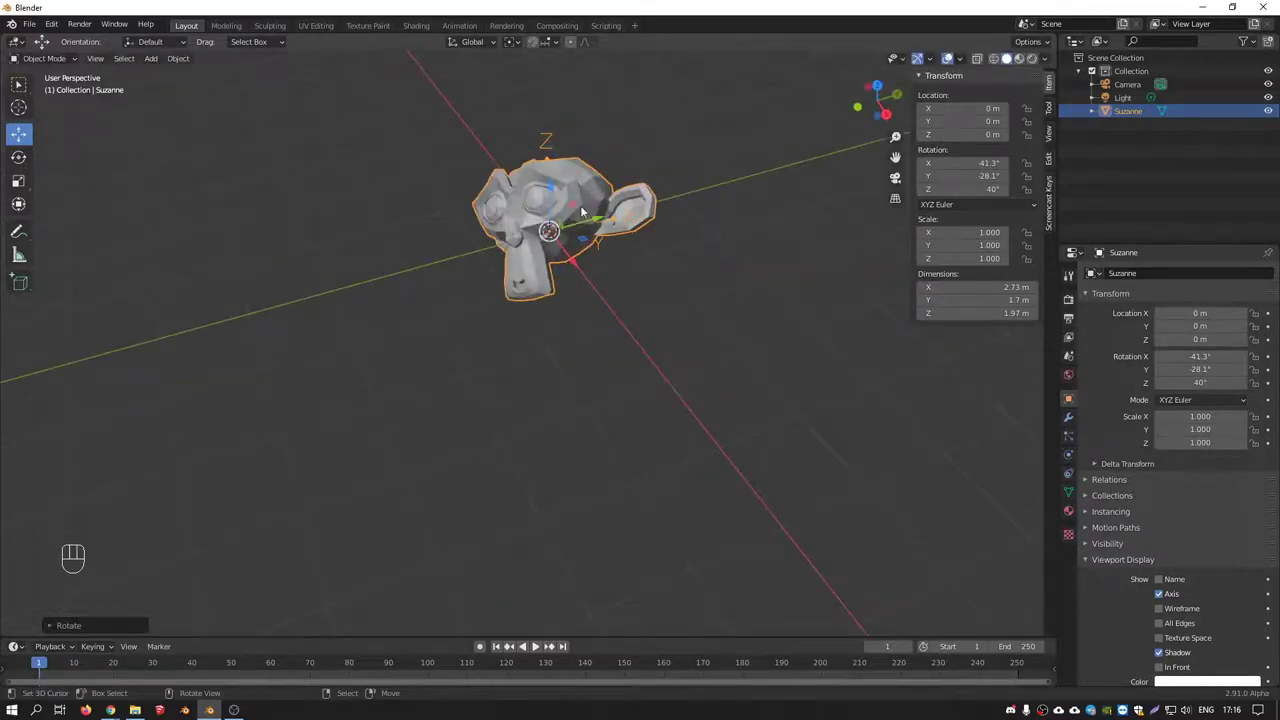
left_click_drag(570, 193, 568, 212)
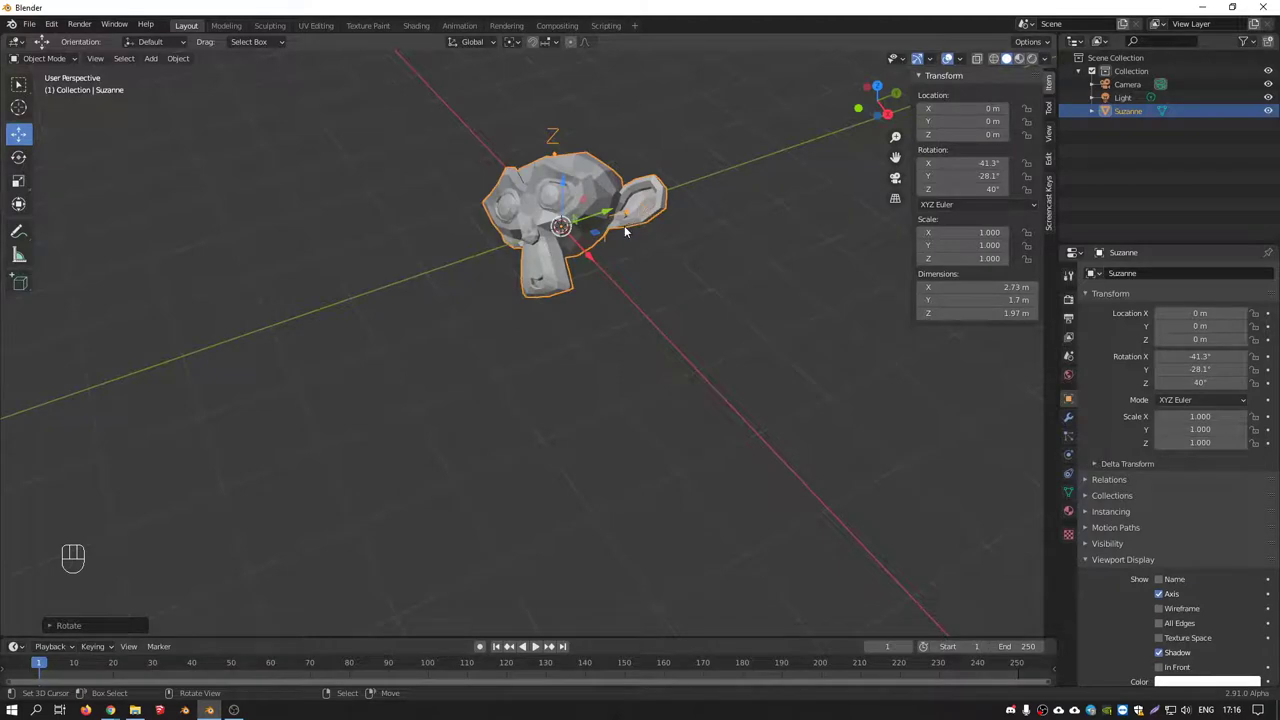
Slide Suzanne across the ground plane with X locked, then reset its location to the origin
key("g")
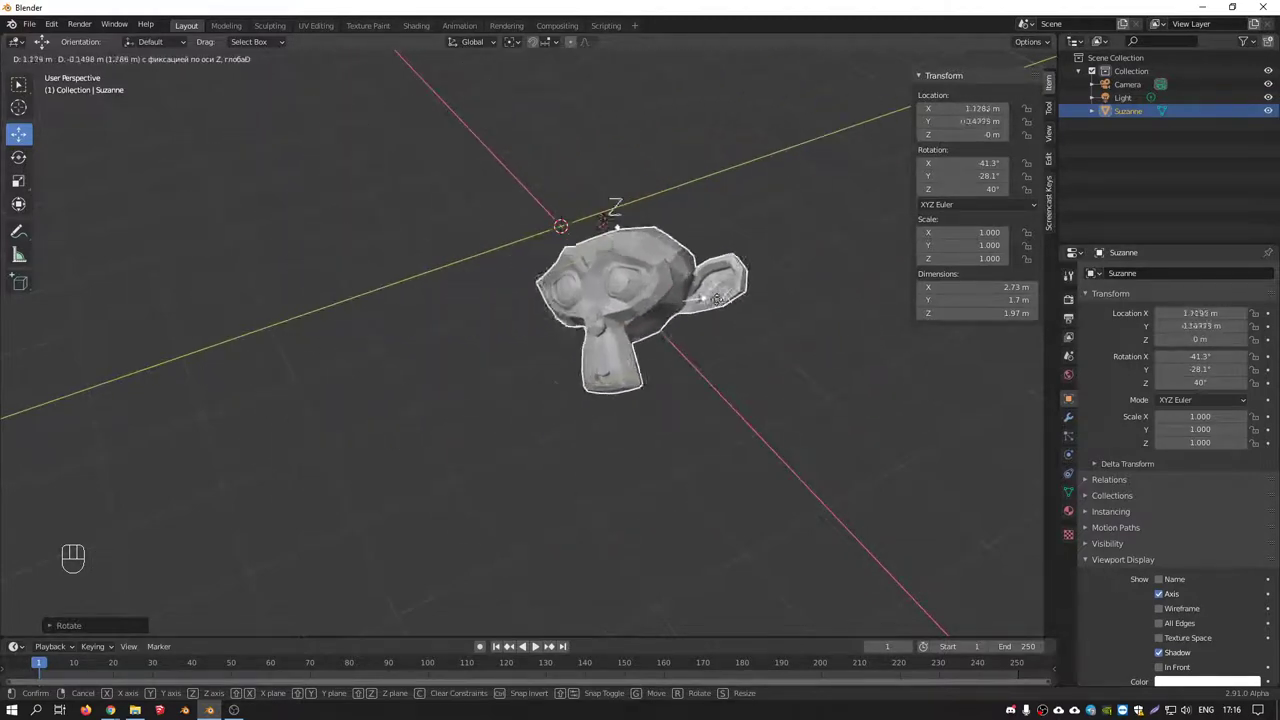
left_click_drag(633, 212, 651, 191)
key("g")
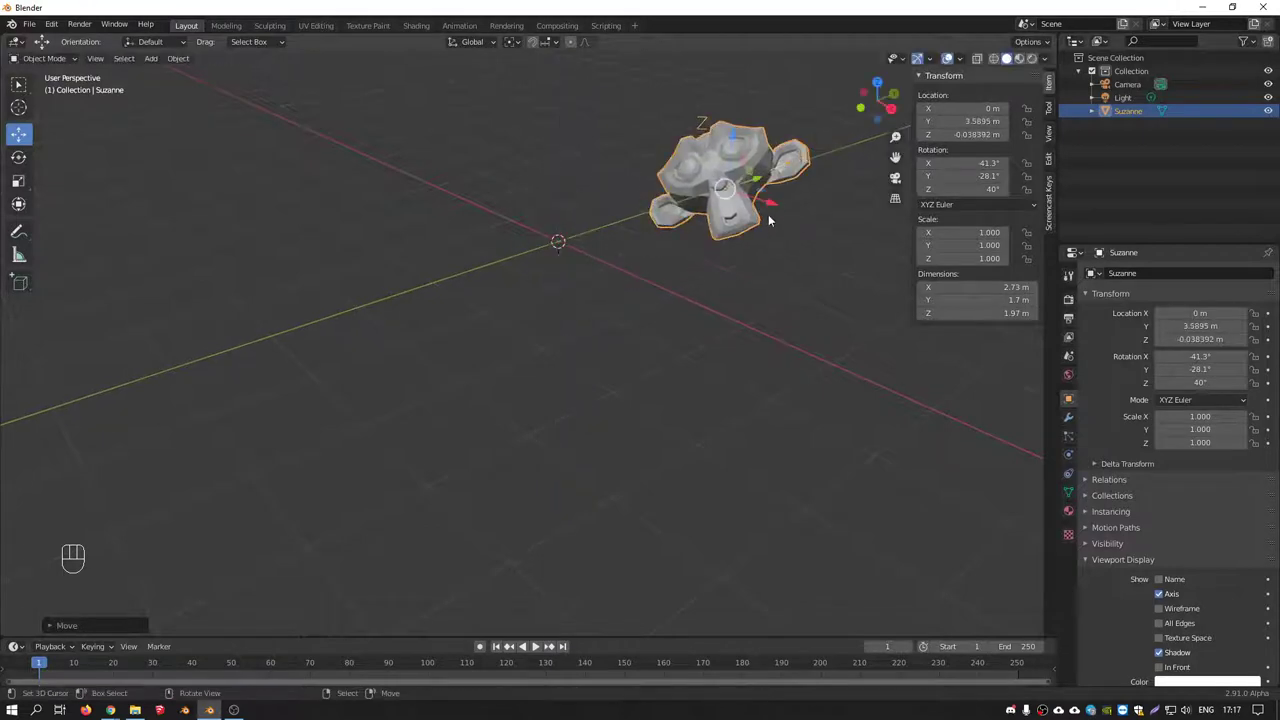
key("alt+g")
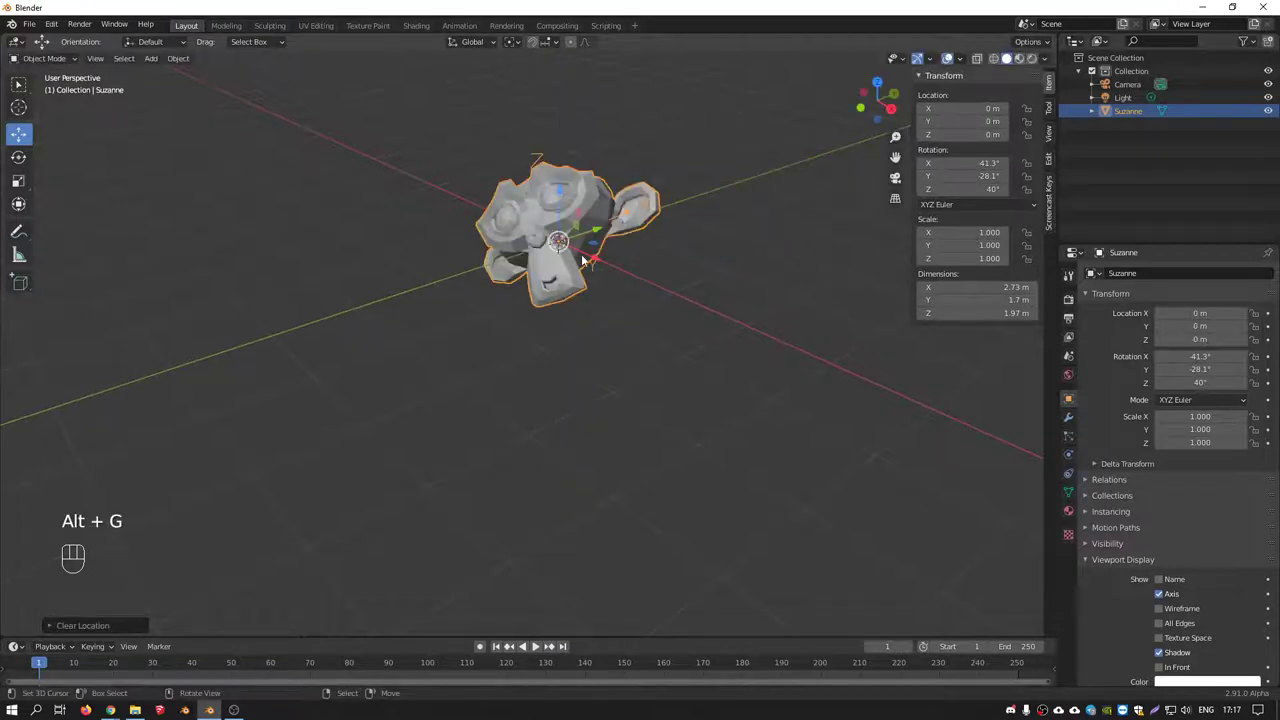
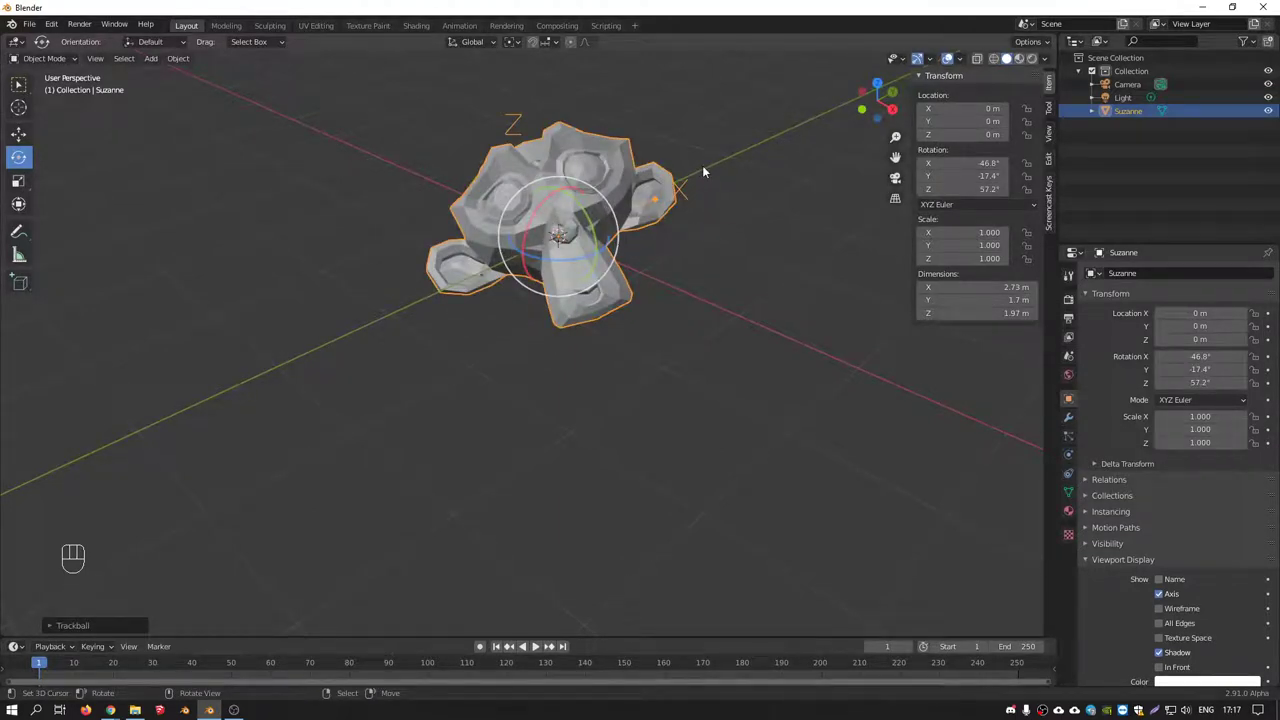
Trackball-rotate Suzanne to about -46.8°, -17.4°, 57.2°
key("r")
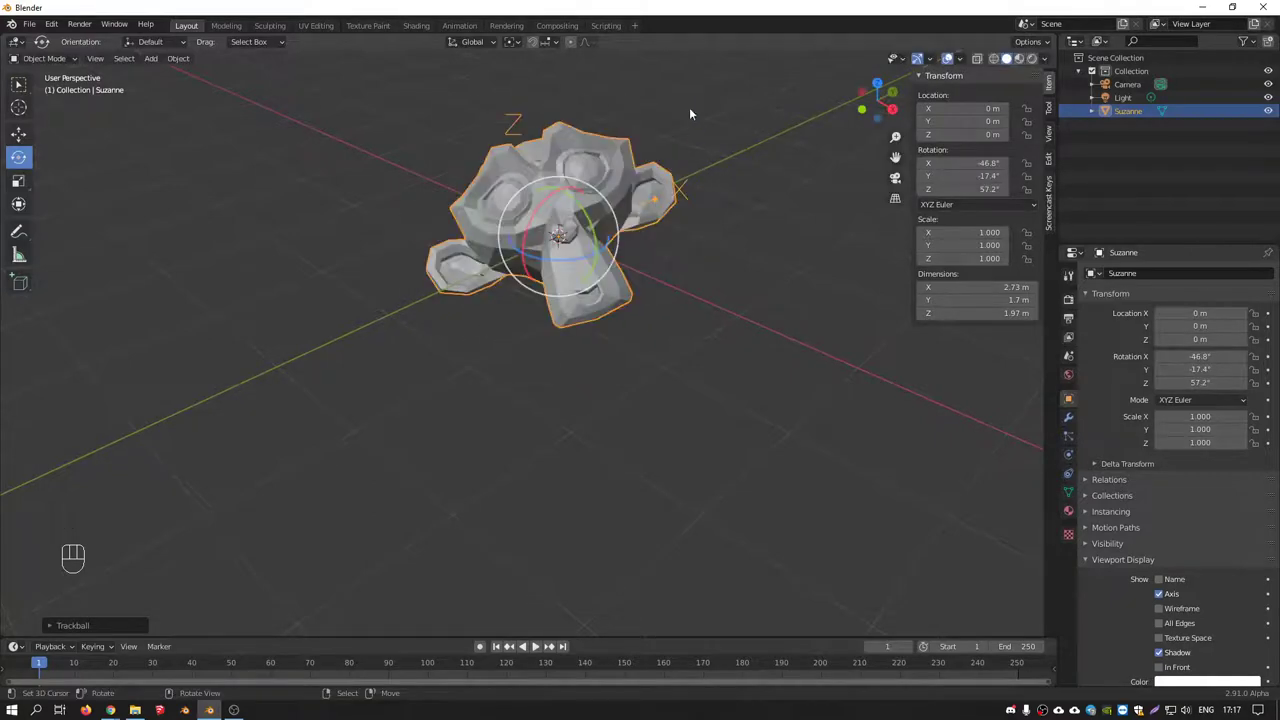
key("r")
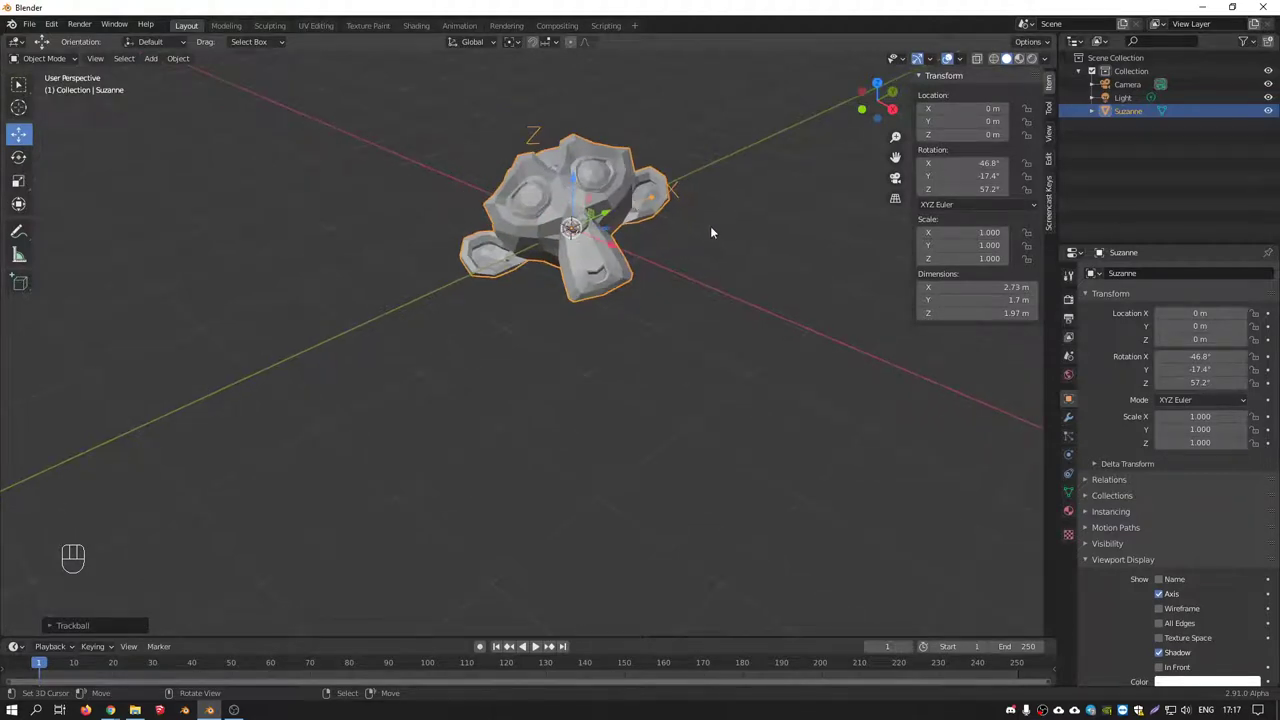
Rotate Suzanne to 102° around Z and shift it about 0.48 m along Y
key("r")
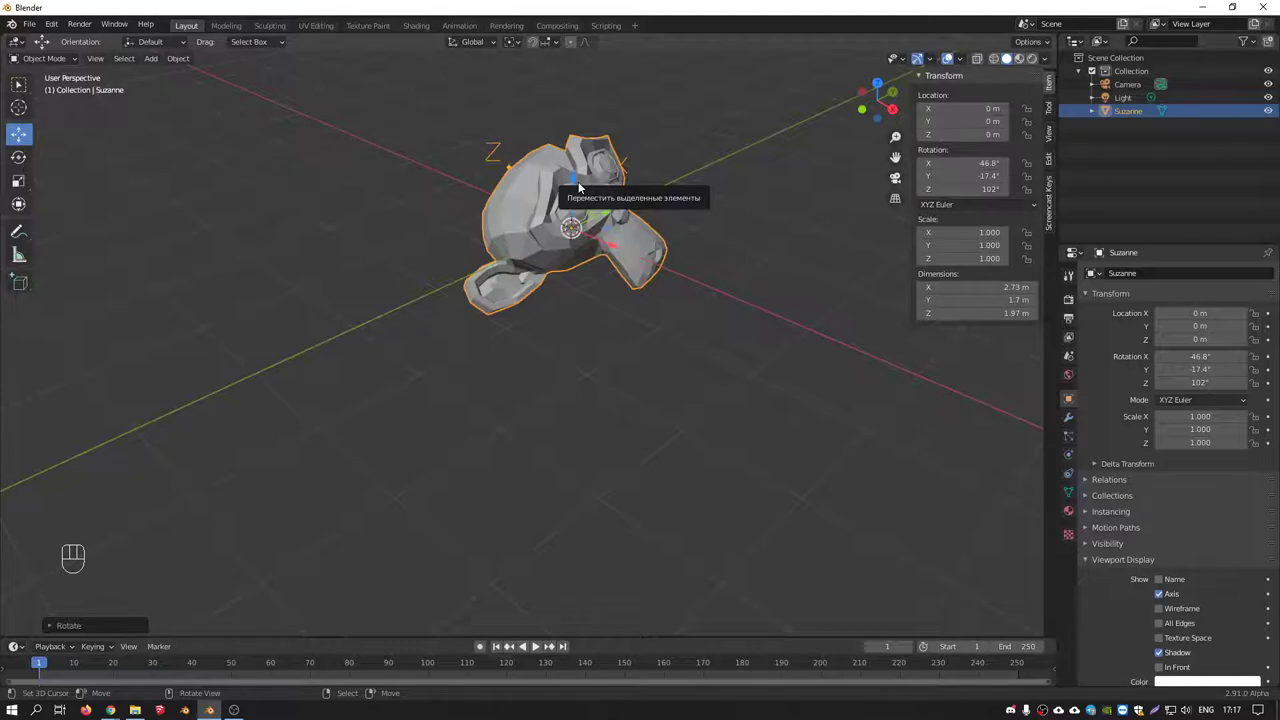
left_click_drag(635, 234, 659, 231)
left_click_drag(638, 231, 543, 320)
left_click_drag(553, 312, 339, 296)
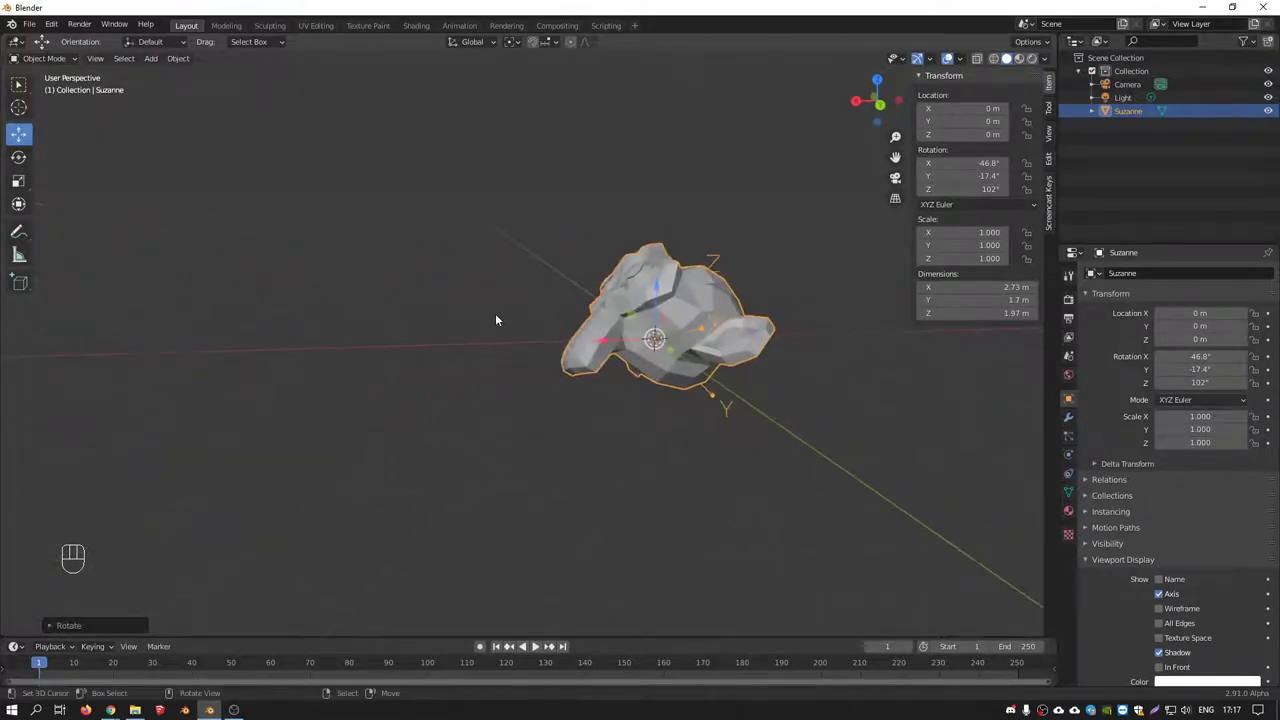
left_click_drag(607, 286, 737, 316)
left_click_drag(641, 288, 704, 276)
middle_click(600, 269)
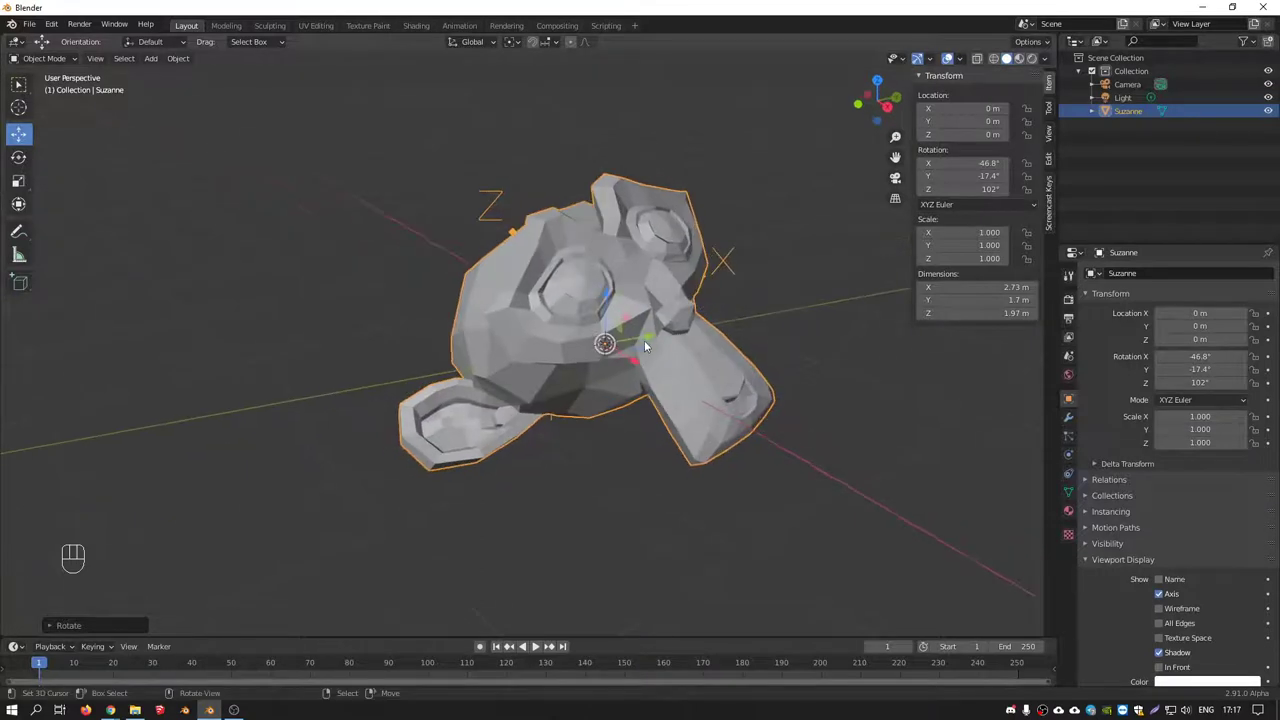
left_click(648, 341)
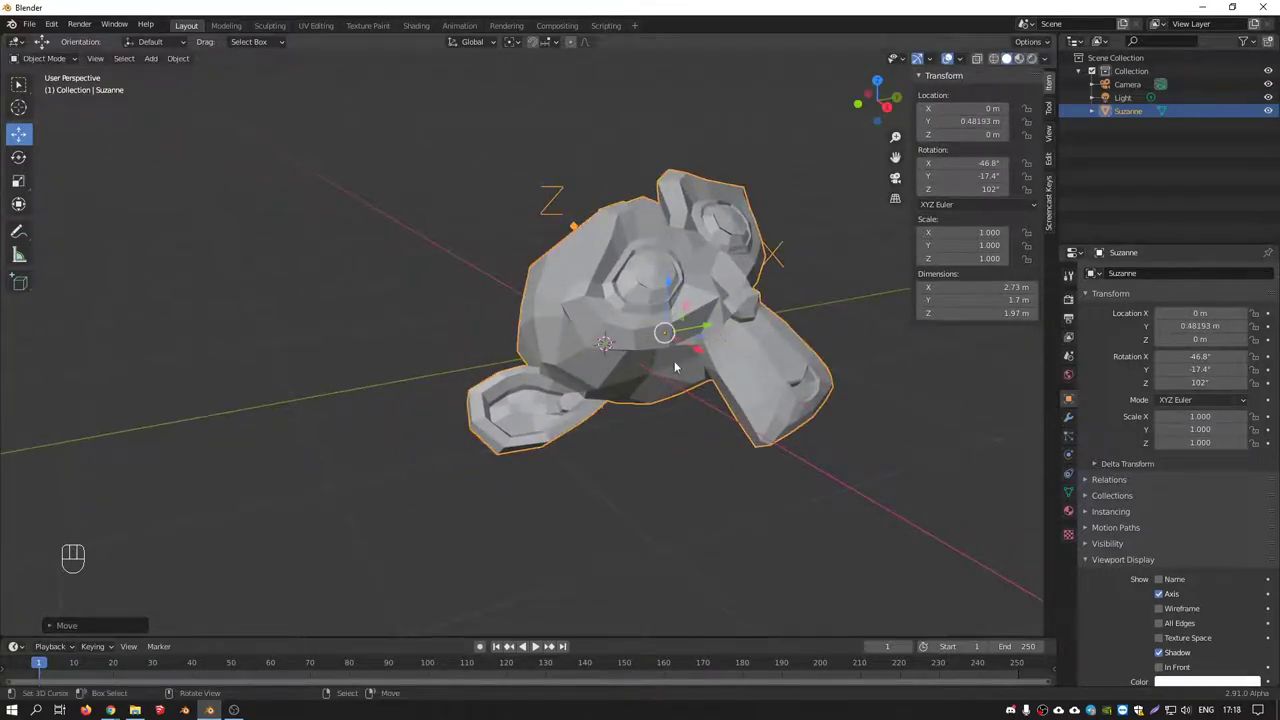
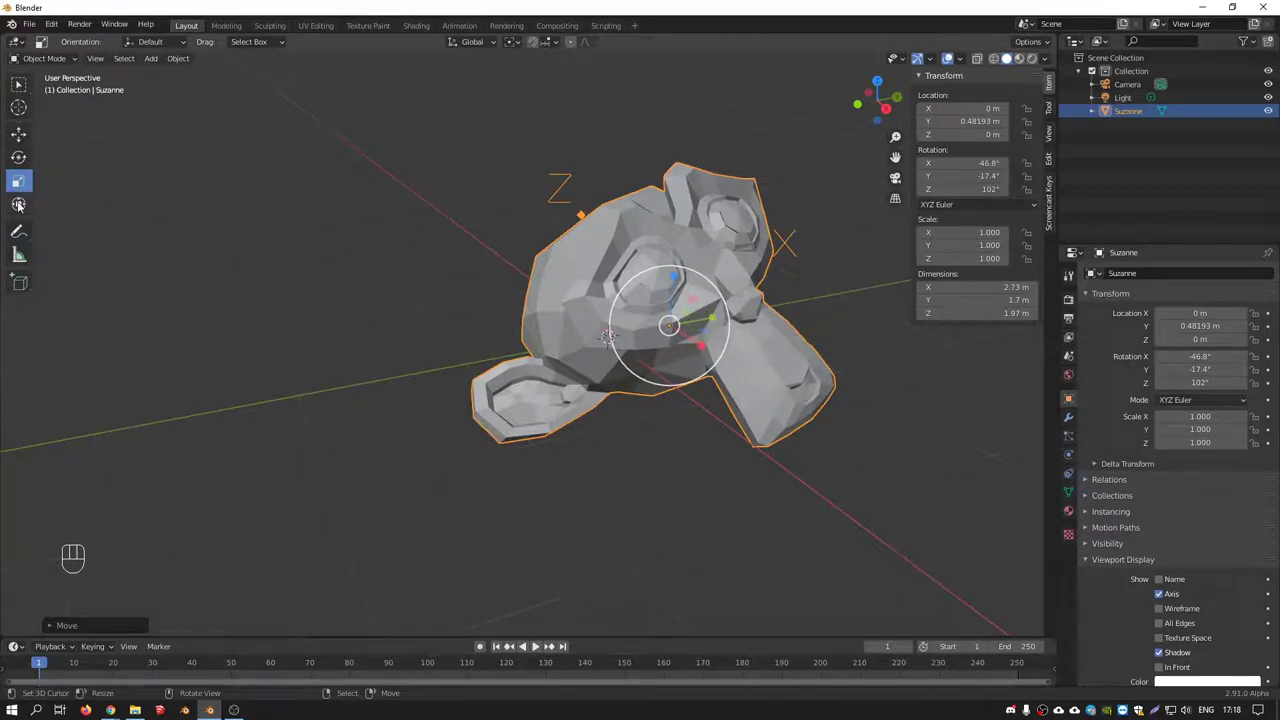
From front view, delete Suzanne leaving only the camera and light
left_click_drag(640, 221, 509, 224)
left_click_drag(569, 218, 405, 223)
key("KP_1")
left_click(535, 260)
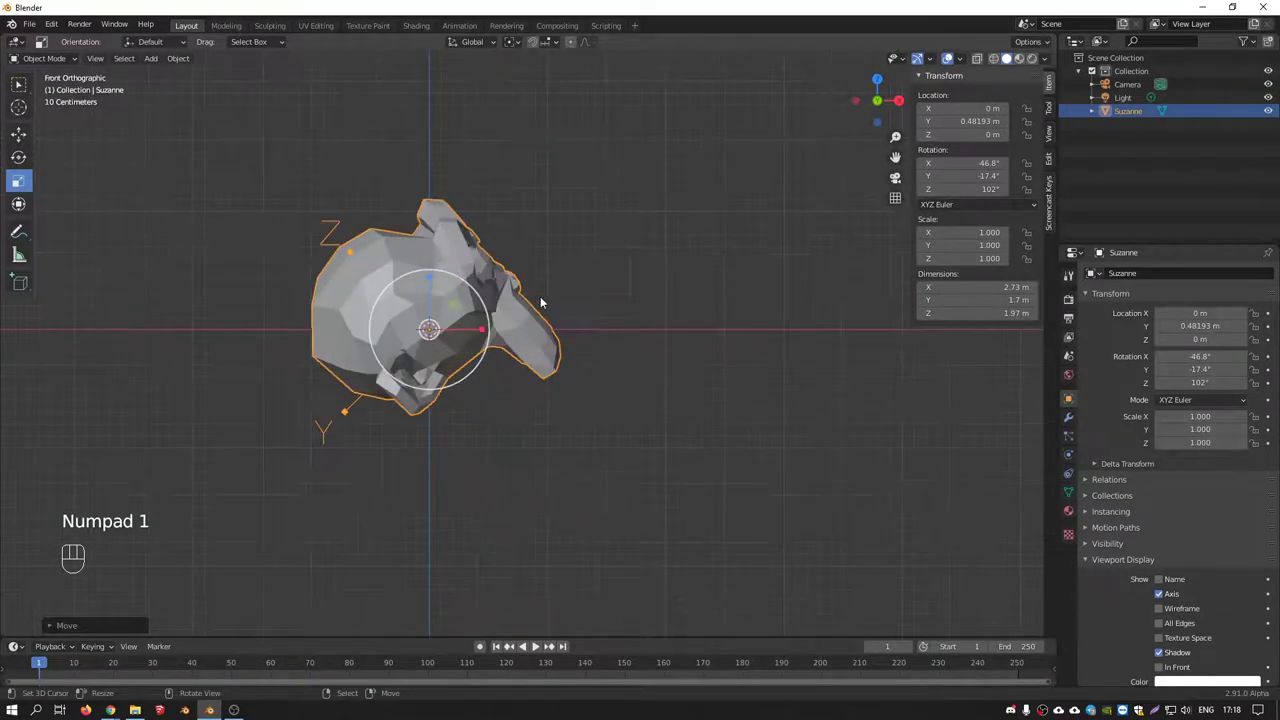
left_click_drag(554, 260, 511, 290)
key("Delete")
left_click_drag(503, 287, 637, 293)
key("KP_1")
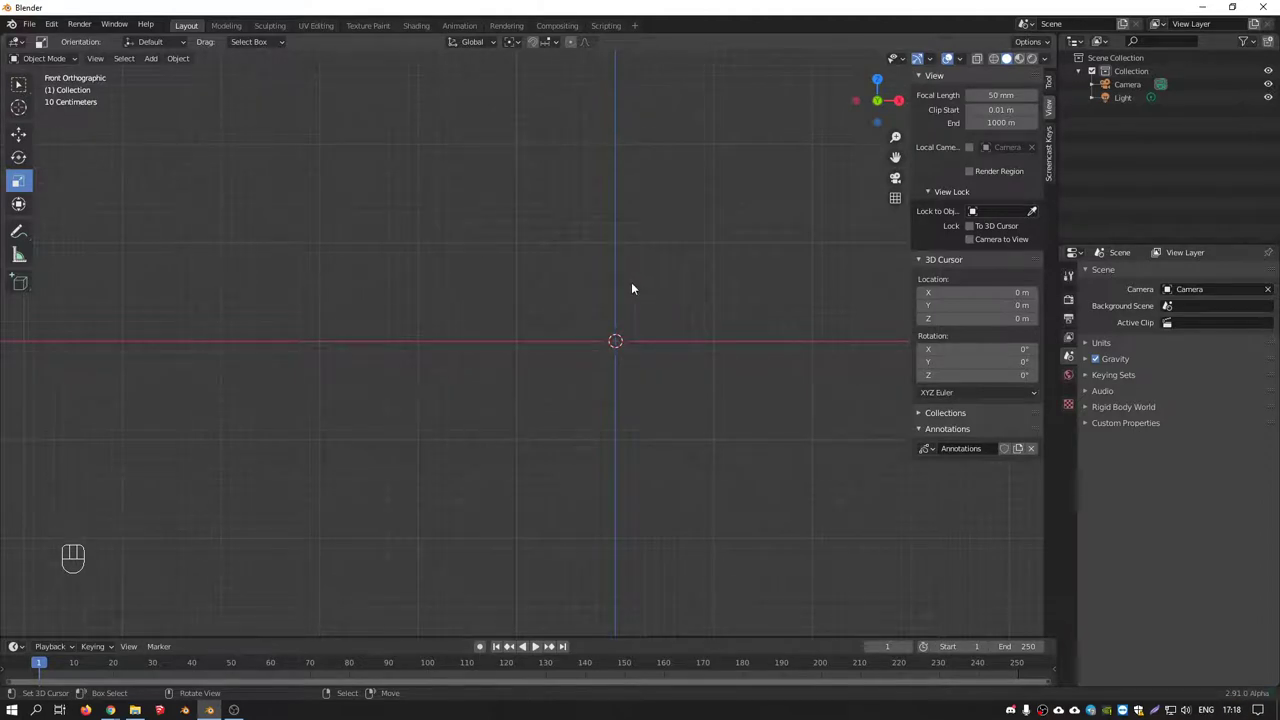
left_click(622, 302)
Add a default 2 m cube at the origin and try a vertical rescale, then cancel it
key("shift+a")
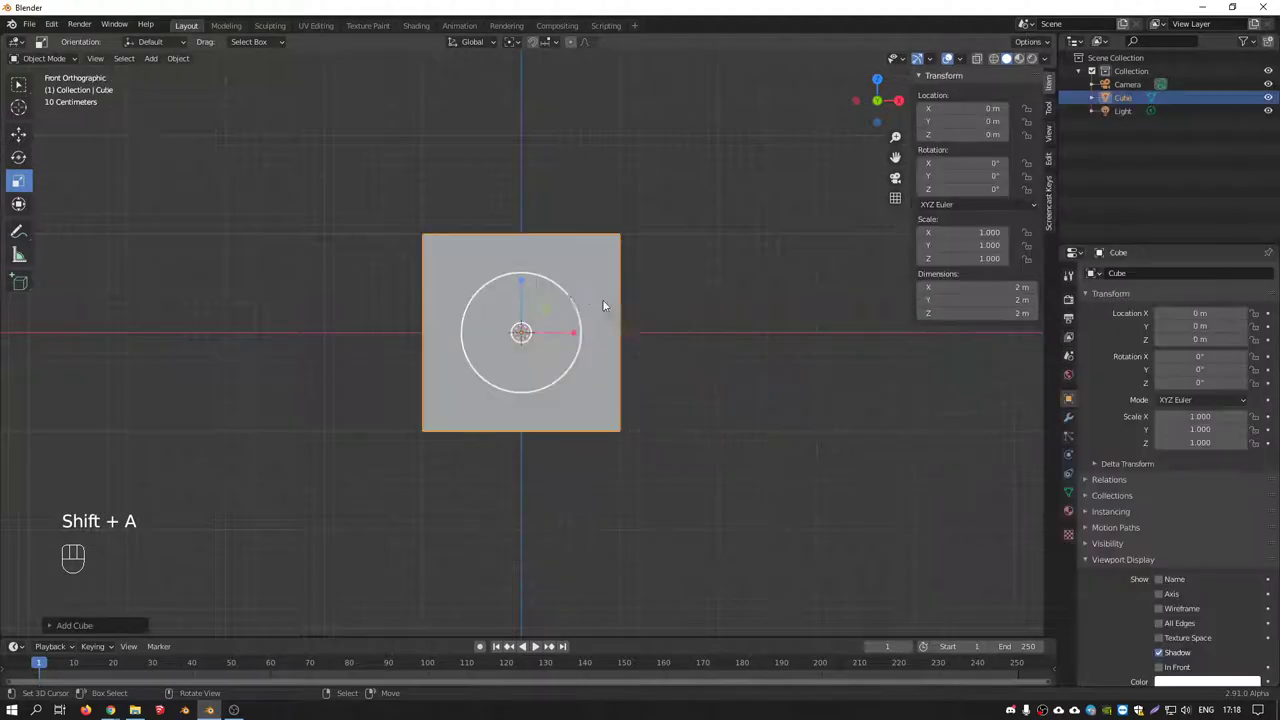
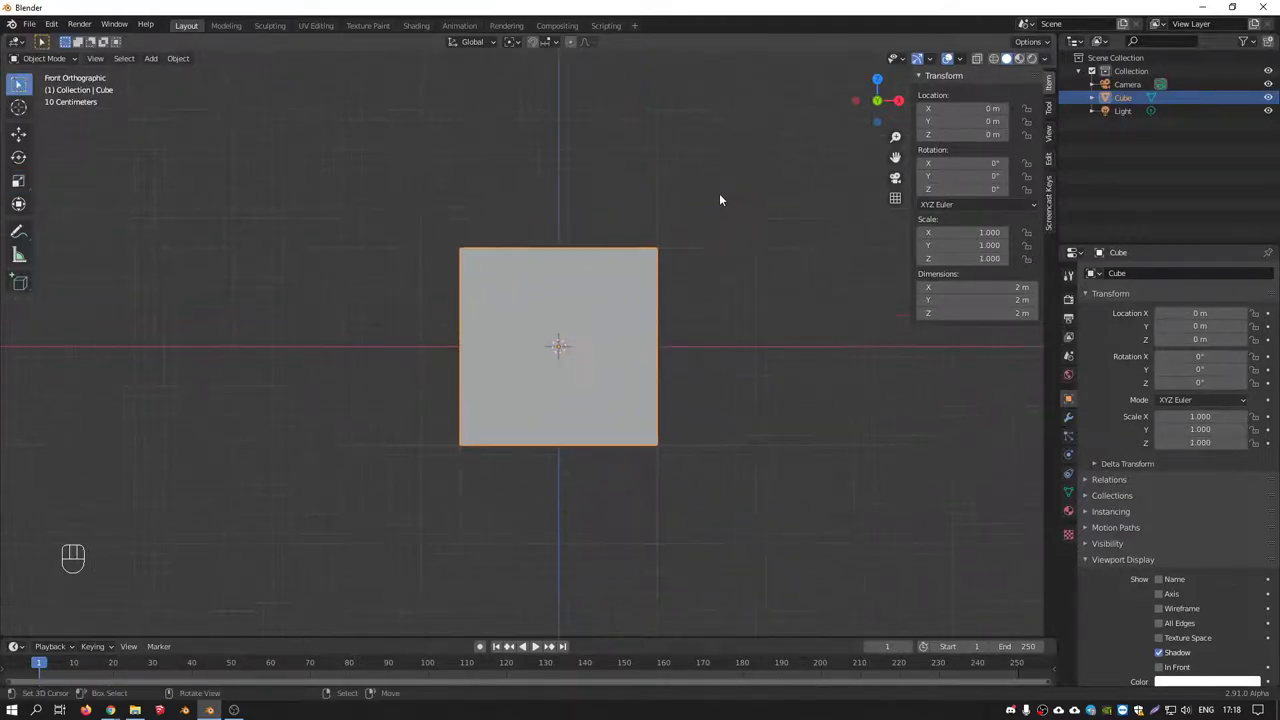
key("s")
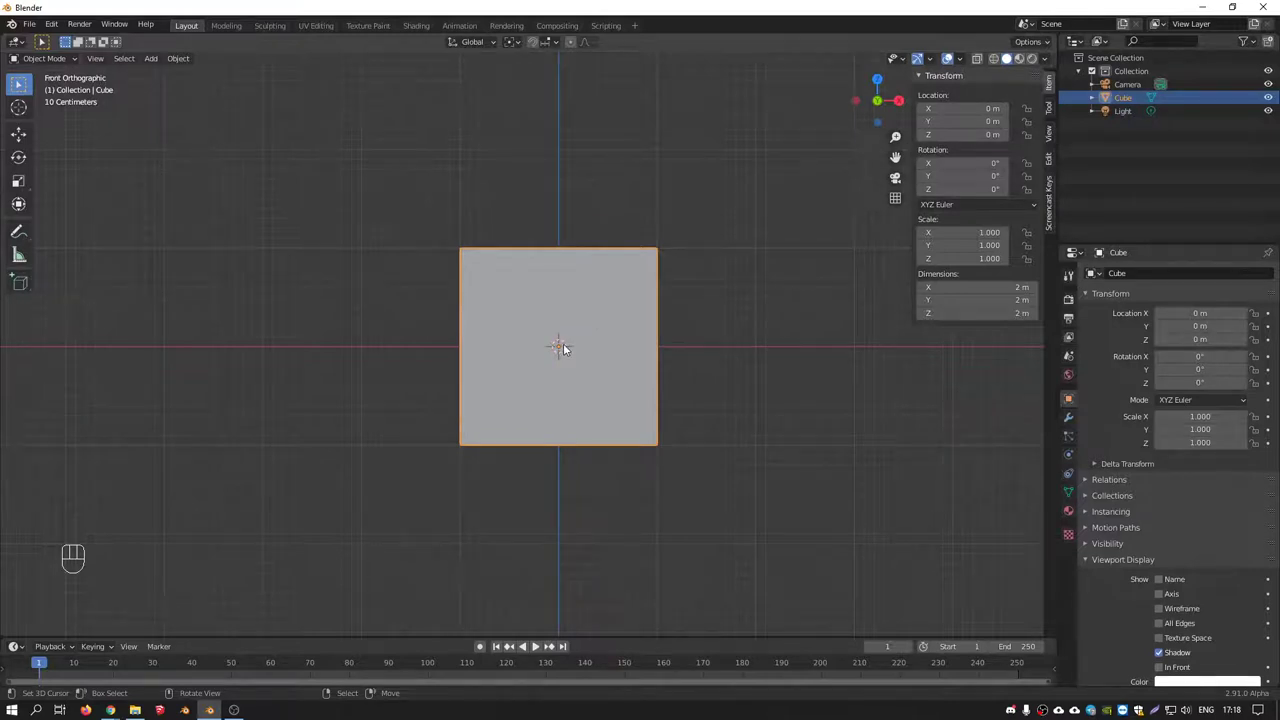
Scale the cube uniformly to 0.4 so it measures 0.8 m per side
key("s")
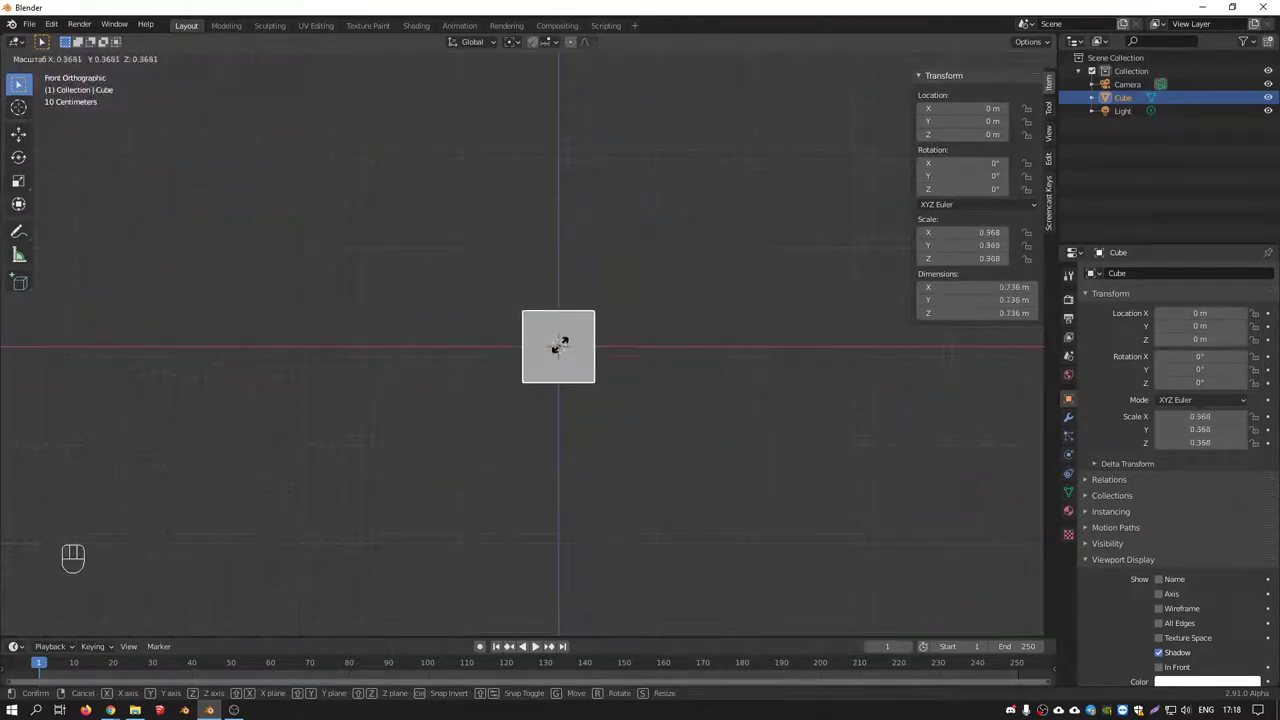
left_click_drag(618, 304, 526, 352)
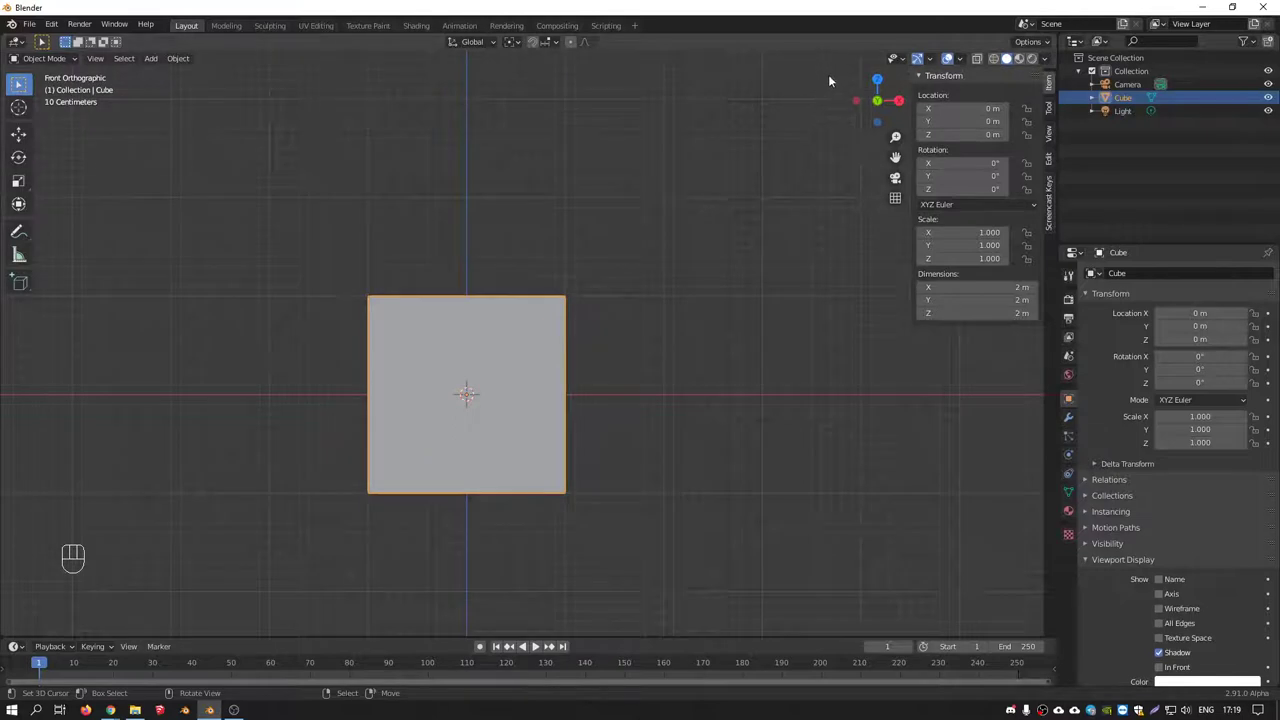
key("s")
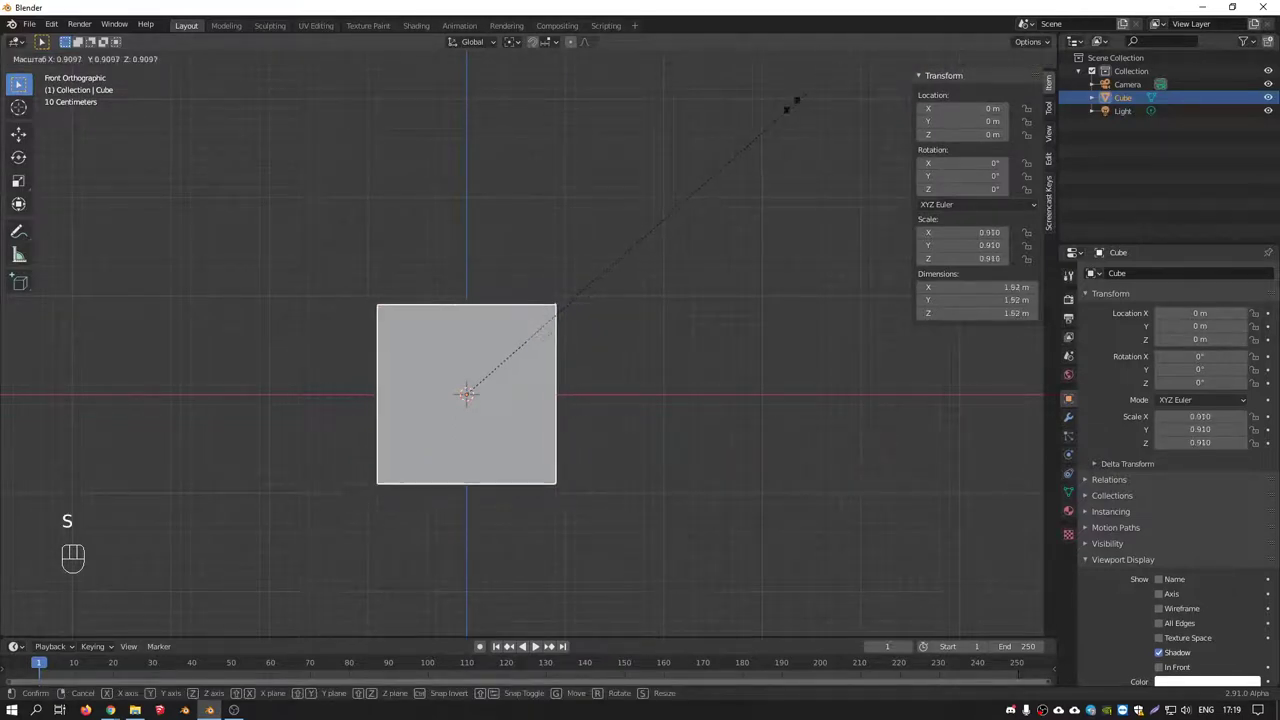
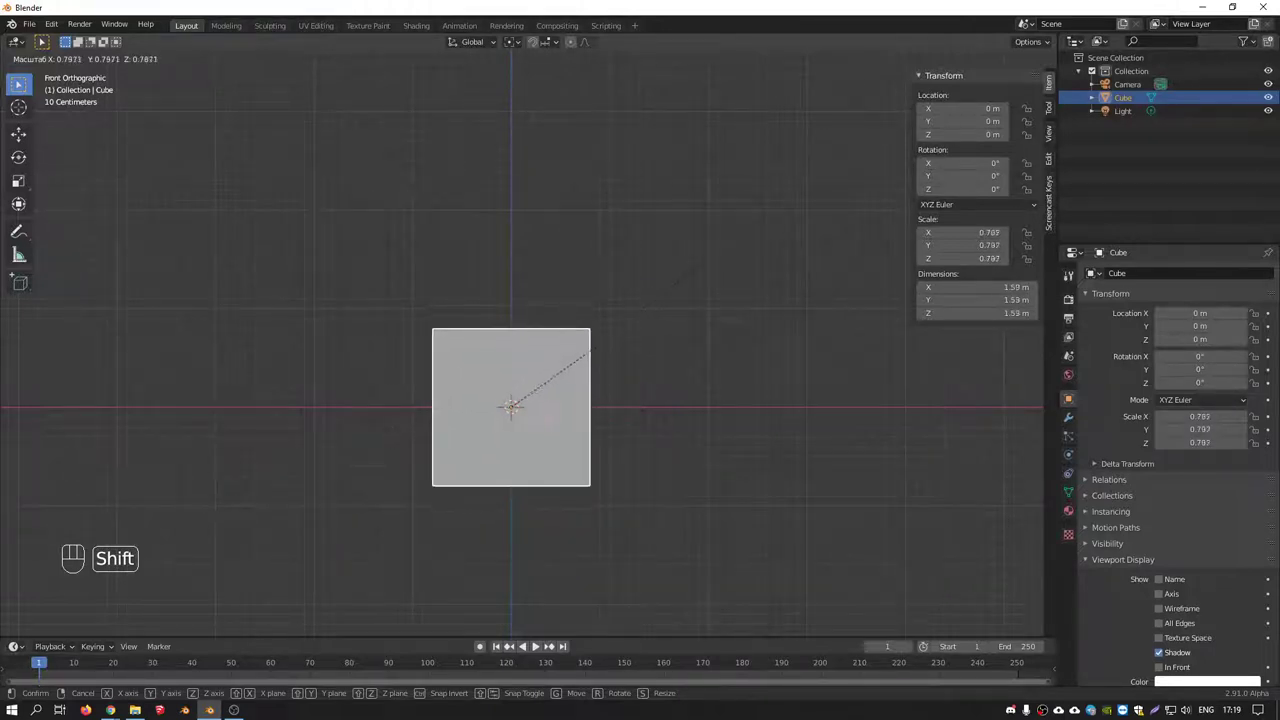
left_click_drag(588, 316, 496, 377)
middle_click(601, 360)
key("s")
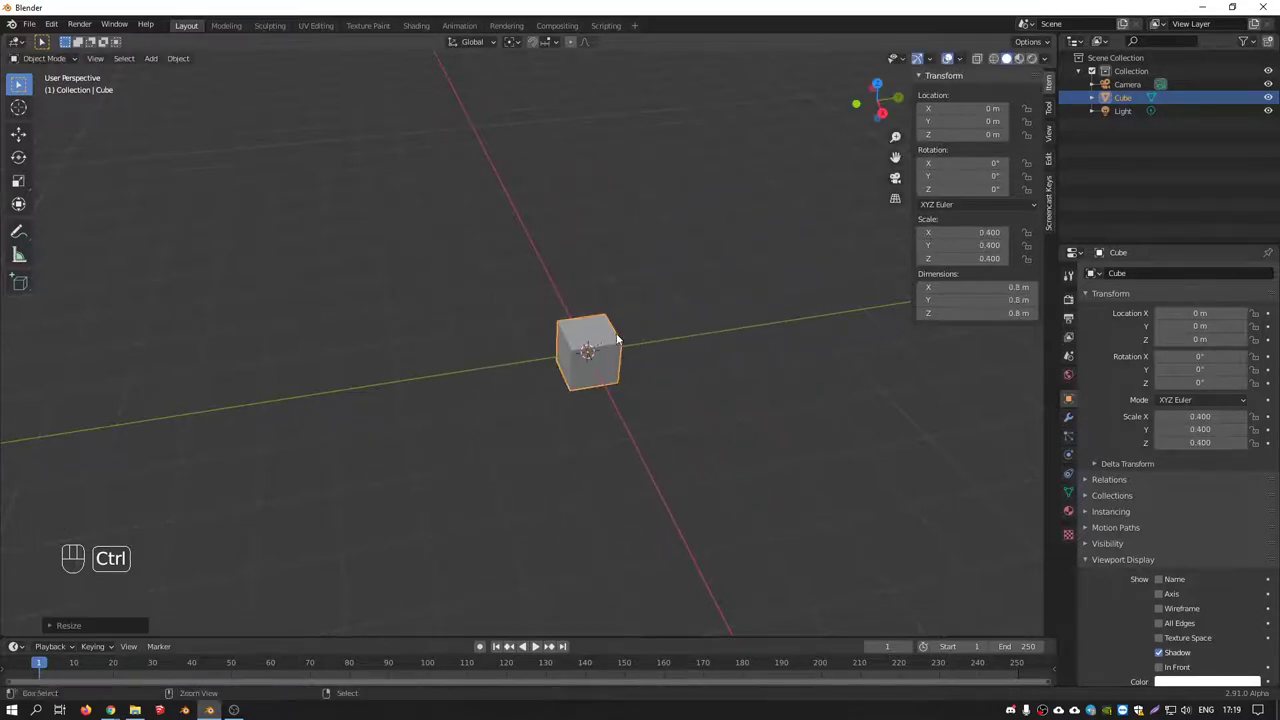
Return to front view and recentre the view on the small cube
left_click_drag(558, 328, 647, 316)
key("KP_1")
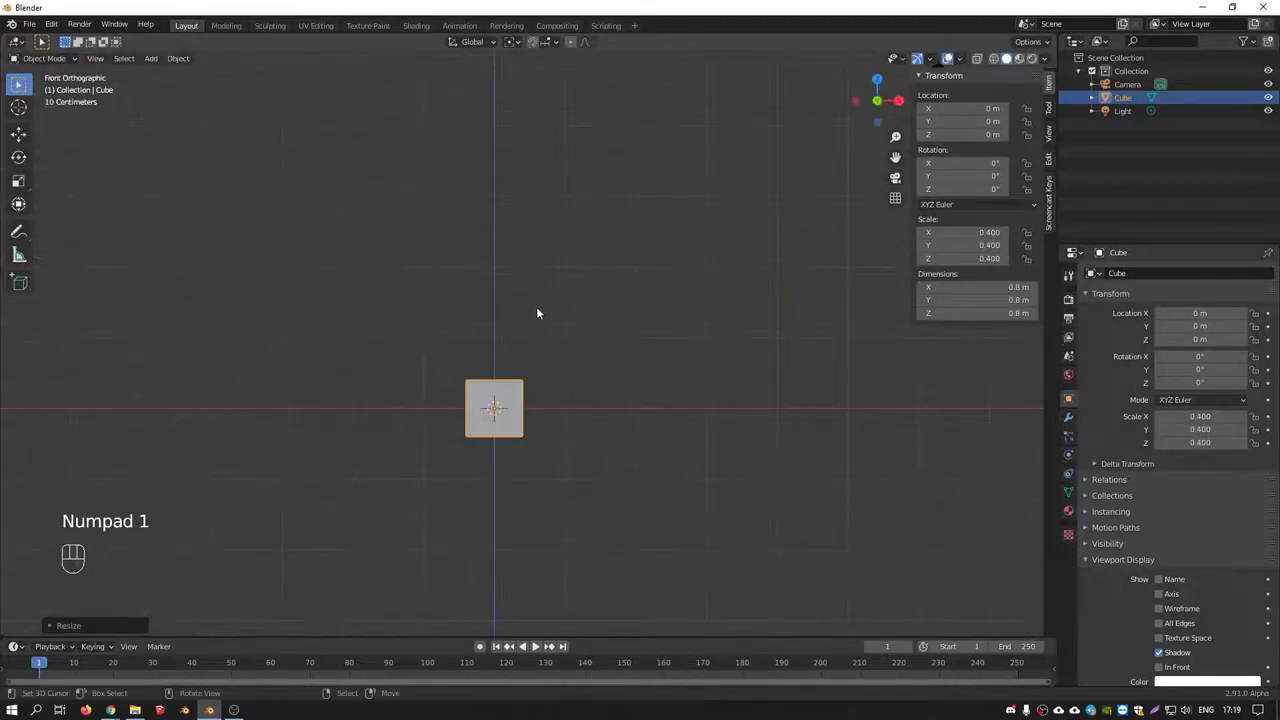
left_click_drag(609, 378, 703, 326)
left_click_drag(645, 339, 621, 300)
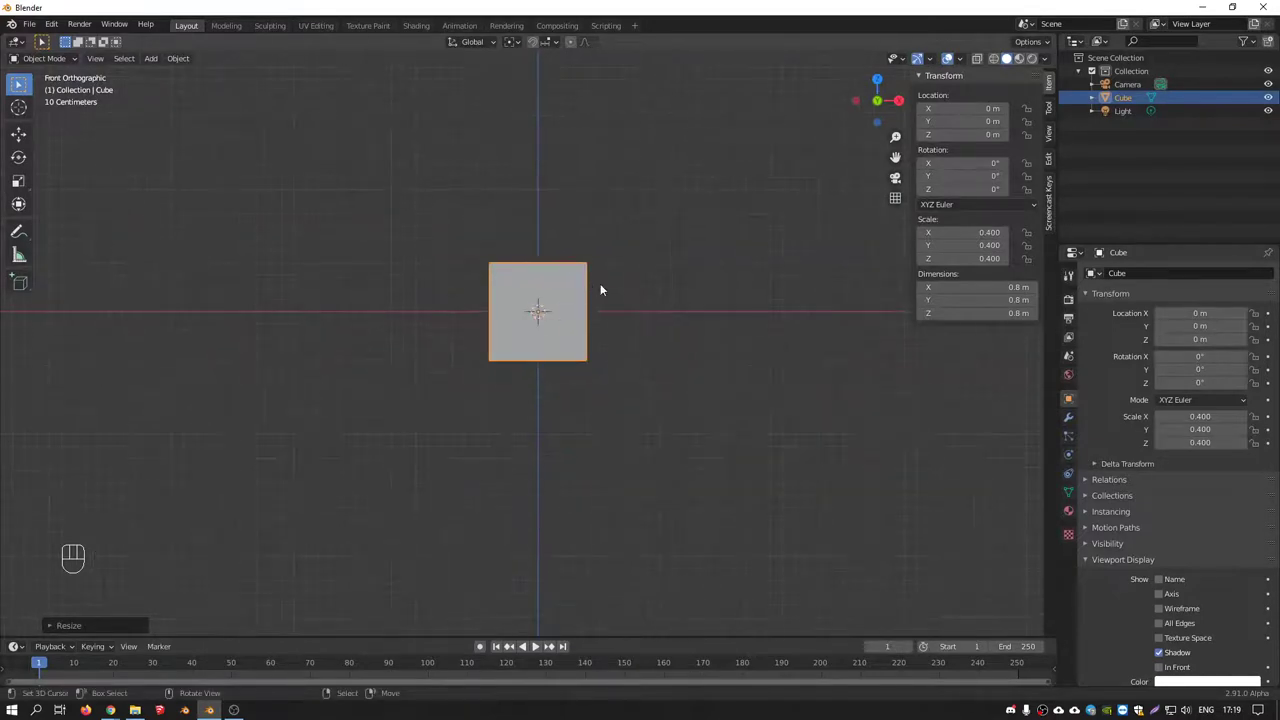
left_click_drag(612, 326, 527, 321)
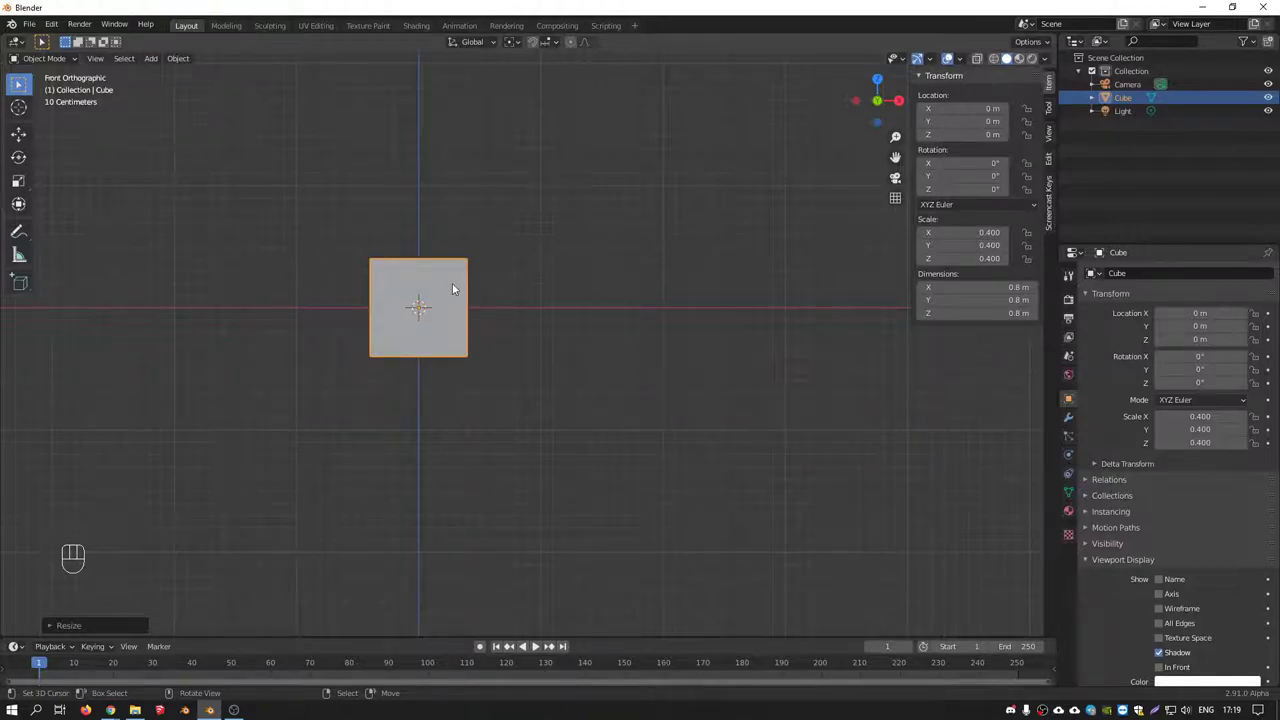
Duplicate the small cube and redo the attempts, discarding misplaced copies
key("shift+d")
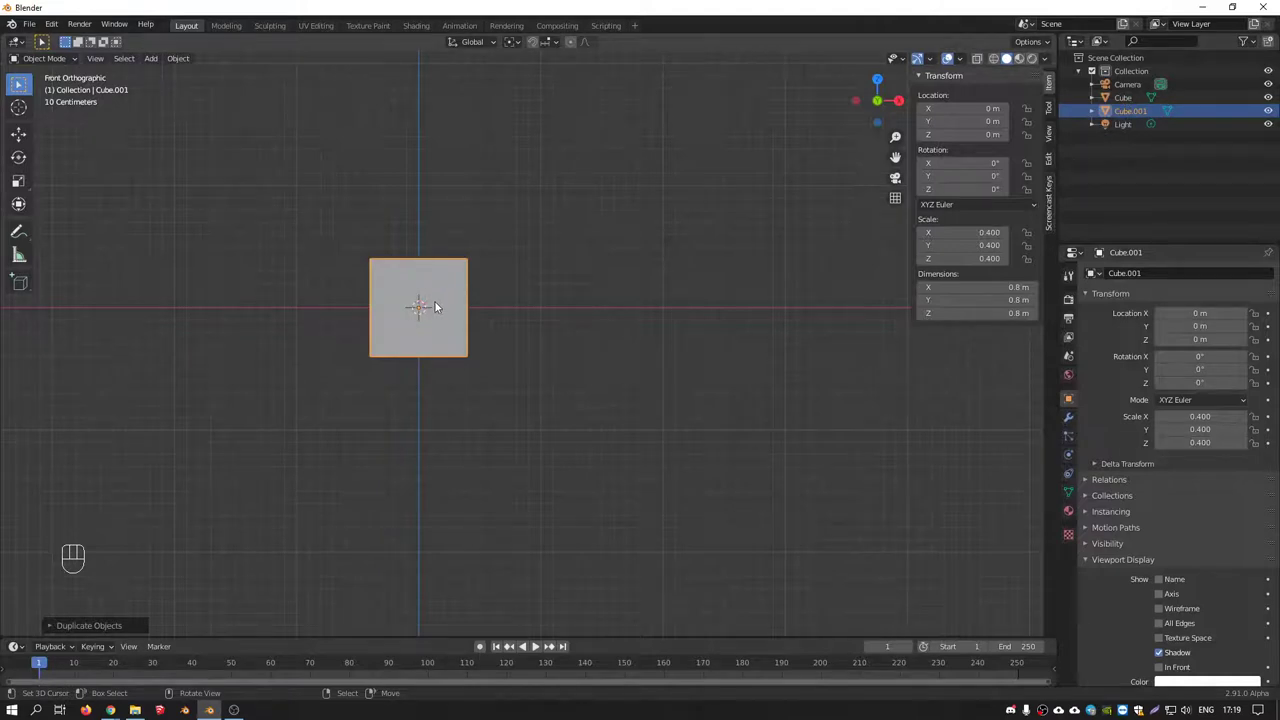
key("g")
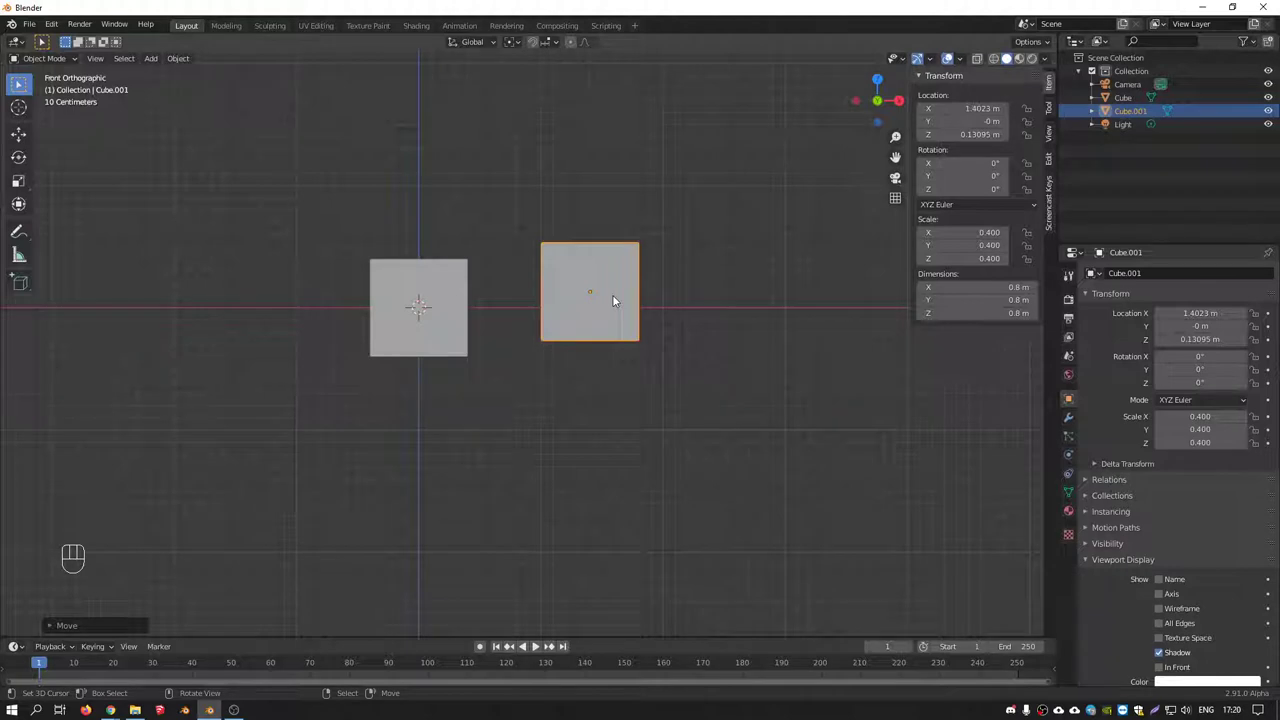
key("Delete")
left_click_drag(183, 56, 438, 323)
left_click(463, 280)
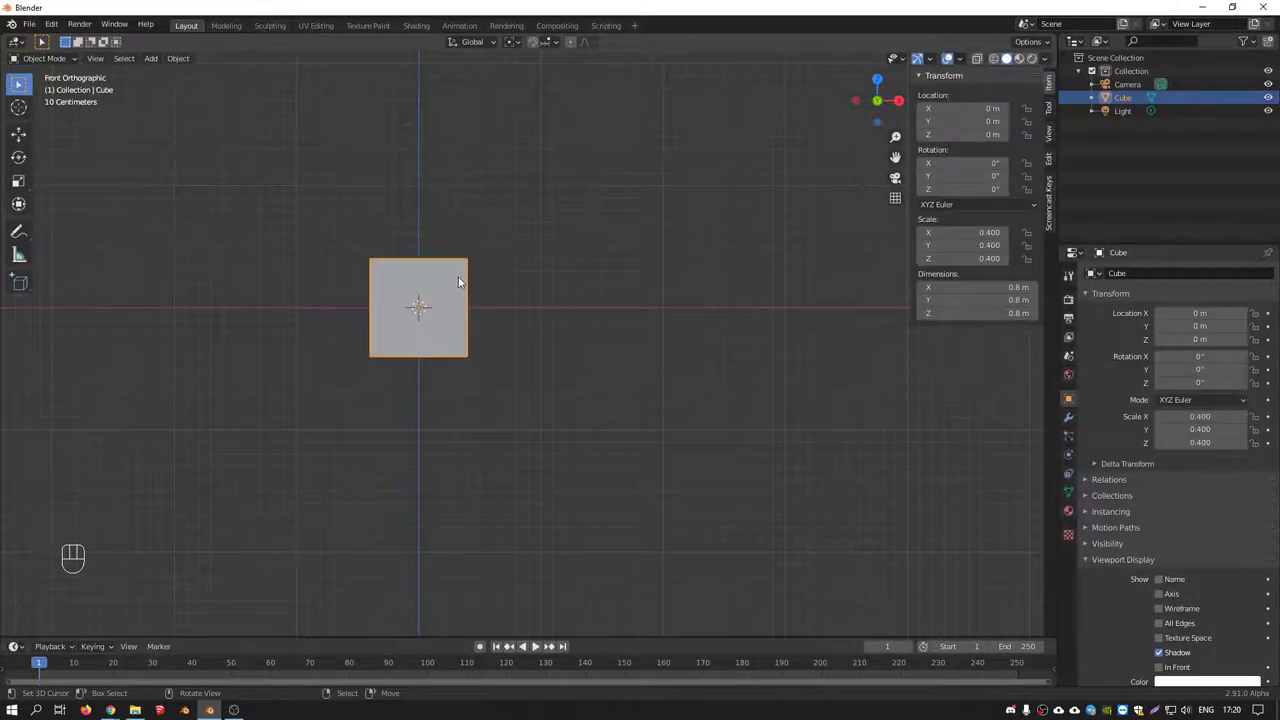
key("shift+d")
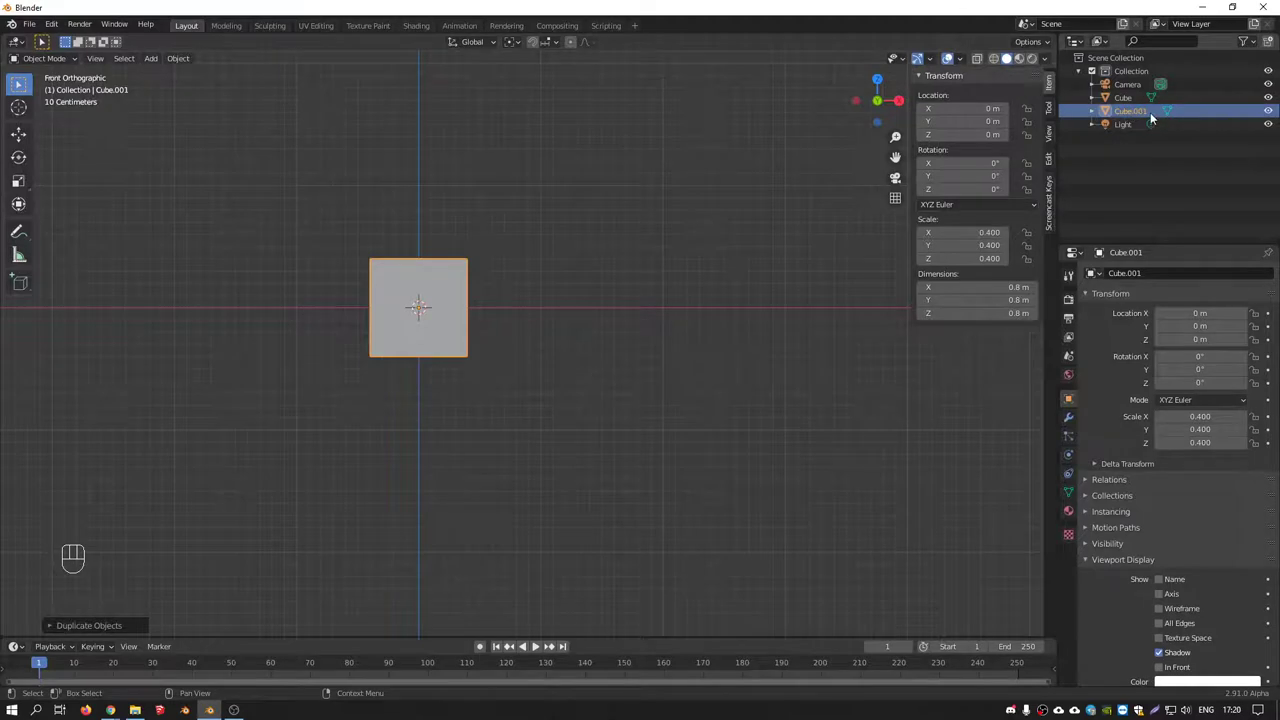
key("Delete")
left_click(437, 278)
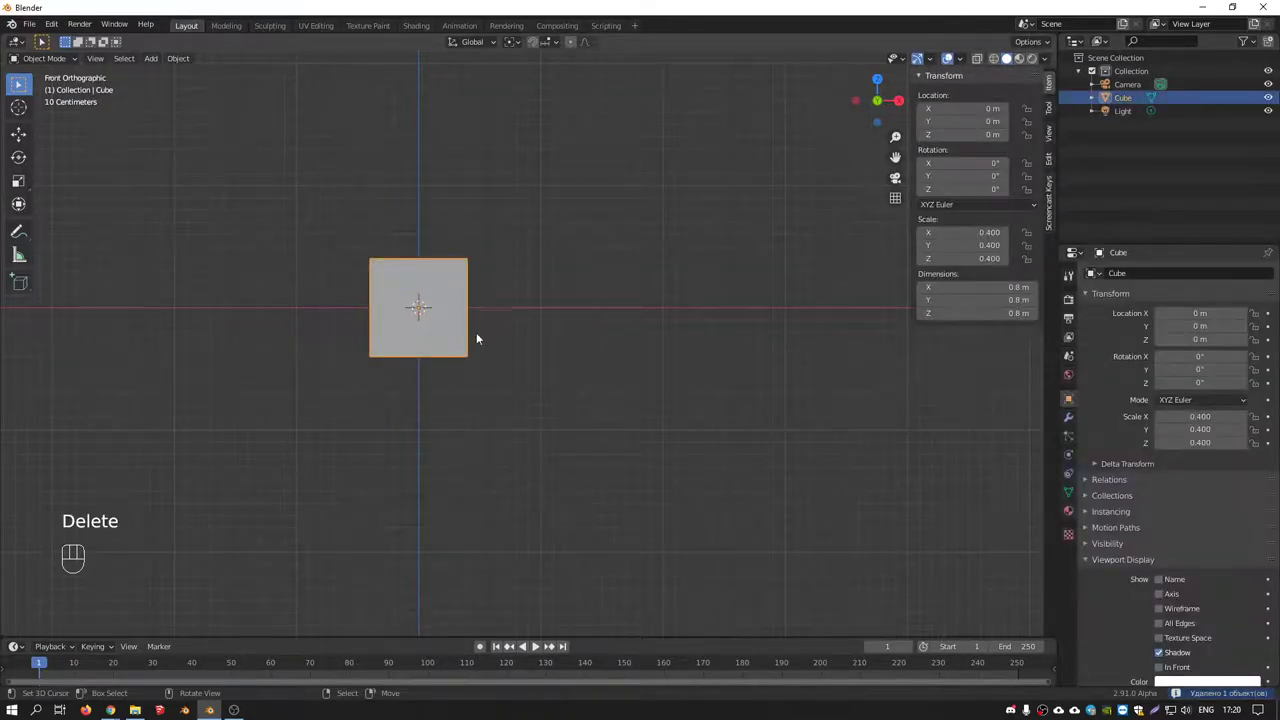
Place Cube.001 near X 1.06 m and a linked duplicate Cube.002 near X 2.37 m
key("shift+d")
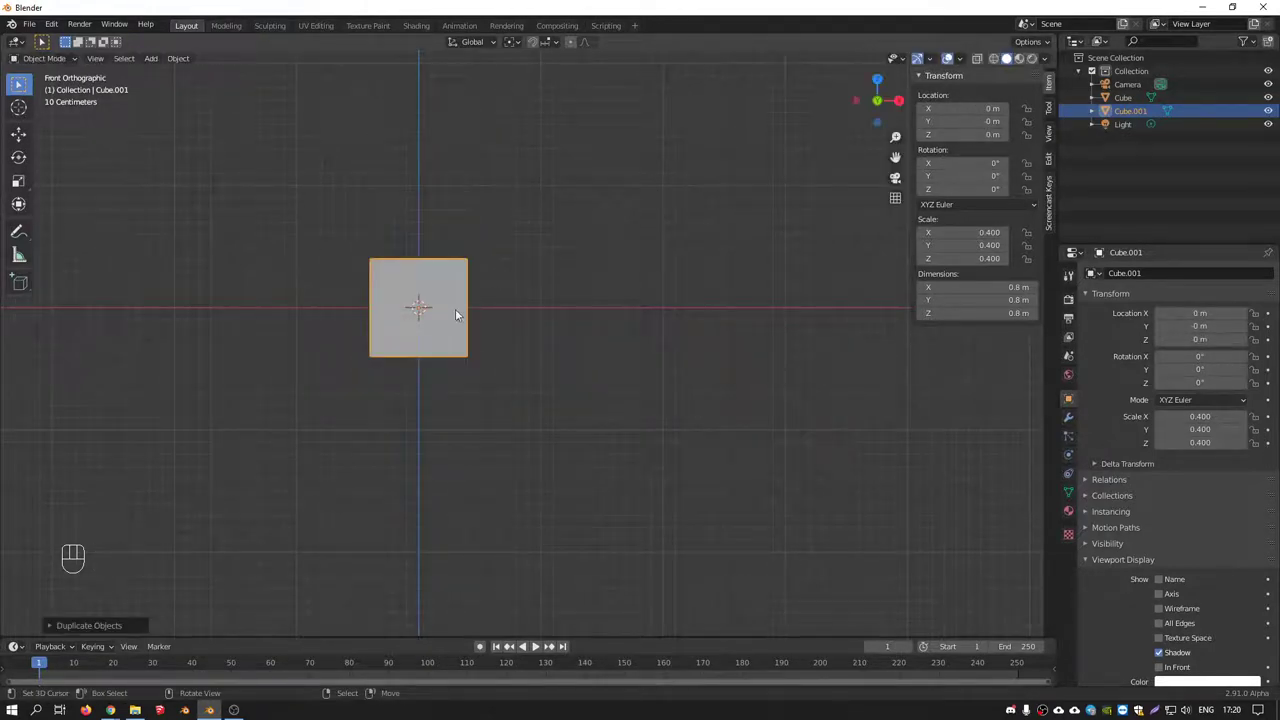
key("g")
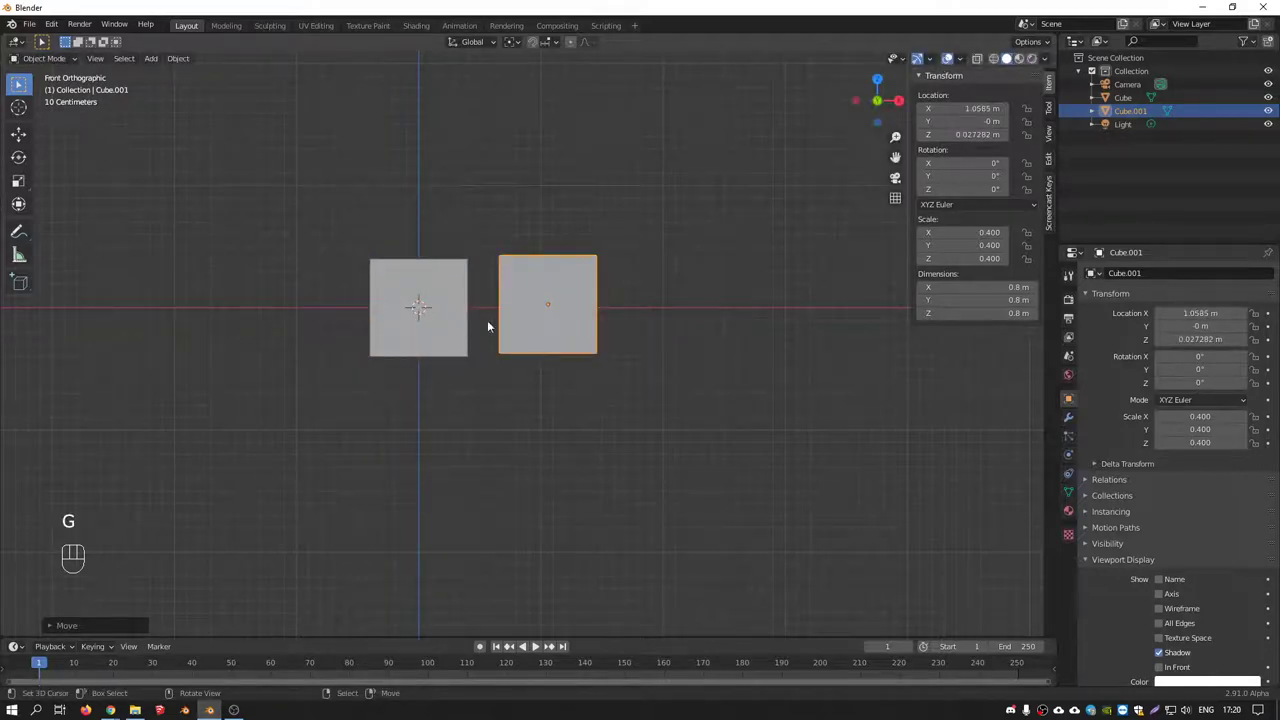
left_click_drag(526, 286, 523, 252)
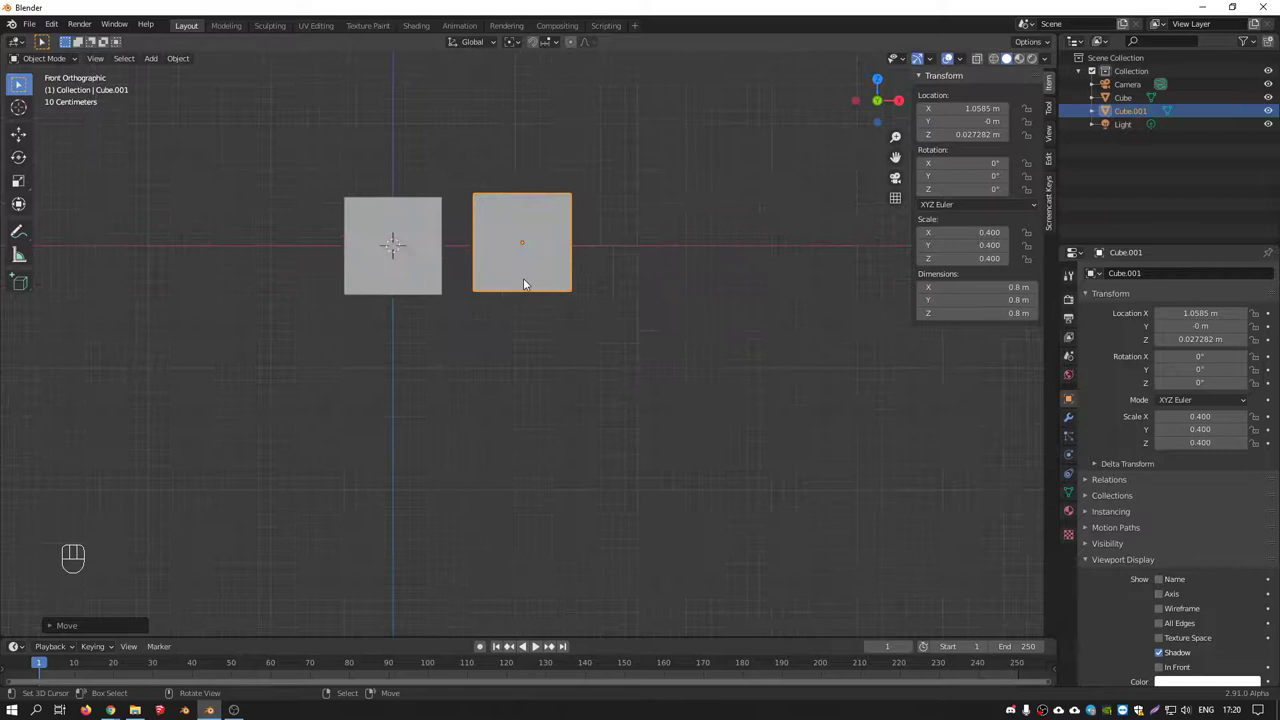
key("alt+d")
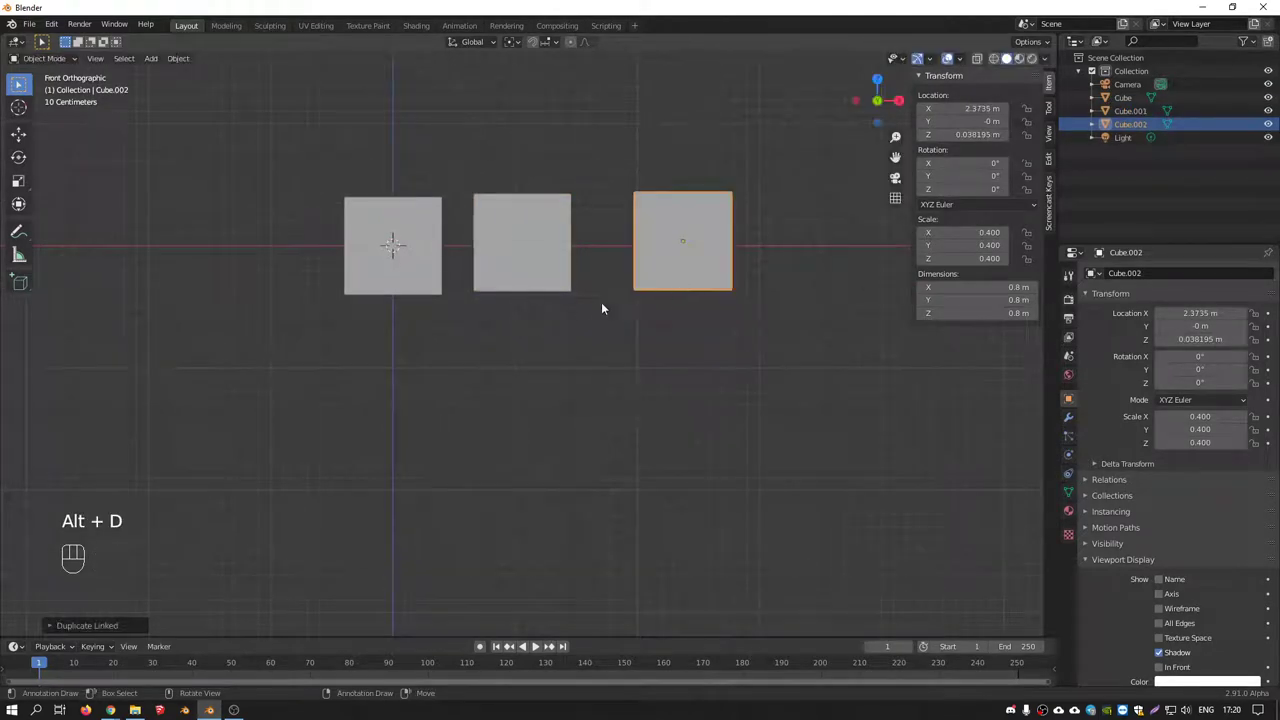
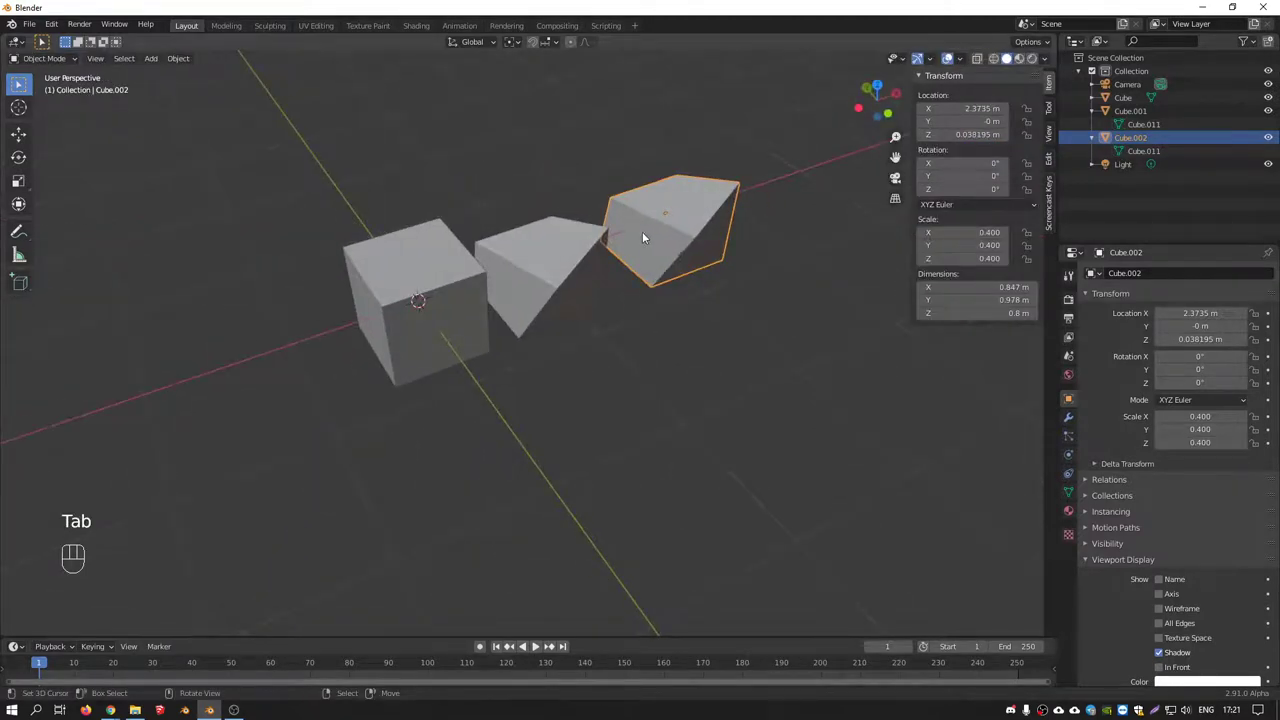
Delete Cube.001 and Cube.002, leaving only the original cube, and bring up the add list
left_click(568, 263)
key("Delete")
left_click_drag(467, 269, 444, 260)
key("shift+a")
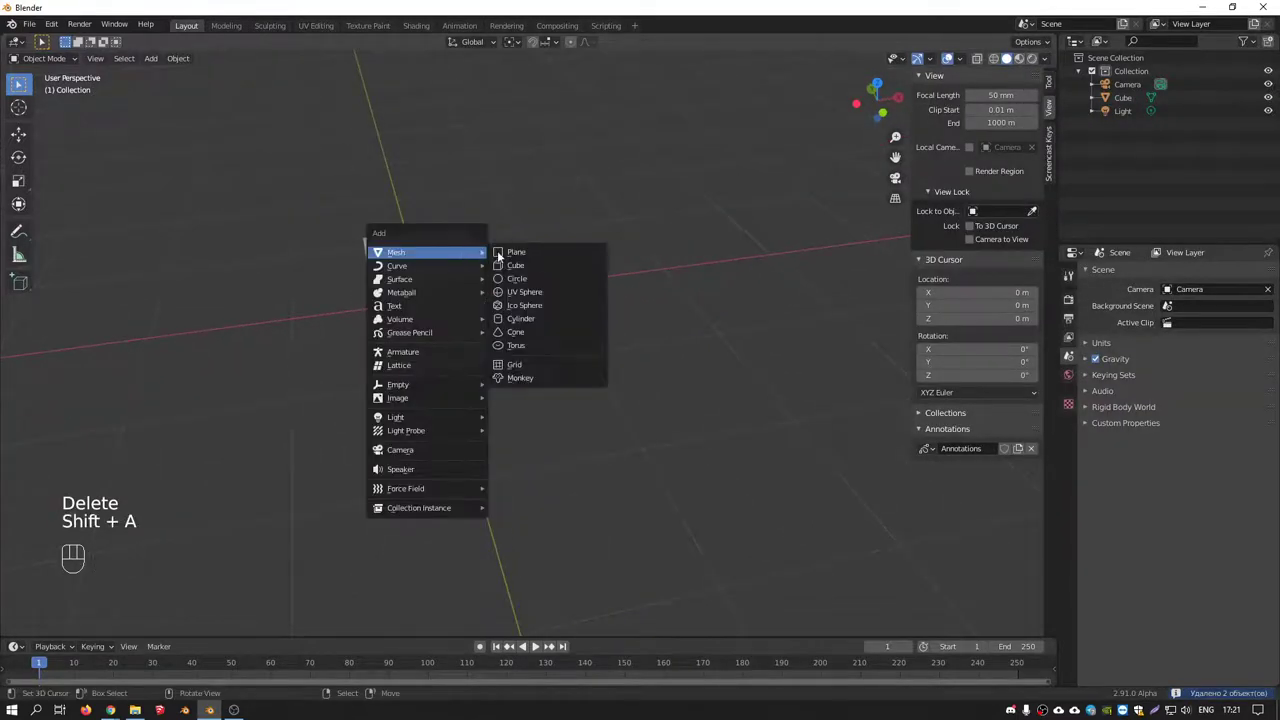
Add a 2.5 × 2.5 × 0.5 m torus around the cube and show the cube's mesh datablock list
left_click_drag(499, 296, 538, 303)
left_click_drag(484, 314, 430, 301)
right_click(434, 280)
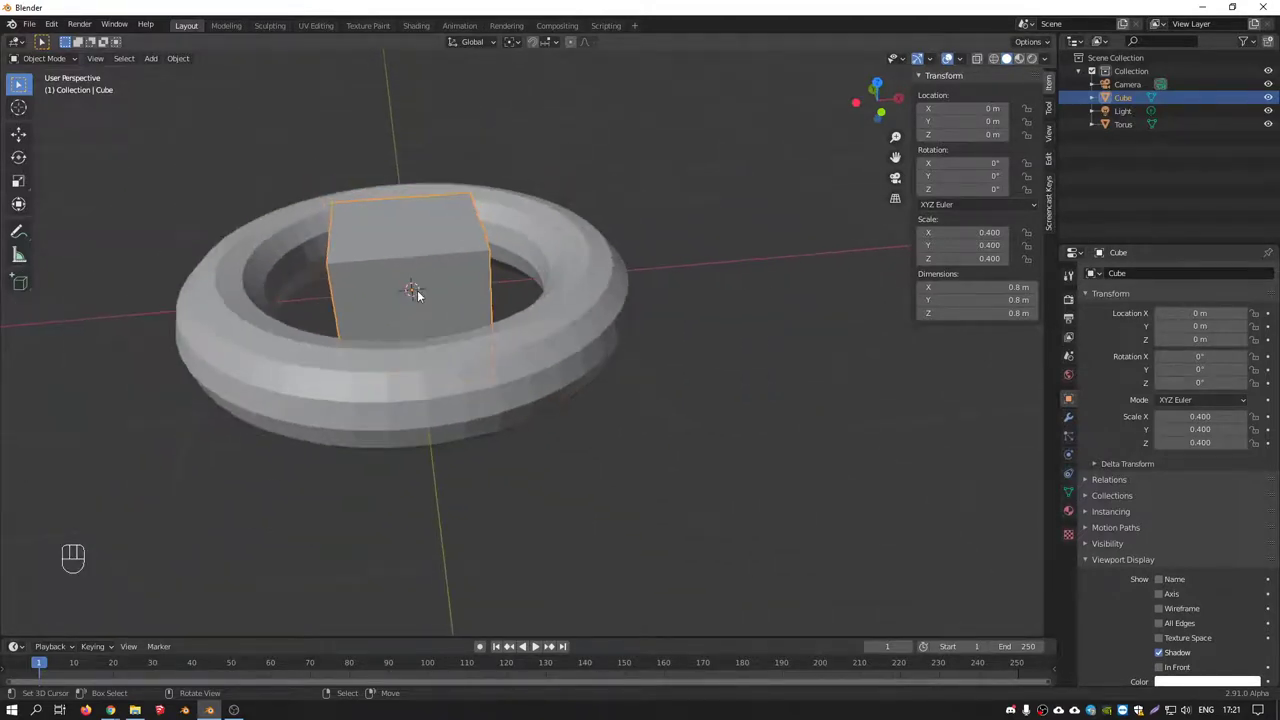
left_click(1071, 492)
left_click(1102, 268)
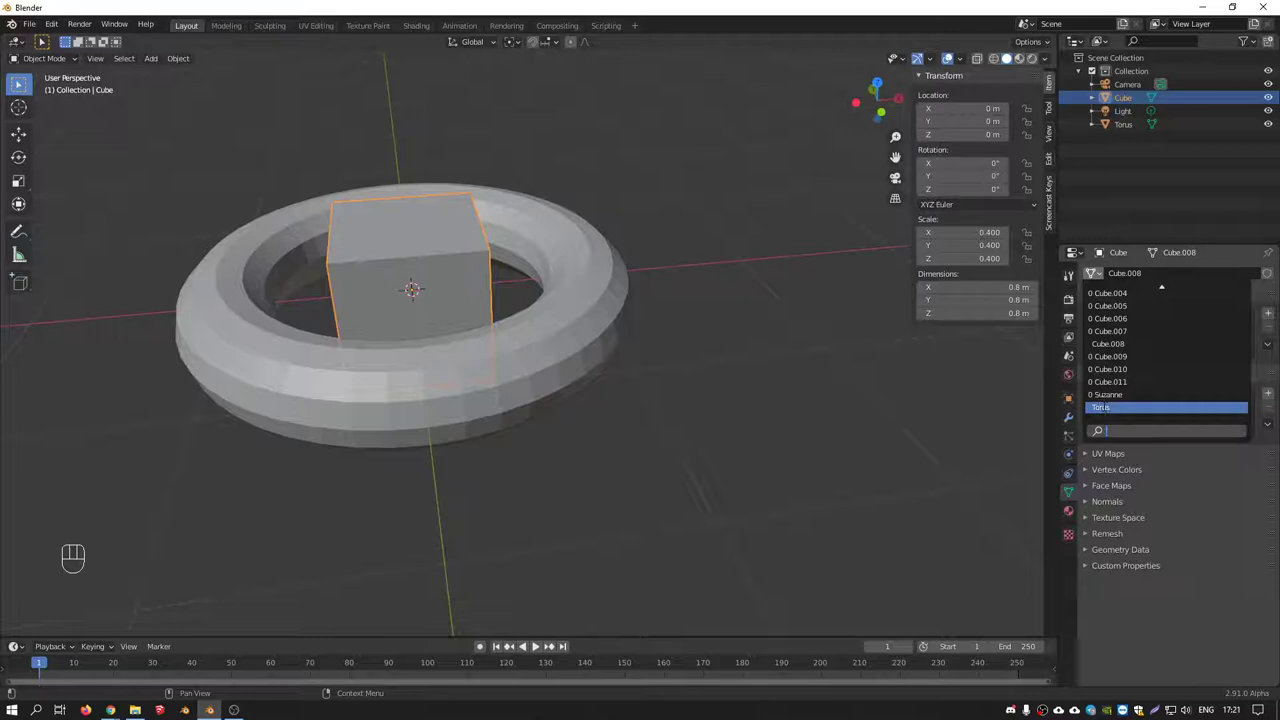
Give the cube the Torus mesh and move the large torus aside along X
left_click_drag(568, 270, 618, 302)
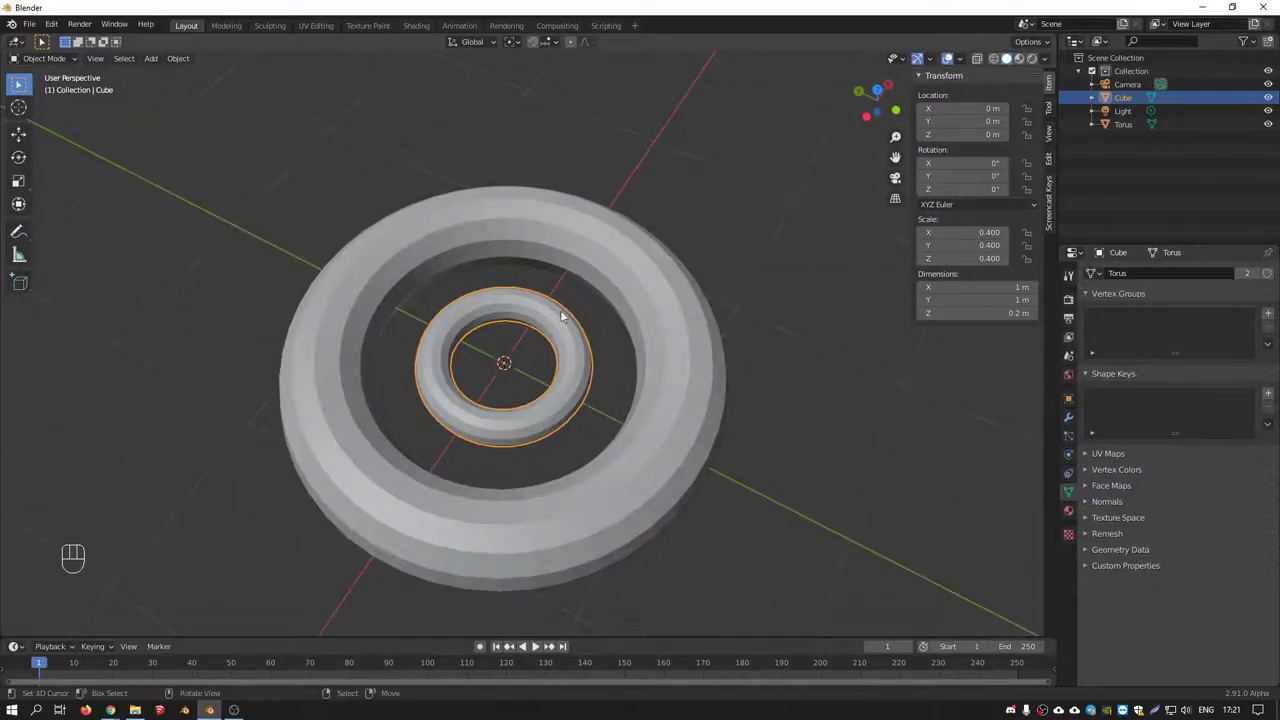
left_click(646, 280)
left_click_drag(622, 295, 559, 281)
left_click_drag(606, 269, 452, 270)
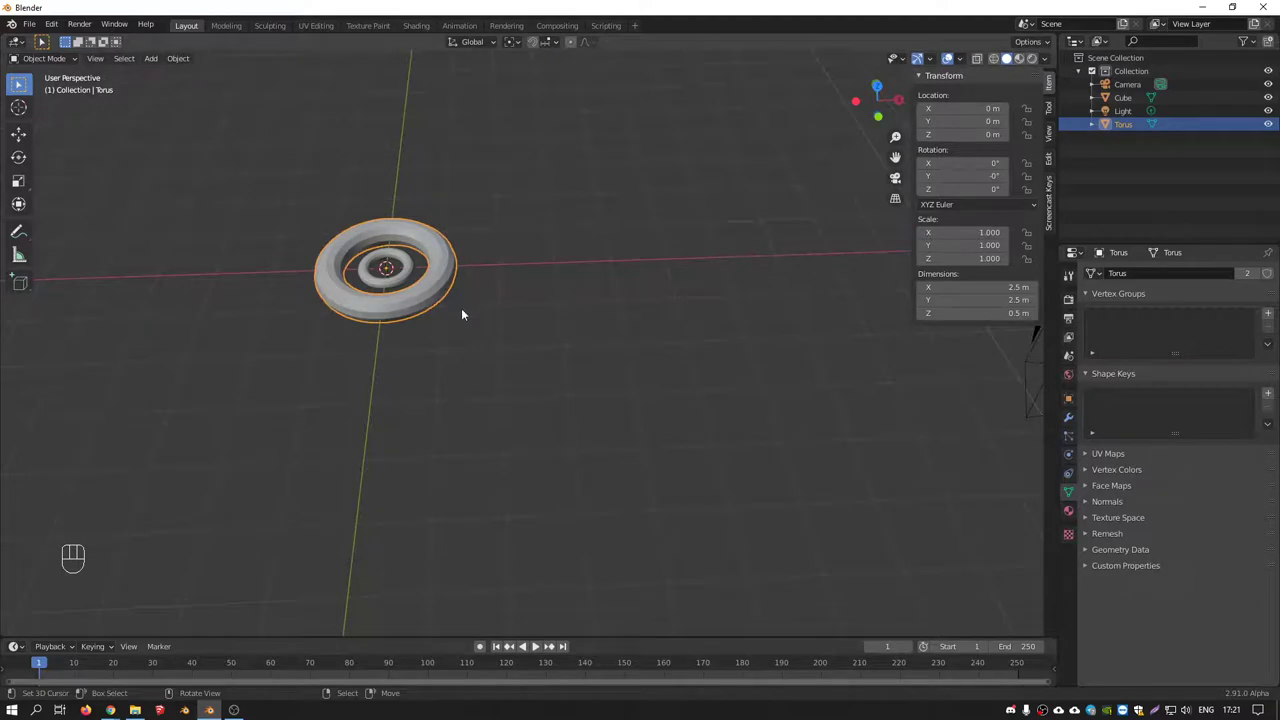
key("g")
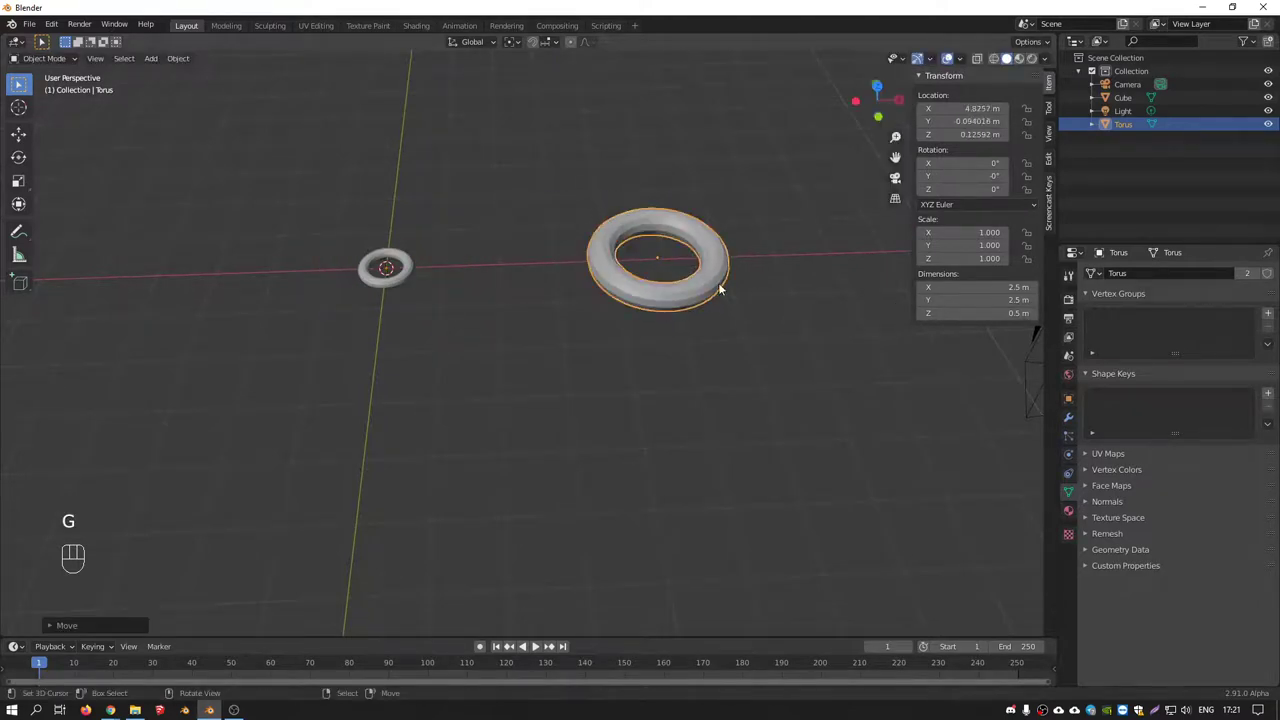
left_click(1100, 275)
left_click_drag(708, 281, 787, 261)
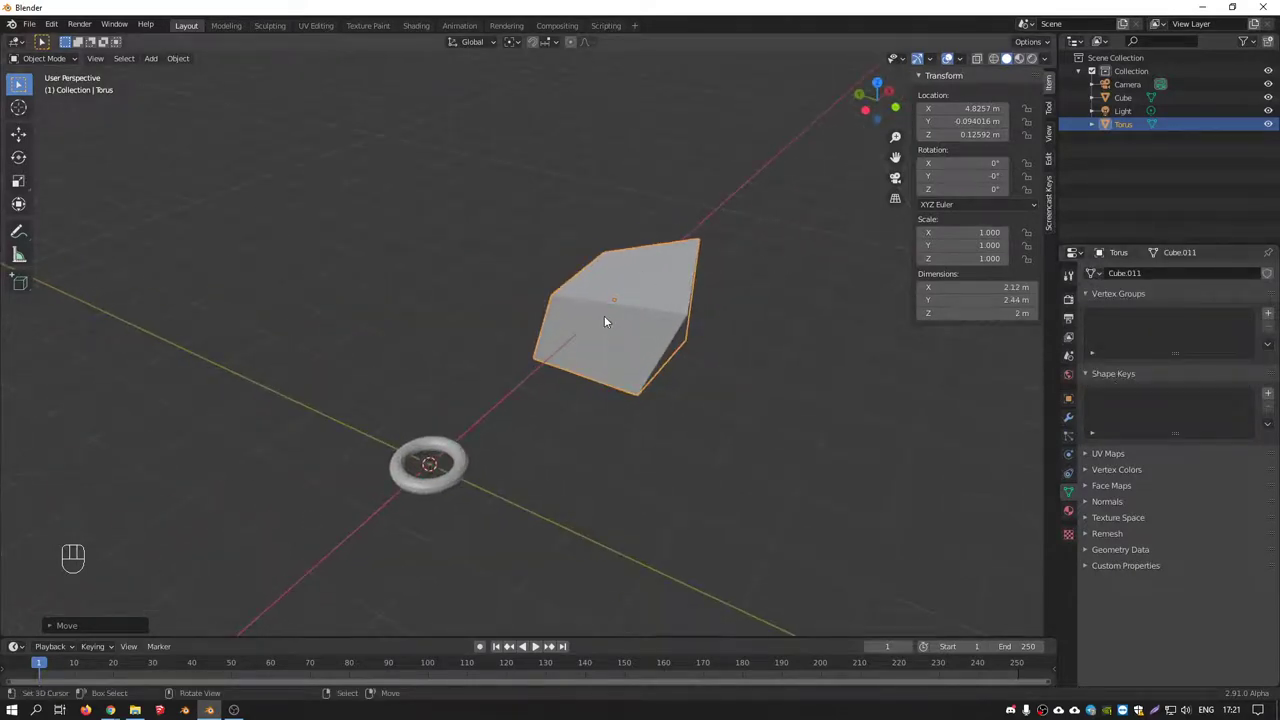
Delete both torus objects, leaving camera and light, and switch to front view
right_click(609, 319)
key("Delete")
right_click(469, 447)
key("Delete")
left_click_drag(490, 395, 399, 398)
key("KP_1")
left_click_drag(497, 334, 605, 350)
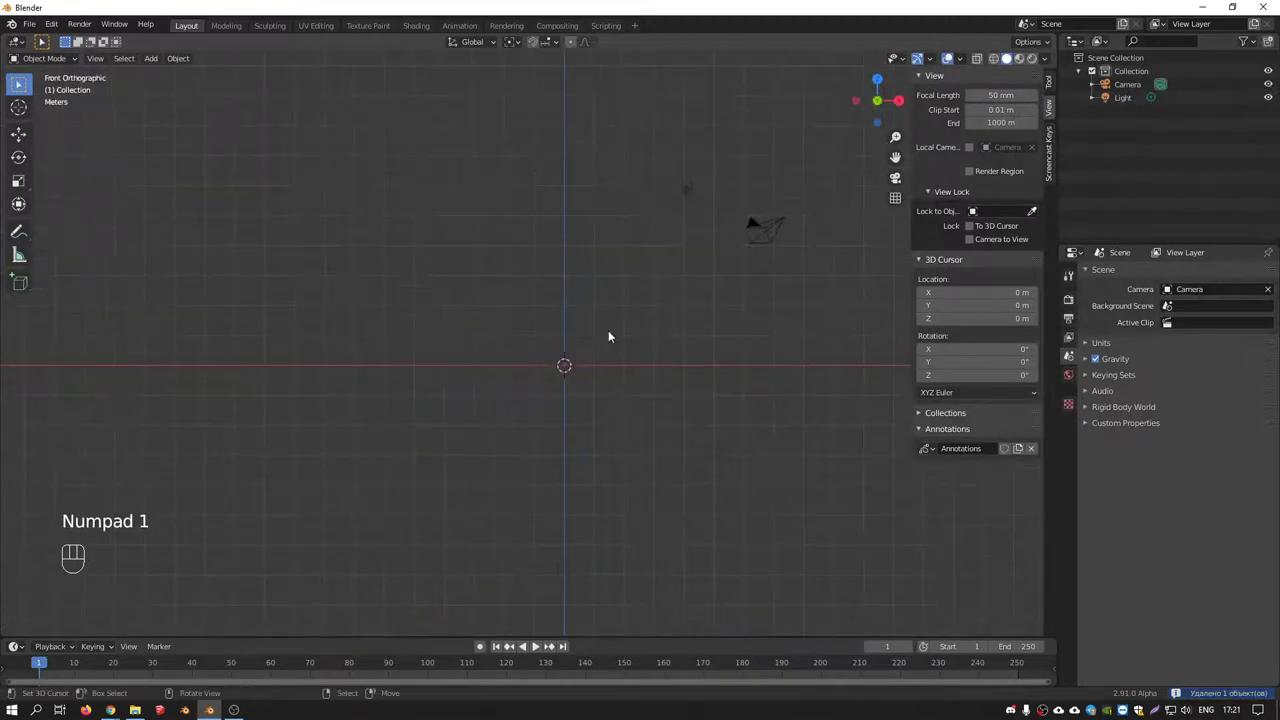
Add a 2 m cube and move it to about X 2.18 m, Z 1.87 m
key("shift+a")
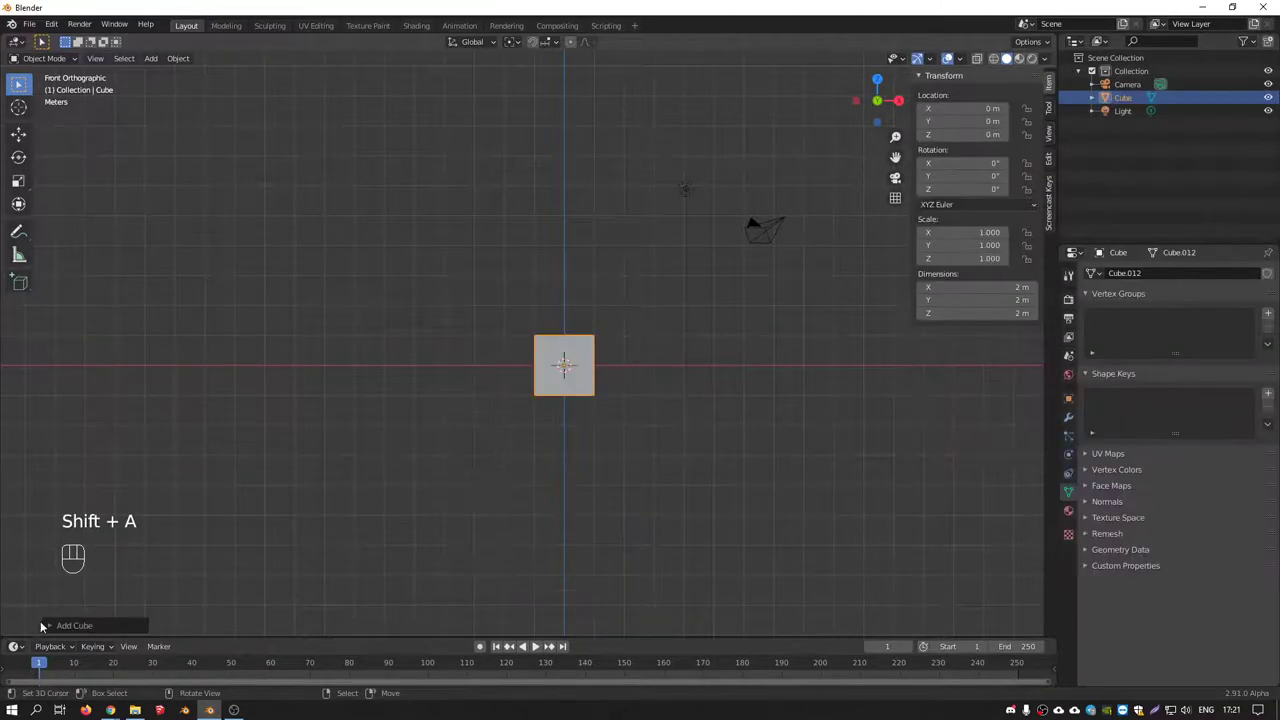
left_click(53, 628)
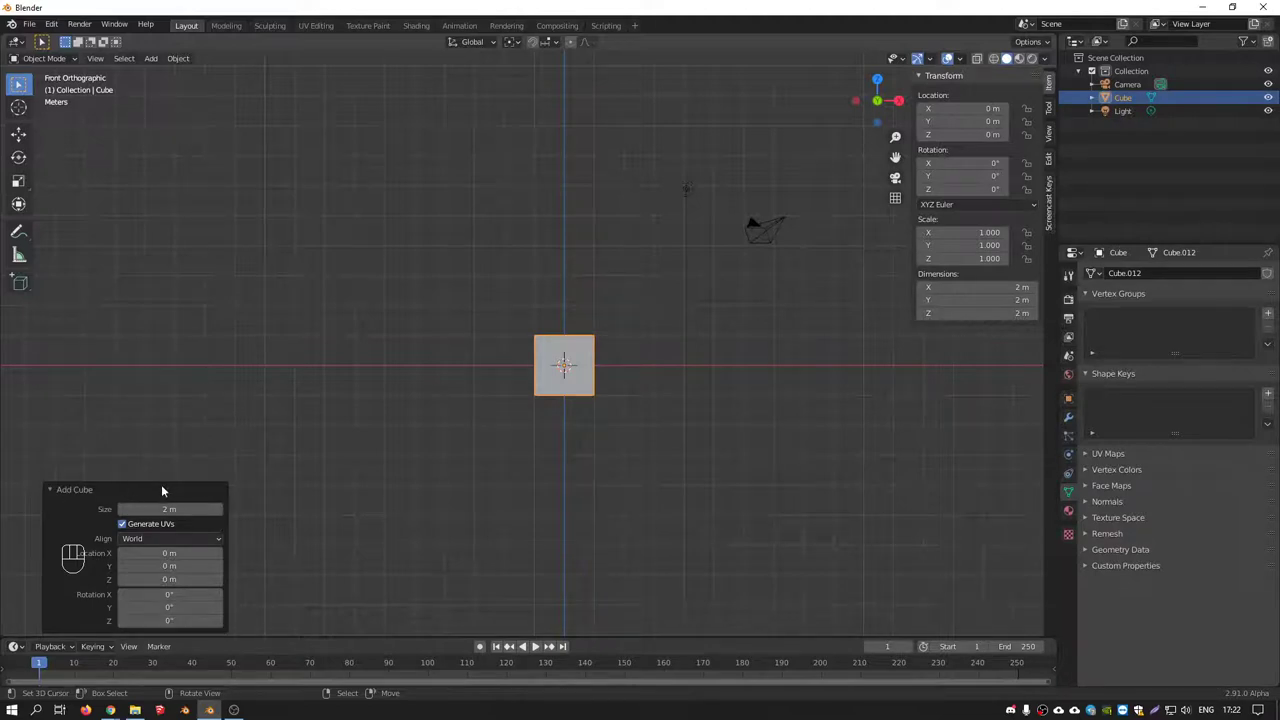
key("g")
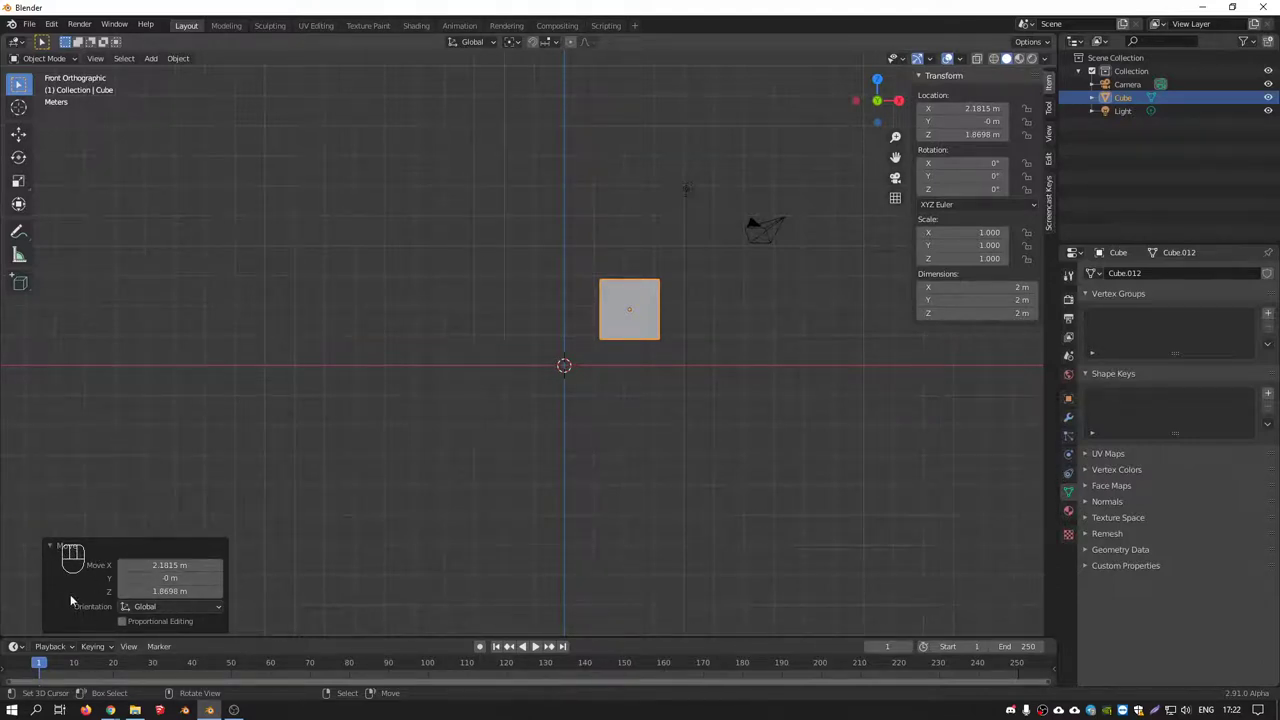
key("F9")
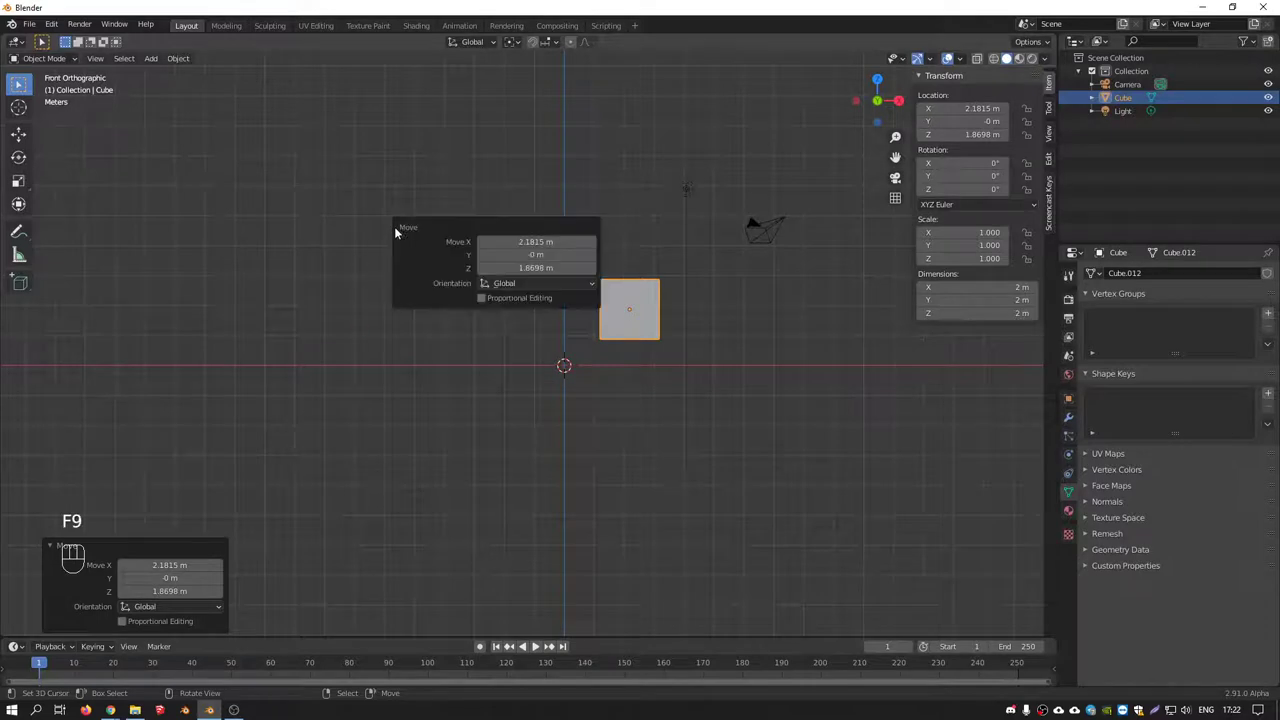
key("F9")
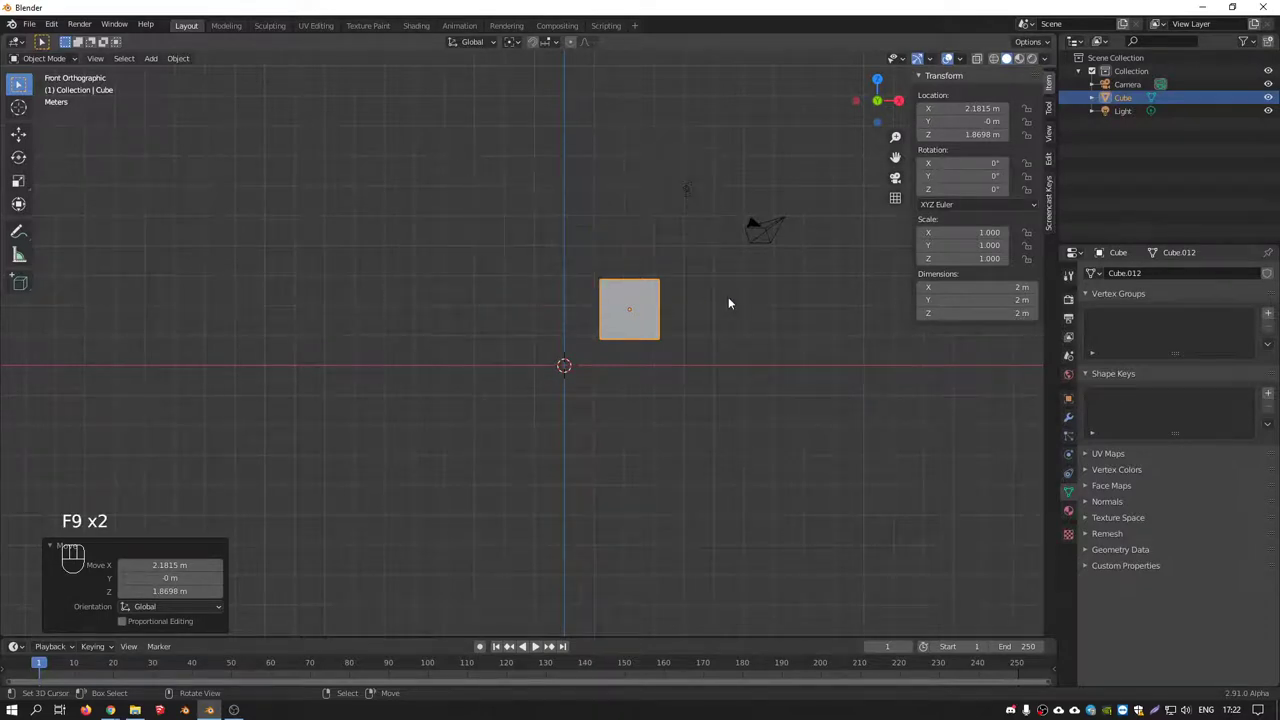
key("F9")
key("F9")
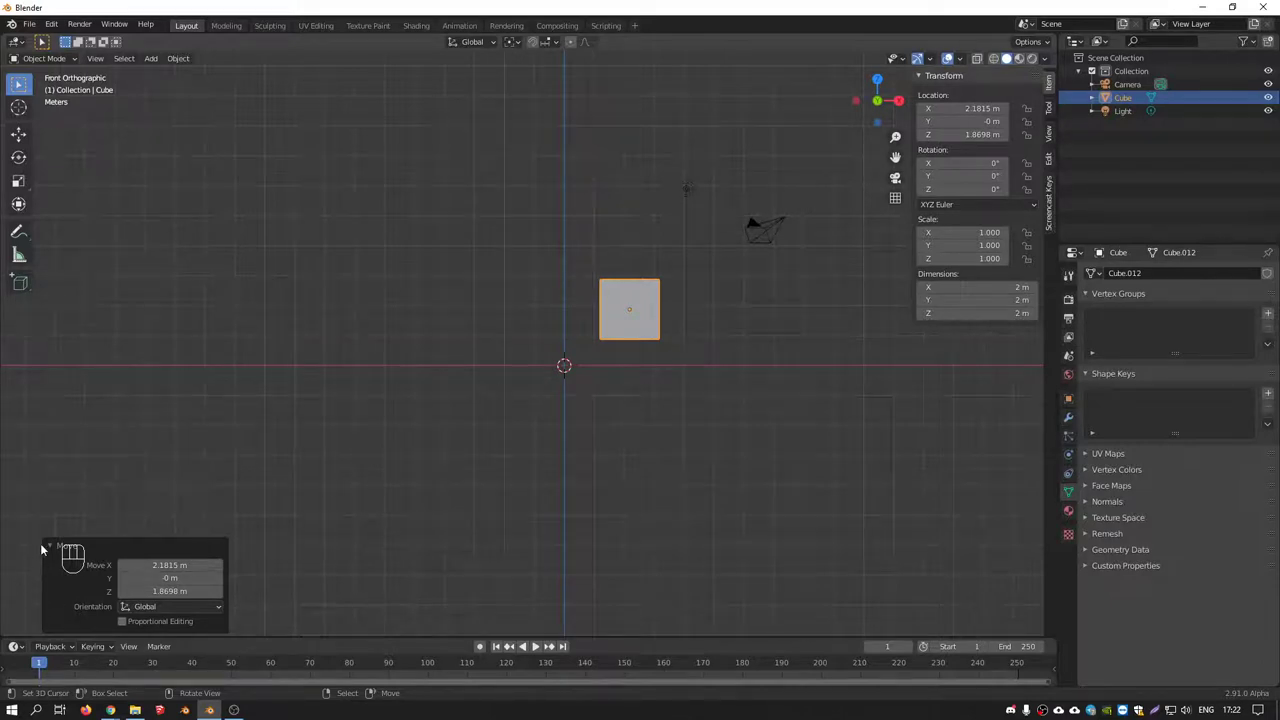
Toggle the Add Cube creation-settings panel and deselect in the viewport
left_click(54, 546)
left_click(54, 627)
left_click(55, 552)
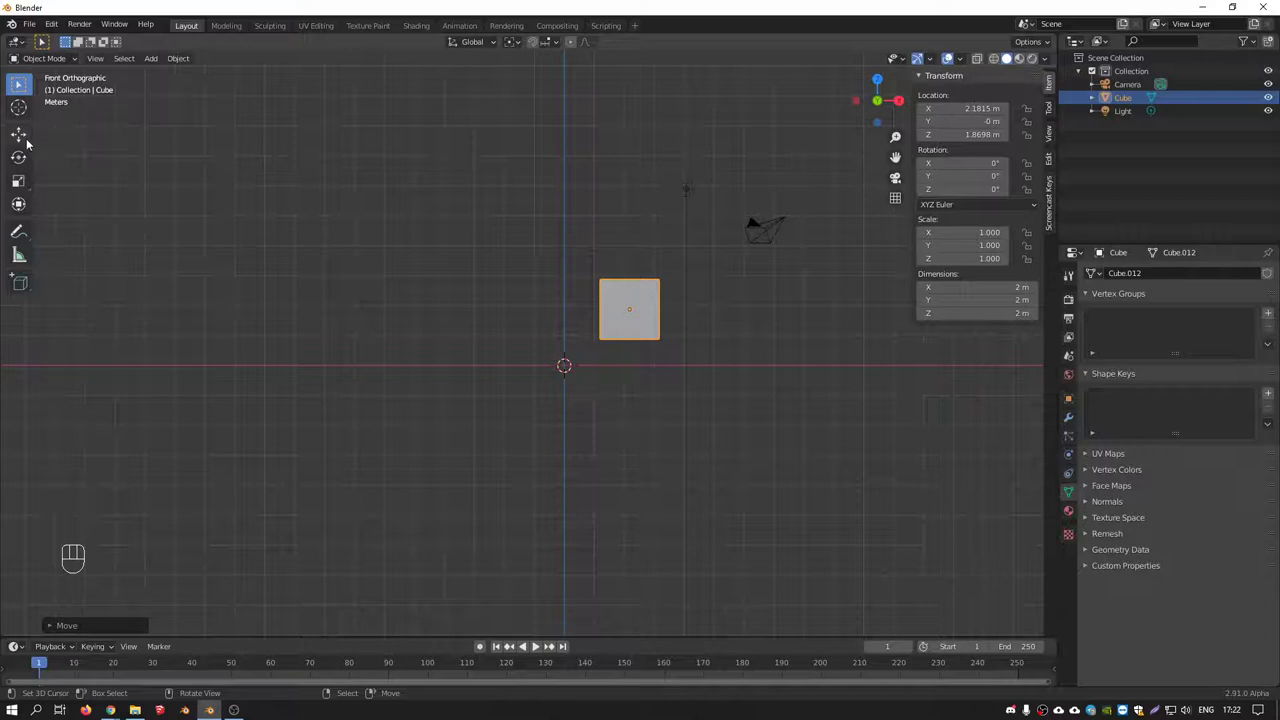
left_click(651, 299)
Delete the cube and add a thin 2.8 × 2.79 × 0.26 m torus at the origin
key("Delete")
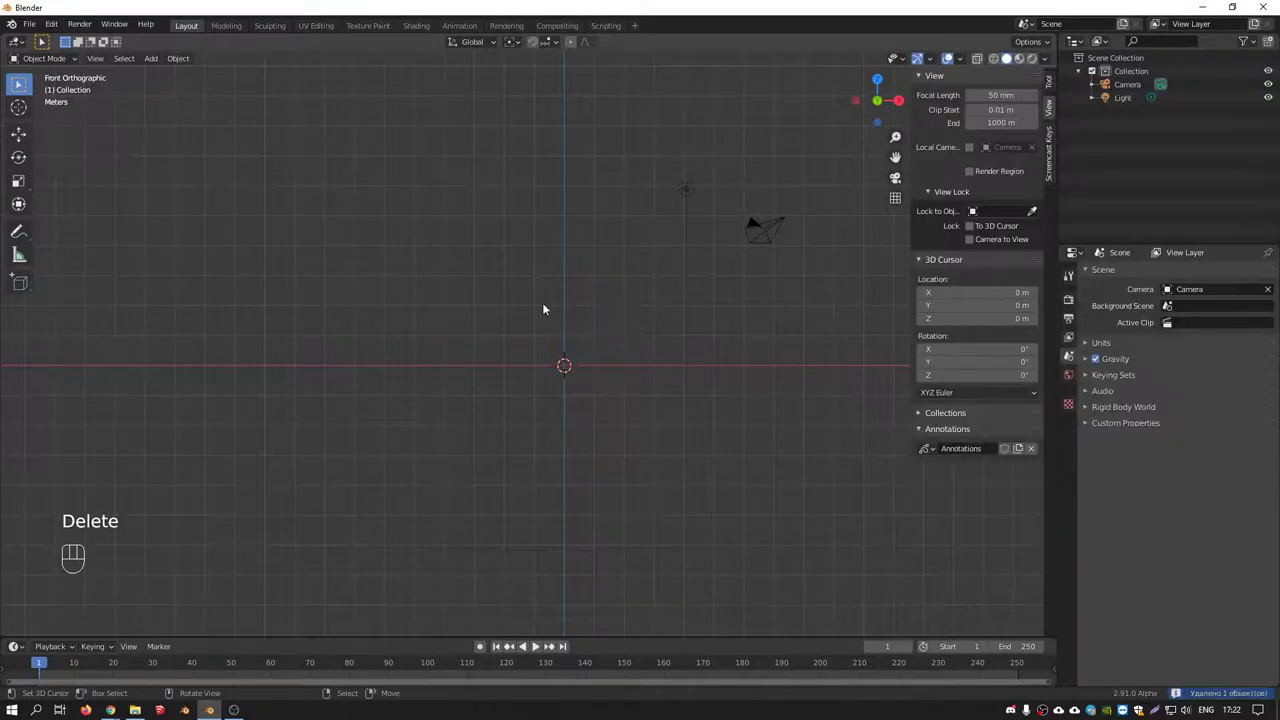
key("shift+a")
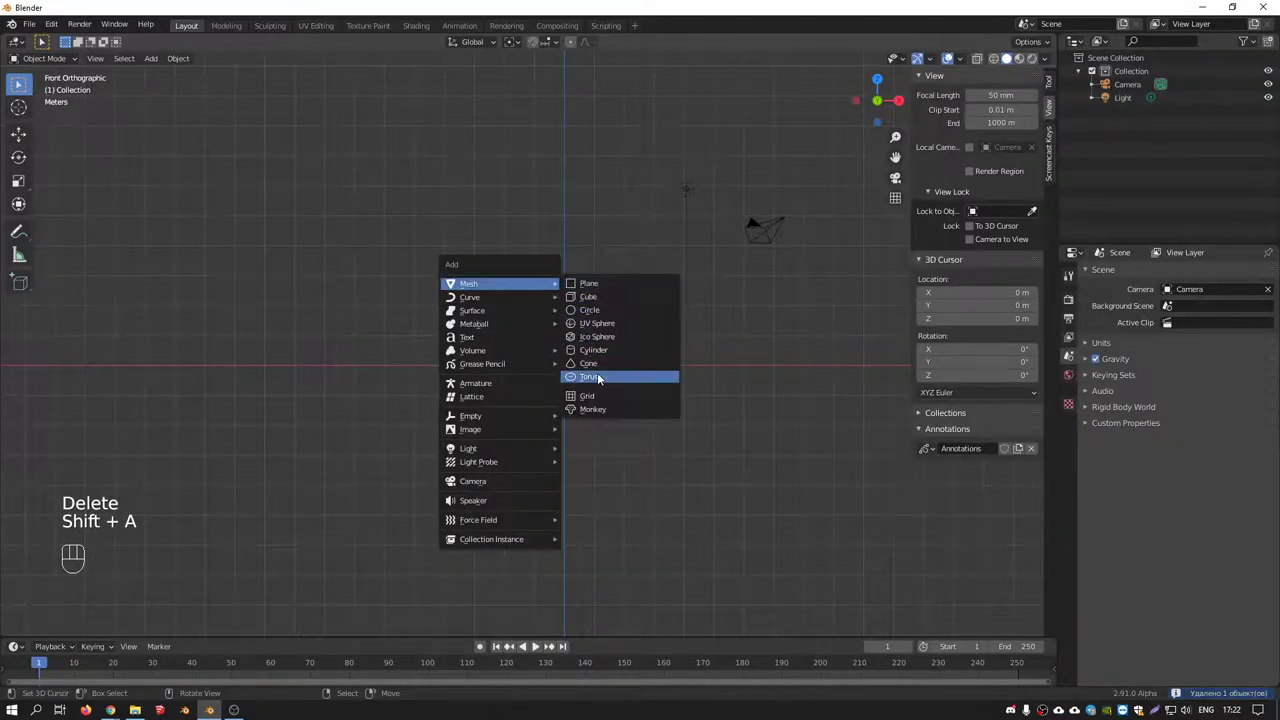
left_click_drag(496, 378, 571, 422)
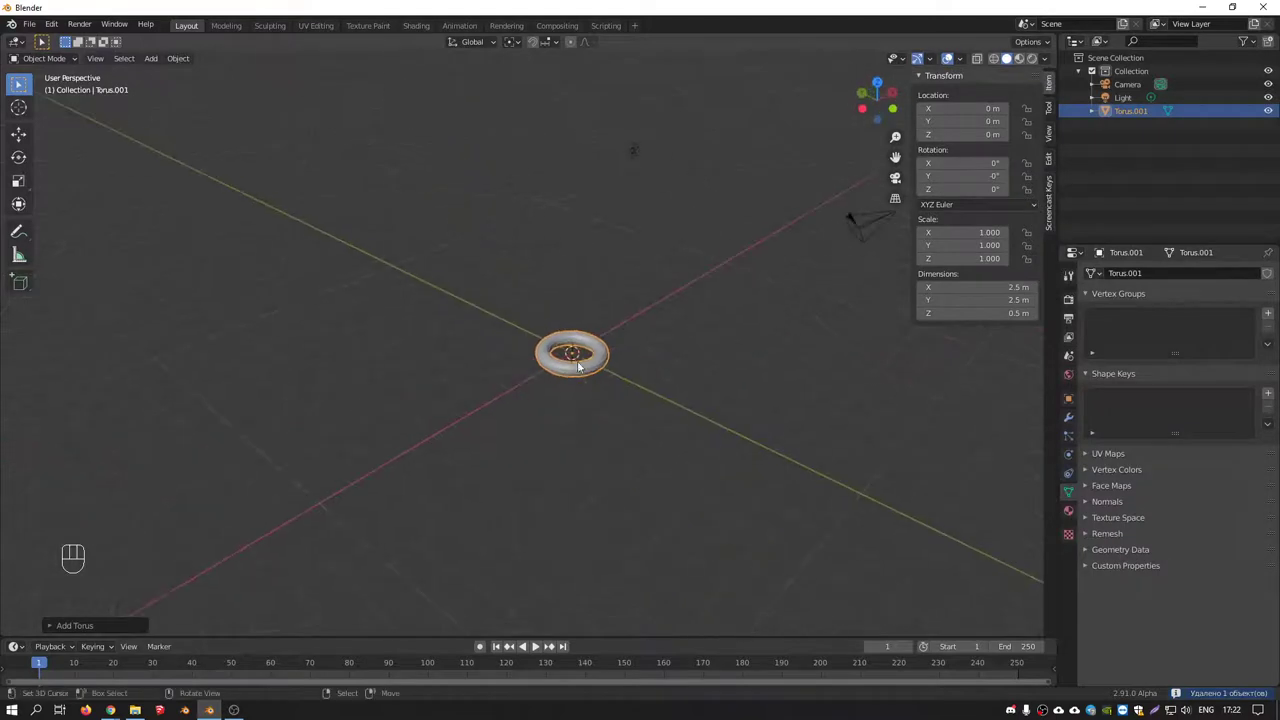
left_click(54, 626)
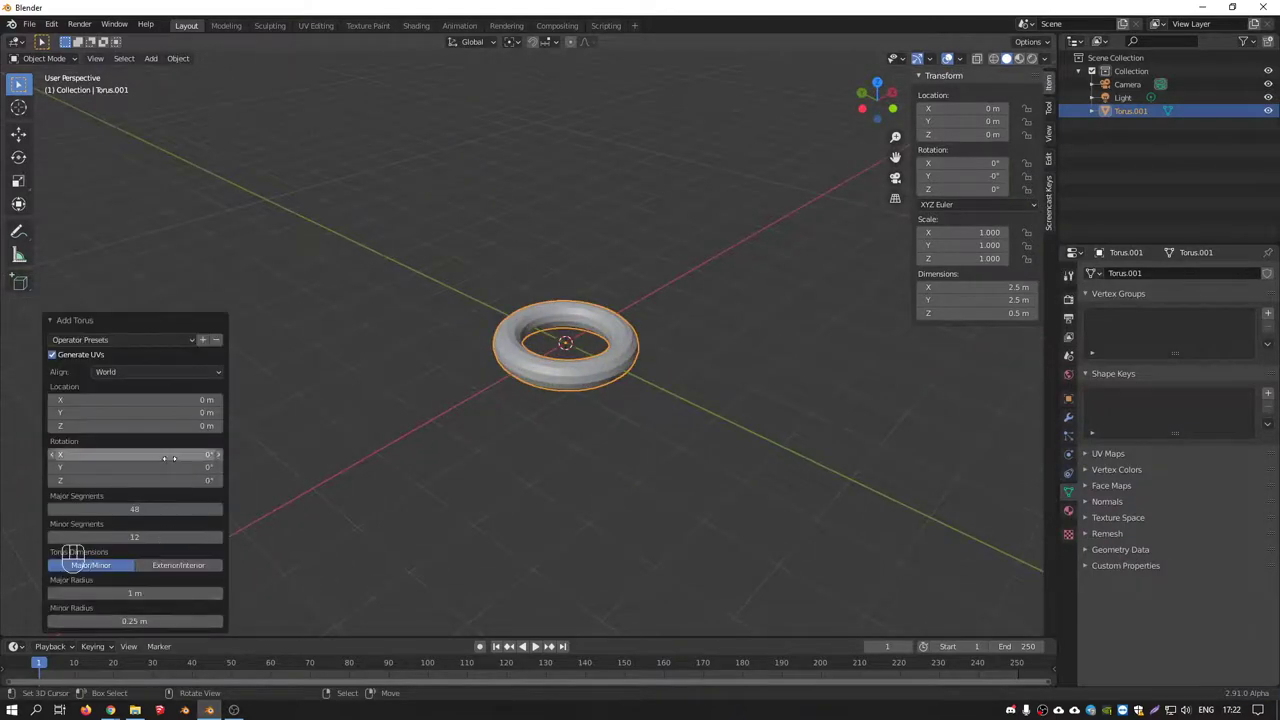
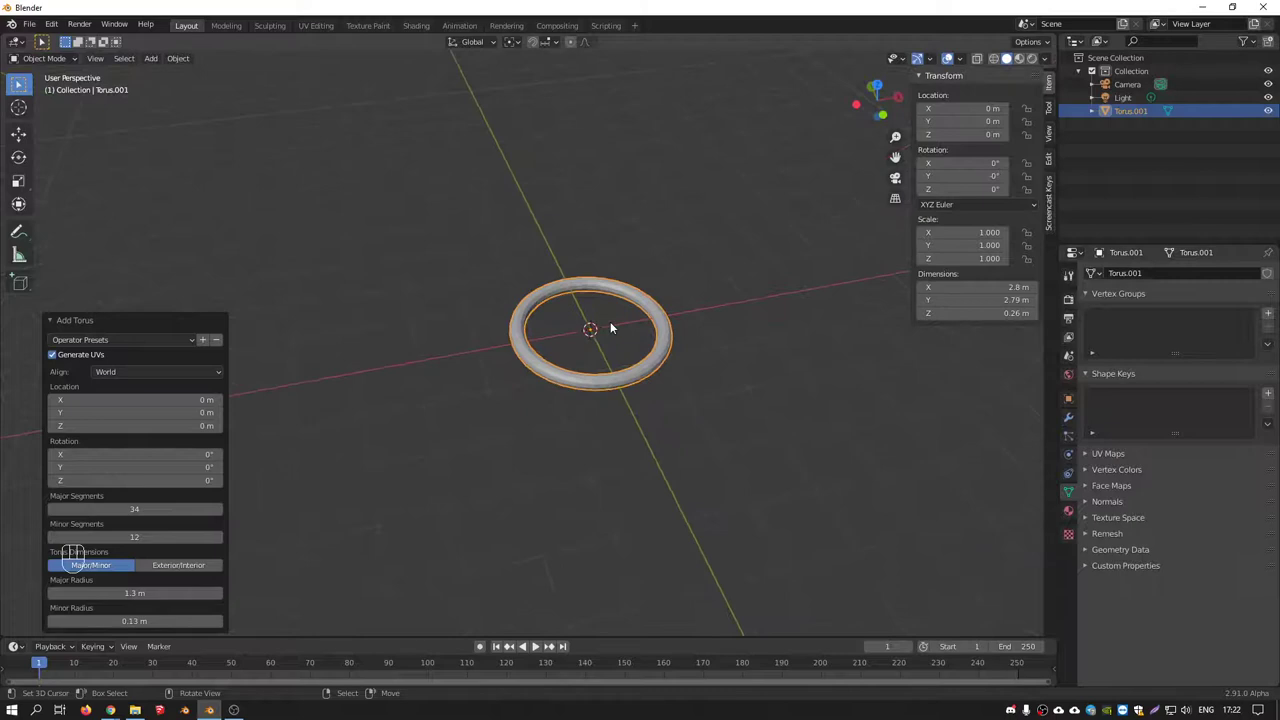
Raise the ring and shift it right to about X 6.69 m
key("g")
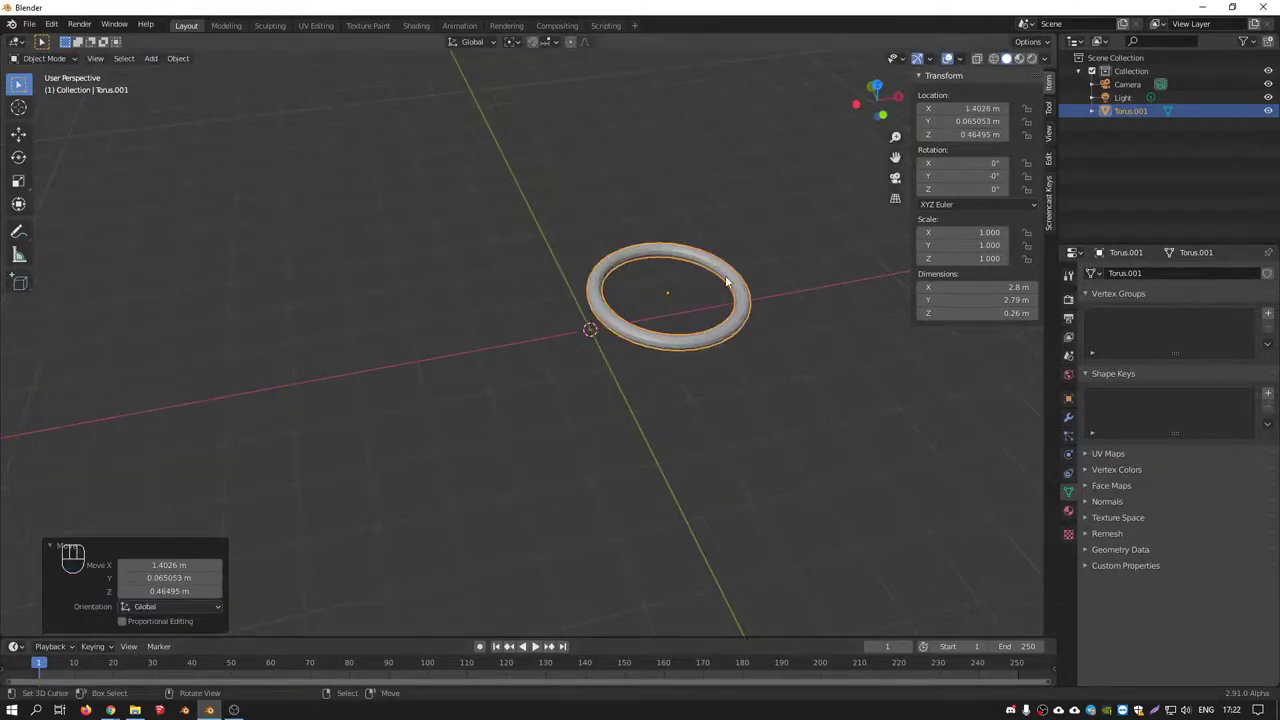
middle_click(667, 263)
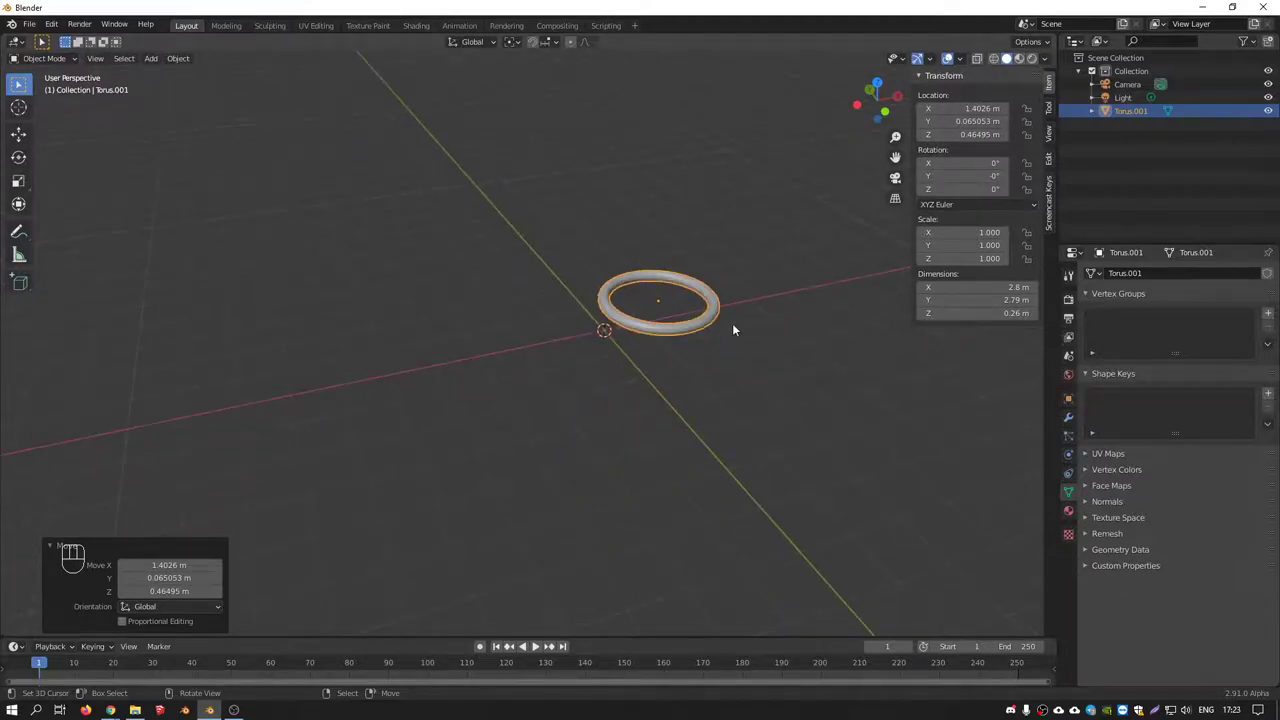
key("KP_1")
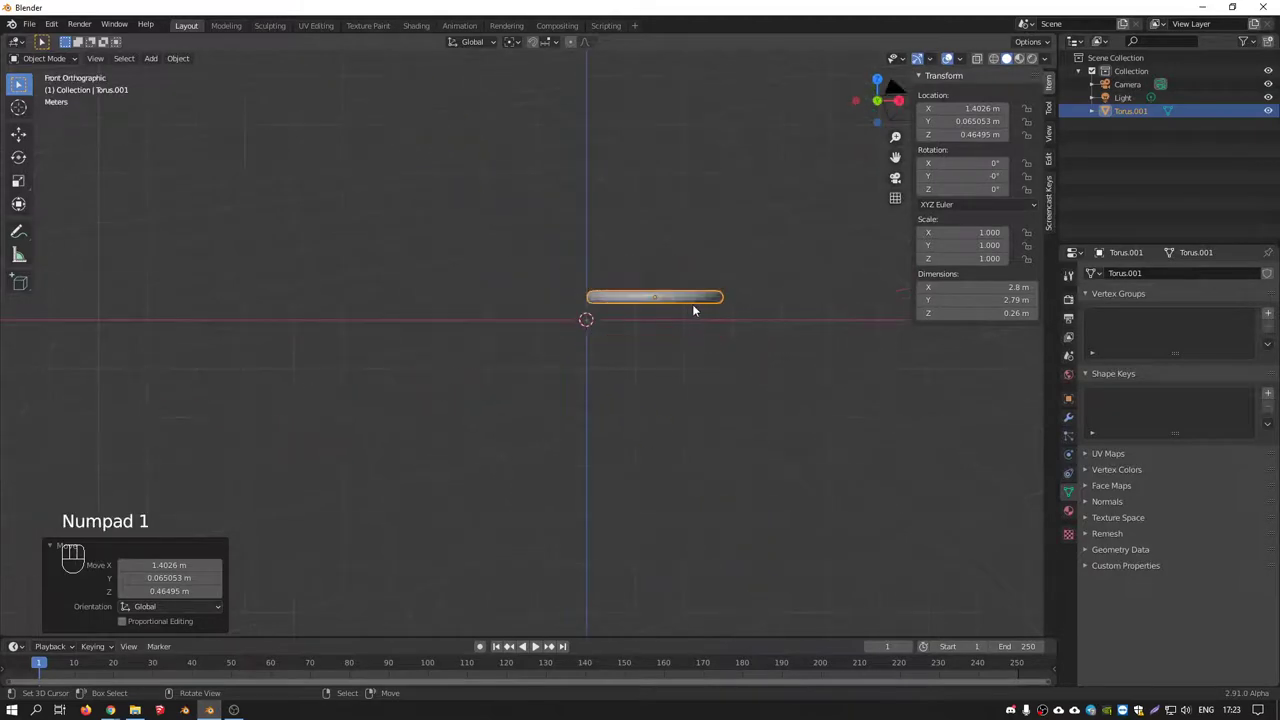
middle_click(539, 316)
key("g")
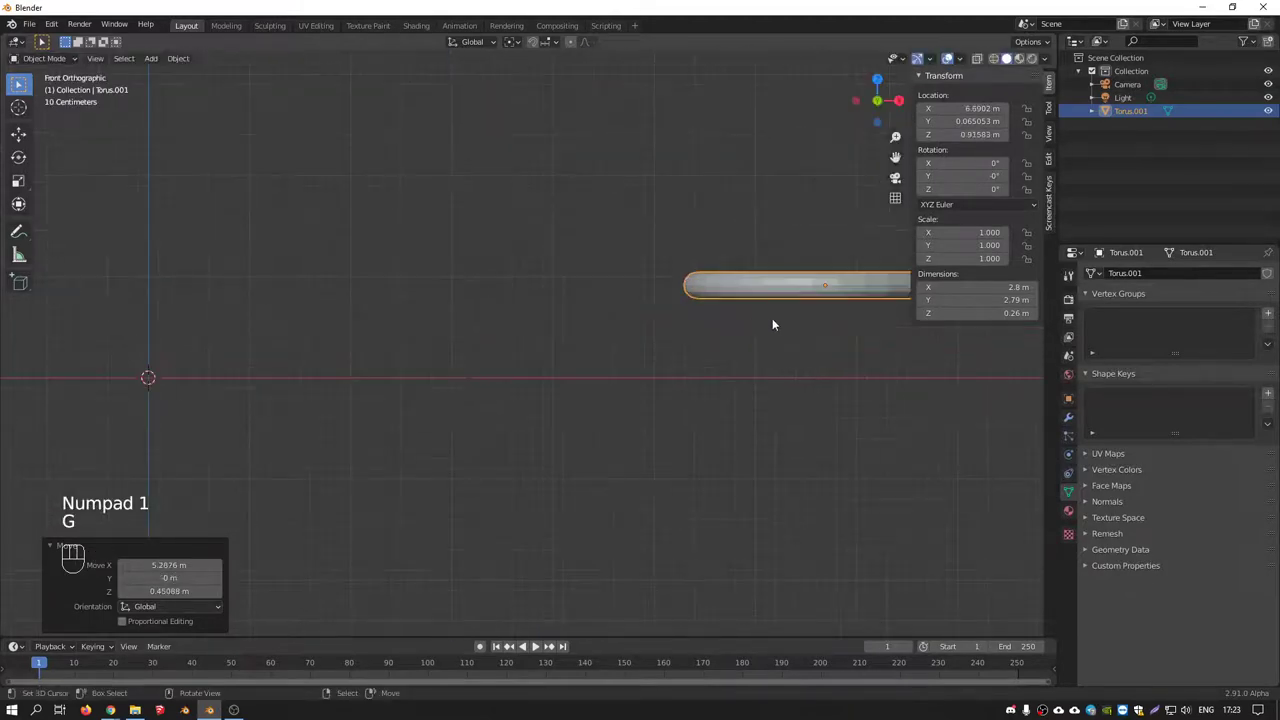
left_click_drag(792, 344, 816, 348)
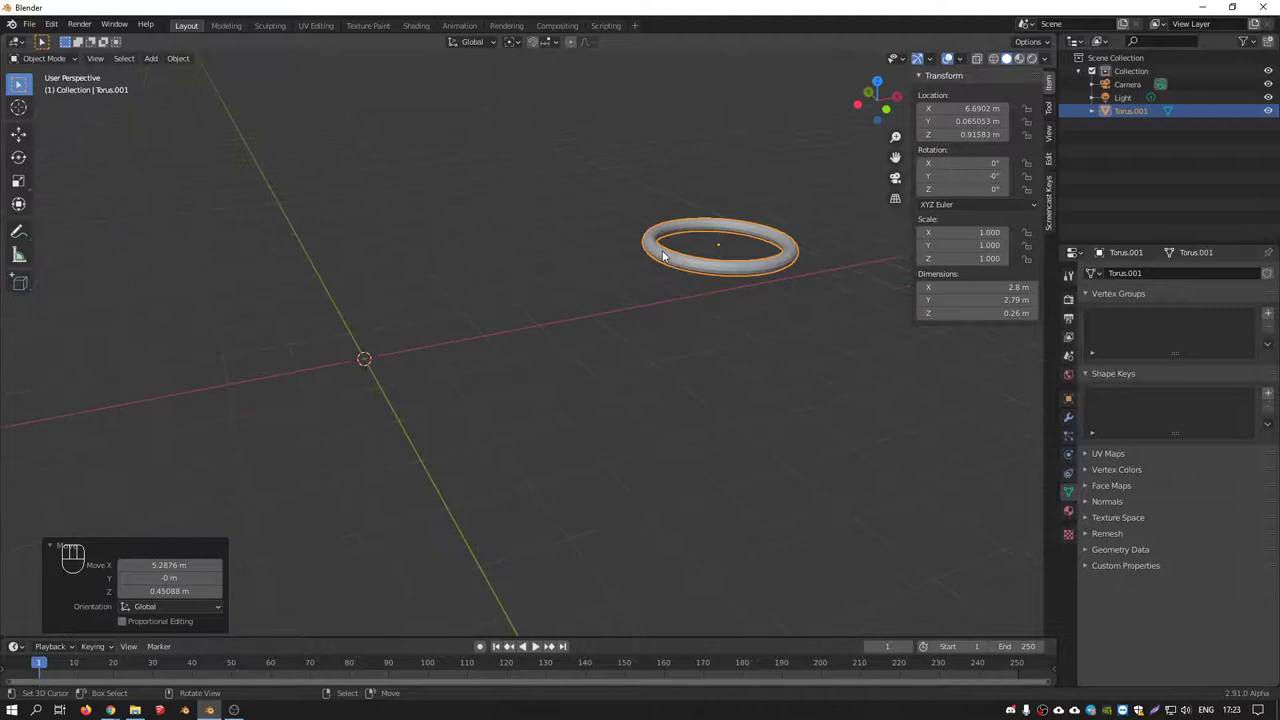
Add a second identical torus at the origin and select it
middle_click(721, 296)
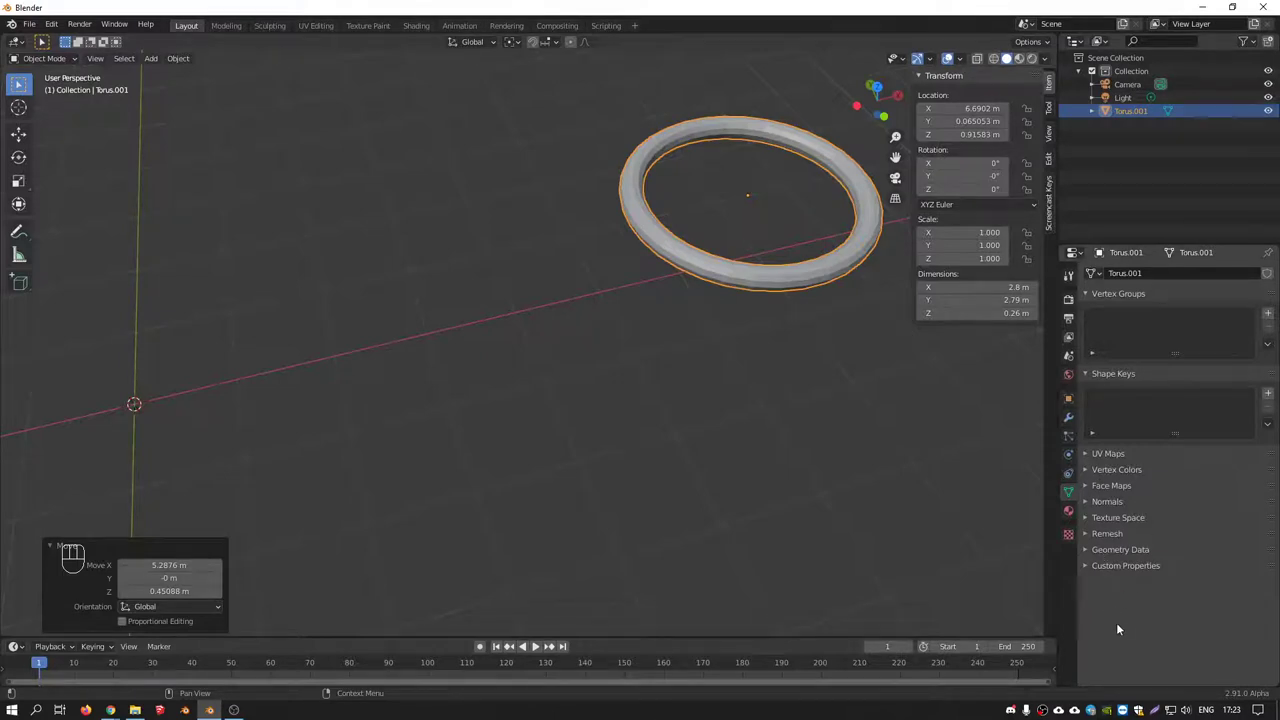
middle_click(604, 262)
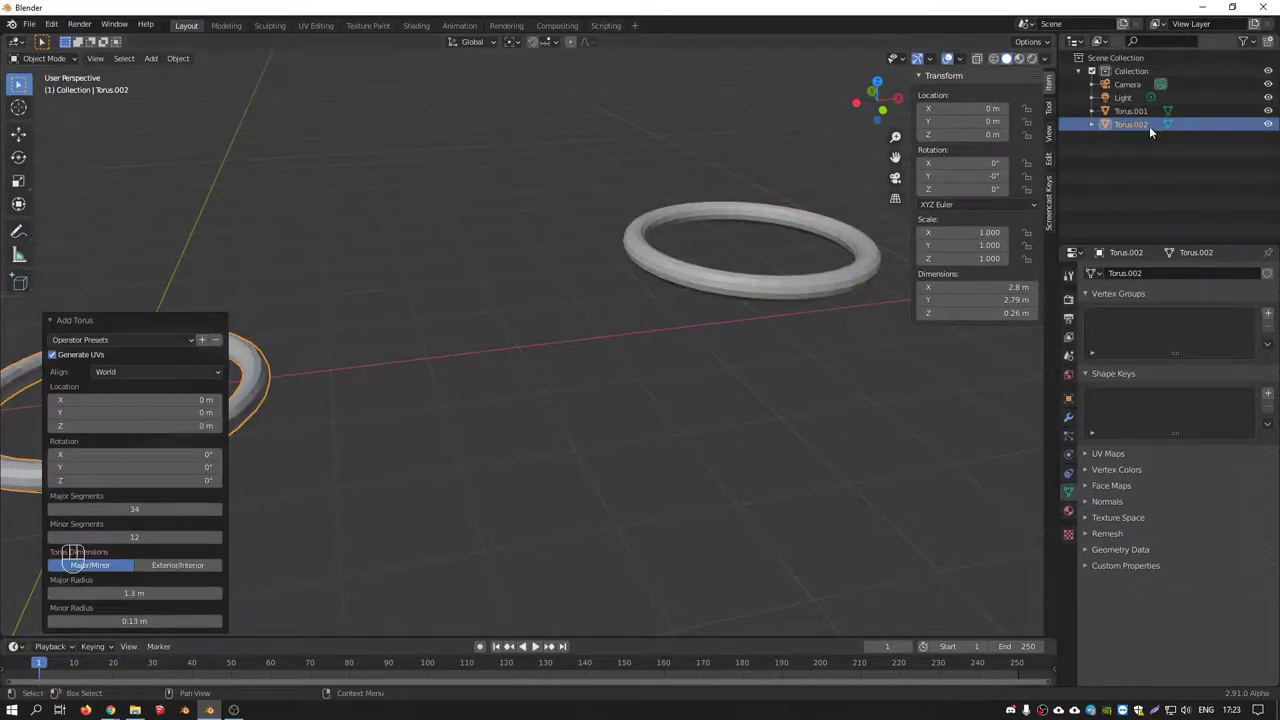
left_click(847, 277)
left_click_drag(263, 412, 342, 377)
Delete all the torus rings so only camera and light remain
key("shift+Delete")
key("shift+a")
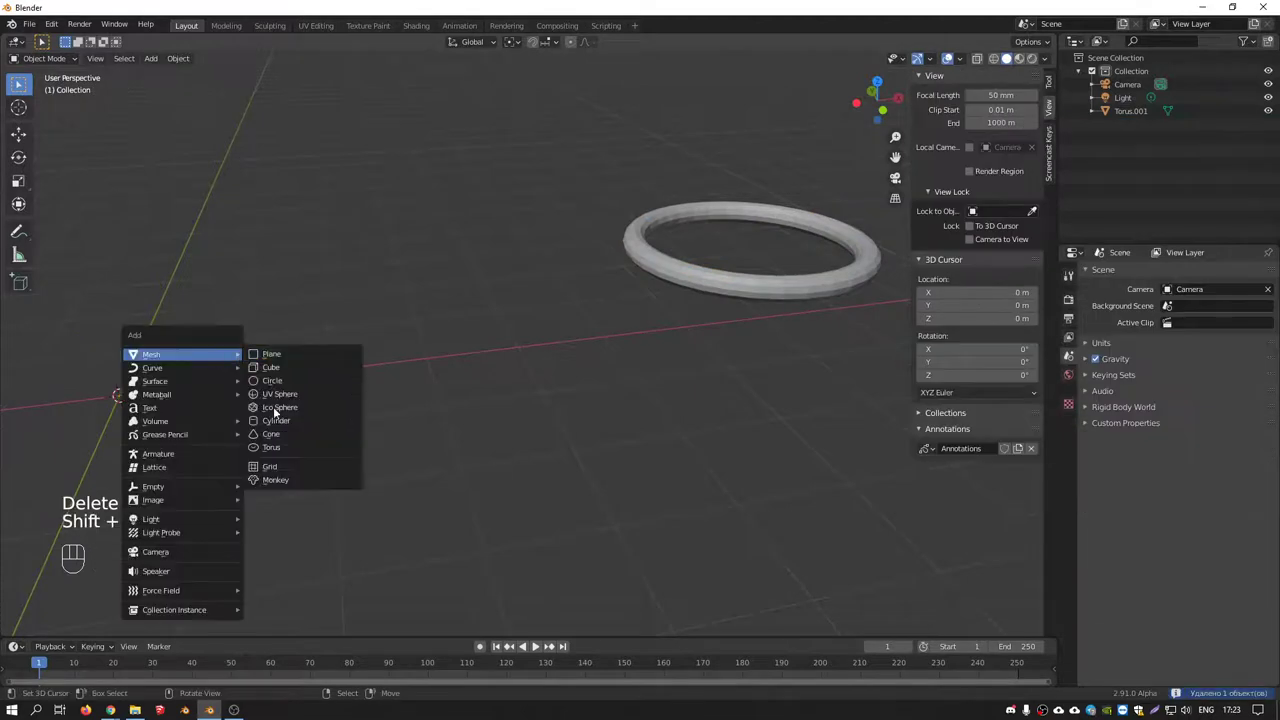
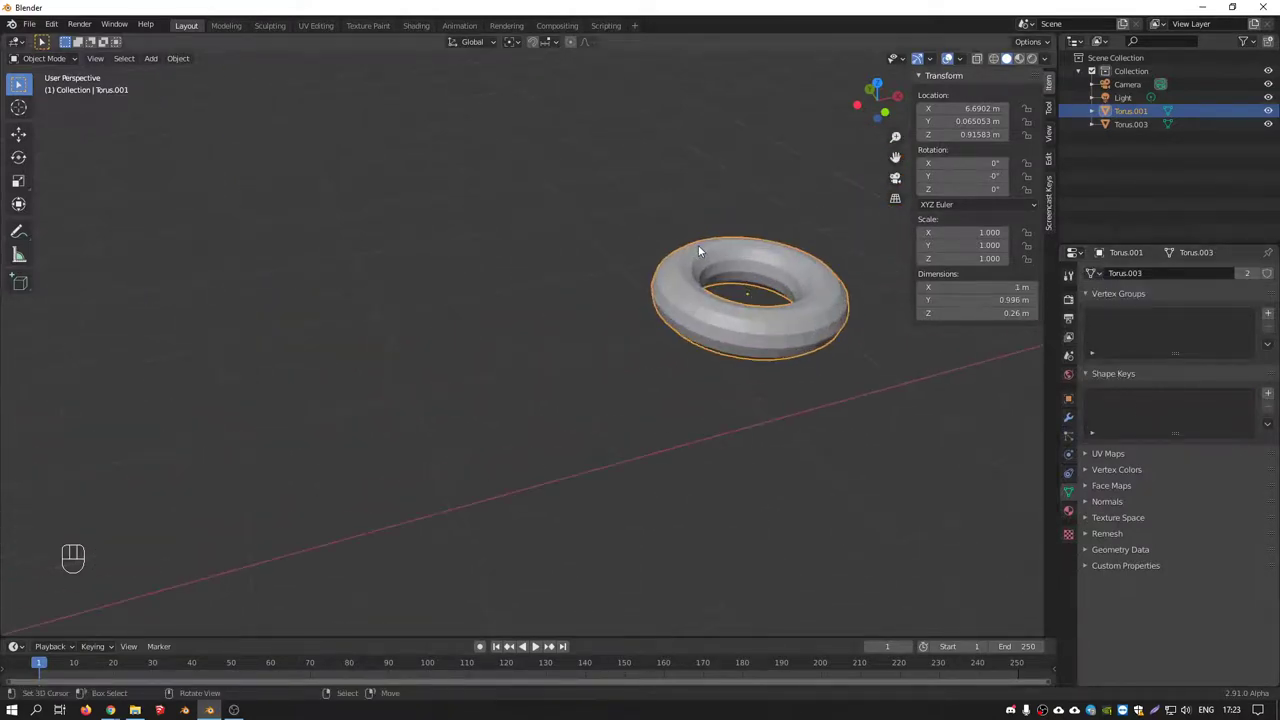
middle_click(750, 284)
key("Delete")
left_click(313, 355)
key("Delete")
Switch to front view and bring up the add-mesh list
left_click_drag(347, 354, 407, 332)
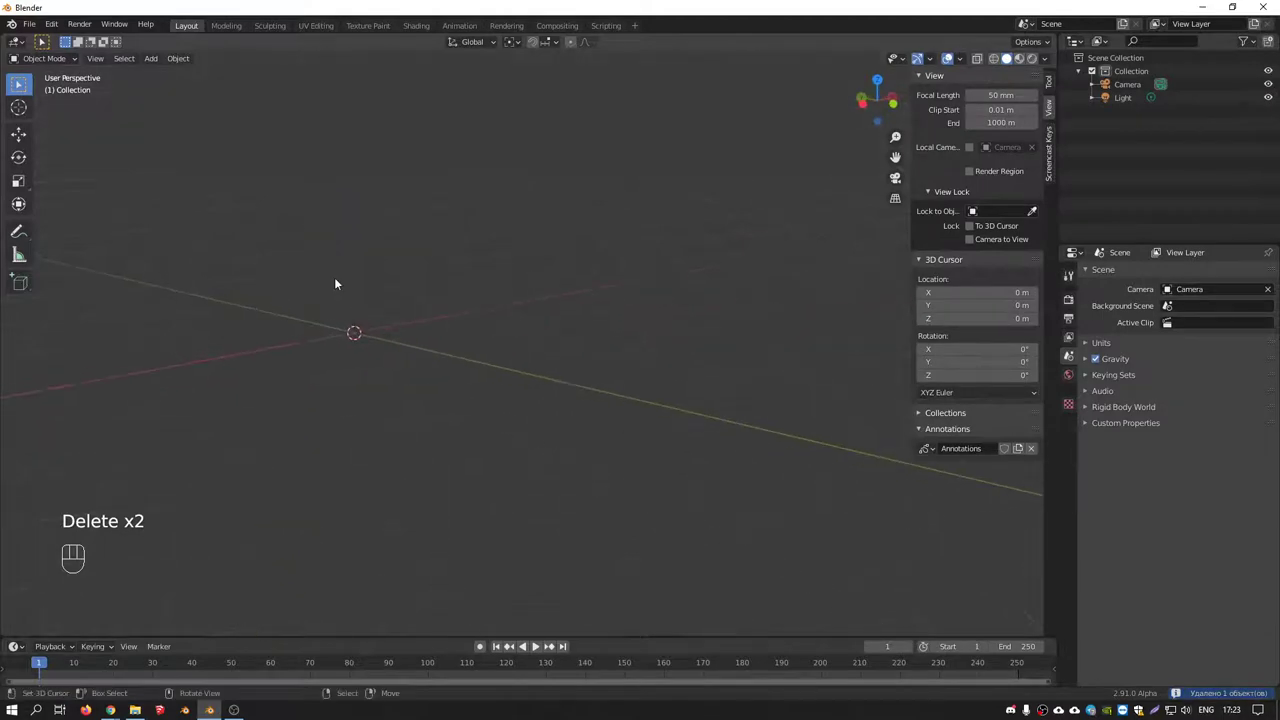
left_click_drag(280, 273, 373, 323)
left_click_drag(490, 251, 576, 278)
key("KP_1")
key("shift+a")
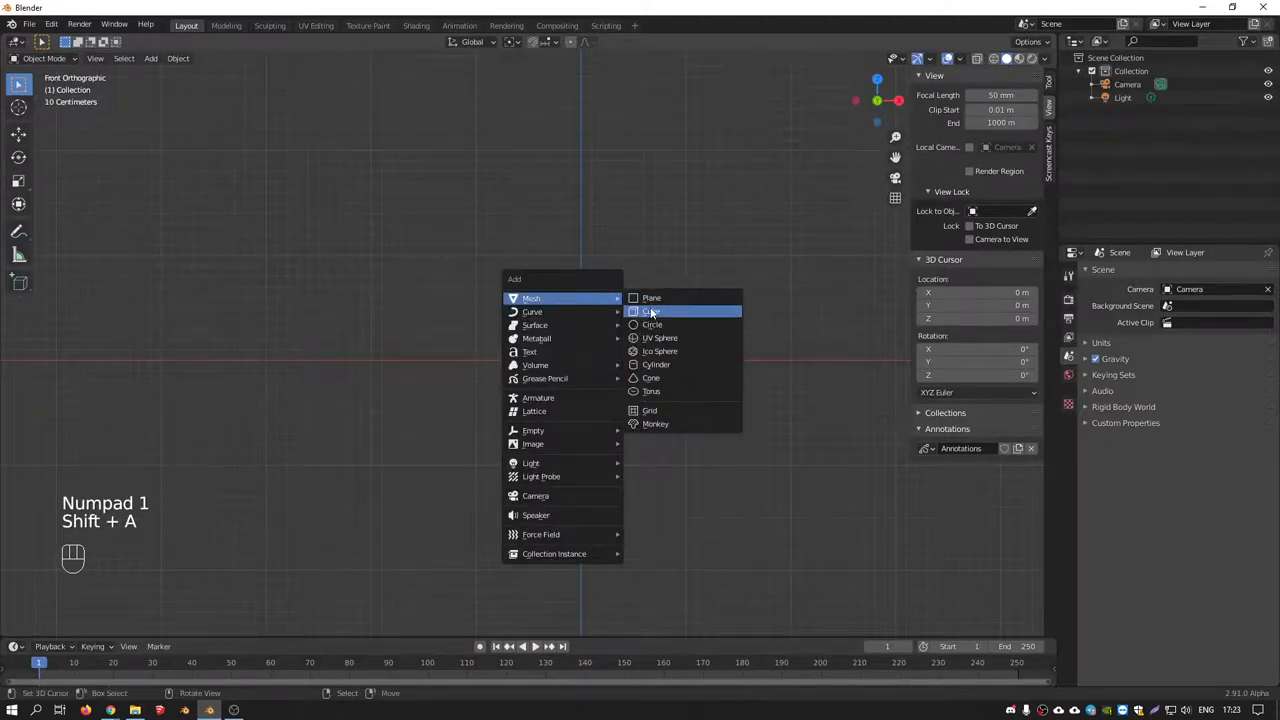
Add a cube and flatten it into a 0.81 m square tabletop slab at Z 0.63 m
left_click(586, 289)
key("s")
key("s")
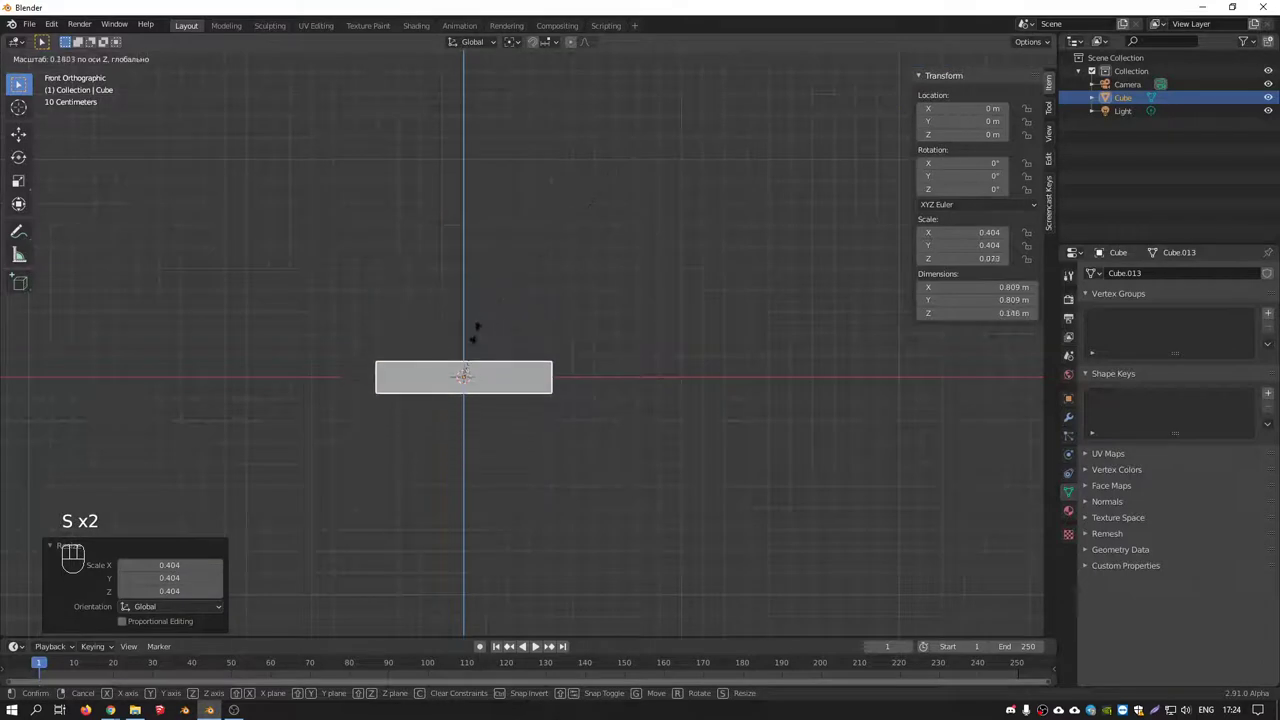
key("f")
key("g")
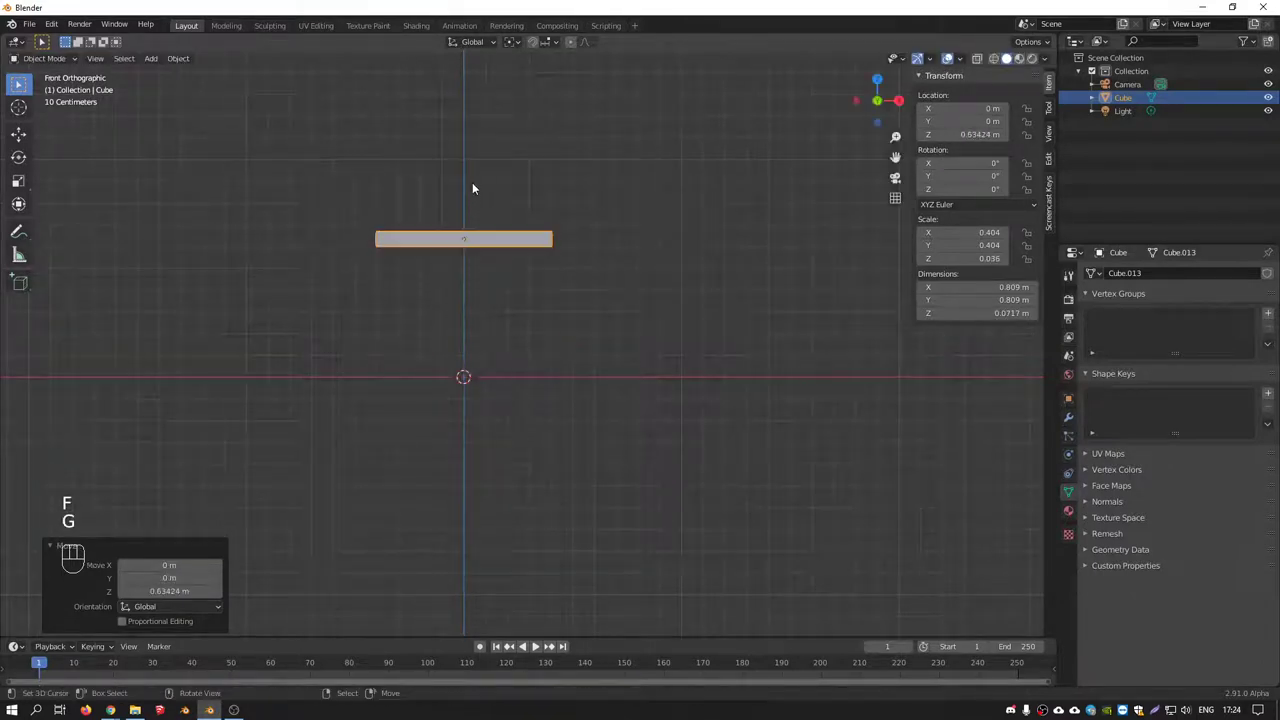
Duplicate the slab and shrink the copy into a tiny square at the back-left corner
key("shift+d")
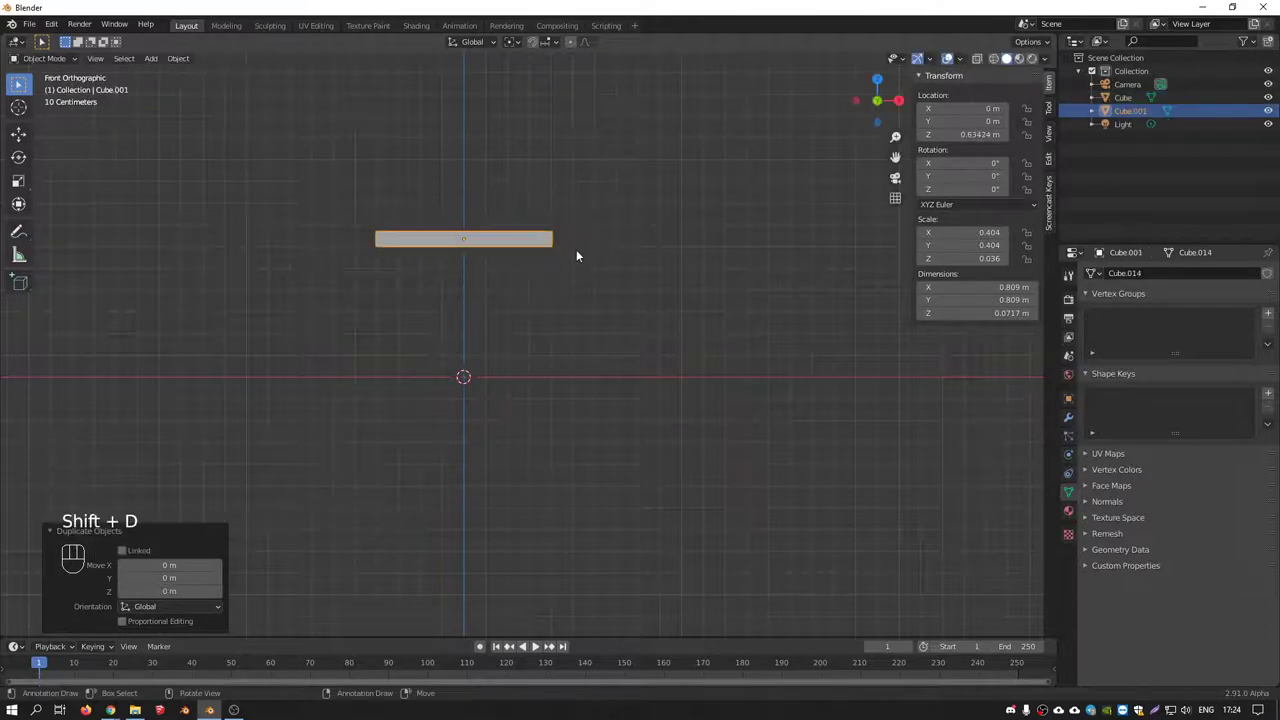
key("KP_7")
left_click_drag(587, 286, 626, 330)
key("s")
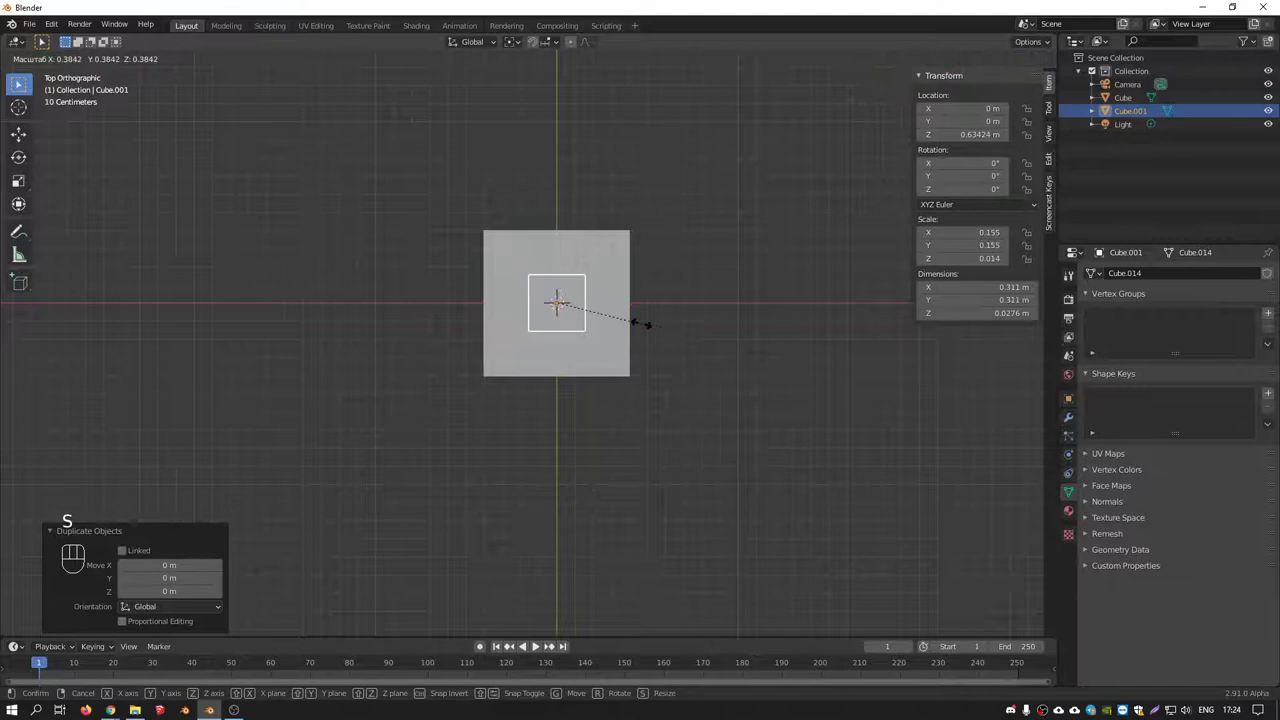
key("s")
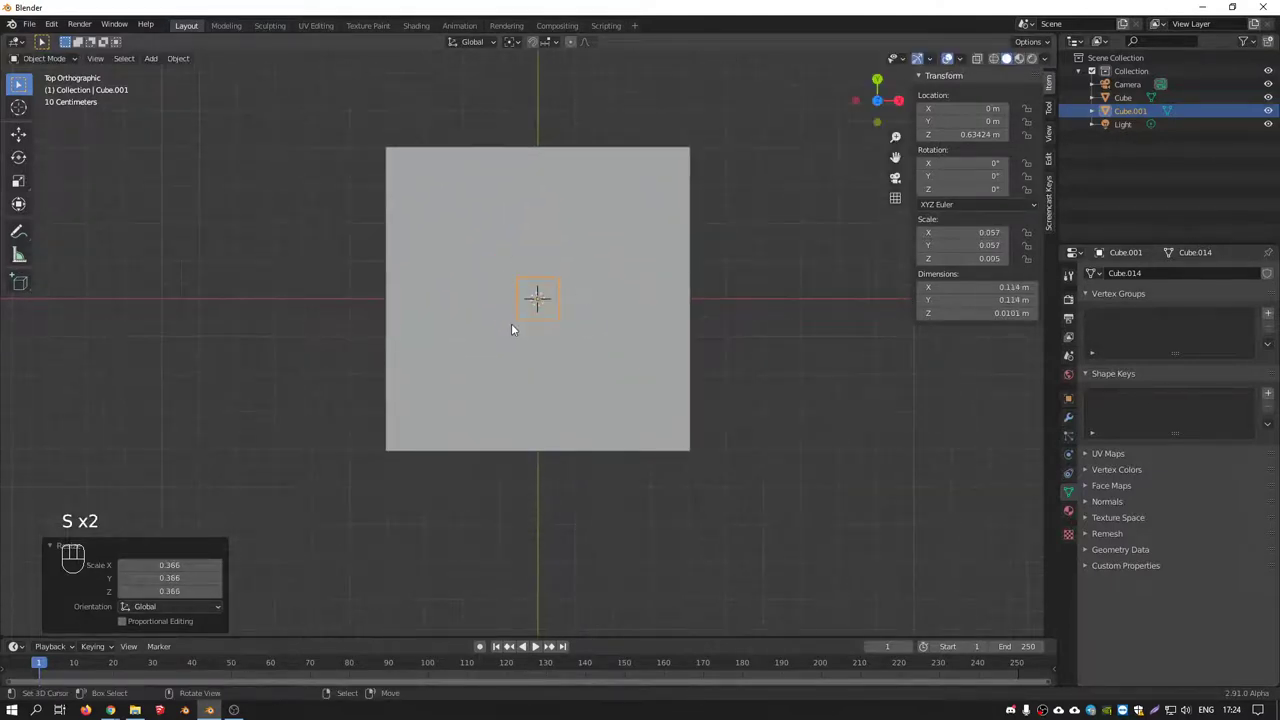
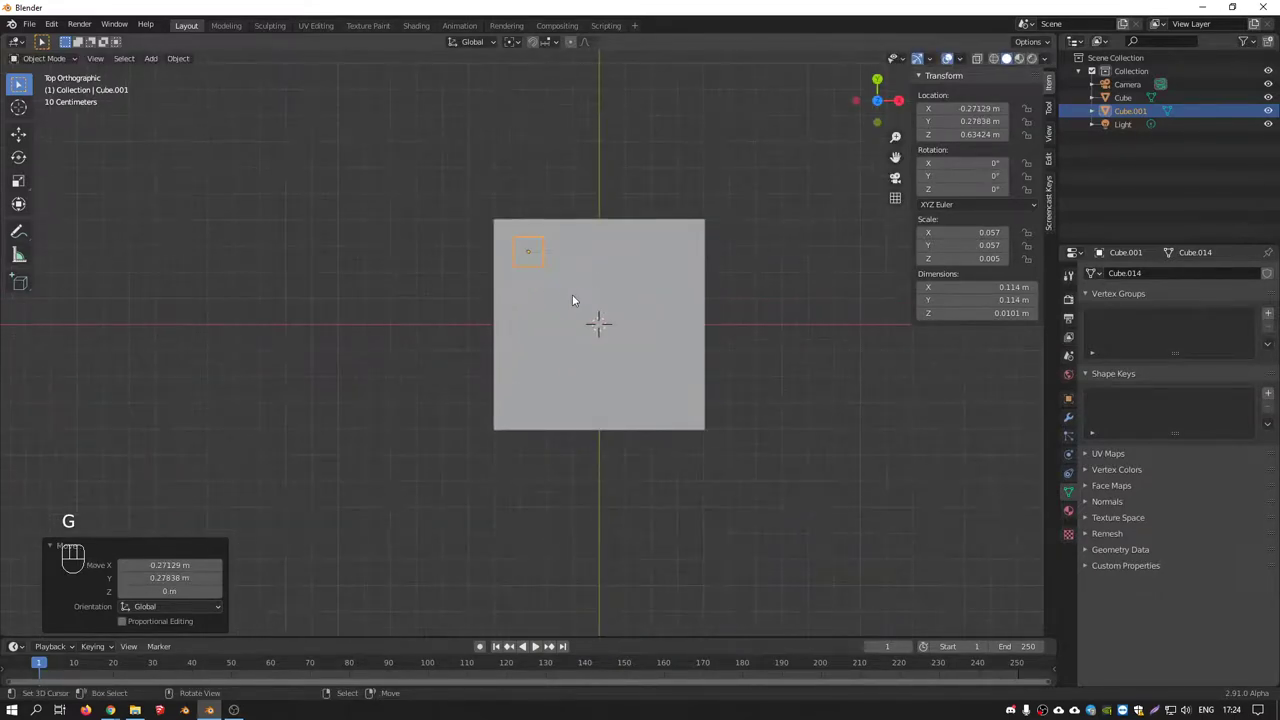
Switch to wireframe shading and orbit to view the tabletop in 3D
left_click_drag(743, 258, 661, 226)
right_click(661, 226)
left_click_drag(632, 268, 543, 198)
left_click_drag(538, 287, 426, 299)
left_click_drag(566, 269, 667, 309)
left_click_drag(499, 266, 634, 271)
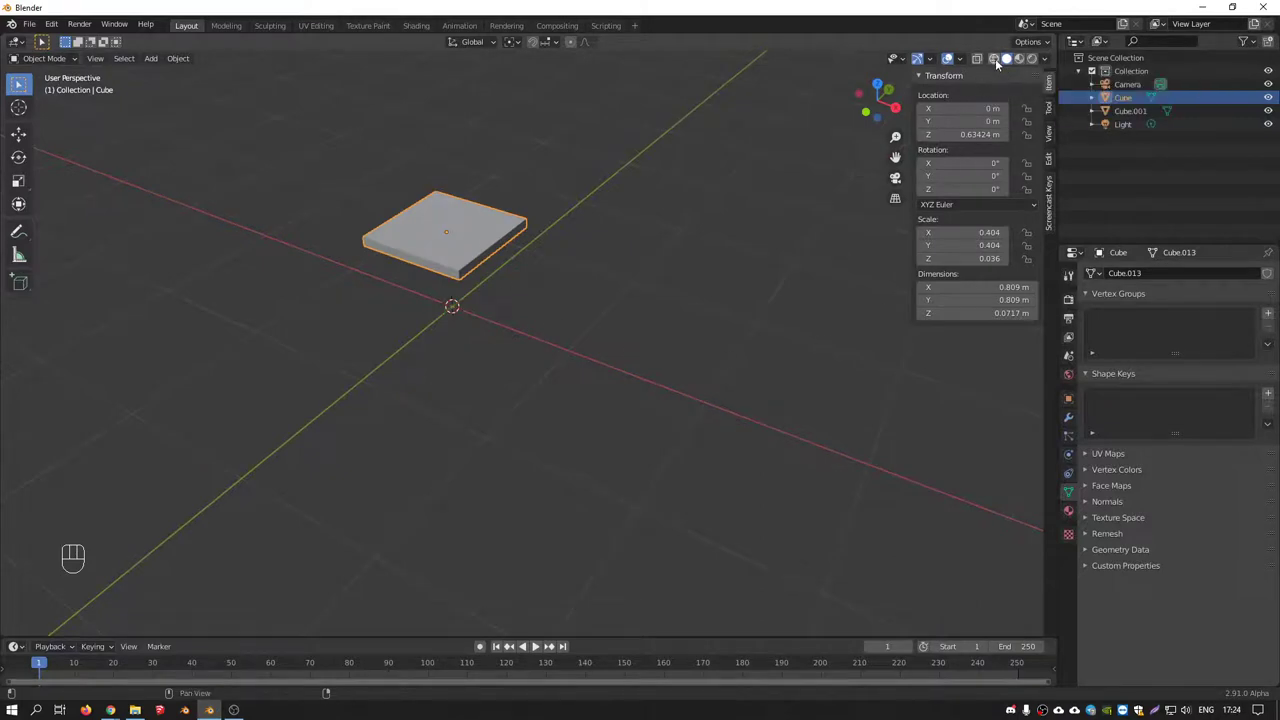
In wireframe front view, stretch the corner cube into a tall leg and lower it under the tabletop
left_click(999, 62)
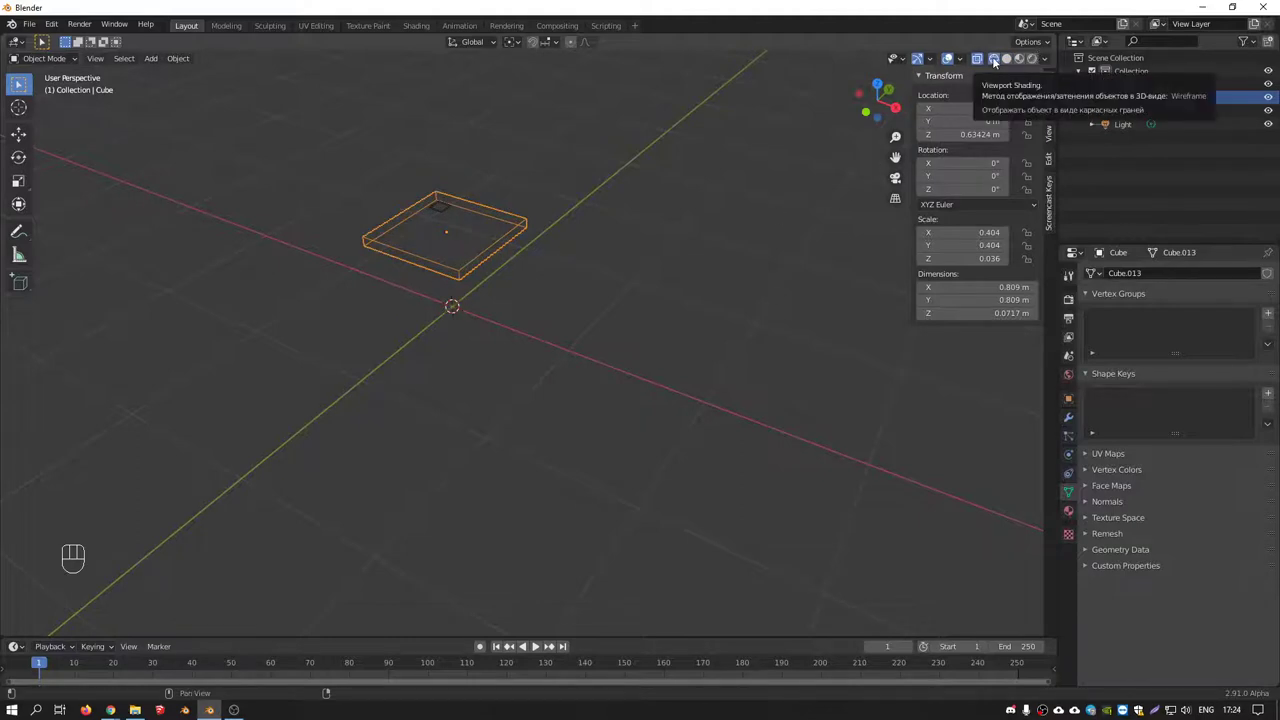
key("KP_1")
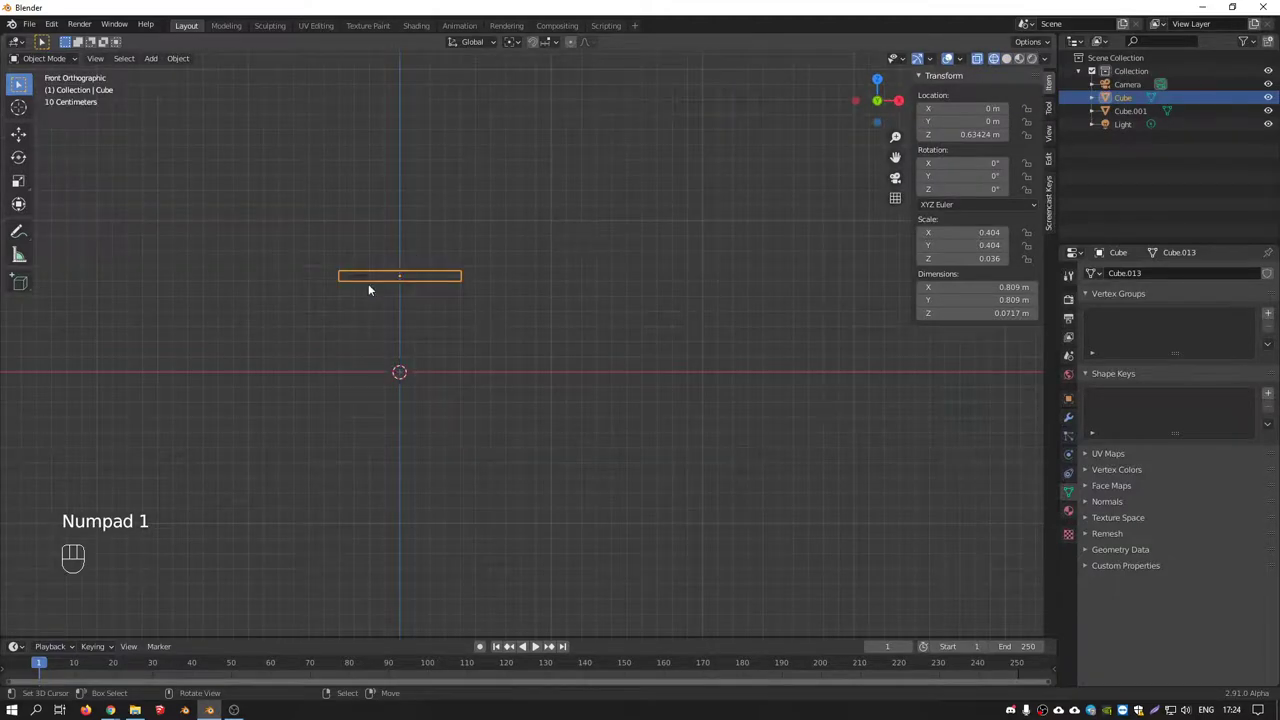
left_click_drag(500, 297, 647, 312)
left_click(562, 295)
left_click_drag(616, 290, 656, 231)
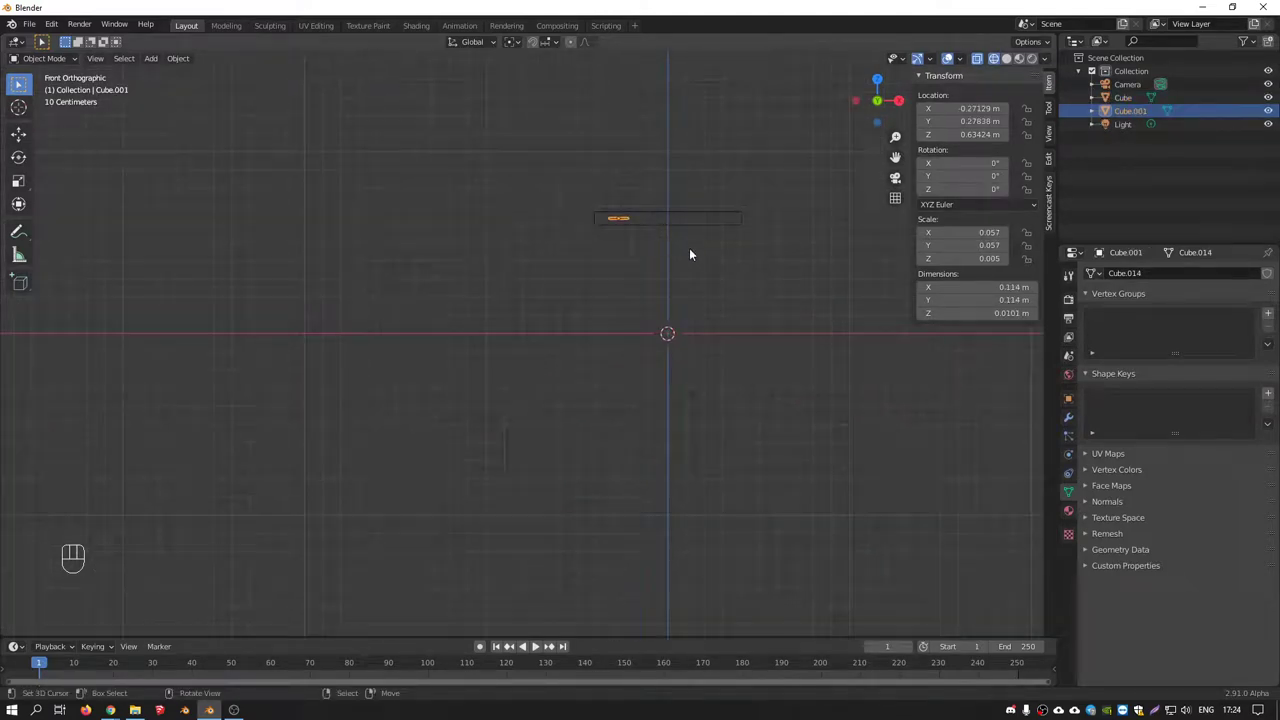
key("s")
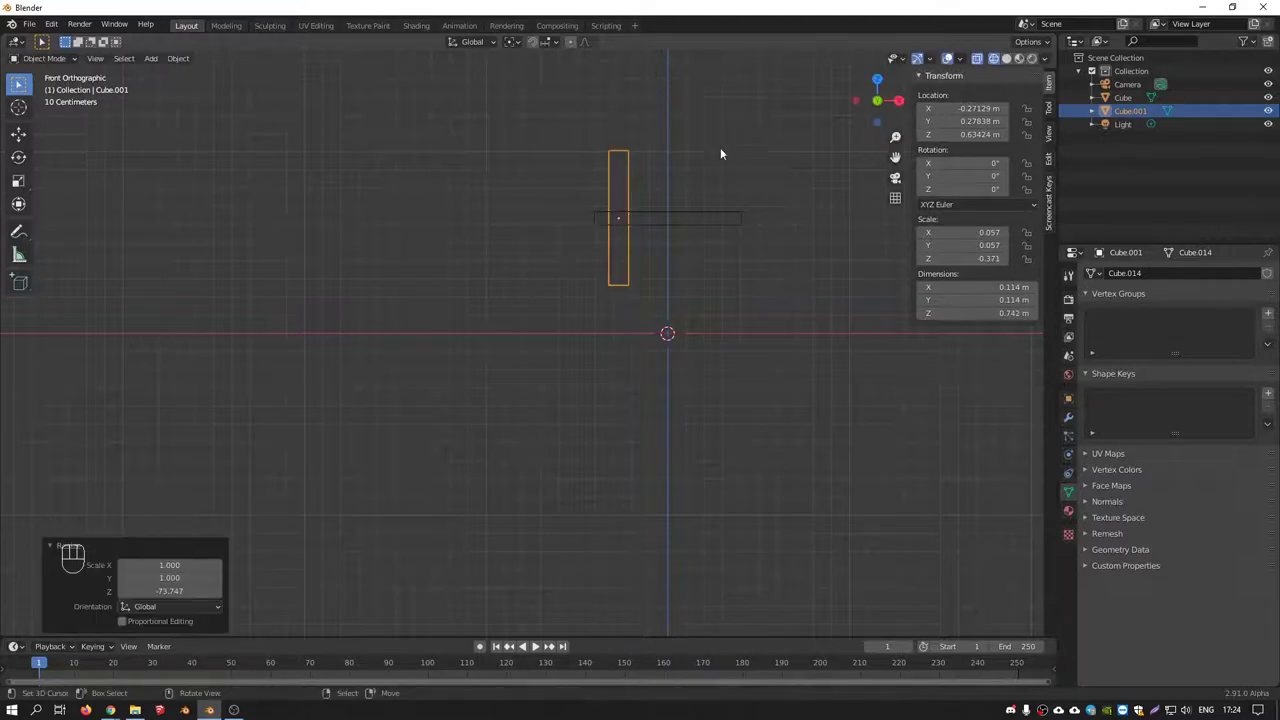
key("g")
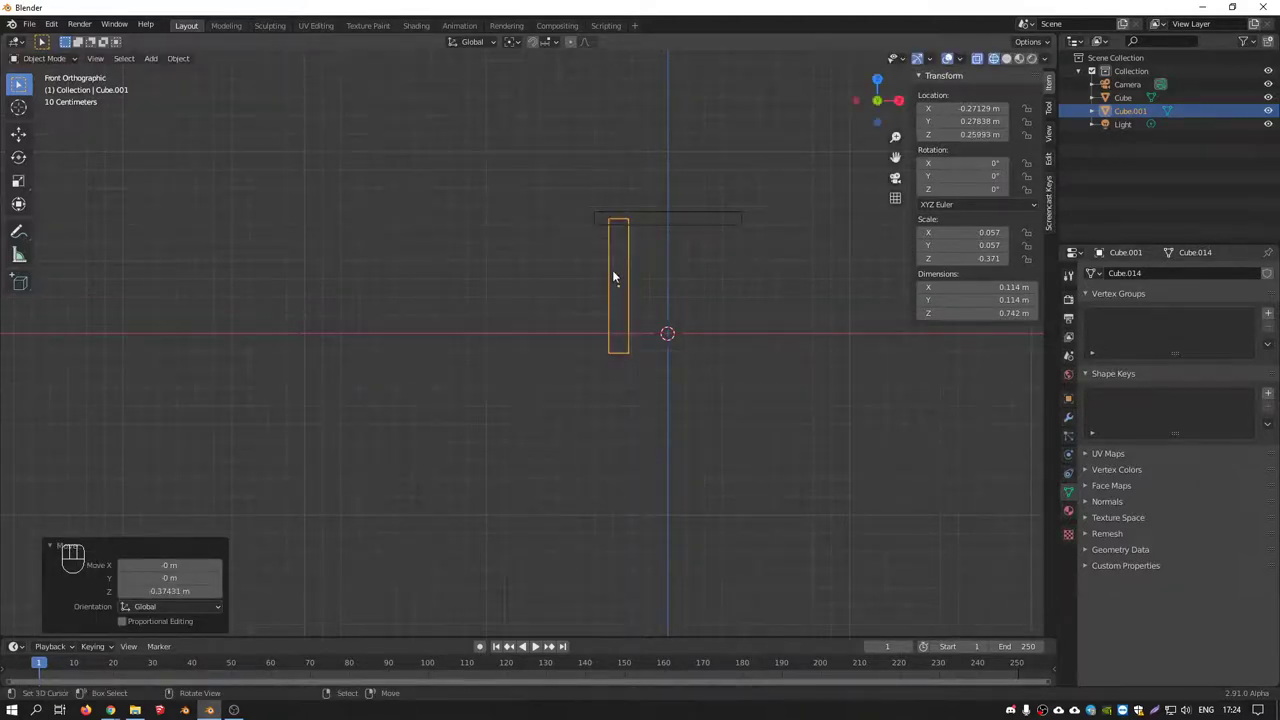
From top view, duplicate the leg to all four tabletop corners
key("KP_7")
key("shift+d")
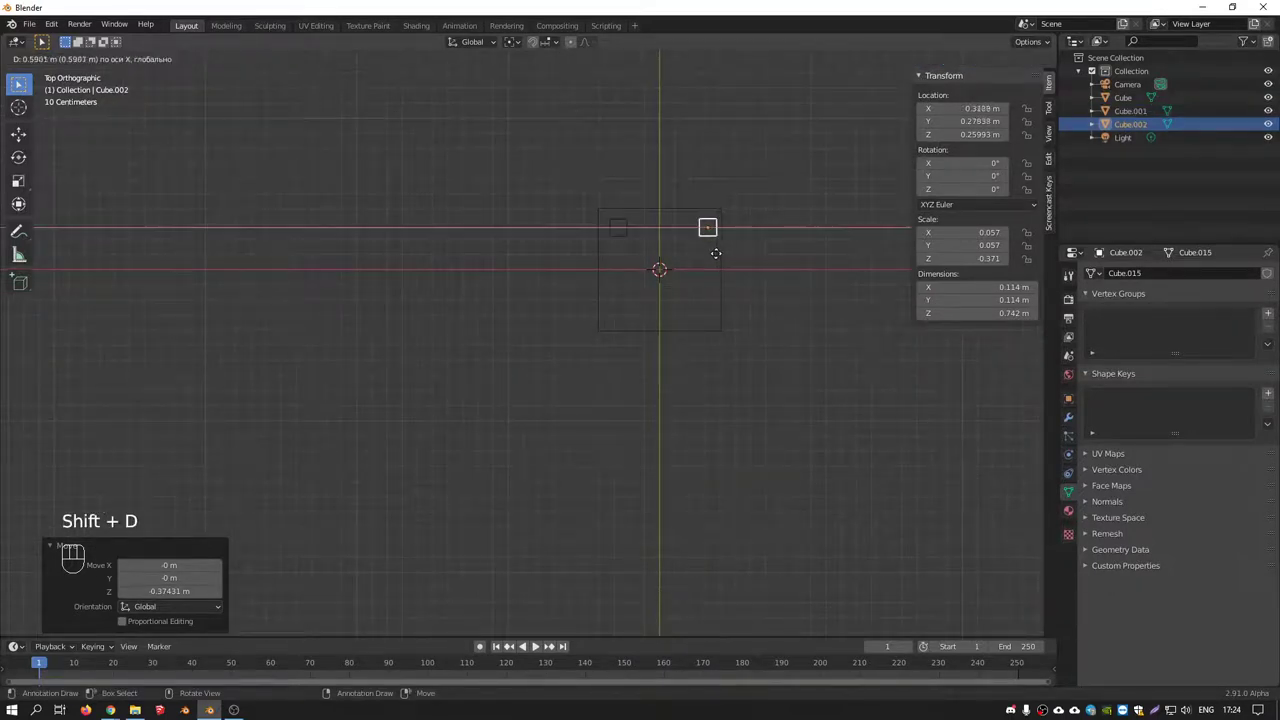
left_click(634, 225)
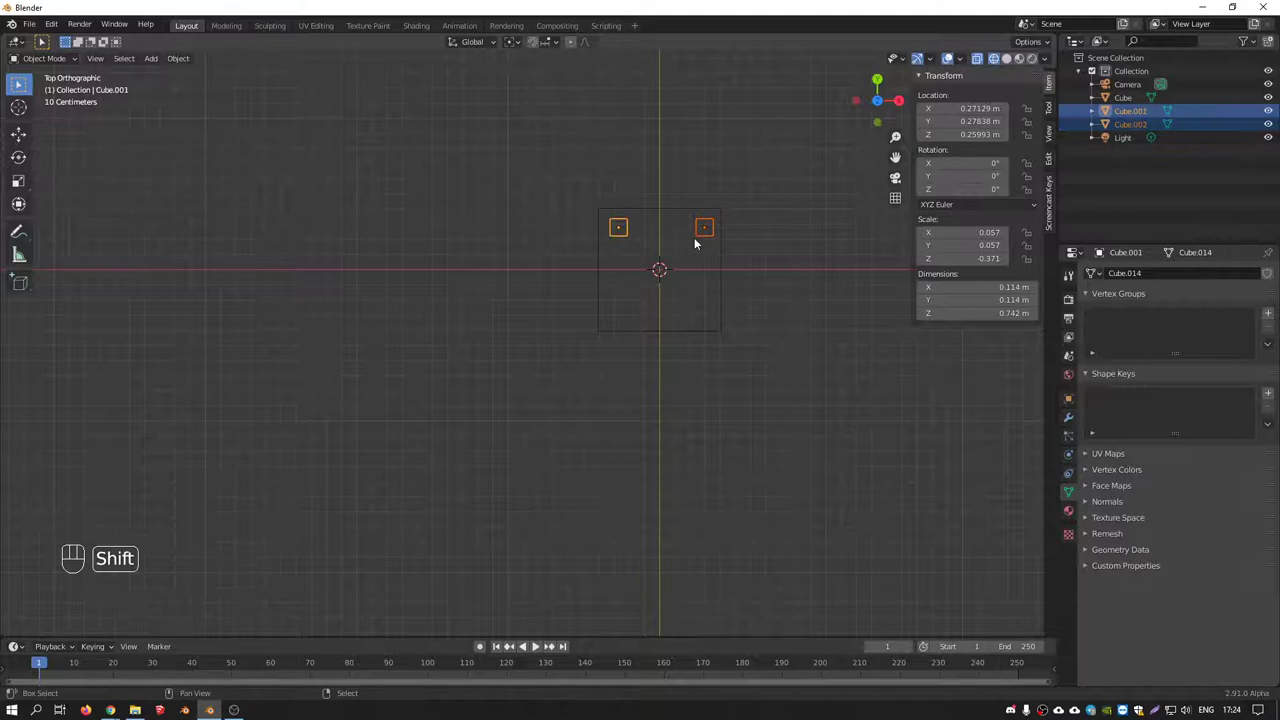
key("shift+d")
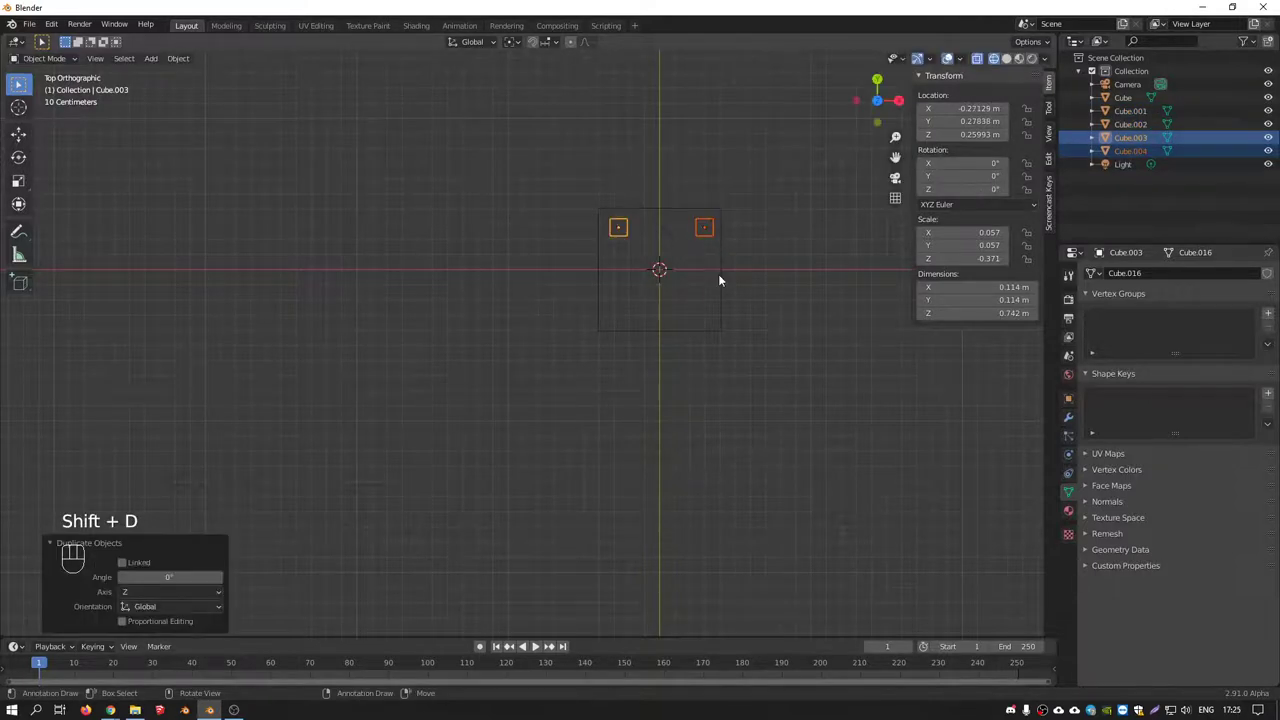
key("g")
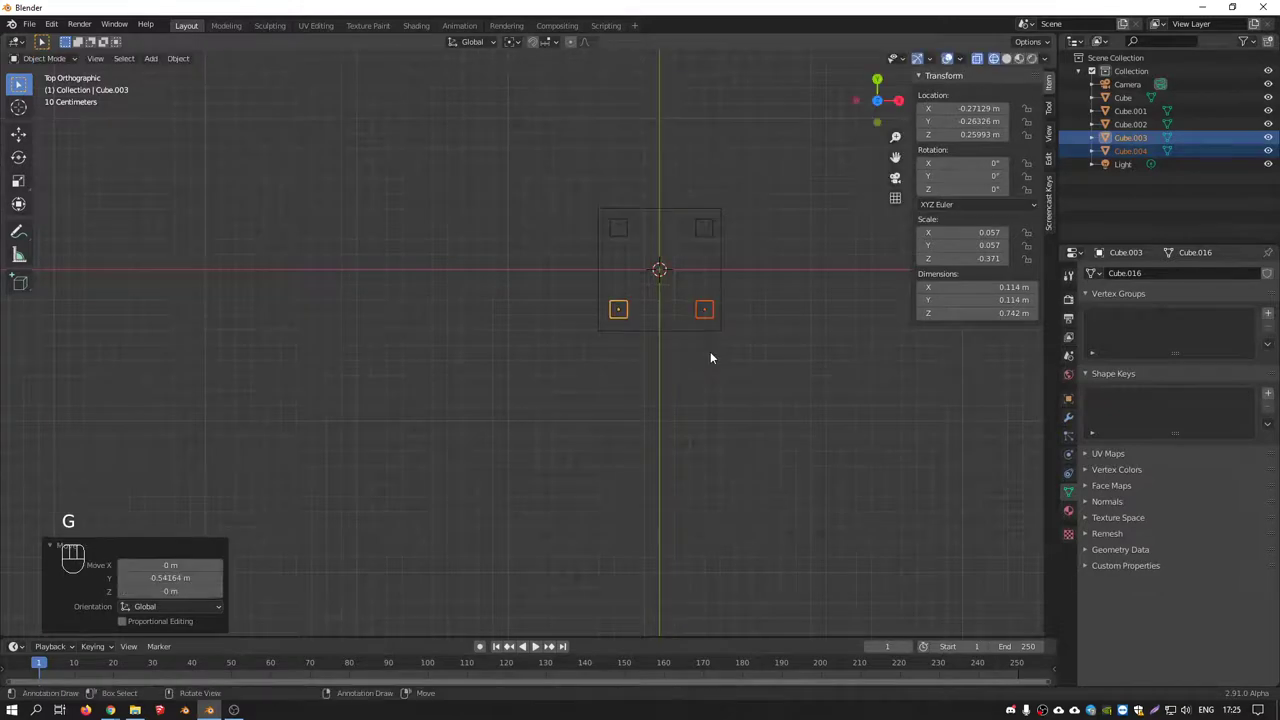
left_click(712, 318)
Duplicate a leg, rotate it 90° onto its side and scale it into a thin crossbar under the top
key("KP_1")
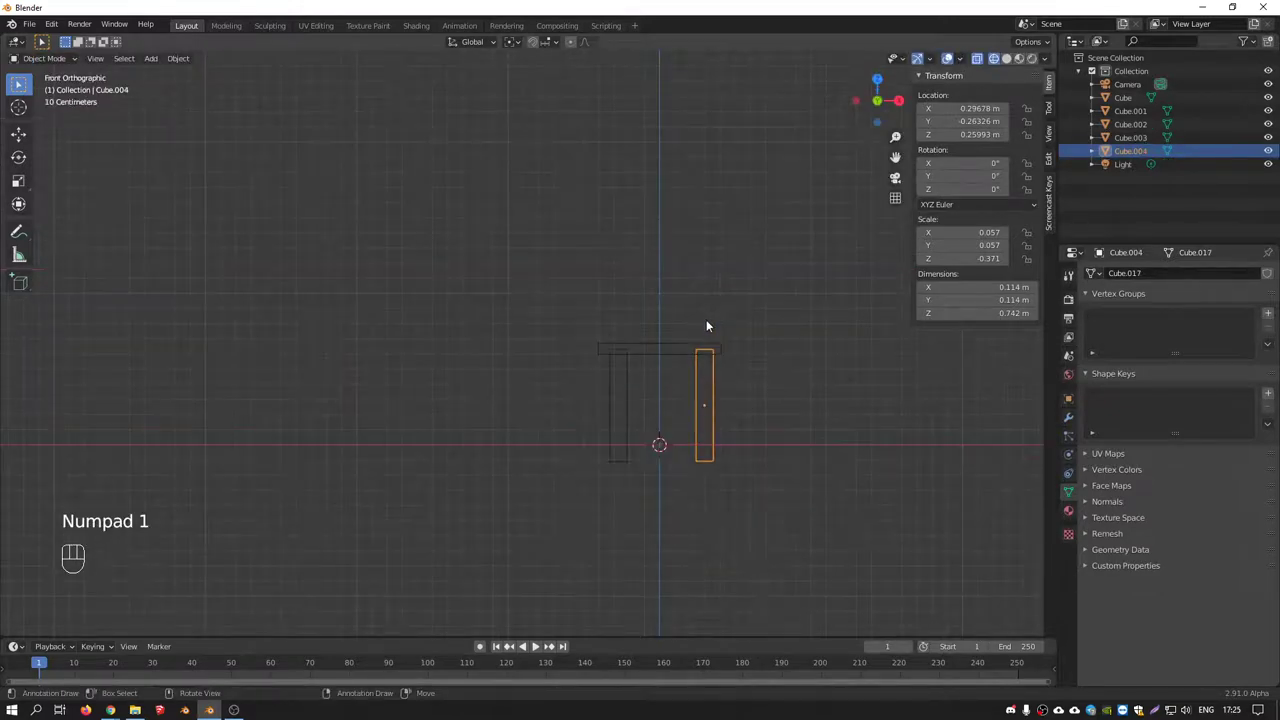
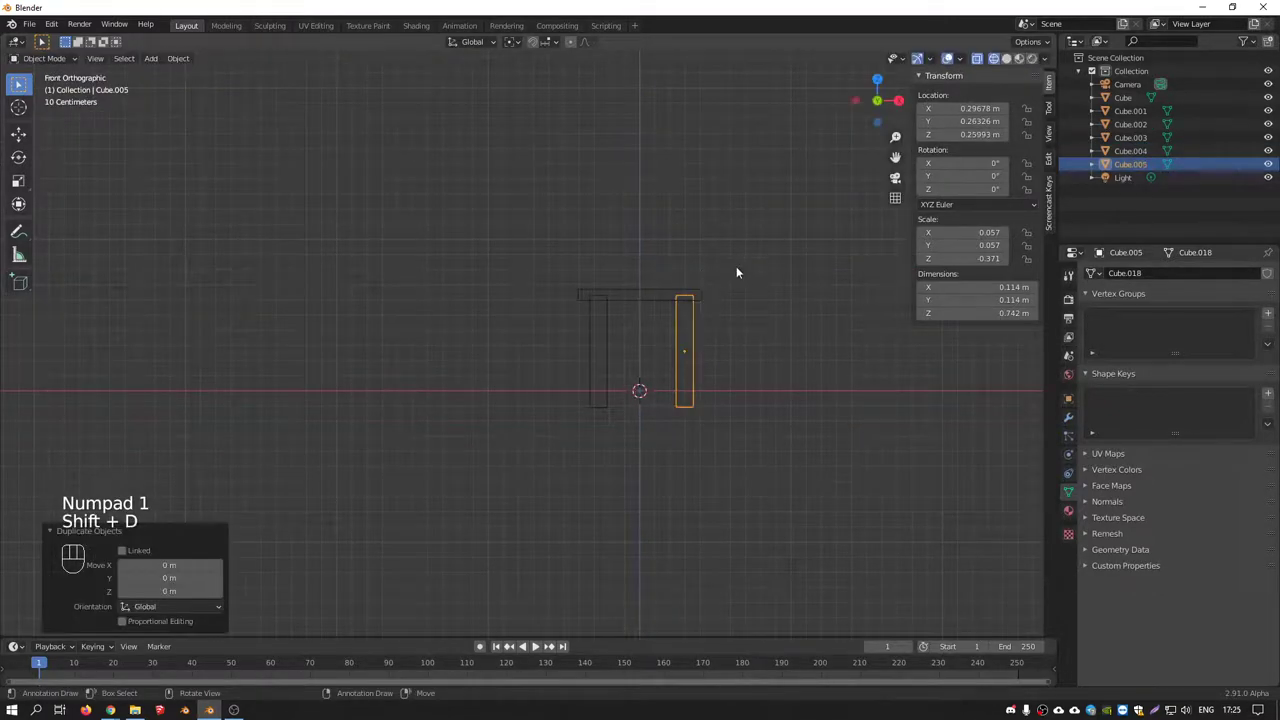
key("r")
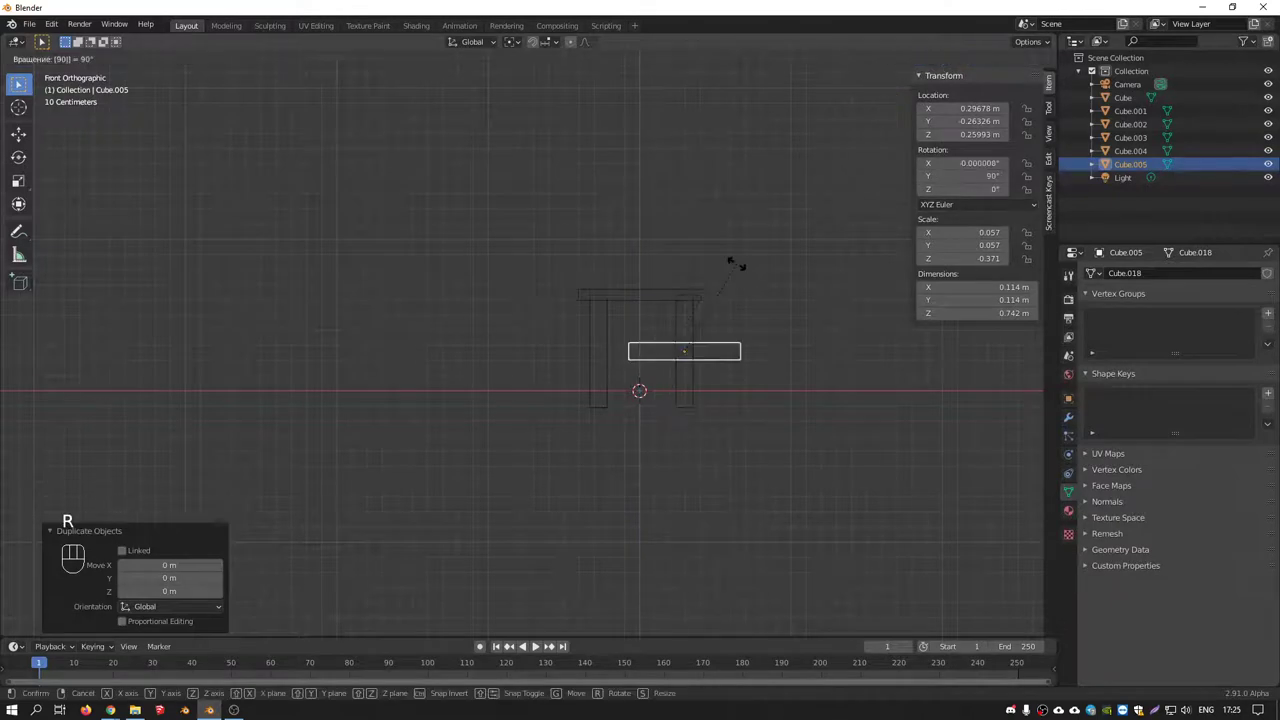
left_click_drag(706, 373, 802, 431)
key("g")
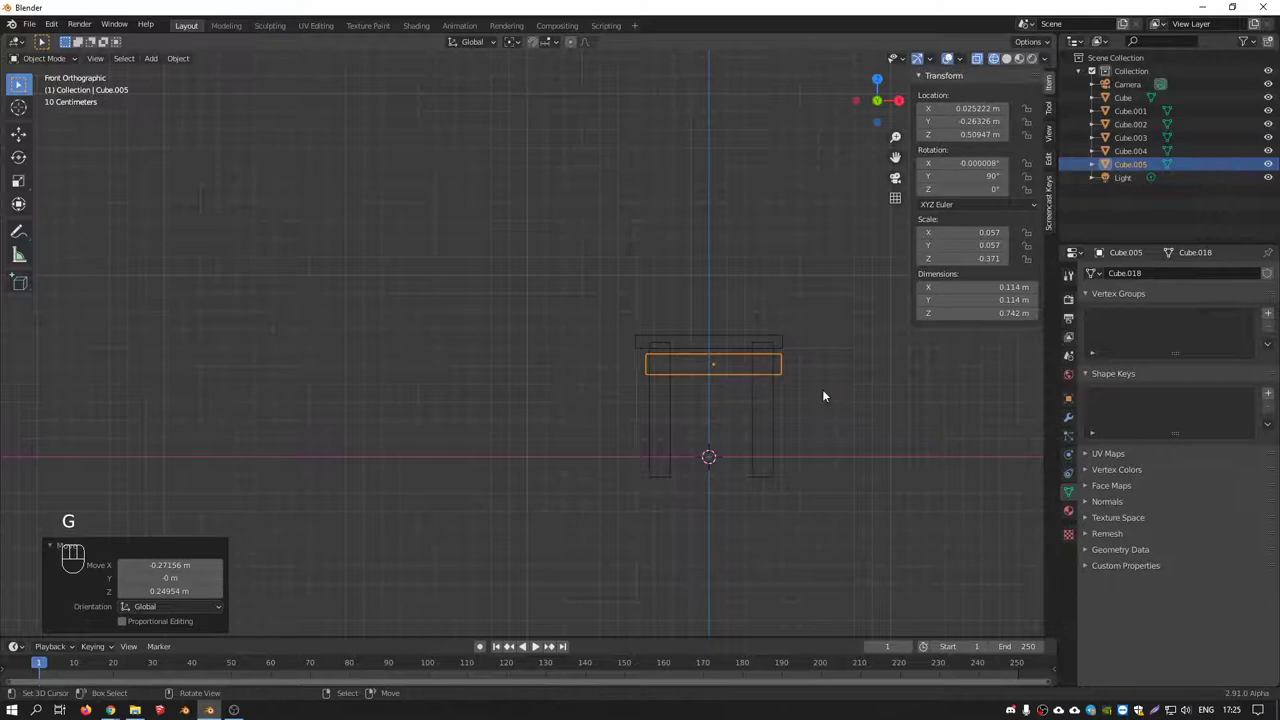
key("s")
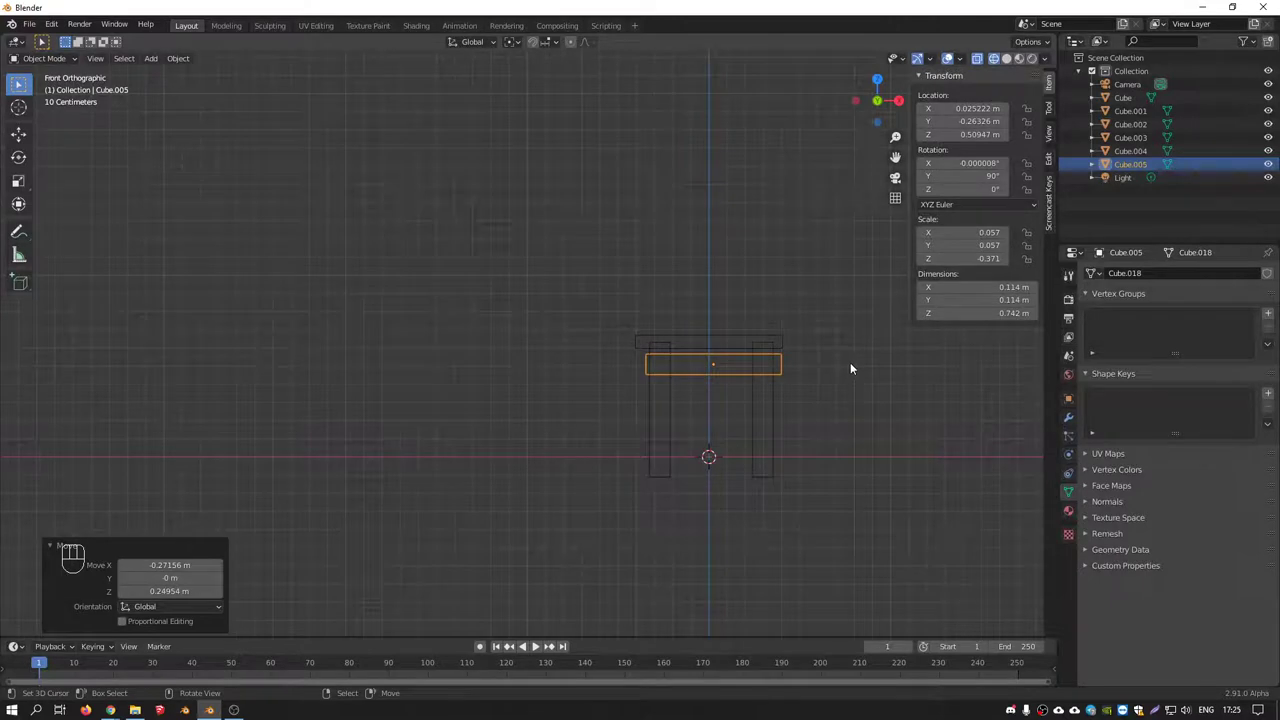
key("s")
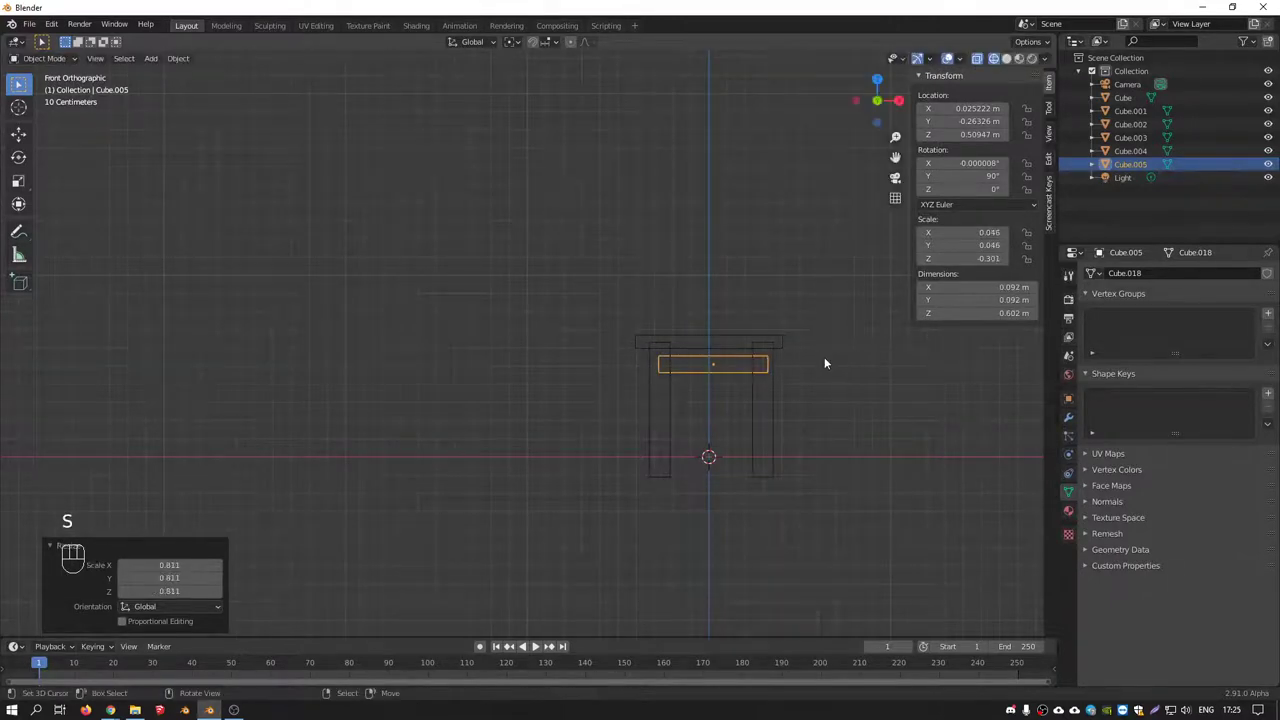
key("KP_7")
middle_click(690, 369)
key("s")
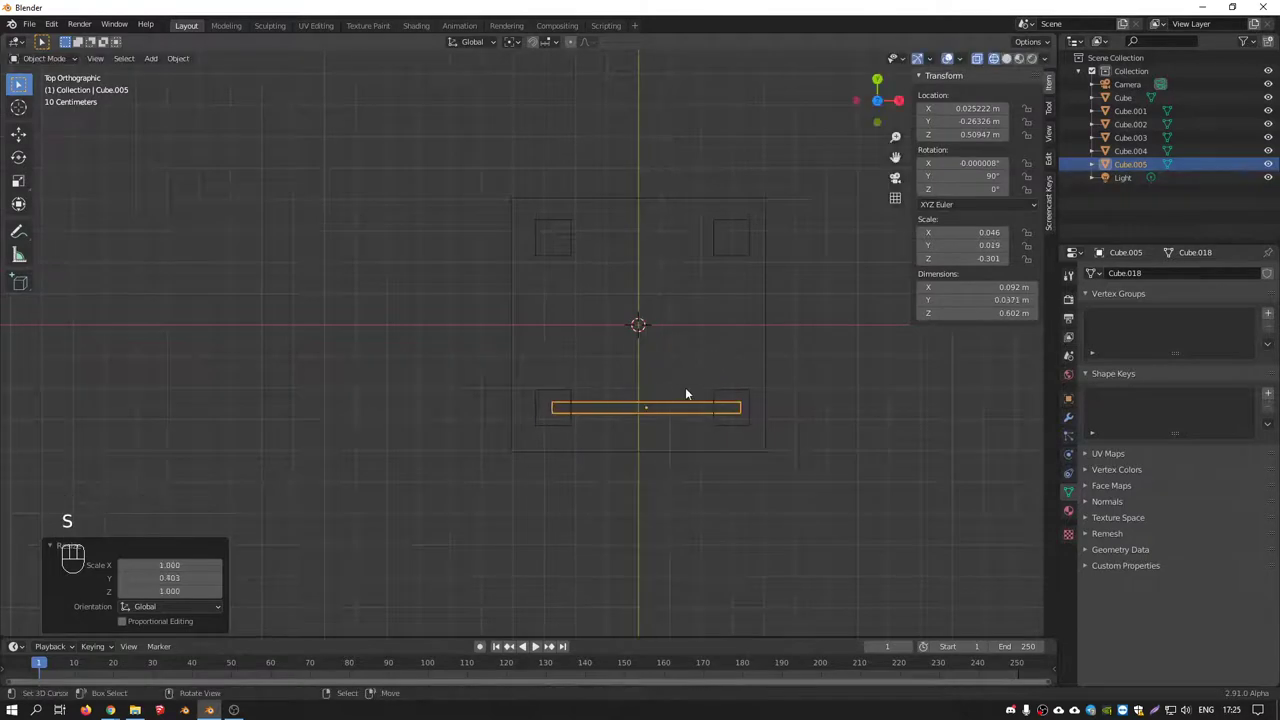
Duplicate the crossbar to the opposite side, then copy and turn the pair to run along the other two sides
key("shift+d")
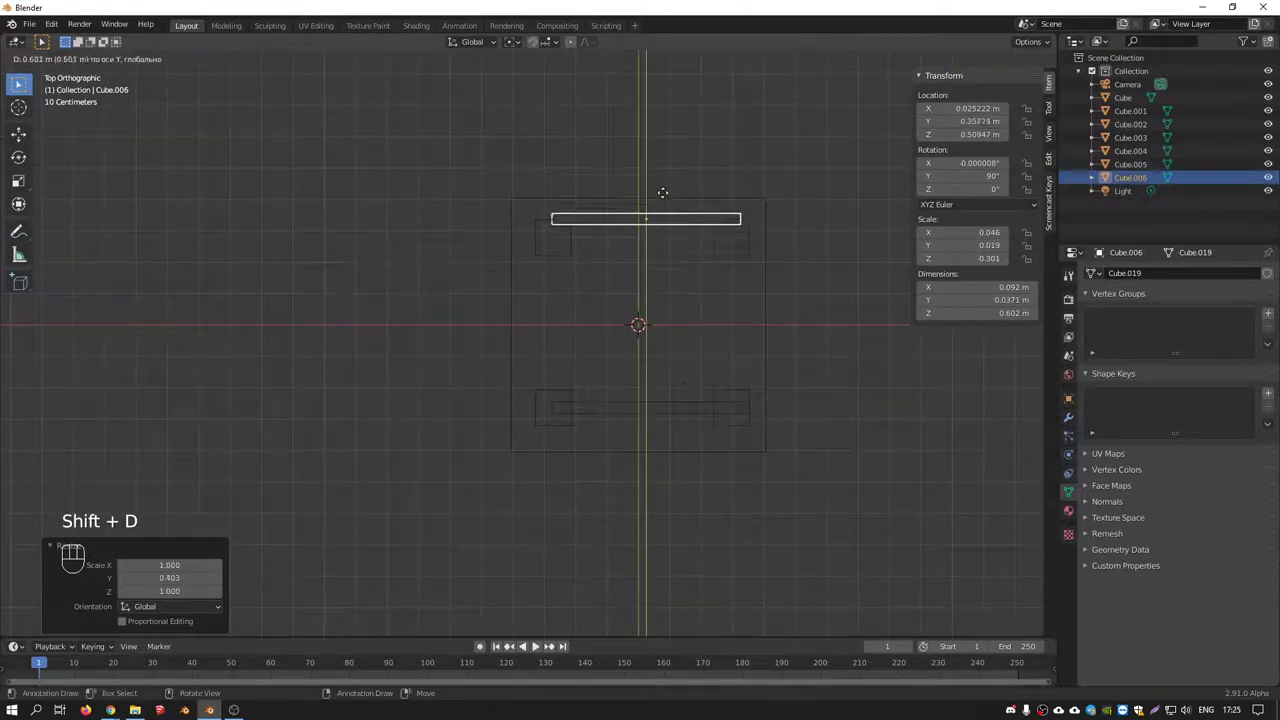
middle_click(698, 405)
key("shift+d")
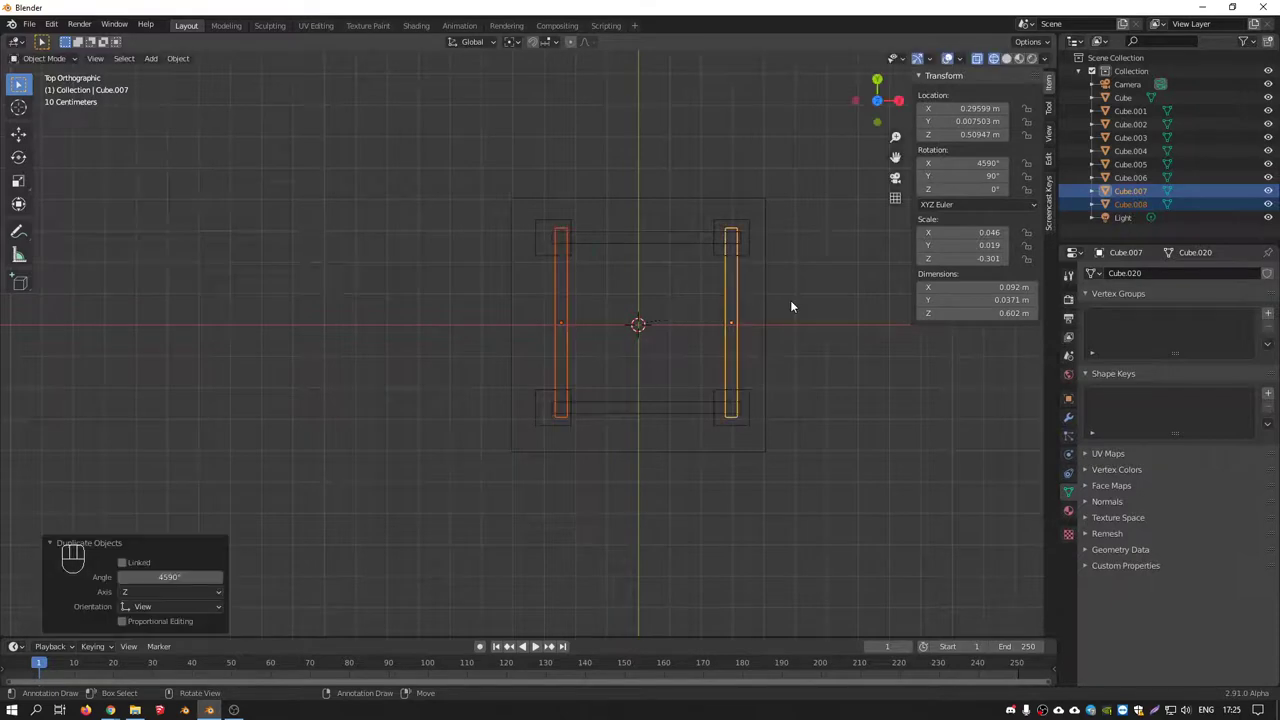
key("KP_1")
middle_click(690, 376)
middle_click(728, 363)
left_click_drag(506, 295, 828, 487)
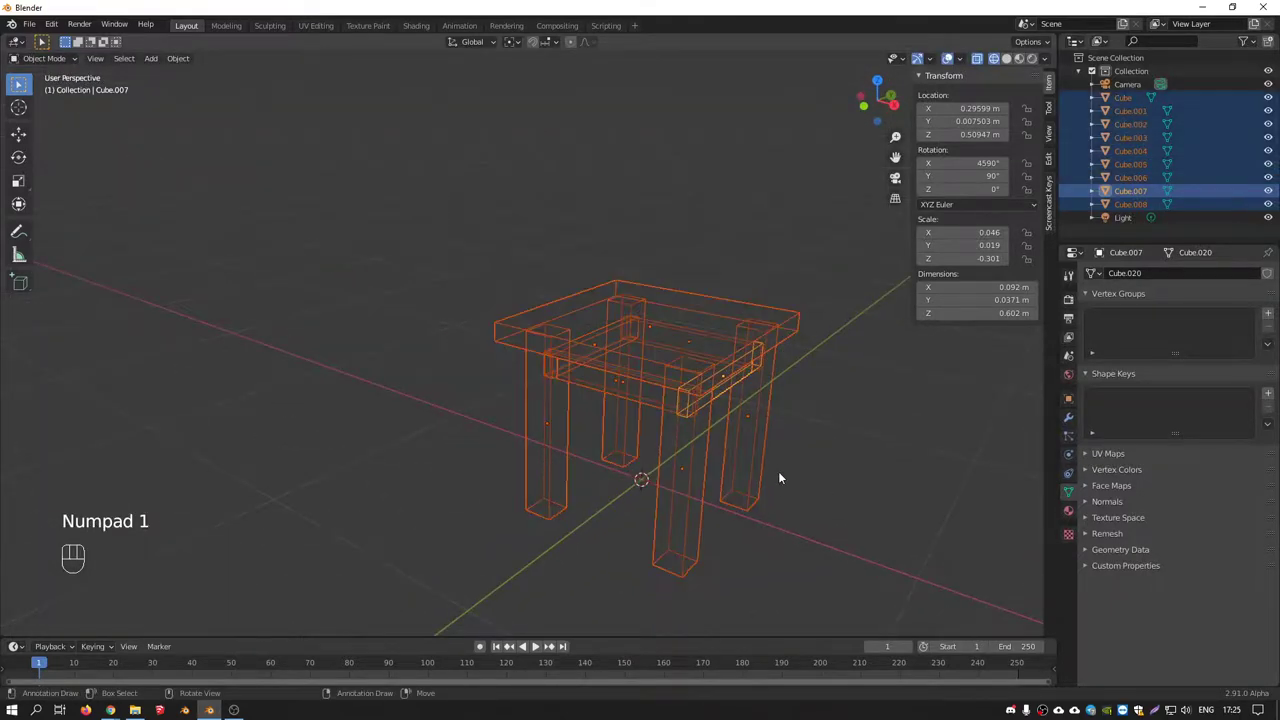
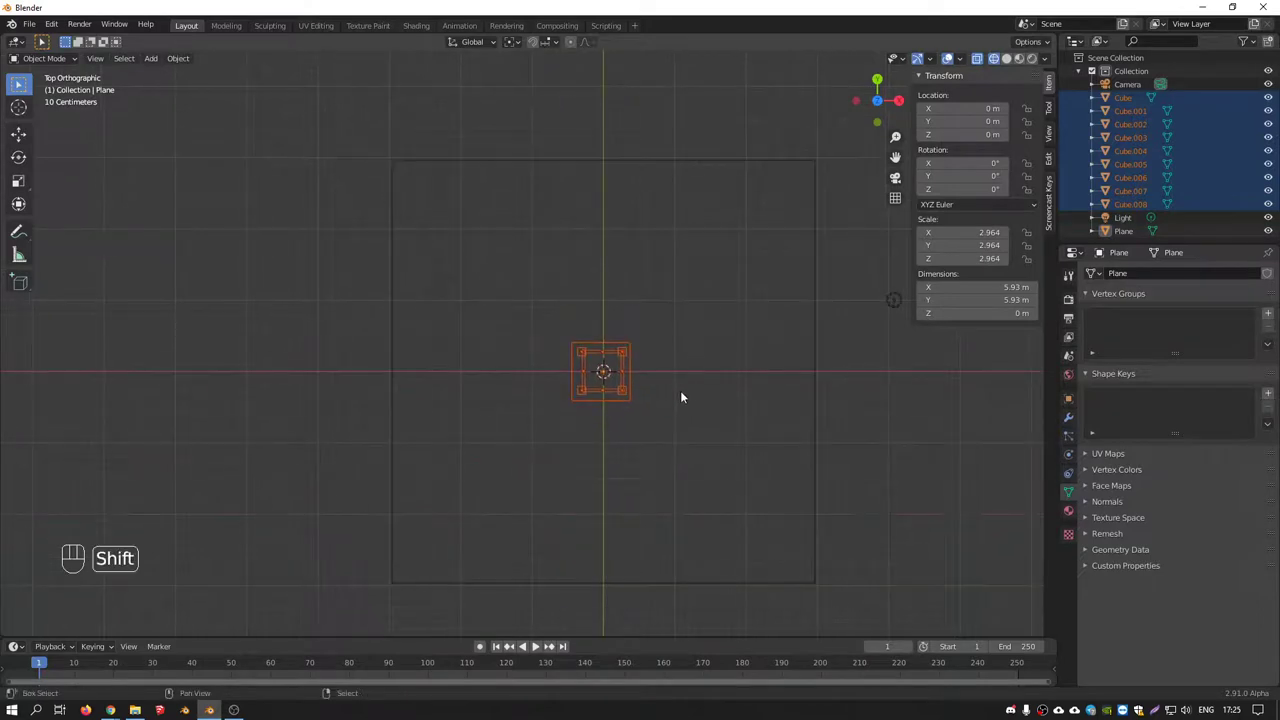
Rotate the whole table slightly, move it off centre, and duplicate it to the right
key("r")
key("g")
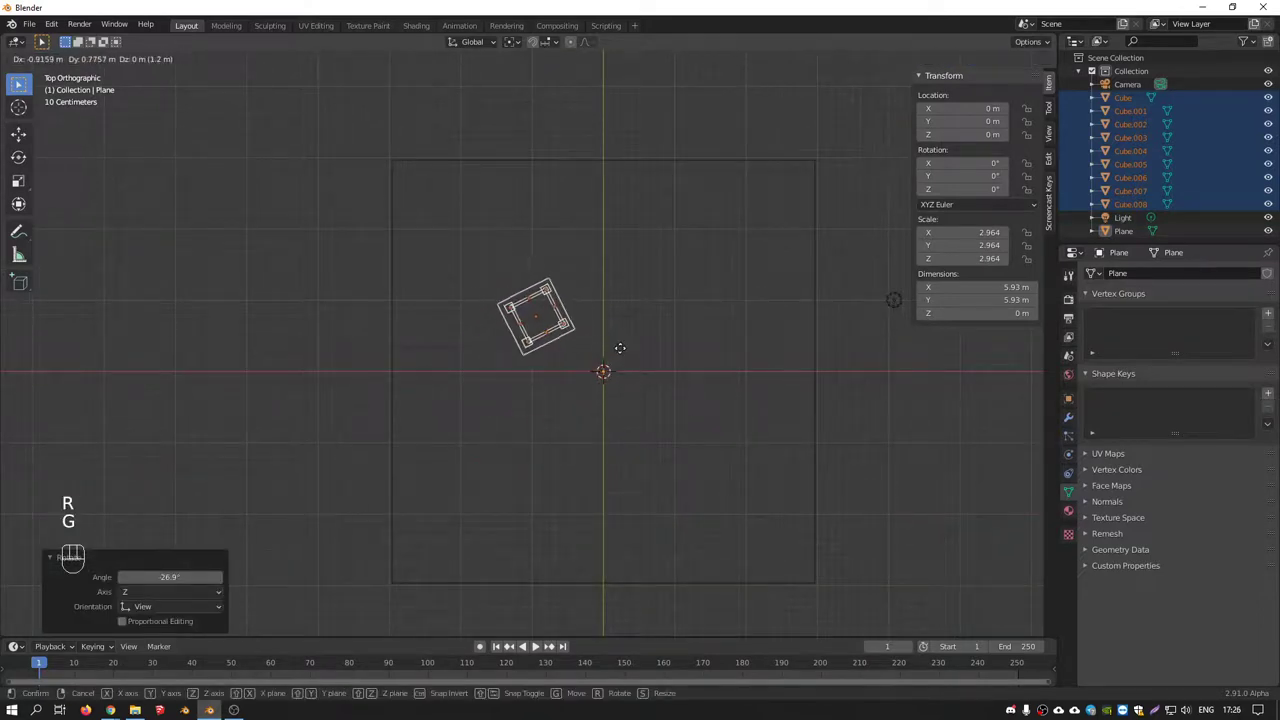
key("shift+d")
key("r")
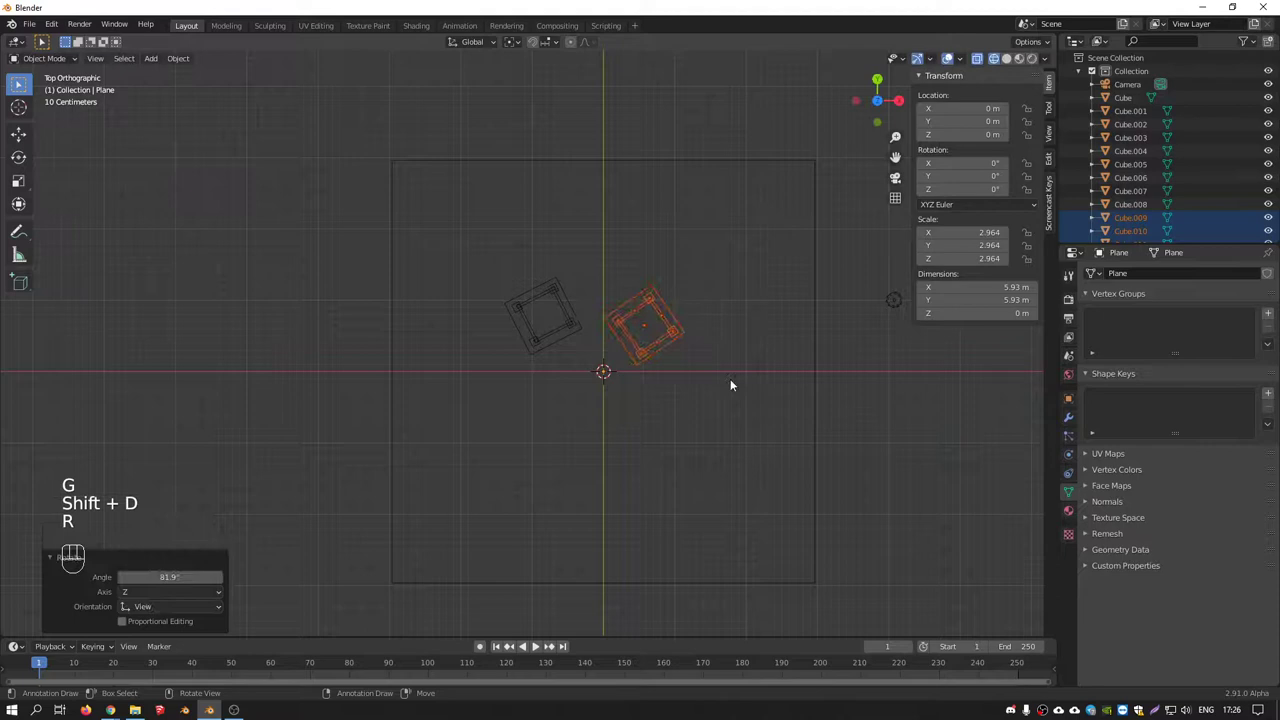
key("shift+d")
Duplicate twice more, placing tables below centre and at lower left, for four tables around the origin
key("r")
key("shift+d")
key("r")
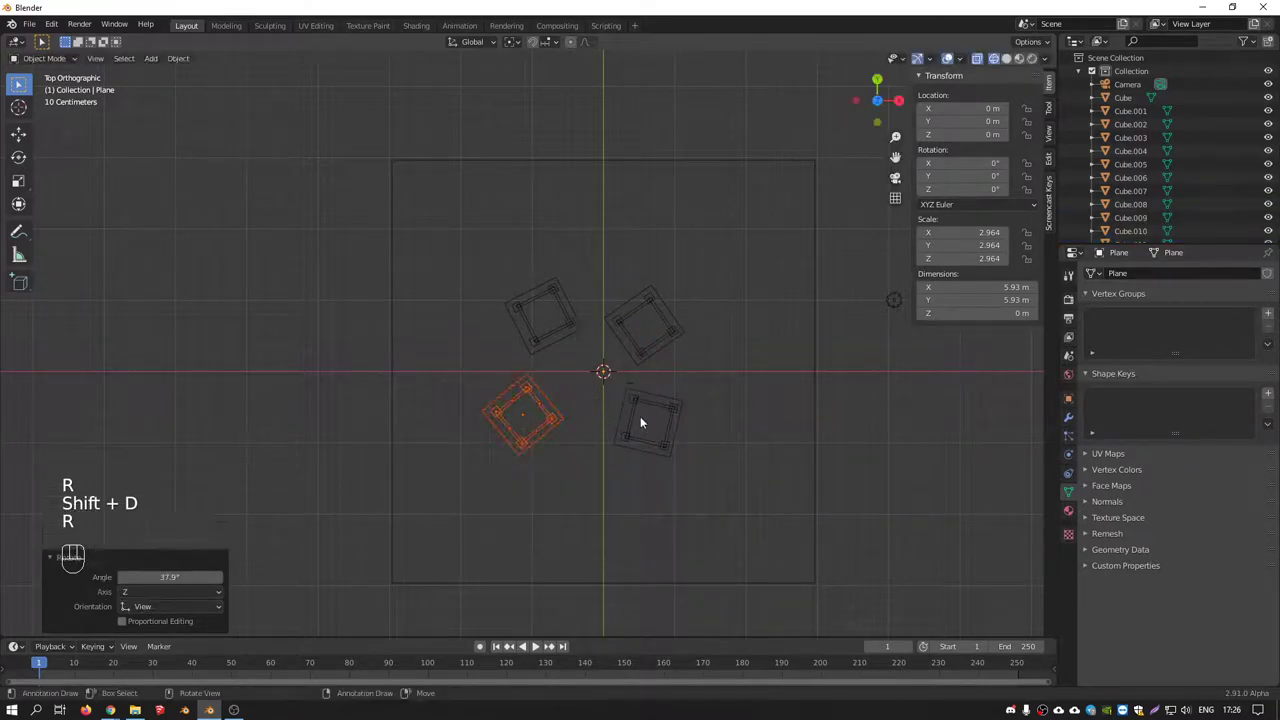
left_click_drag(697, 388, 670, 319)
key("KP_1")
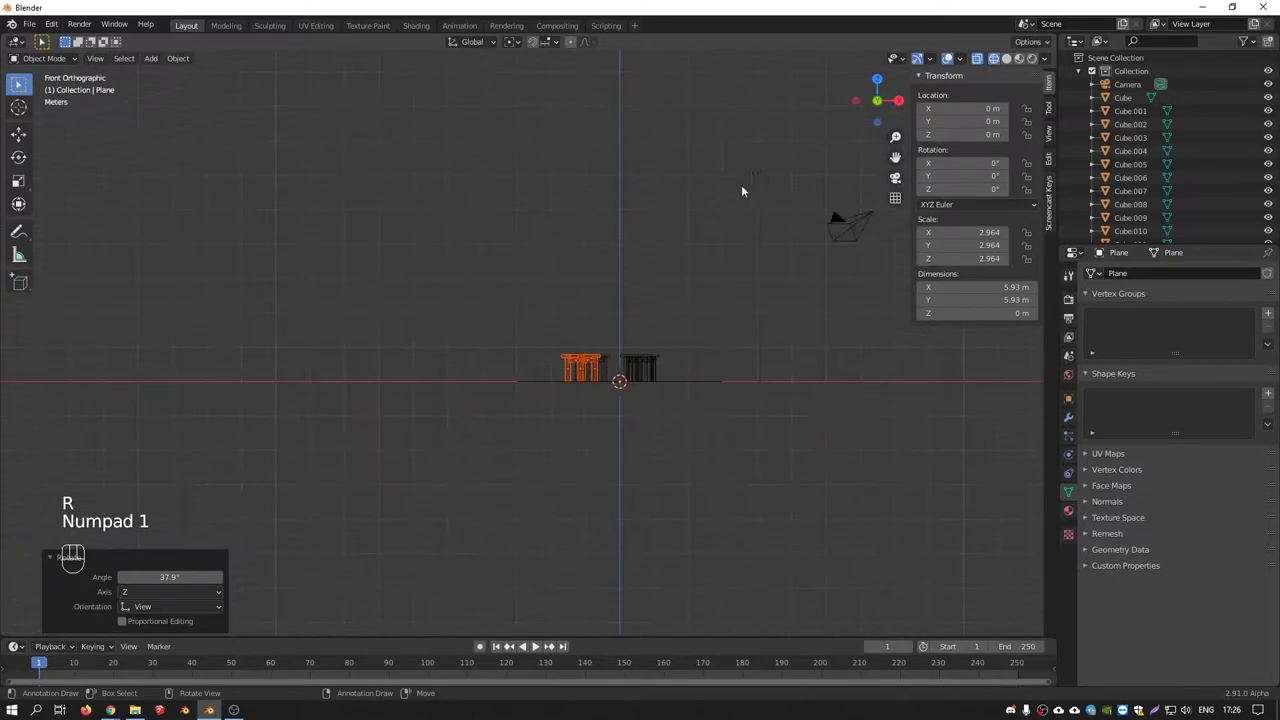
Duplicate the point light above the tables and place the copy to the left, near X −2.69 m, Z 2.92 m
left_click_drag(772, 175, 1198, 354)
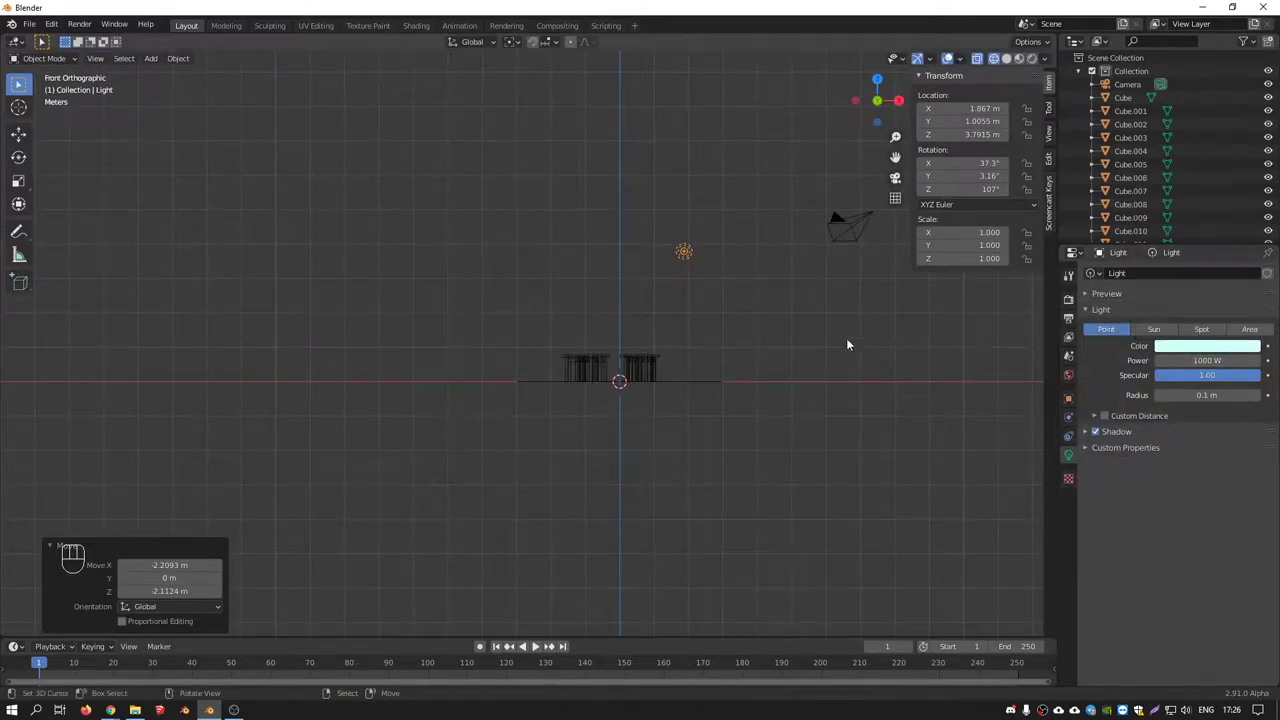
key("KP_1")
key("shift+d")
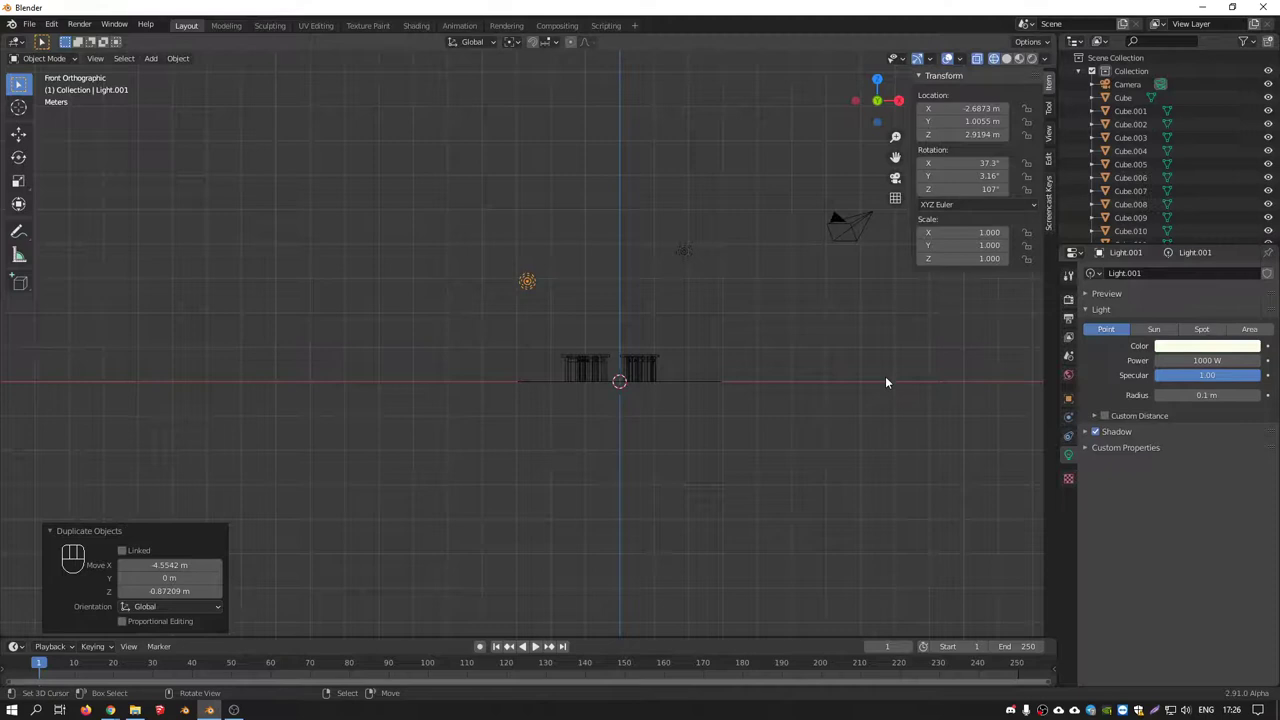
left_click(1074, 306)
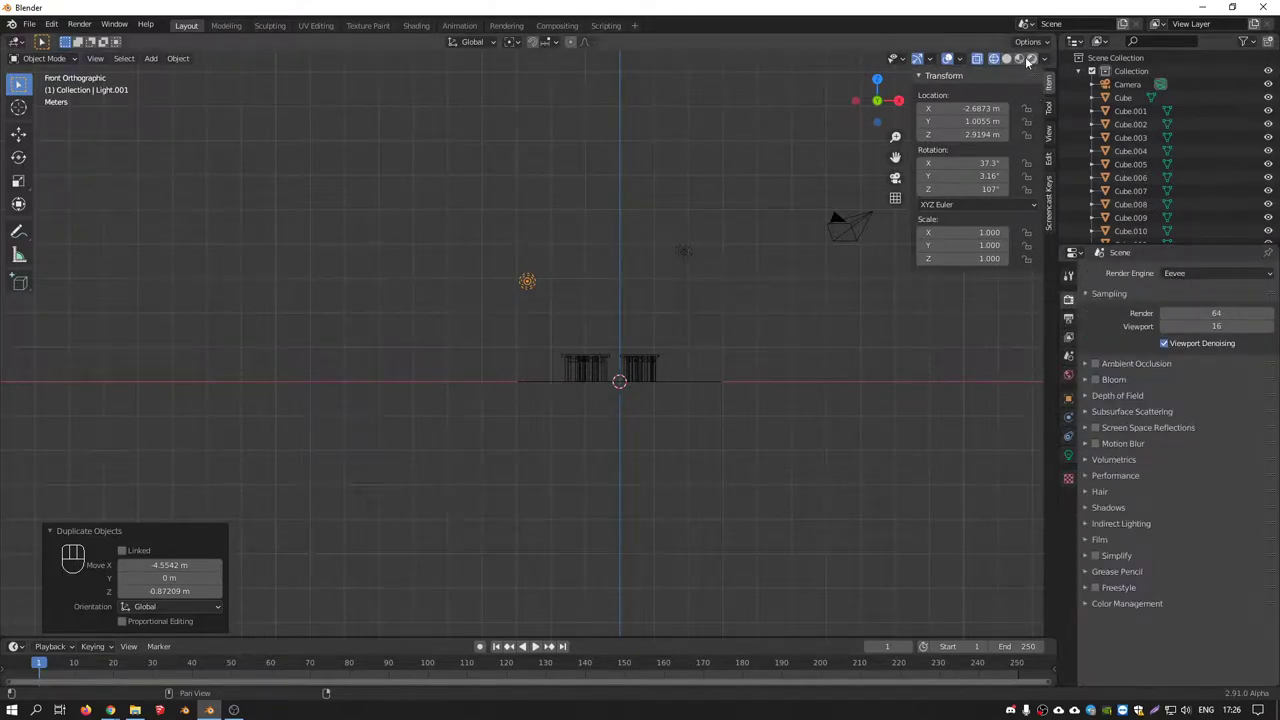
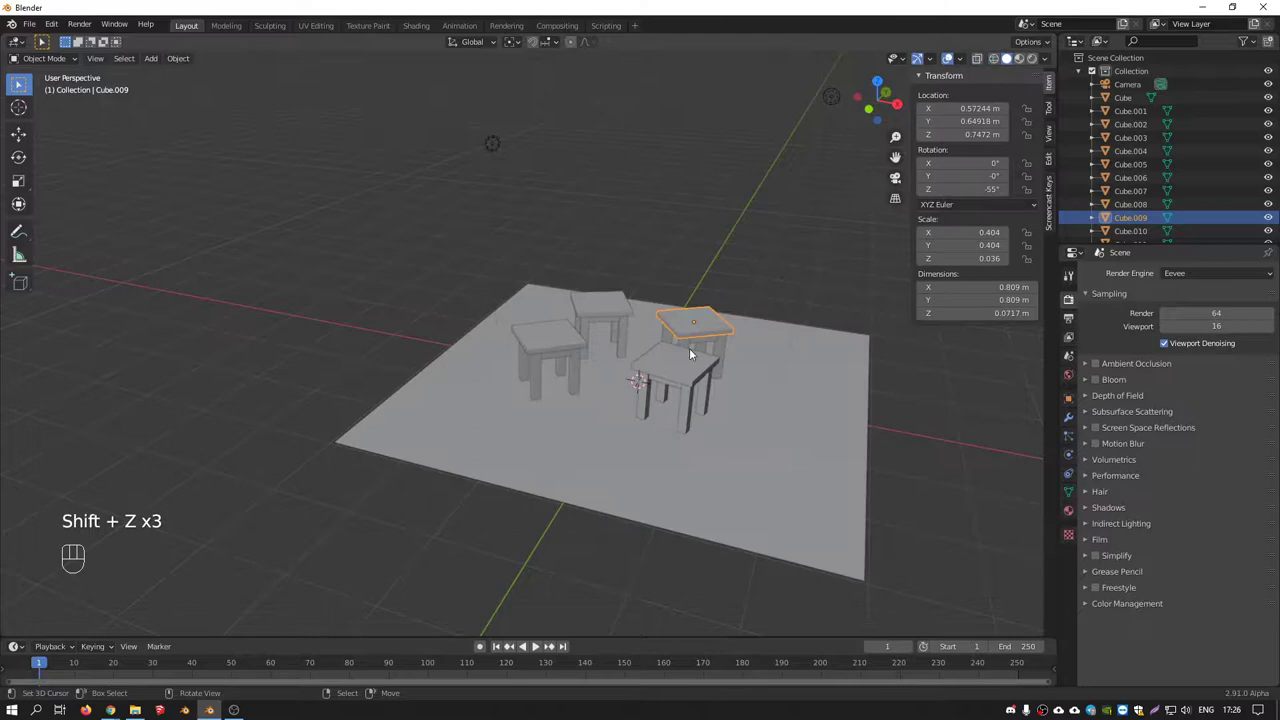
Use the Z shading pie to colour the solid viewport by material
key("z")
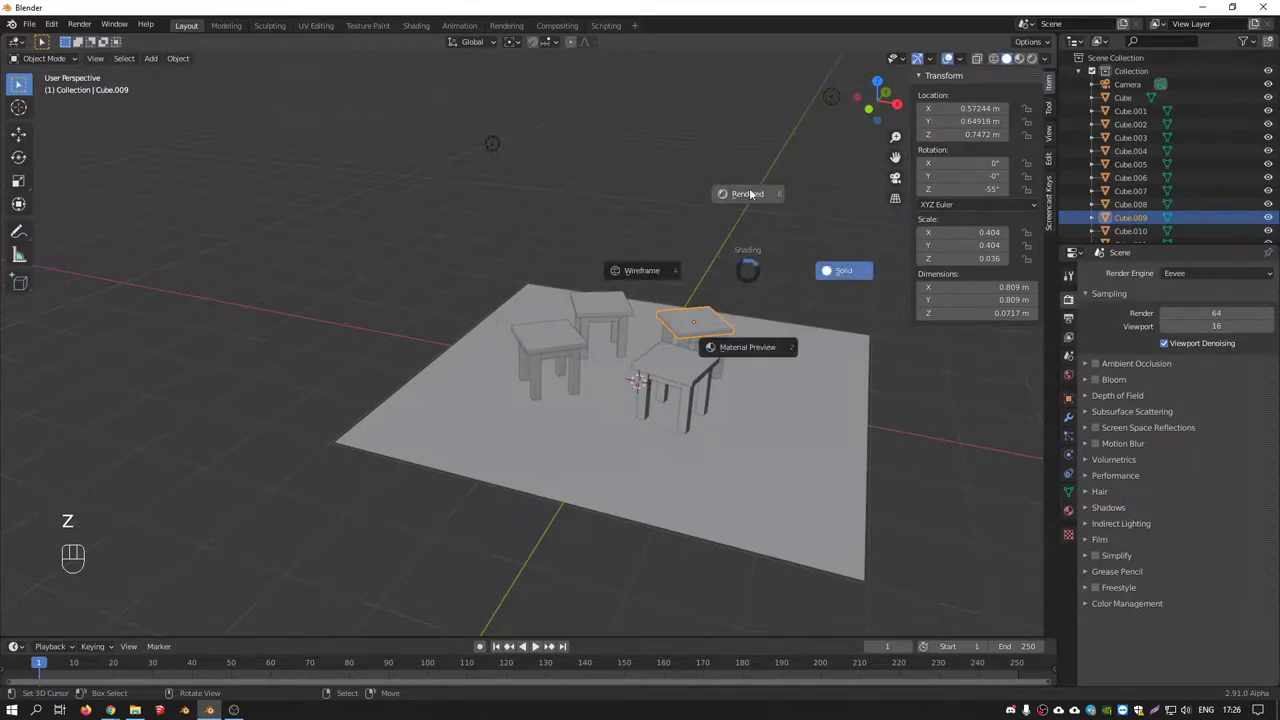
key("z")
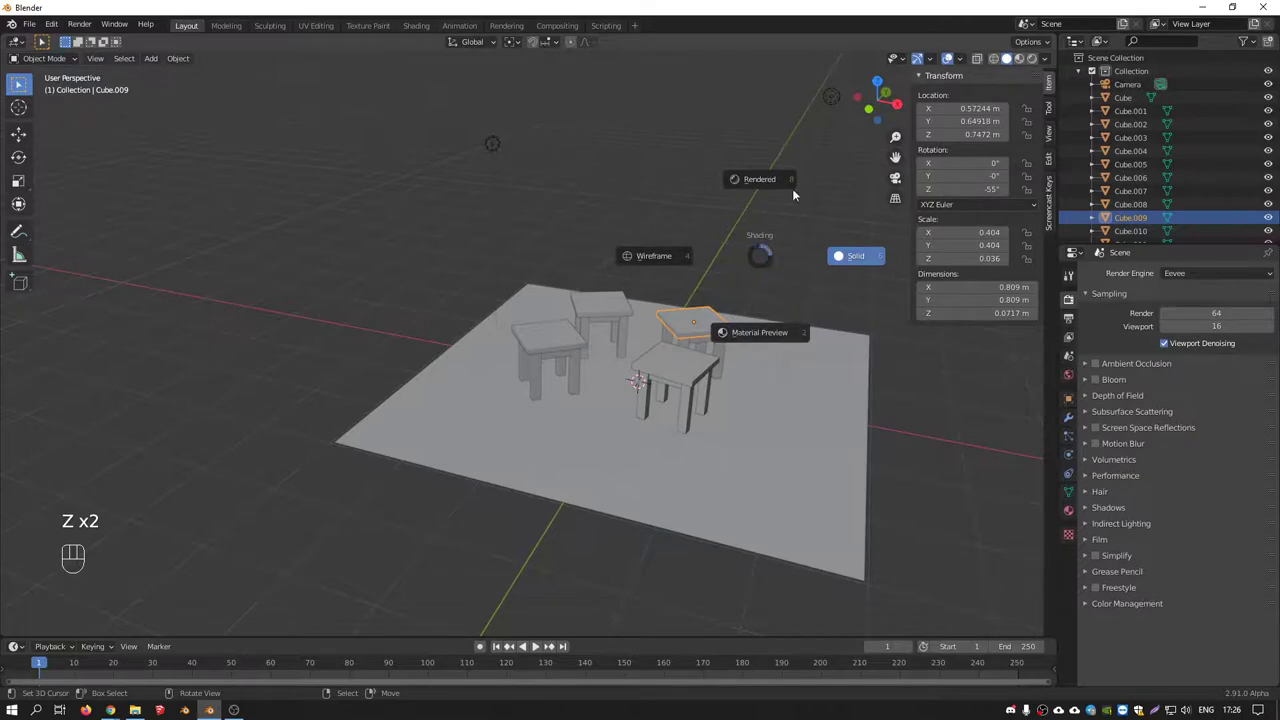
key("z")
left_click_drag(663, 305, 682, 318)
middle_click(653, 326)
middle_click(638, 378)
Orbit around the tables and bring up Material Properties for the back-right tabletop Cube.009
left_click_drag(679, 352, 1010, 62)
left_click(1010, 62)
left_click_drag(544, 317, 579, 343)
left_click_drag(624, 333, 584, 327)
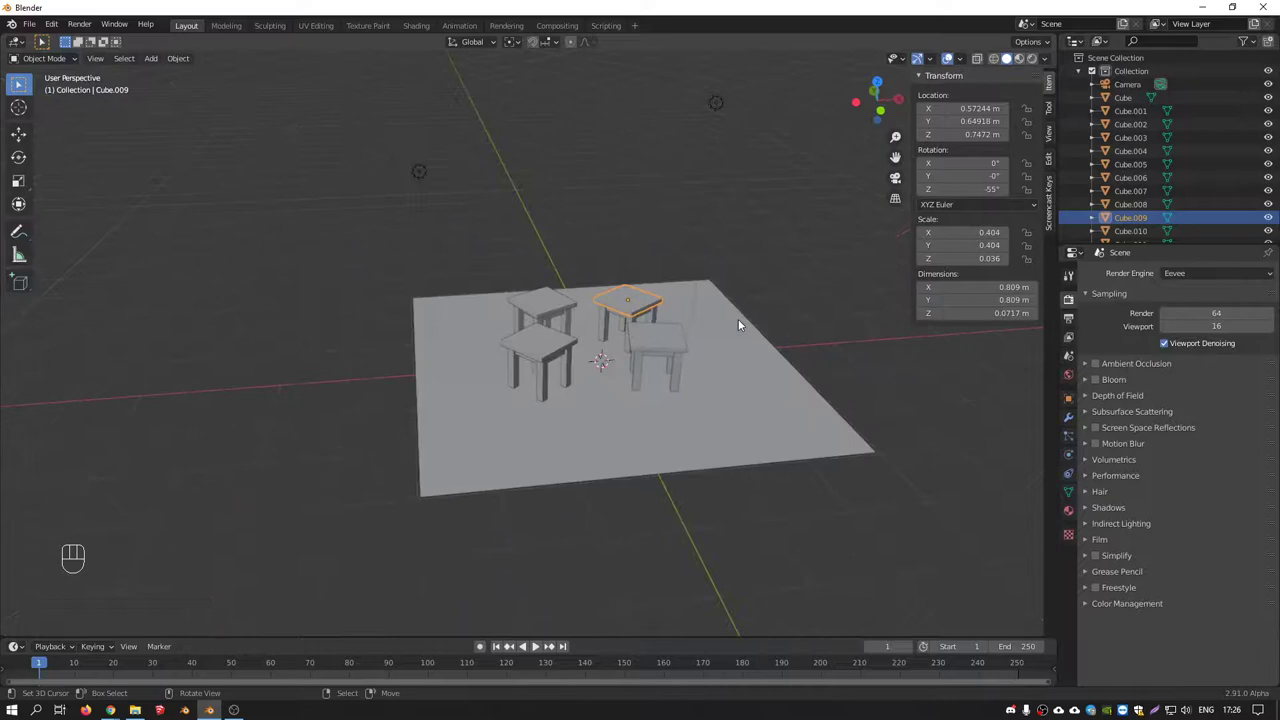
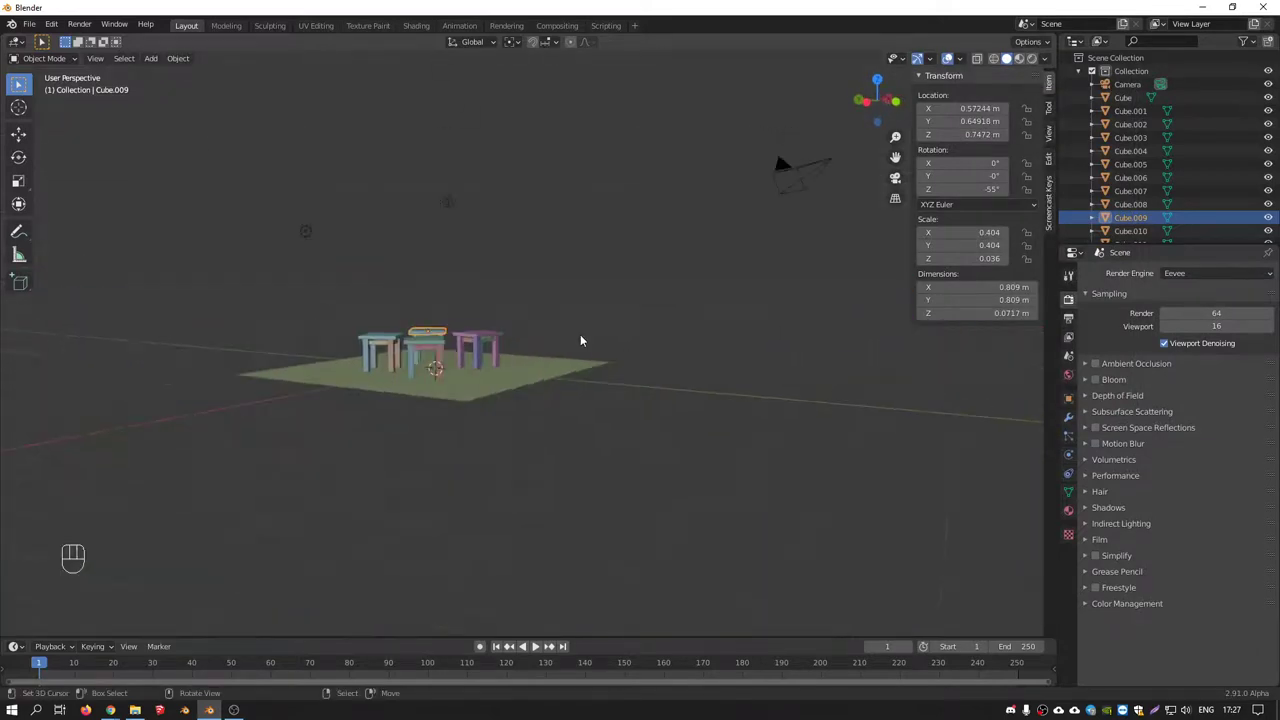
left_click_drag(551, 352, 487, 374)
left_click_drag(1052, 60, 1102, 521)
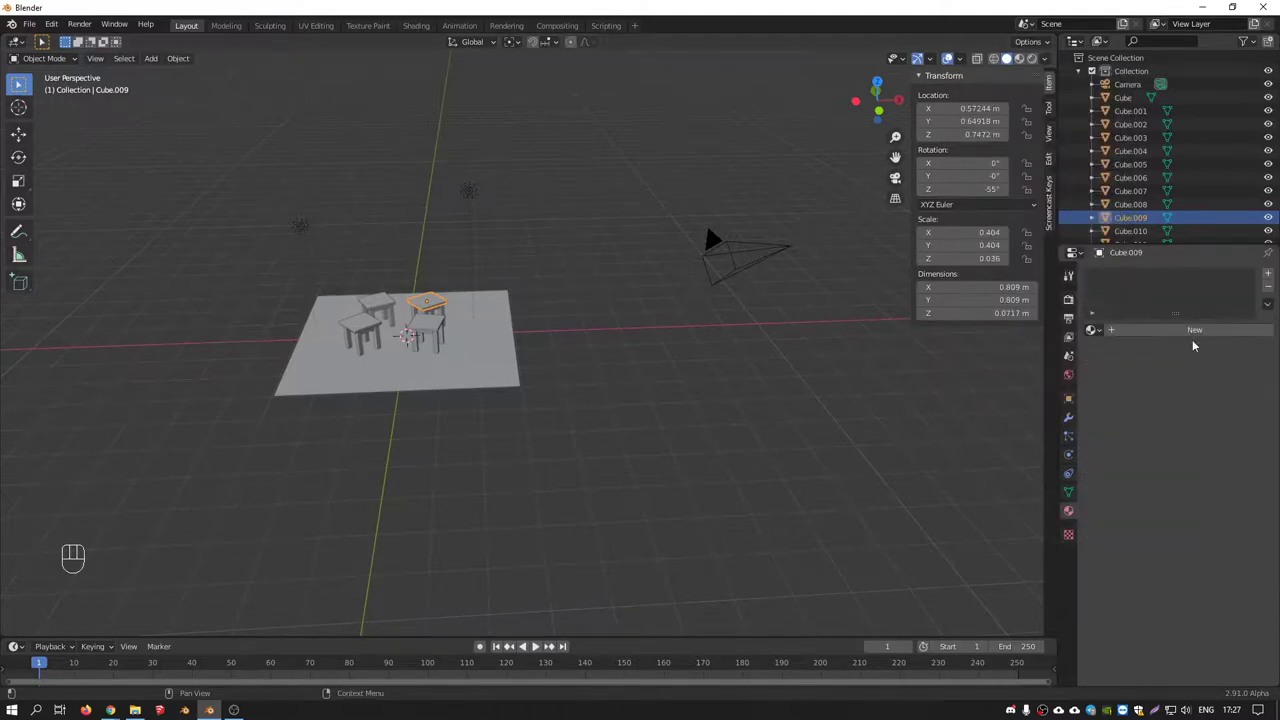
Give tabletop Cube.009 a new material with a bright green Base Color
left_click(1198, 335)
left_click(1199, 472)
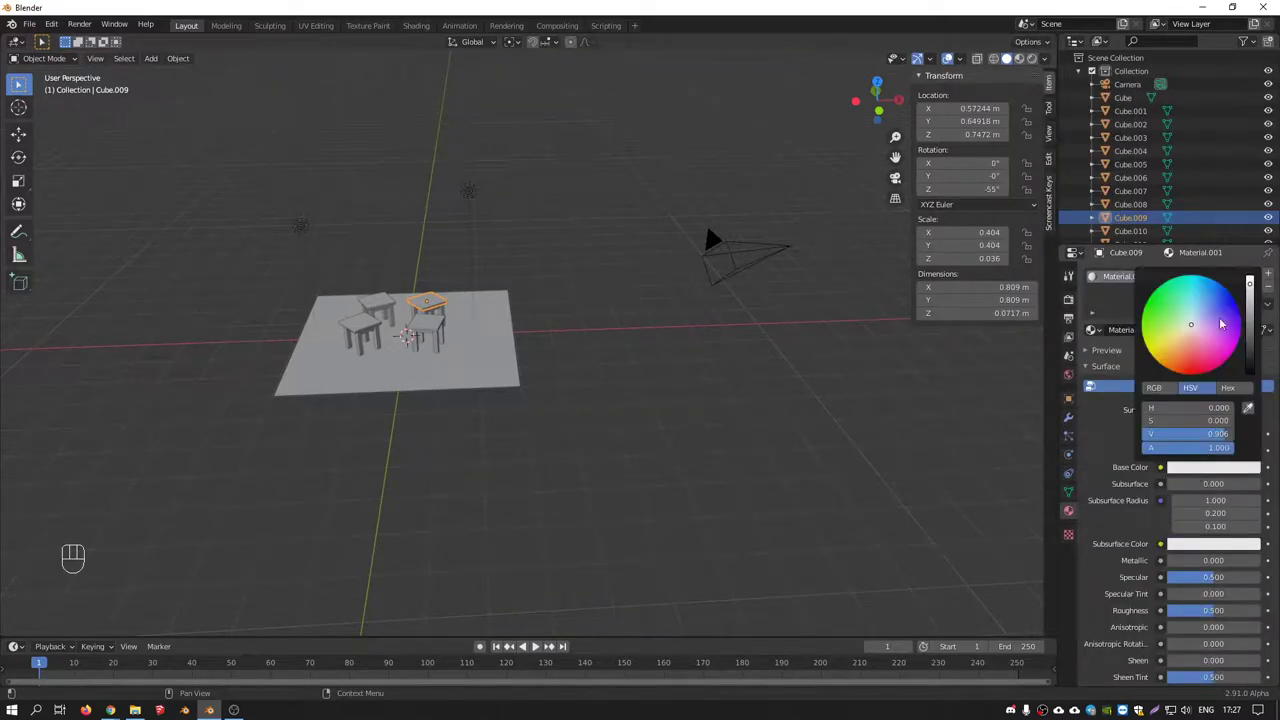
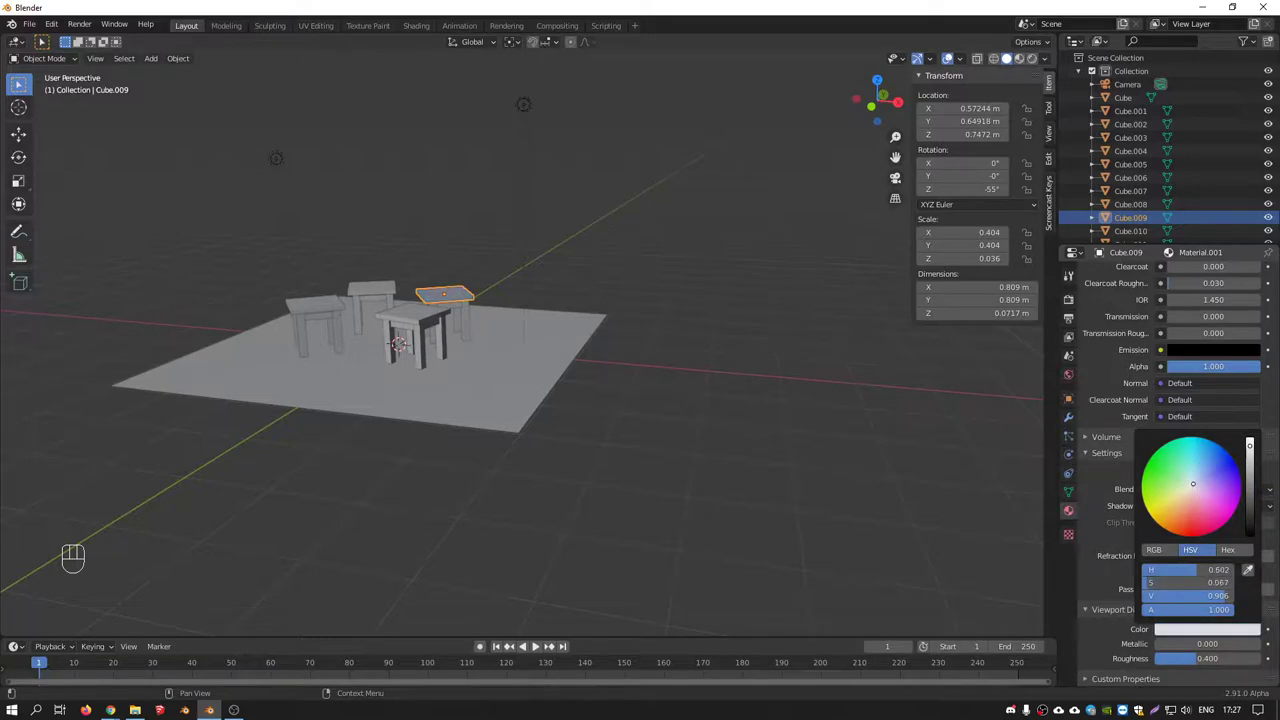
left_click_drag(1052, 60, 756, 395)
middle_click(542, 331)
Orbit and zoom around the tables to inspect the green top lit with shadows
left_click_drag(442, 349, 432, 317)
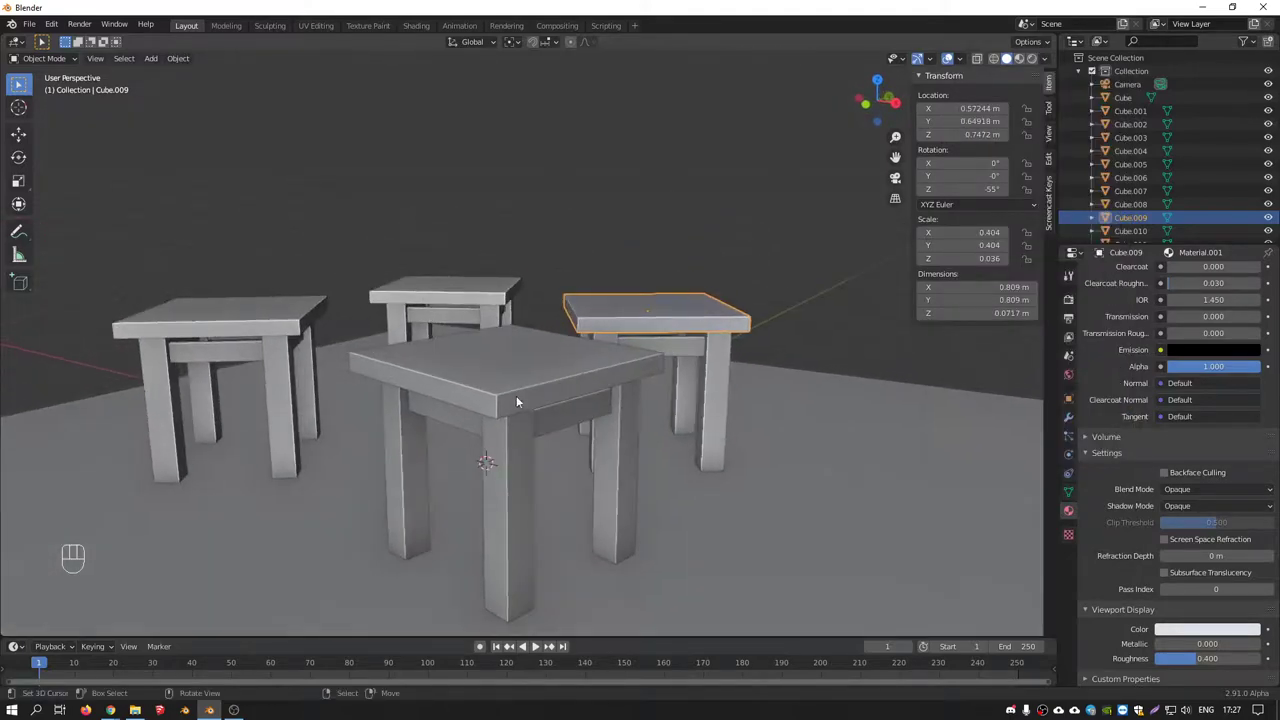
left_click_drag(715, 340, 685, 342)
left_click_drag(587, 342, 731, 372)
left_click_drag(692, 295, 658, 287)
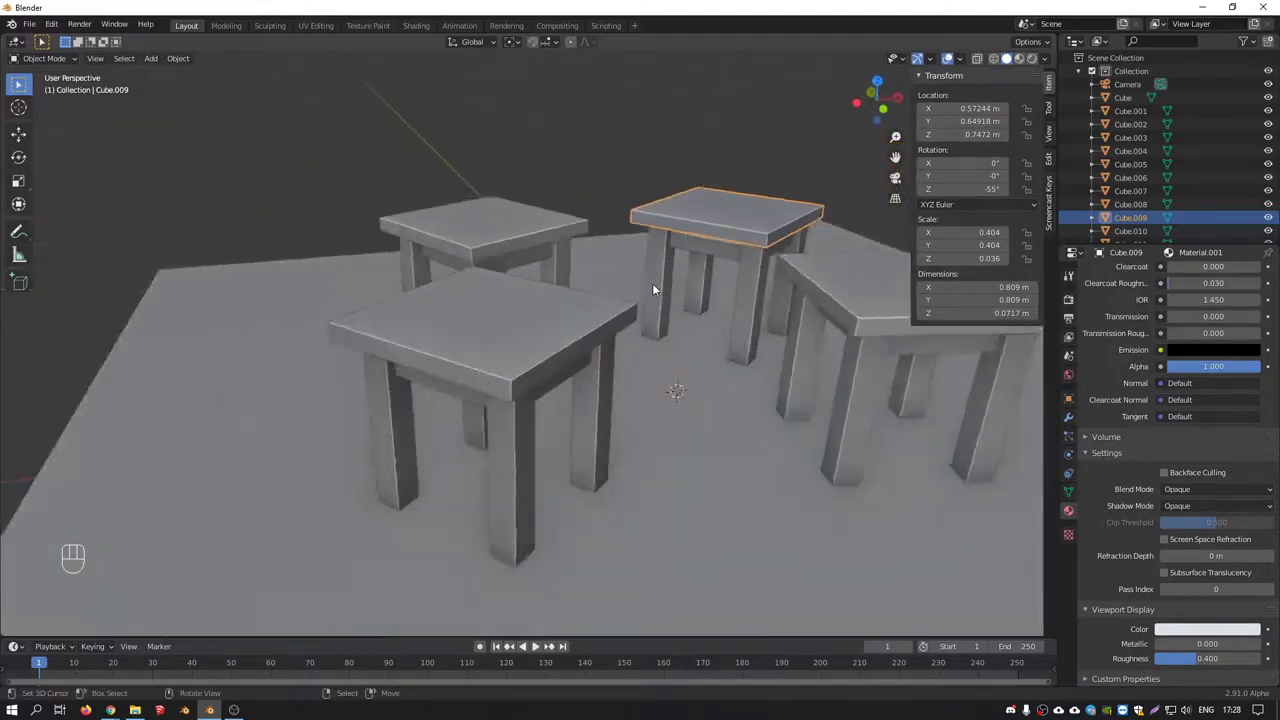
left_click_drag(718, 272, 603, 268)
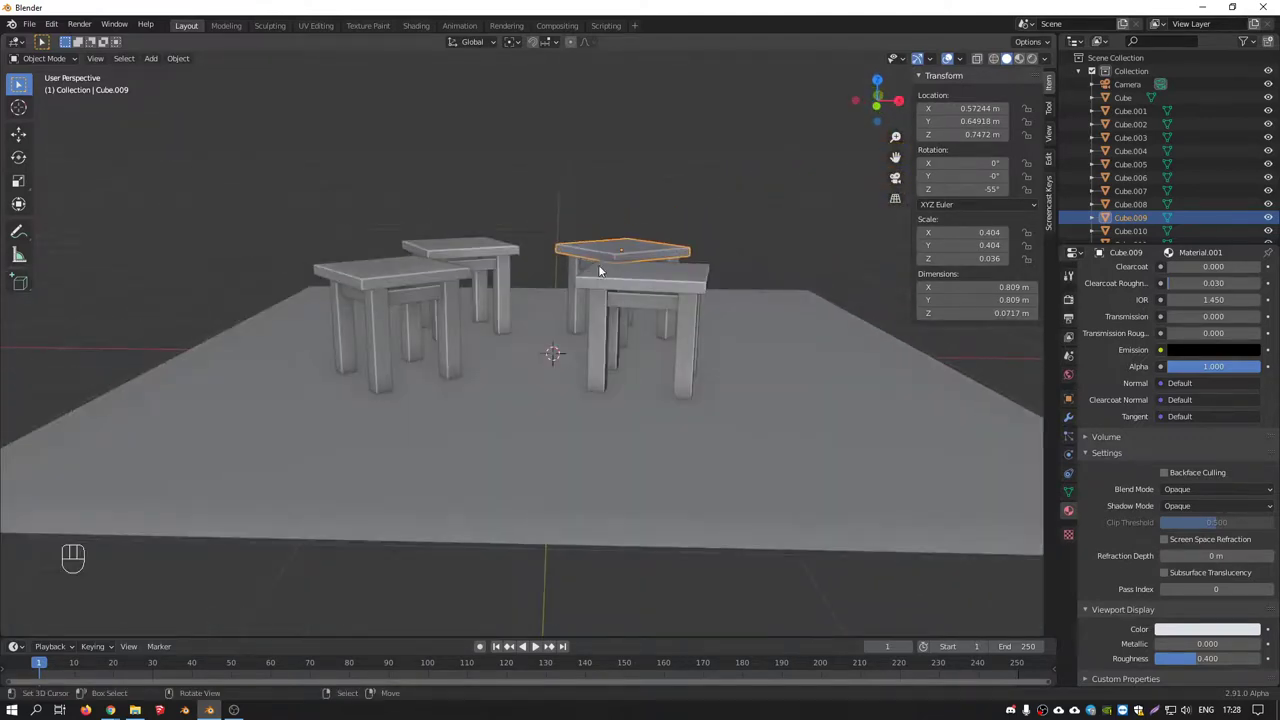
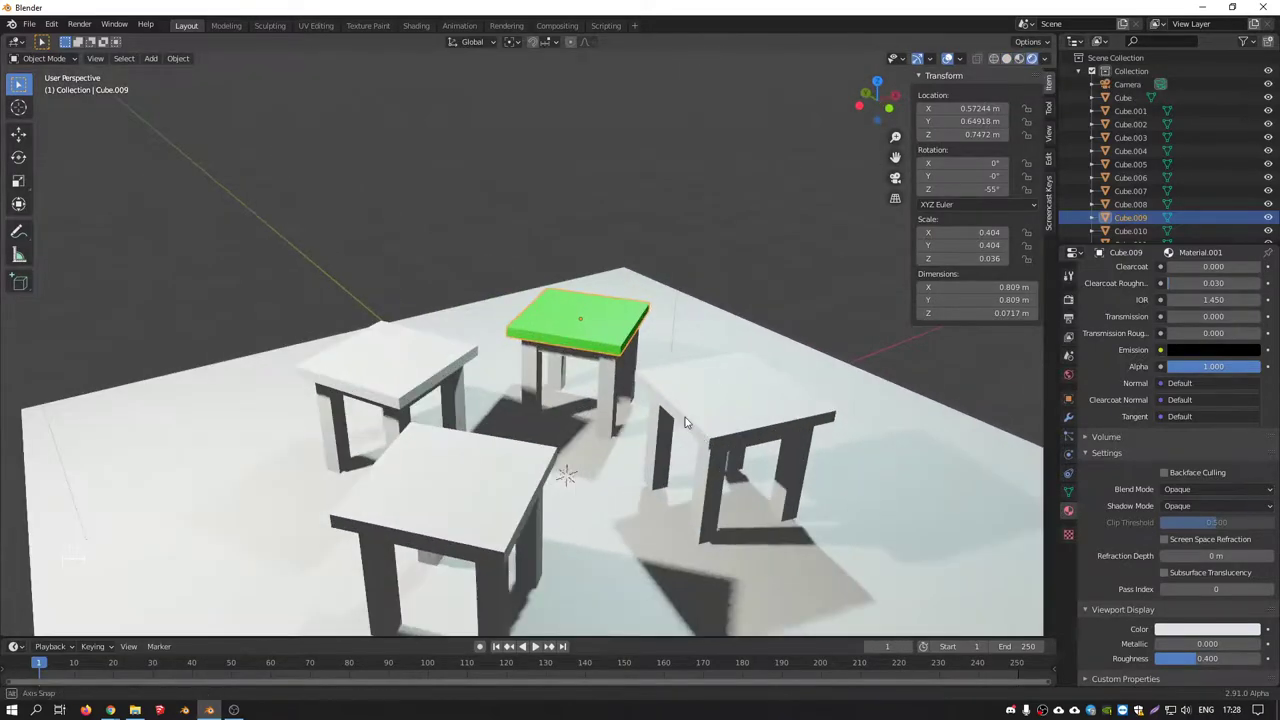
Nudge the second point light to about X −2.90 m, Z 2.86 m, then look through the scene camera
right_click(672, 409)
right_click(757, 80)
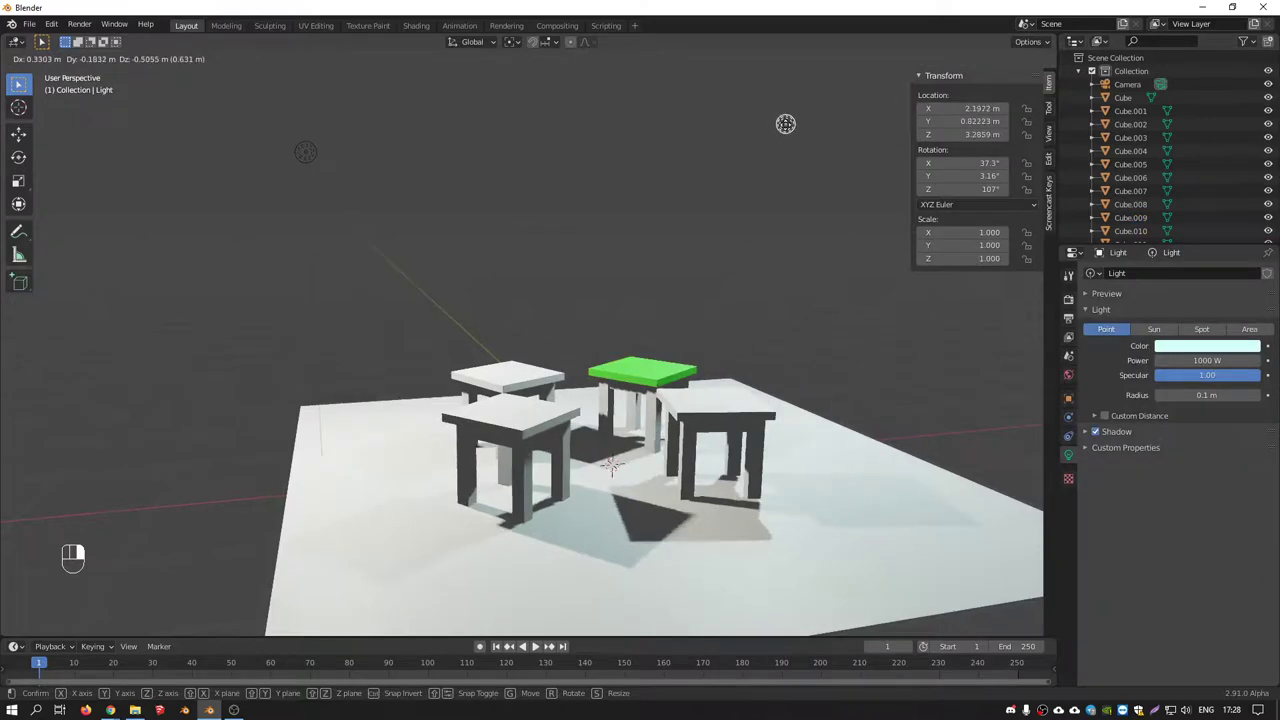
right_click(300, 154)
left_click_drag(538, 252, 509, 248)
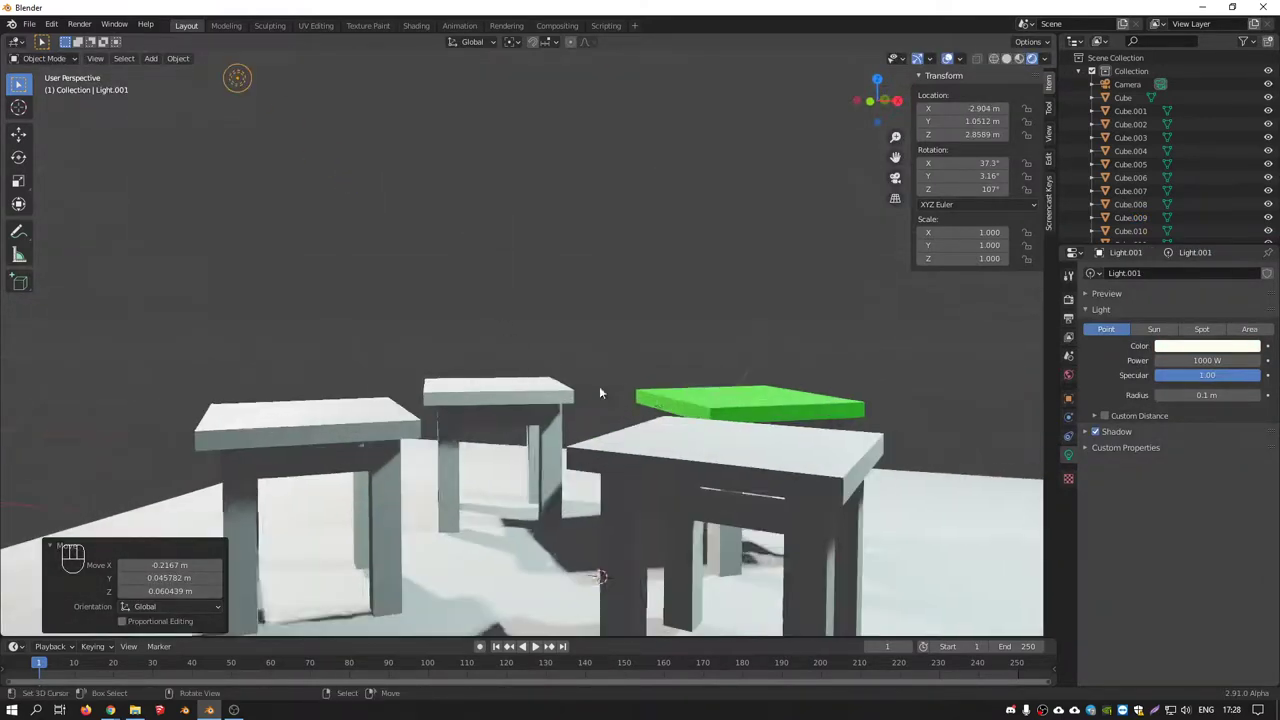
left_click_drag(678, 405, 675, 425)
left_click(688, 257)
key("KP_0")
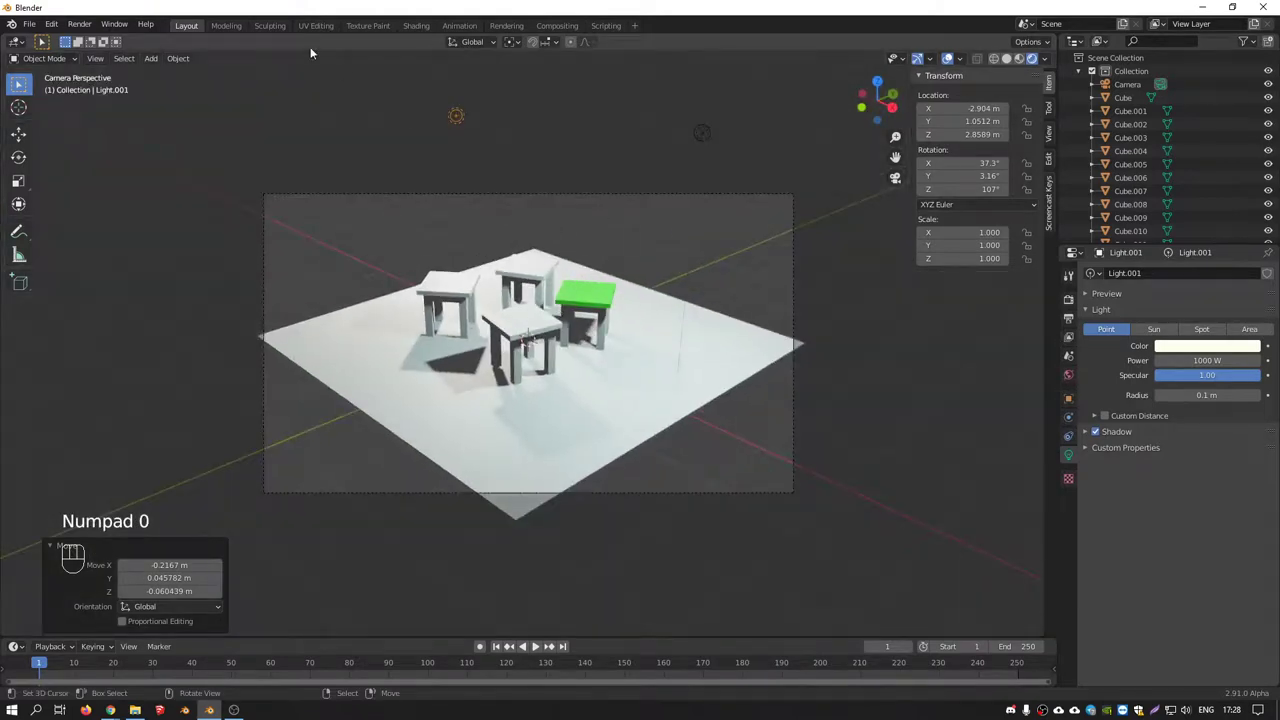
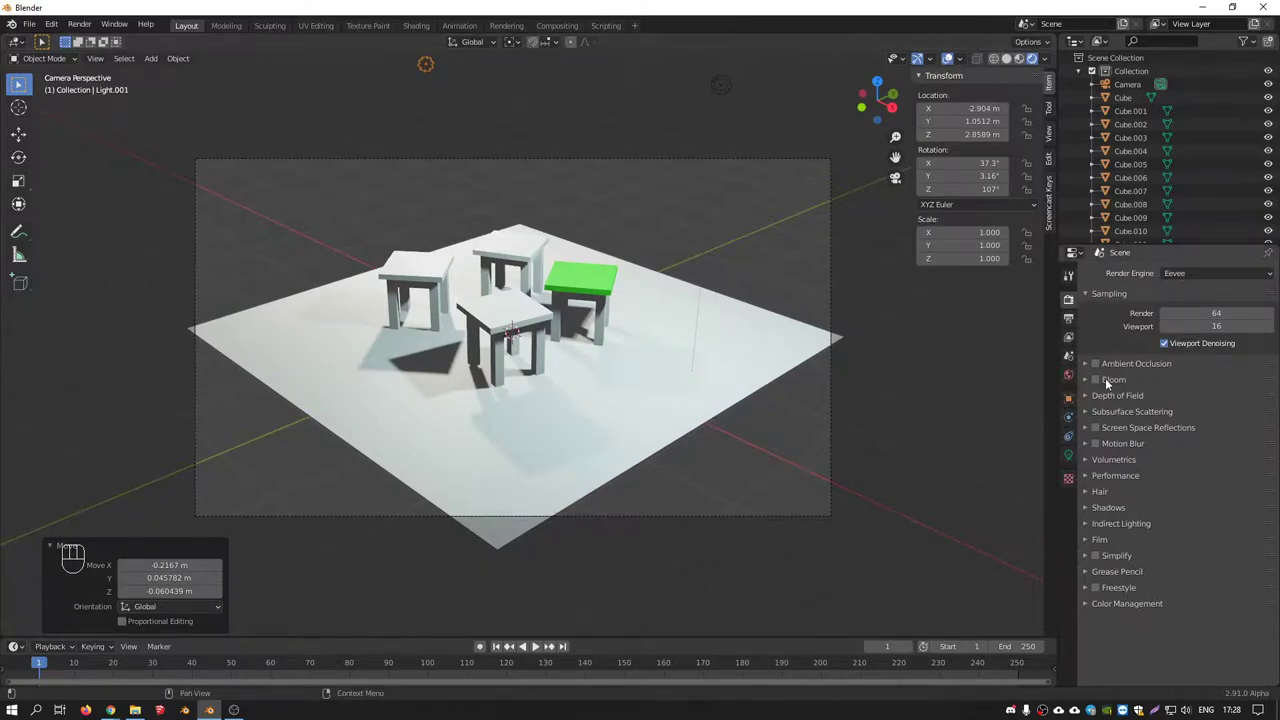
Toggle Bloom on and off in Render Properties, then switch the render engine from Eevee to Cycles
left_click(1101, 368)
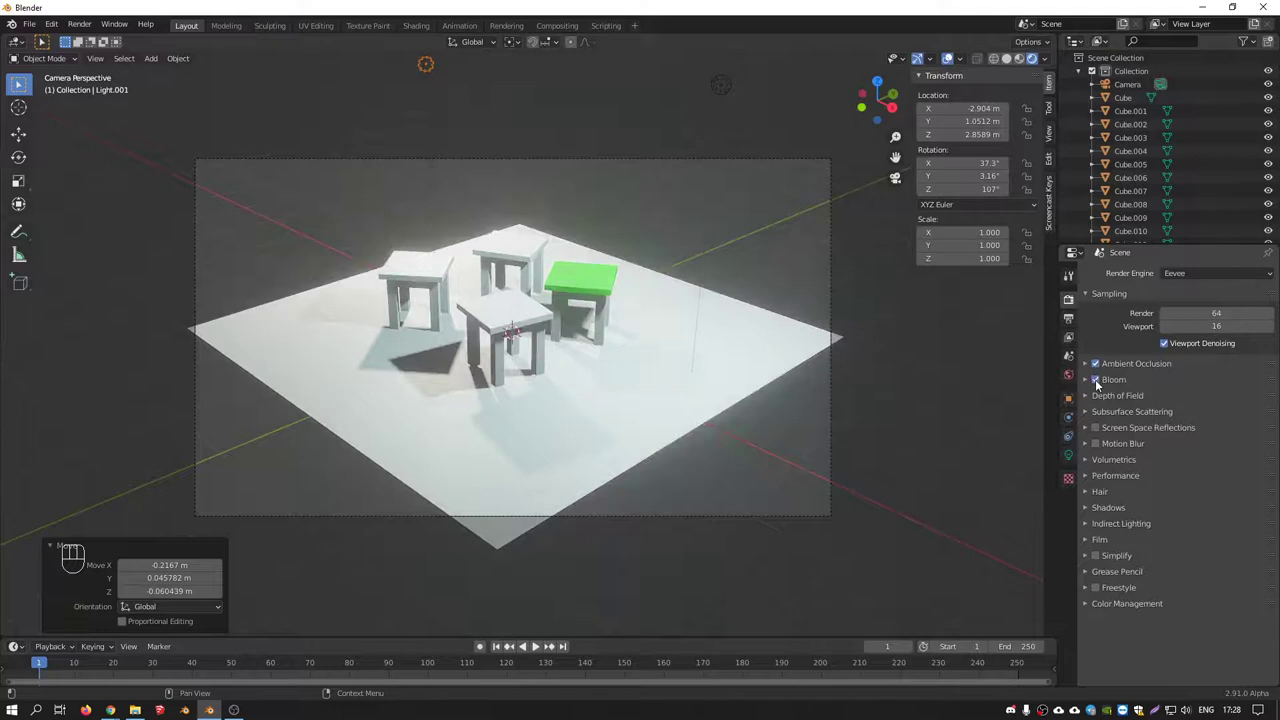
left_click(1103, 382)
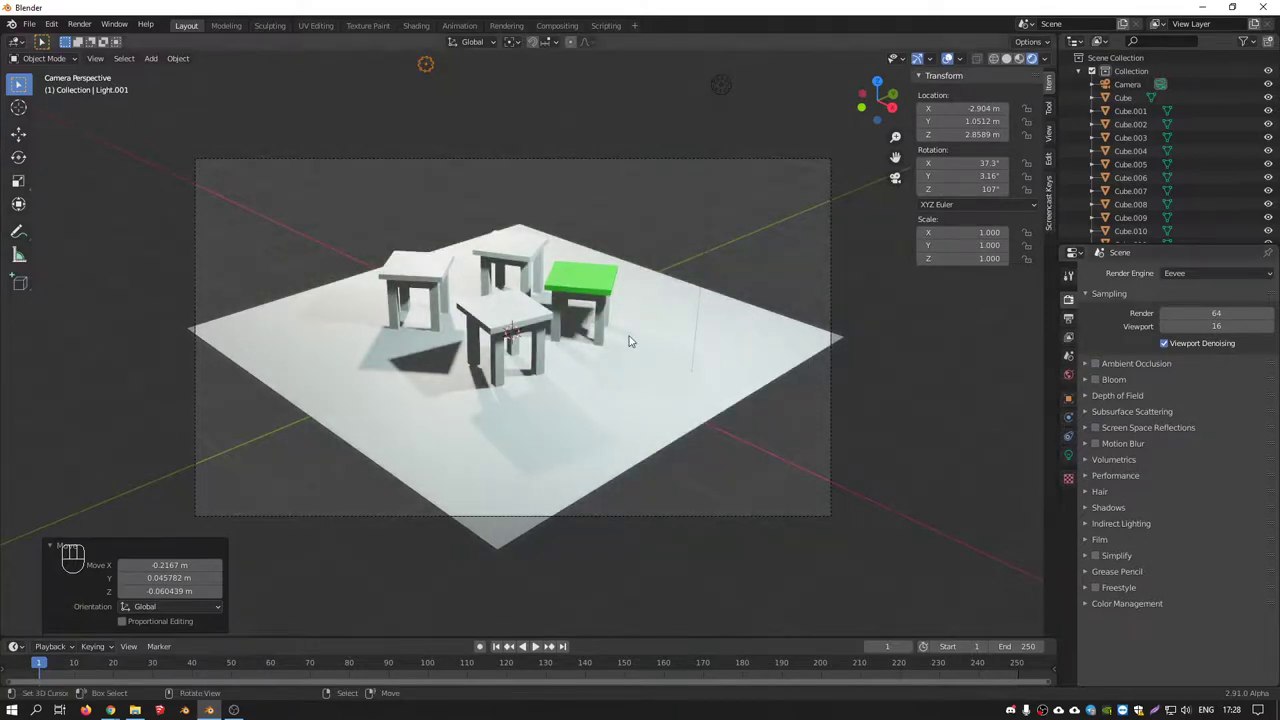
left_click_drag(1197, 275, 1180, 324)
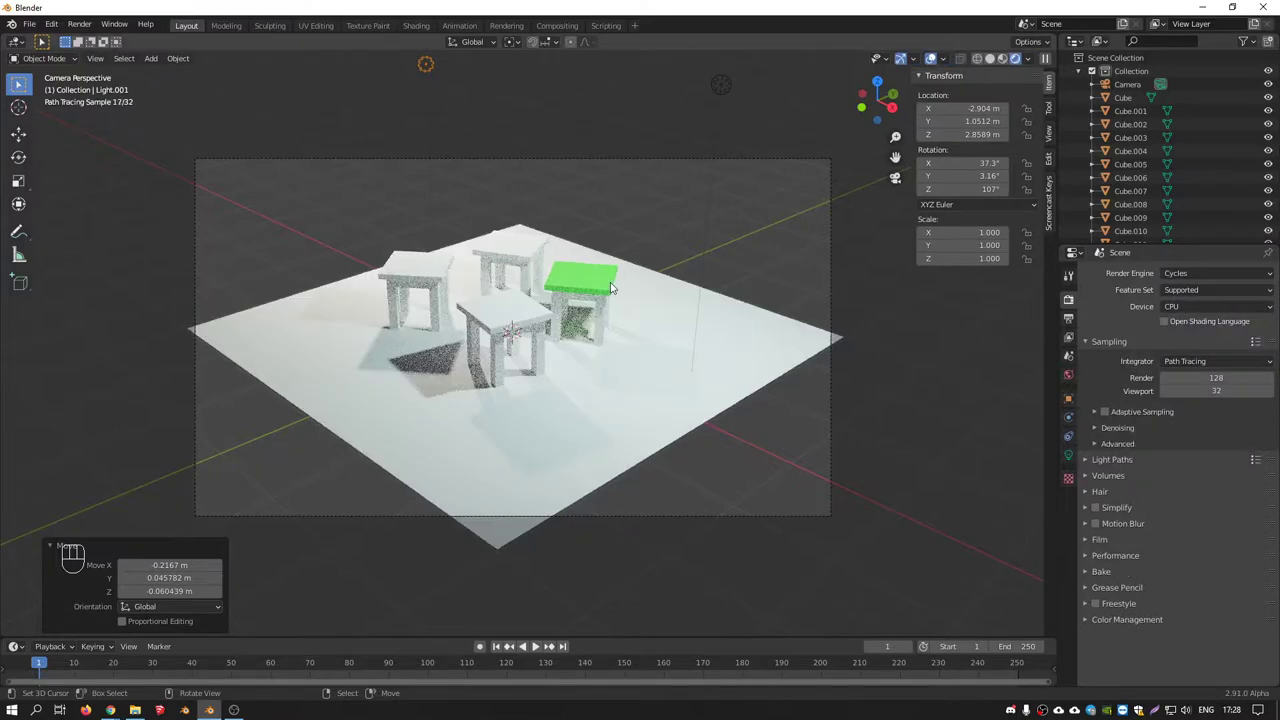
Render the camera view with Cycles via F12 and close the finished render window
key("F12")
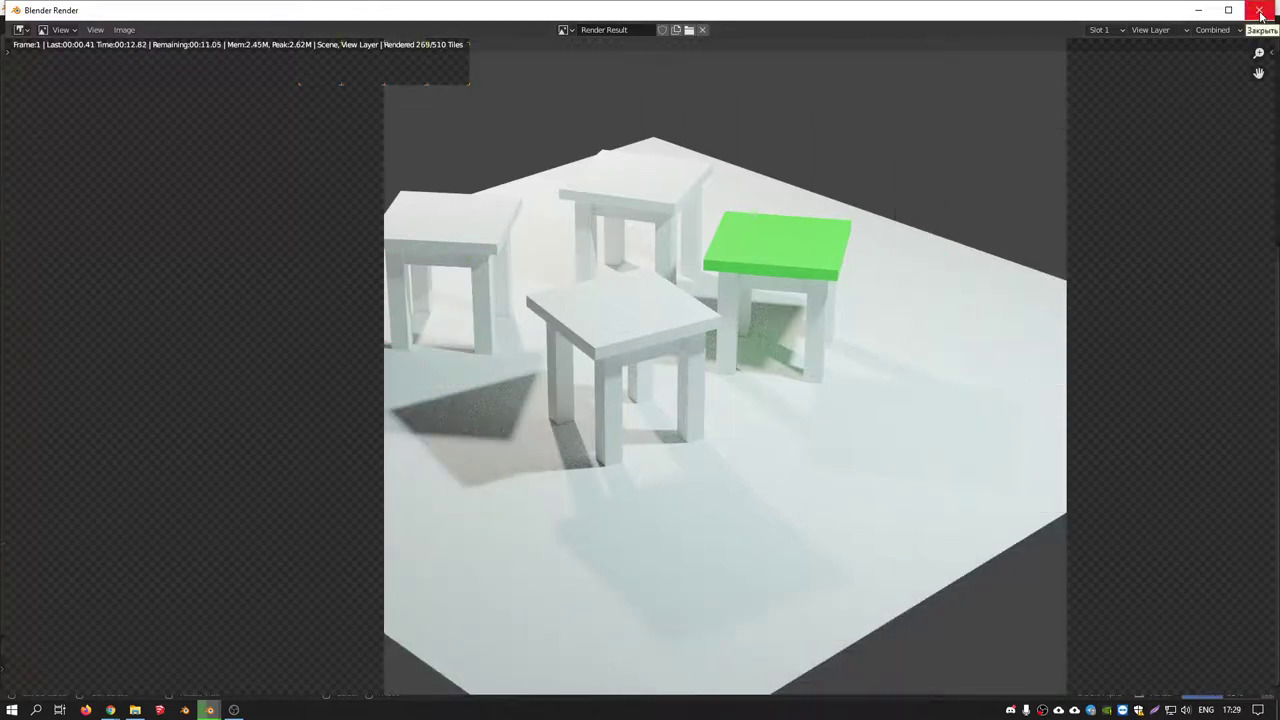
middle_click(737, 335)
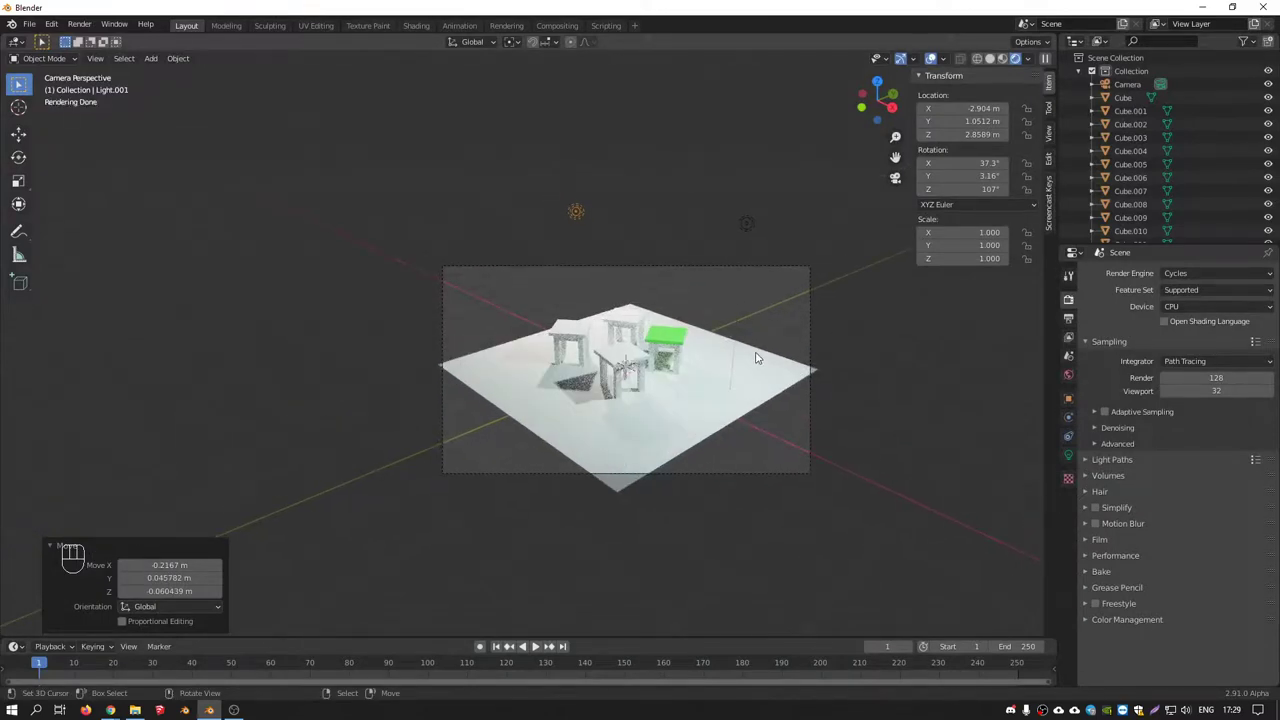
Switch viewport shading from Rendered back to solid and select the back-left tabletop
left_click(1014, 58)
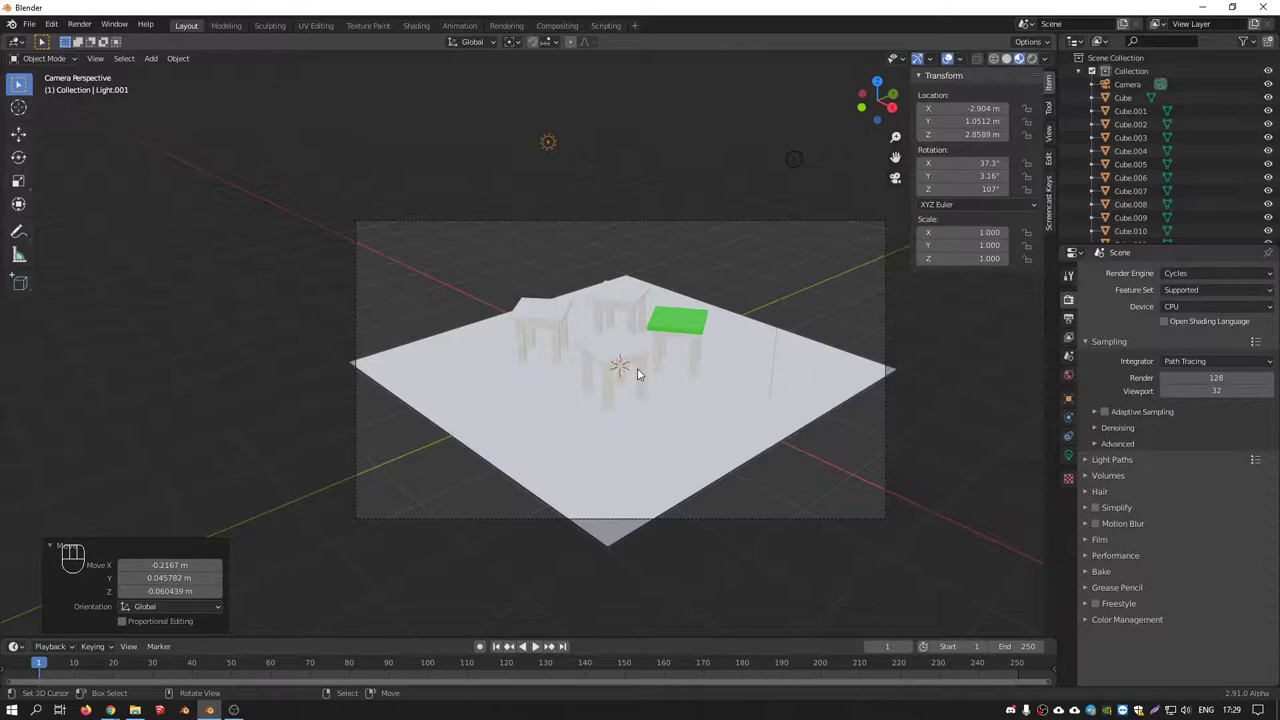
left_click_drag(596, 350, 621, 386)
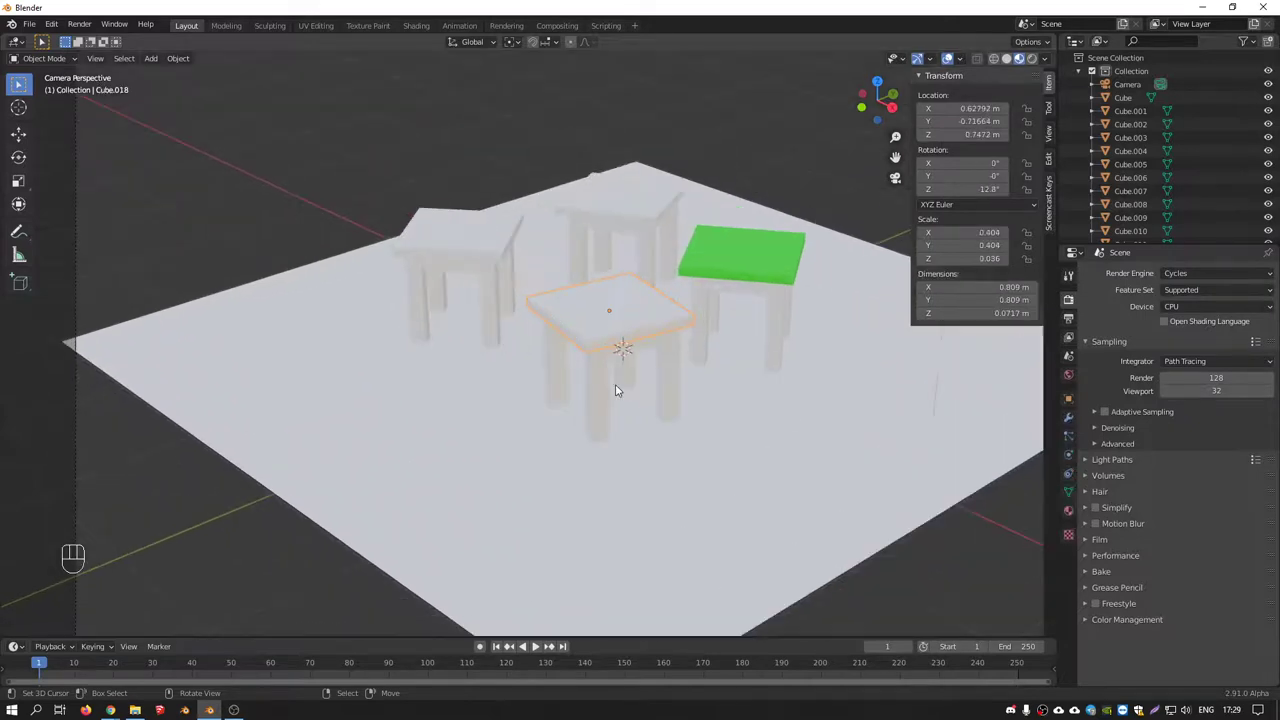
right_click(615, 388)
left_click_drag(487, 267, 491, 254)
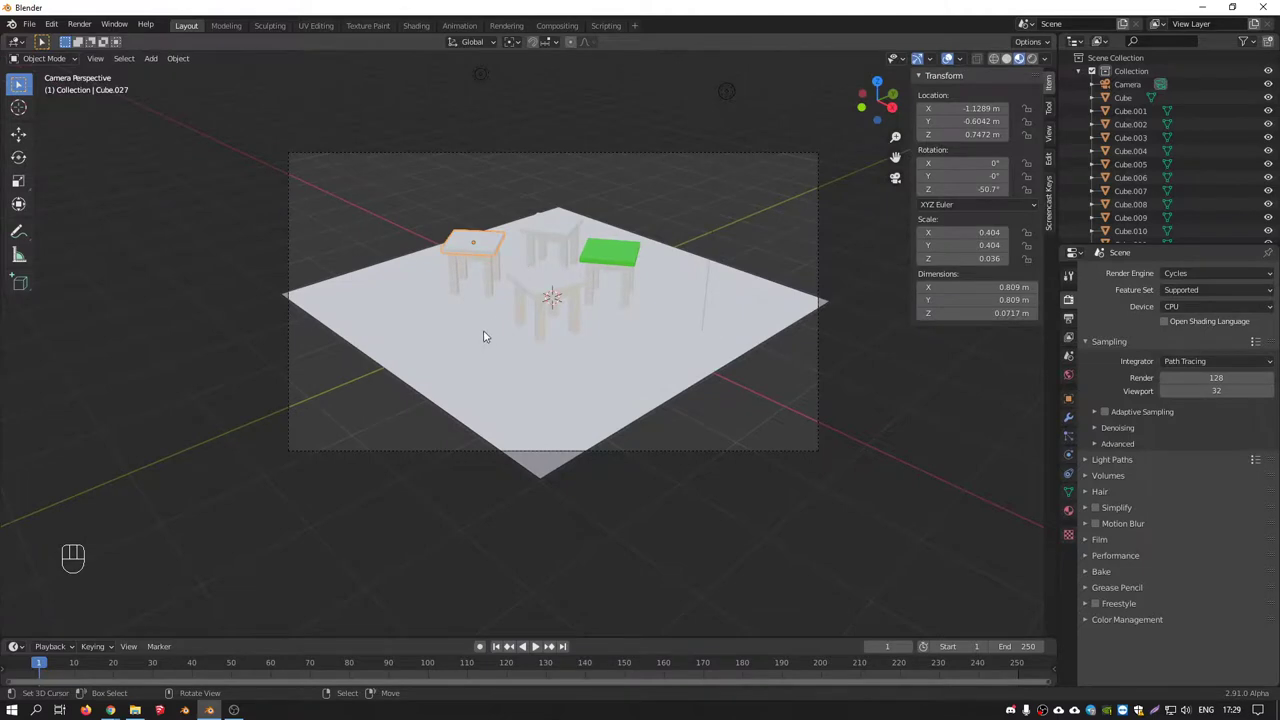